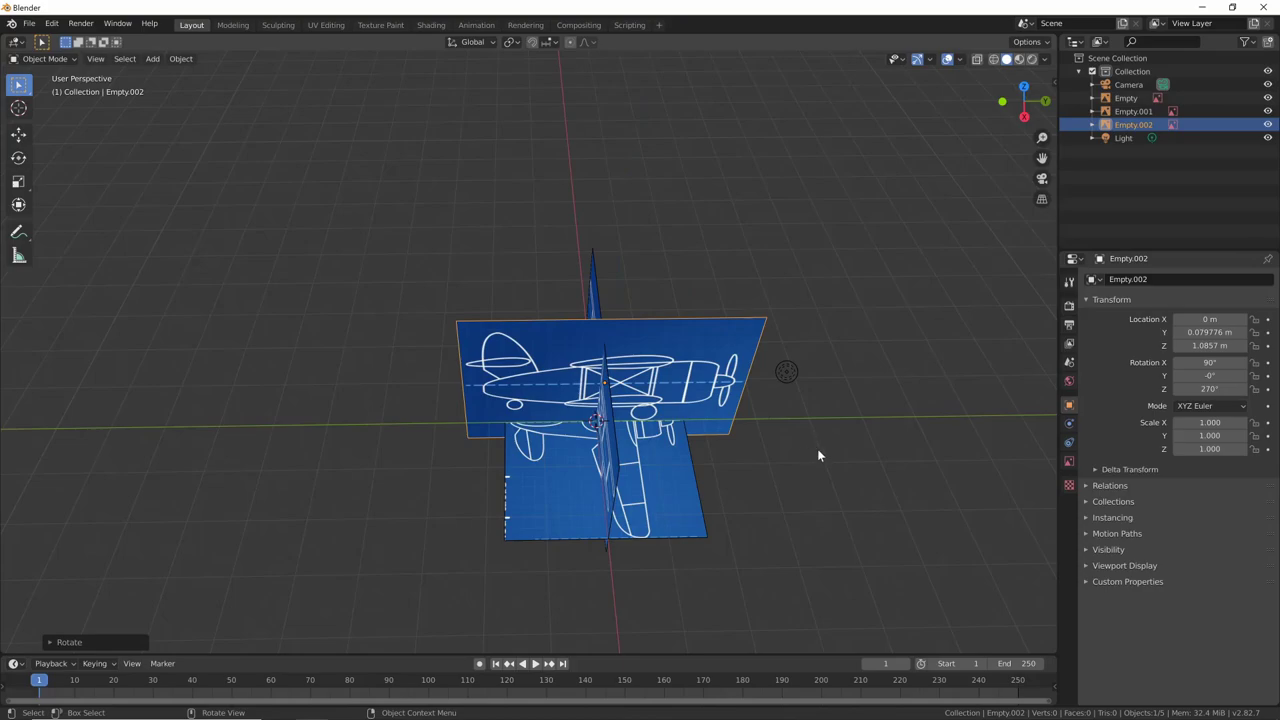
Scale up the top-view blueprint image (Empty) with S and reposition it with G
{"action": "key", "text": "n"}
{"action": "middle_click", "coordinate": [814, 458]}
{"action": "middle_click", "coordinate": [755, 484]}
{"action": "middle_click", "coordinate": [786, 467]}
{"action": "middle_click", "coordinate": [803, 461]}
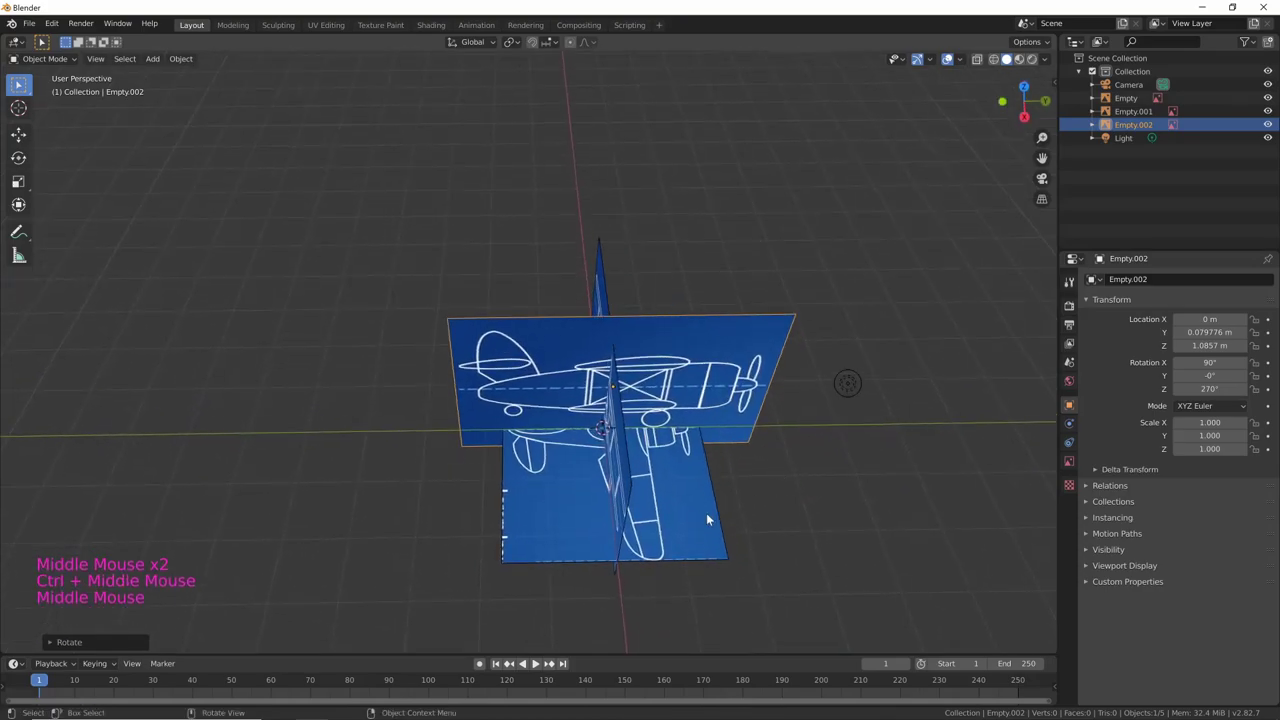
{"action": "left_click", "coordinate": [701, 524]}
{"action": "key", "text": "s"}
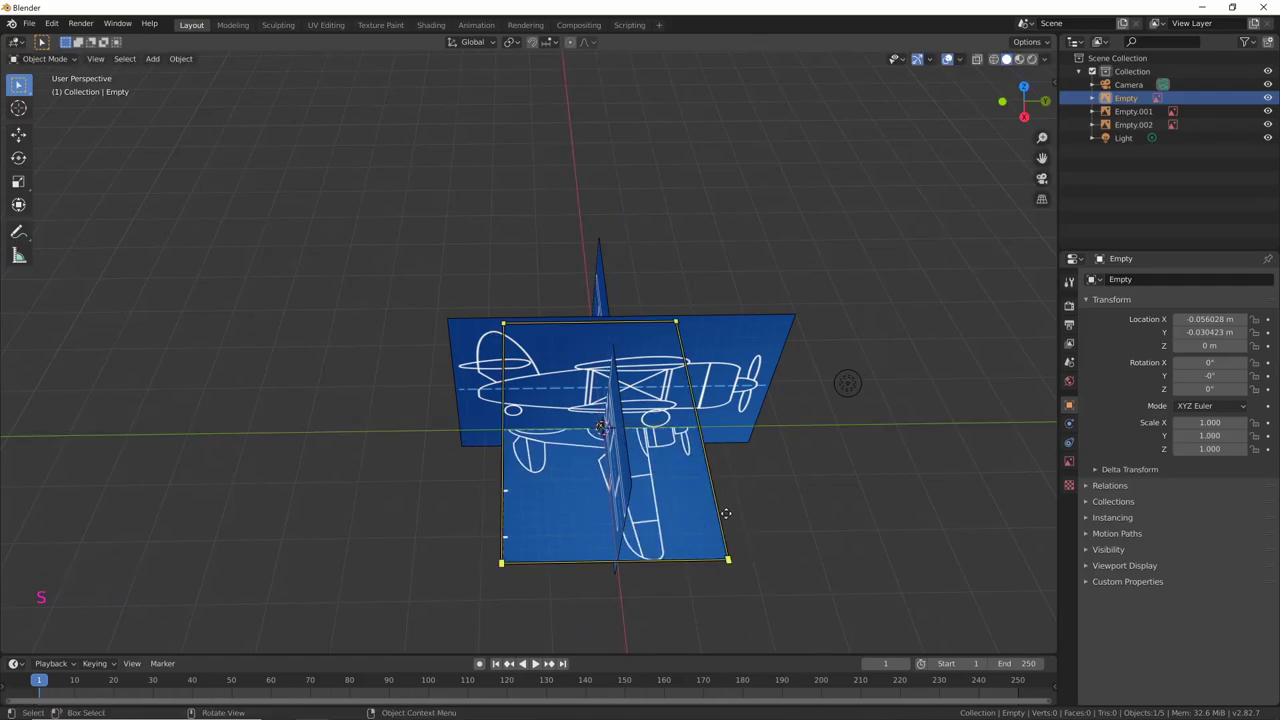
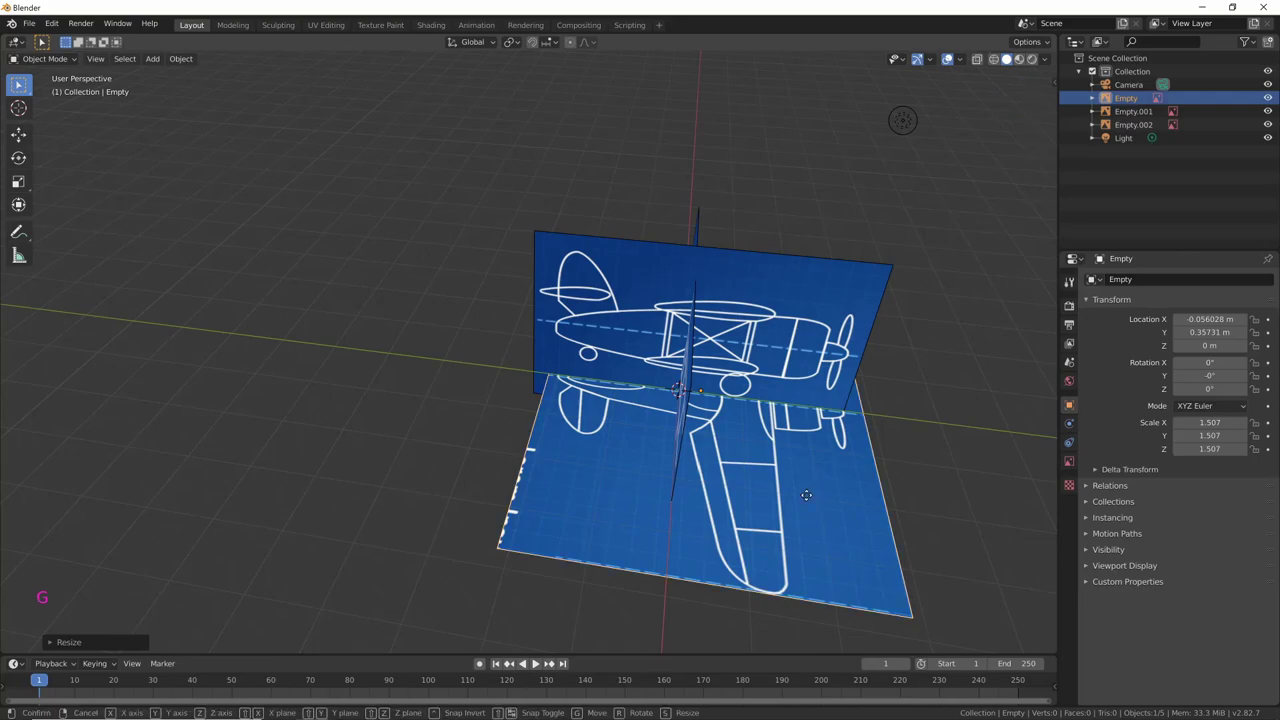
{"action": "key", "text": "g"}
Scale the front-view blueprint image (Empty.001) to match, checking it from the side
{"action": "middle_click", "coordinate": [809, 501]}
{"action": "middle_click", "coordinate": [843, 441]}
{"action": "left_click", "coordinate": [676, 380]}
{"action": "middle_click", "coordinate": [732, 423]}
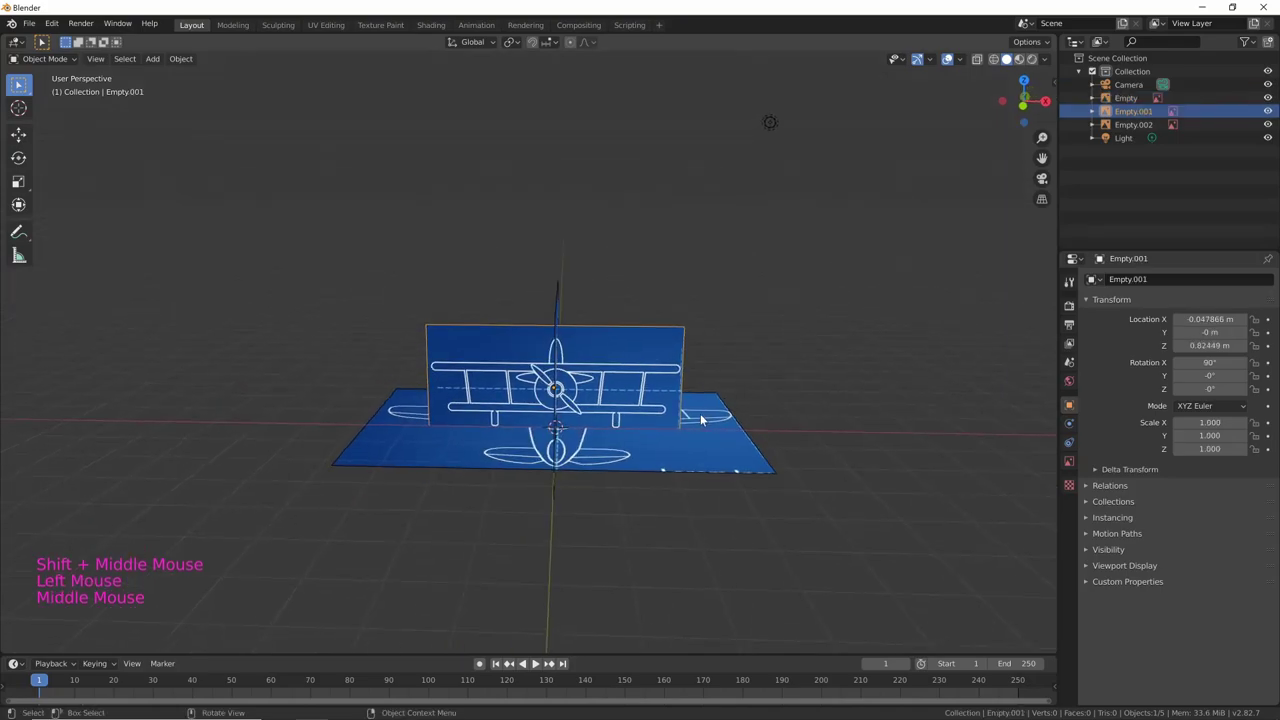
{"action": "key", "text": "s"}
{"action": "key", "text": "s"}
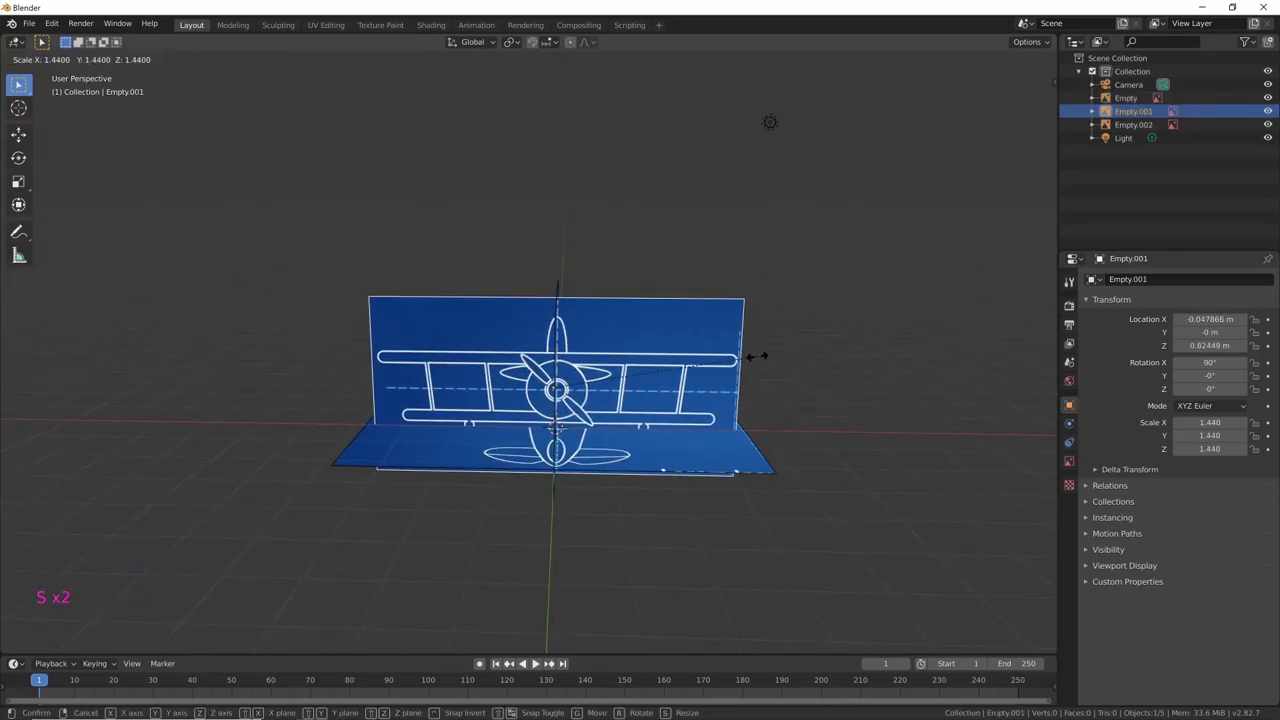
{"action": "middle_click", "coordinate": [755, 390]}
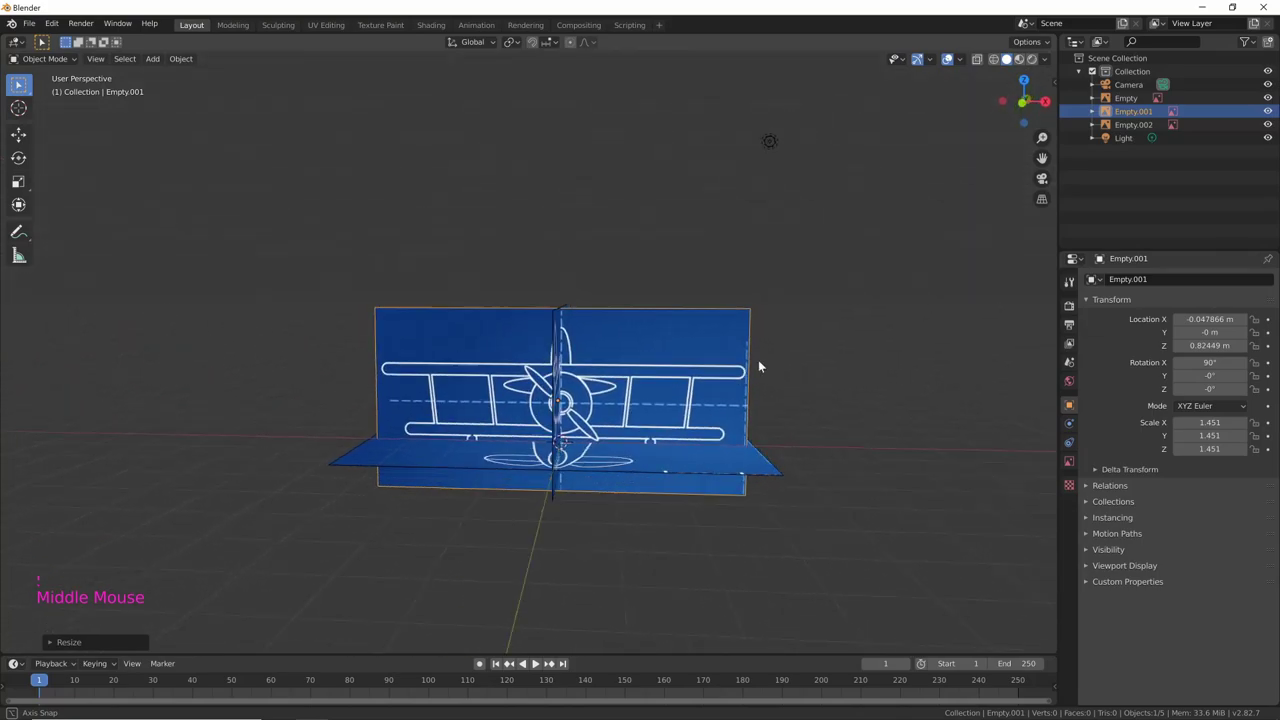
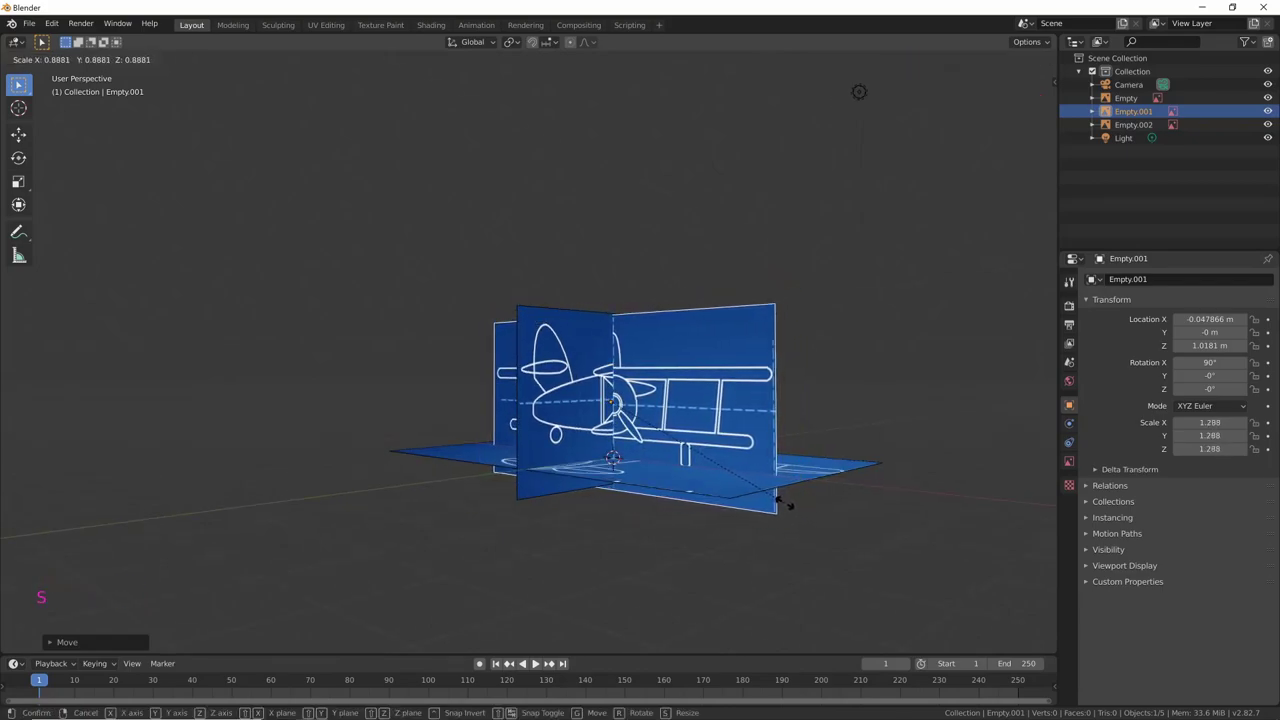
{"action": "middle_click", "coordinate": [804, 474]}
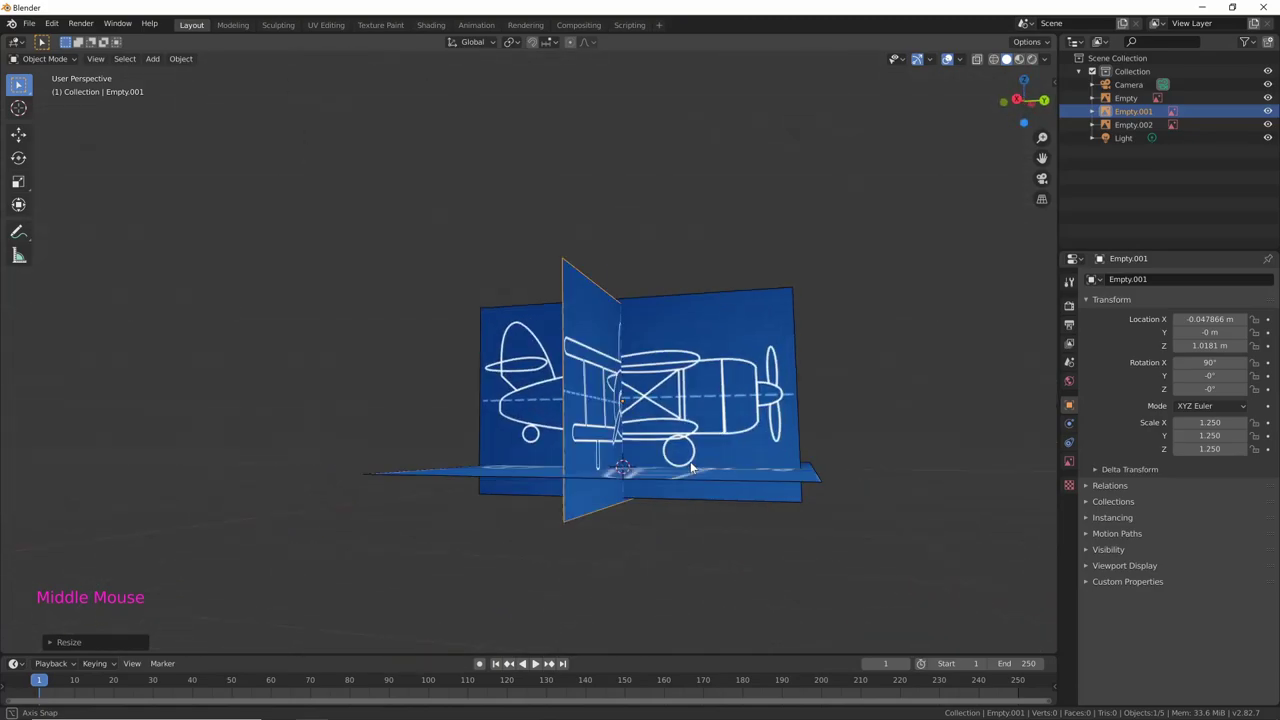
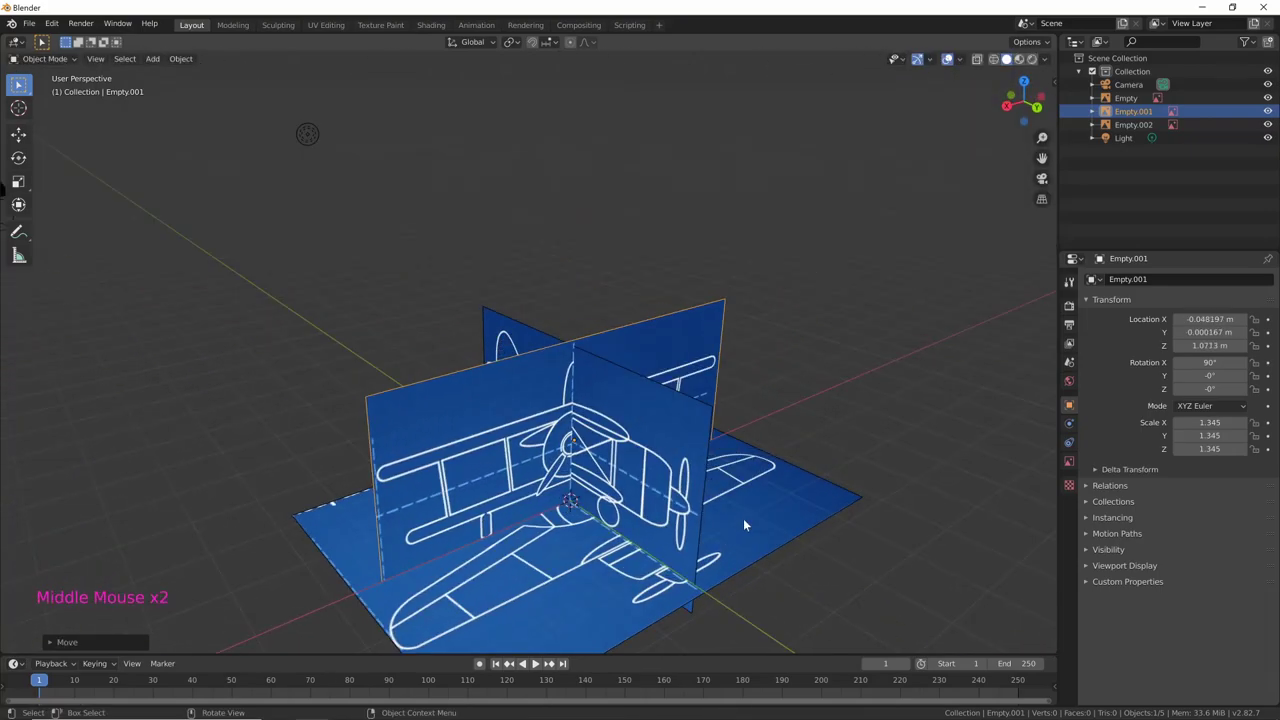
{"action": "middle_click", "coordinate": [761, 509]}
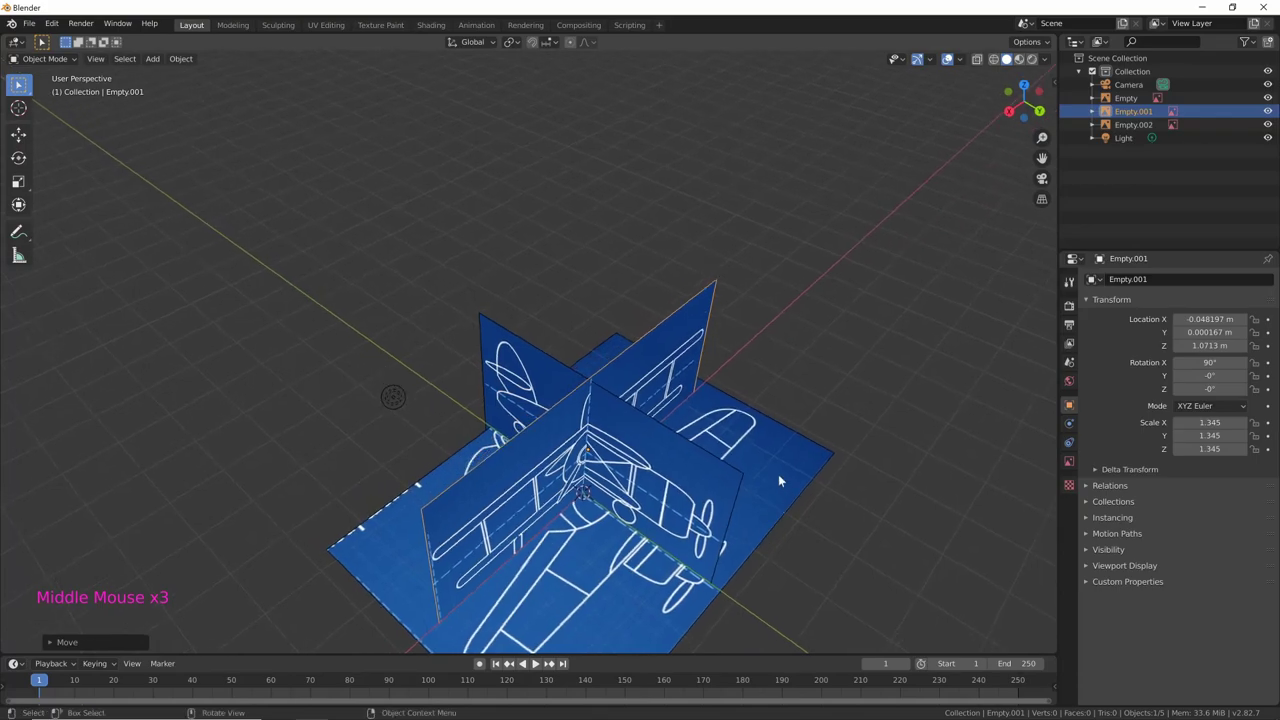
Check alignment from the numpad 1, 3 and 7 views and nudge the top-view image with G
{"action": "key", "text": "KP_1"}
{"action": "key", "text": "KP_3"}
{"action": "key", "text": "KP_7"}
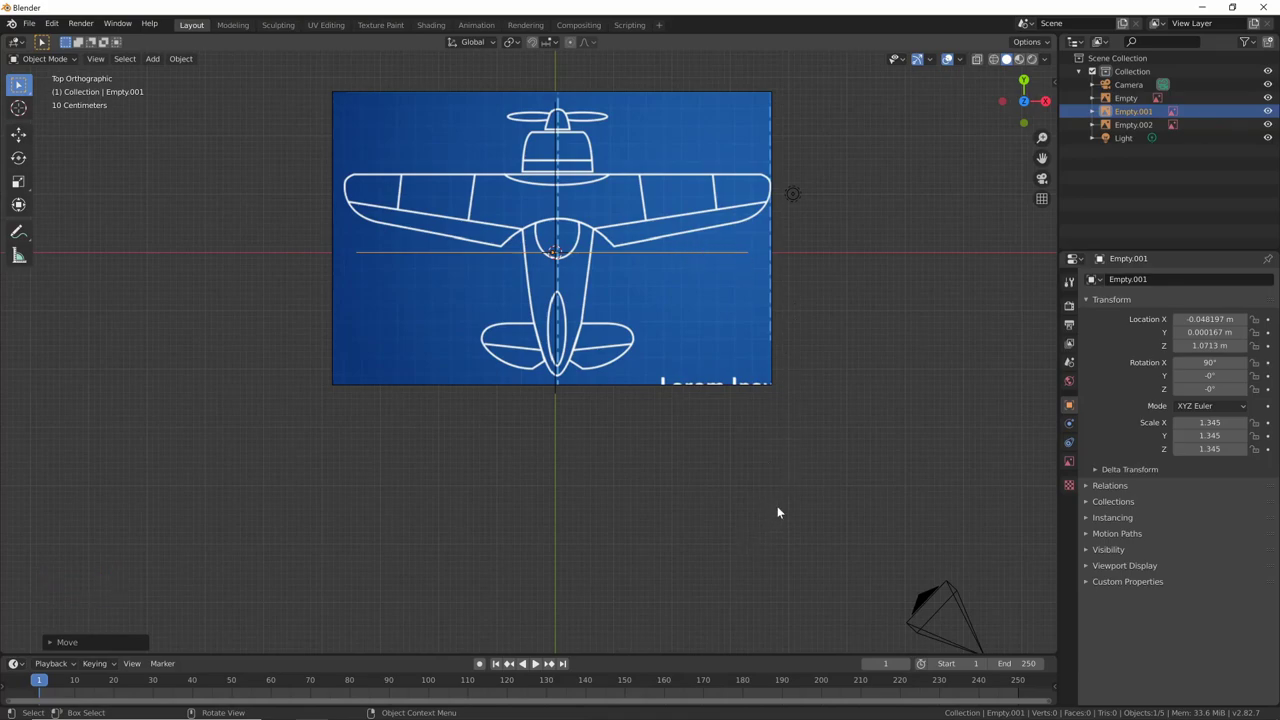
{"action": "middle_click", "coordinate": [820, 359]}
{"action": "left_click", "coordinate": [721, 407]}
{"action": "key", "text": "g"}
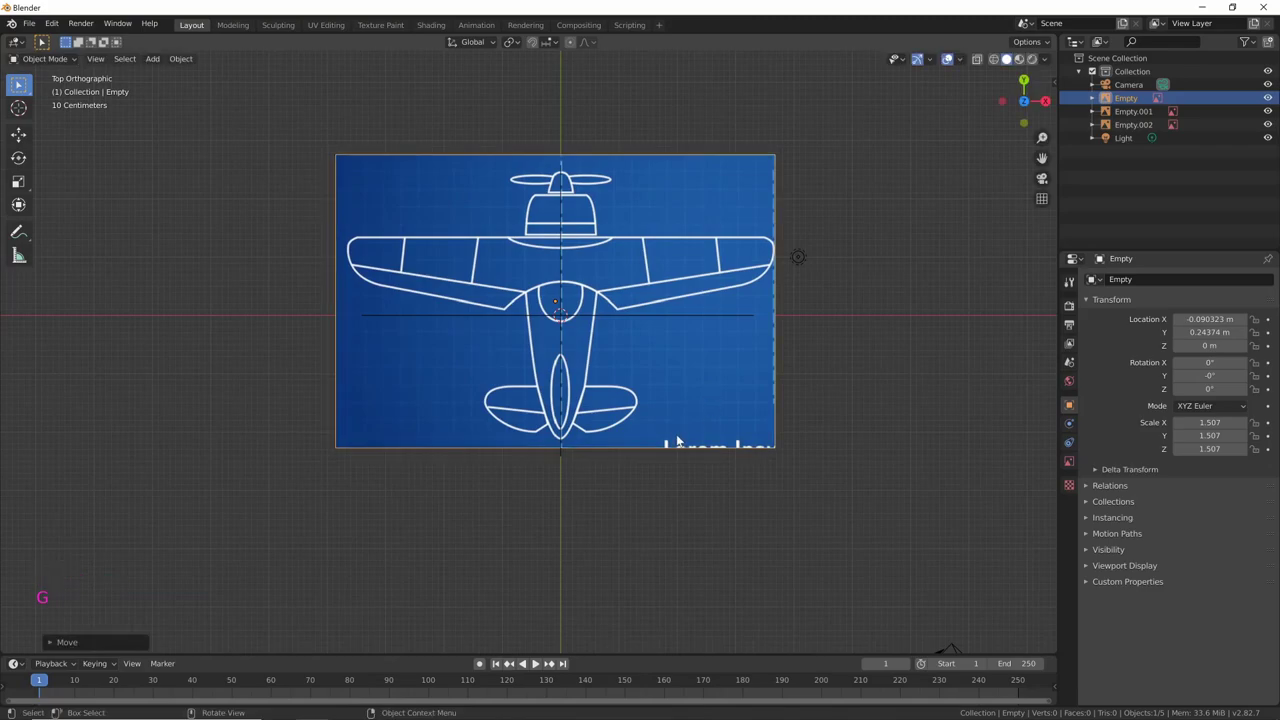
Switch viewport shading to Material Preview and enable Scene World for the blue background
{"action": "middle_click", "coordinate": [742, 492]}
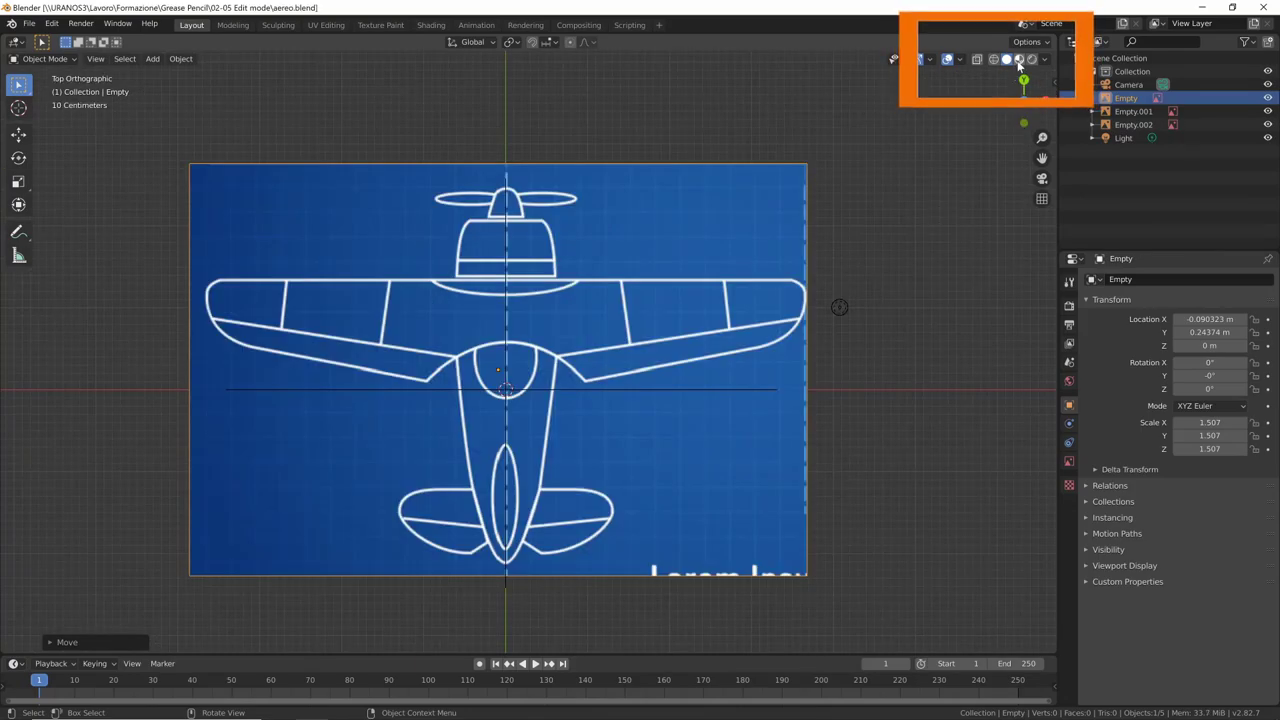
{"action": "left_click", "coordinate": [1028, 64]}
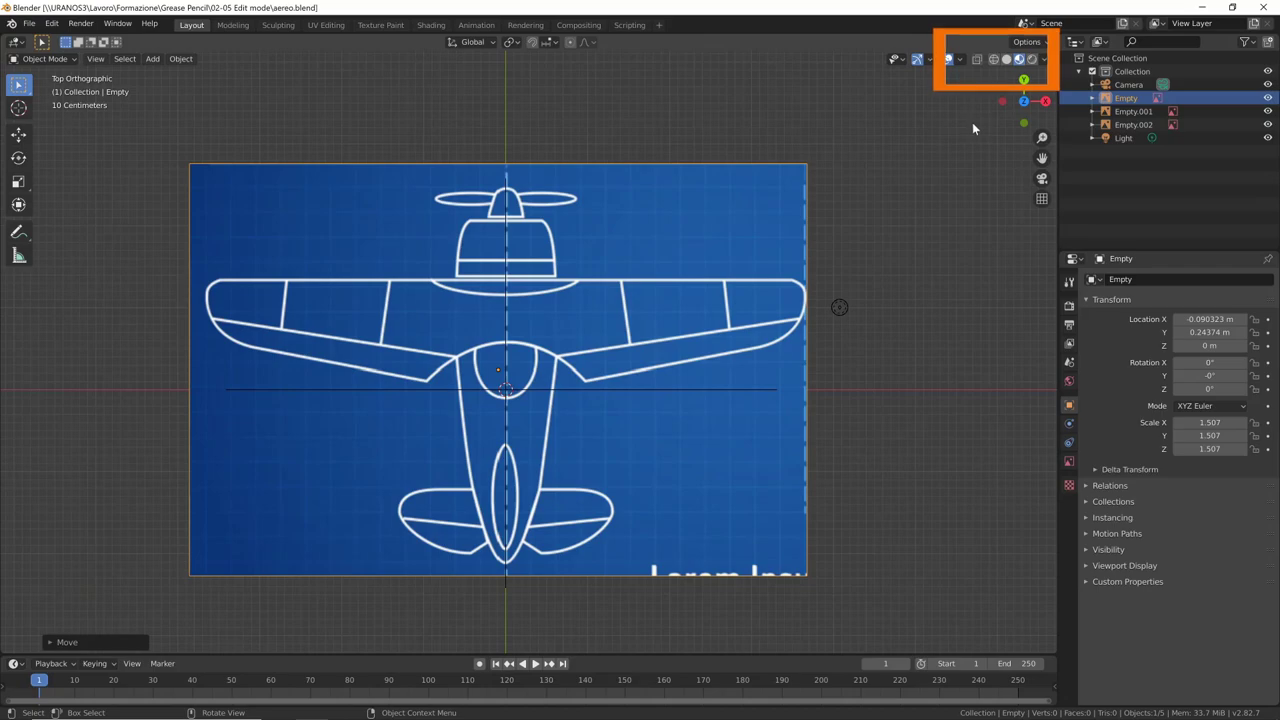
{"action": "left_click", "coordinate": [1053, 62]}
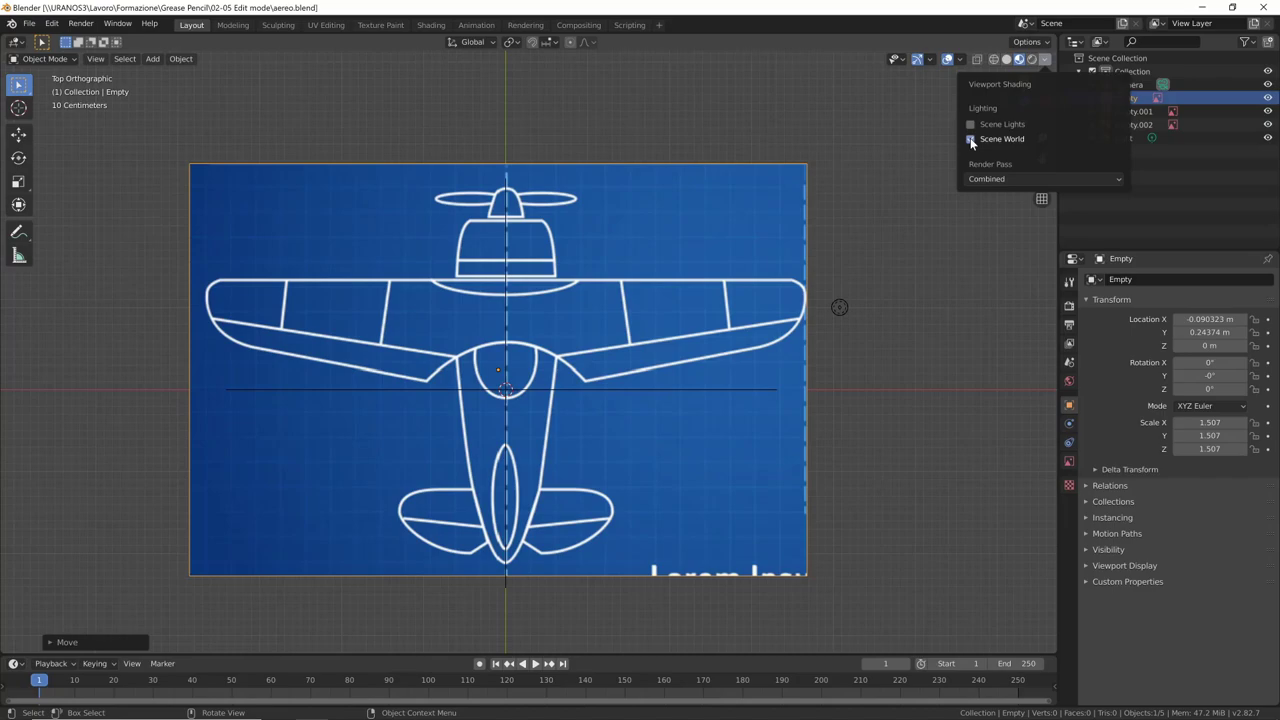
{"action": "left_click", "coordinate": [1078, 386]}
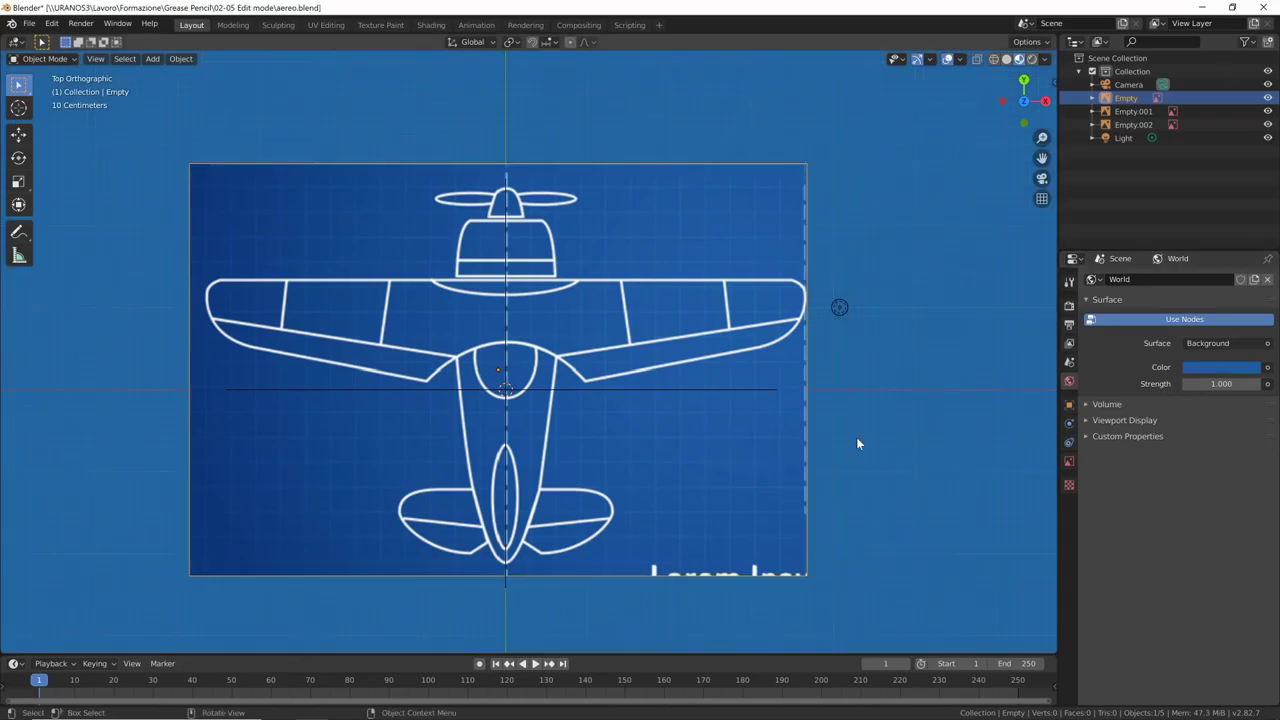
Compare solid shading against the world-lit shading while orbiting the blueprint images
{"action": "middle_click", "coordinate": [868, 486]}
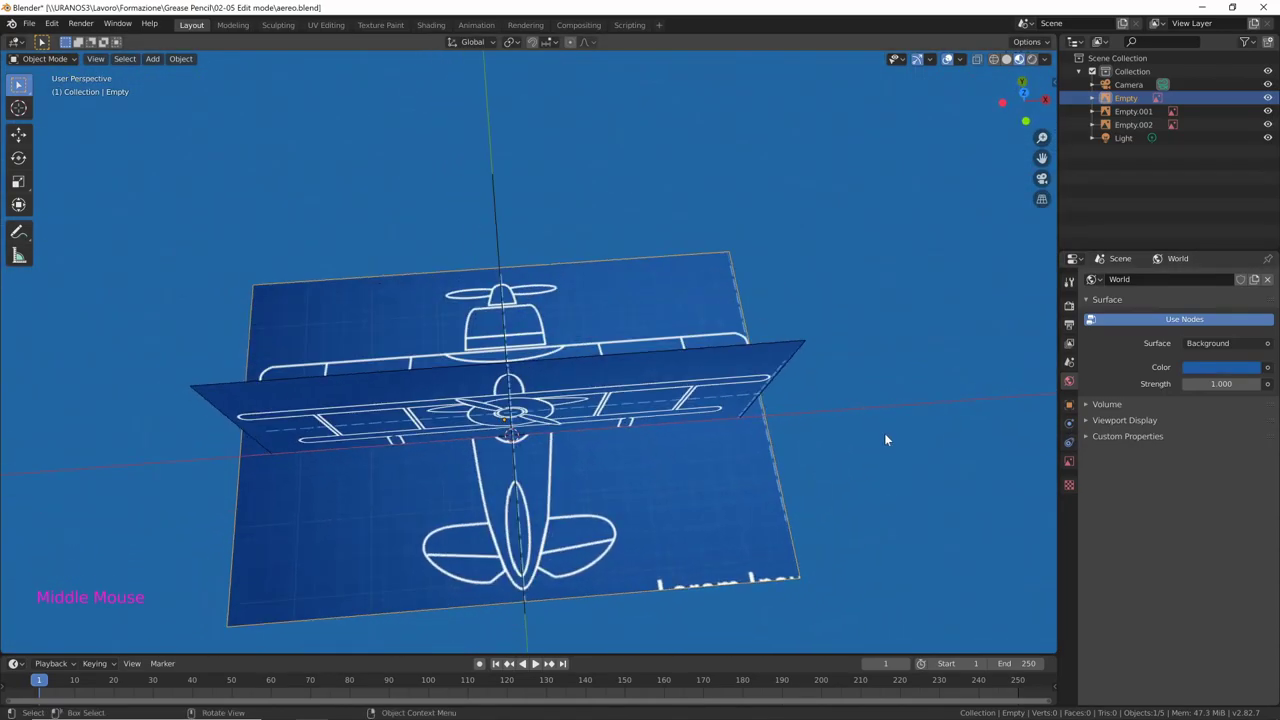
{"action": "left_click", "coordinate": [1016, 64]}
{"action": "middle_click", "coordinate": [864, 433]}
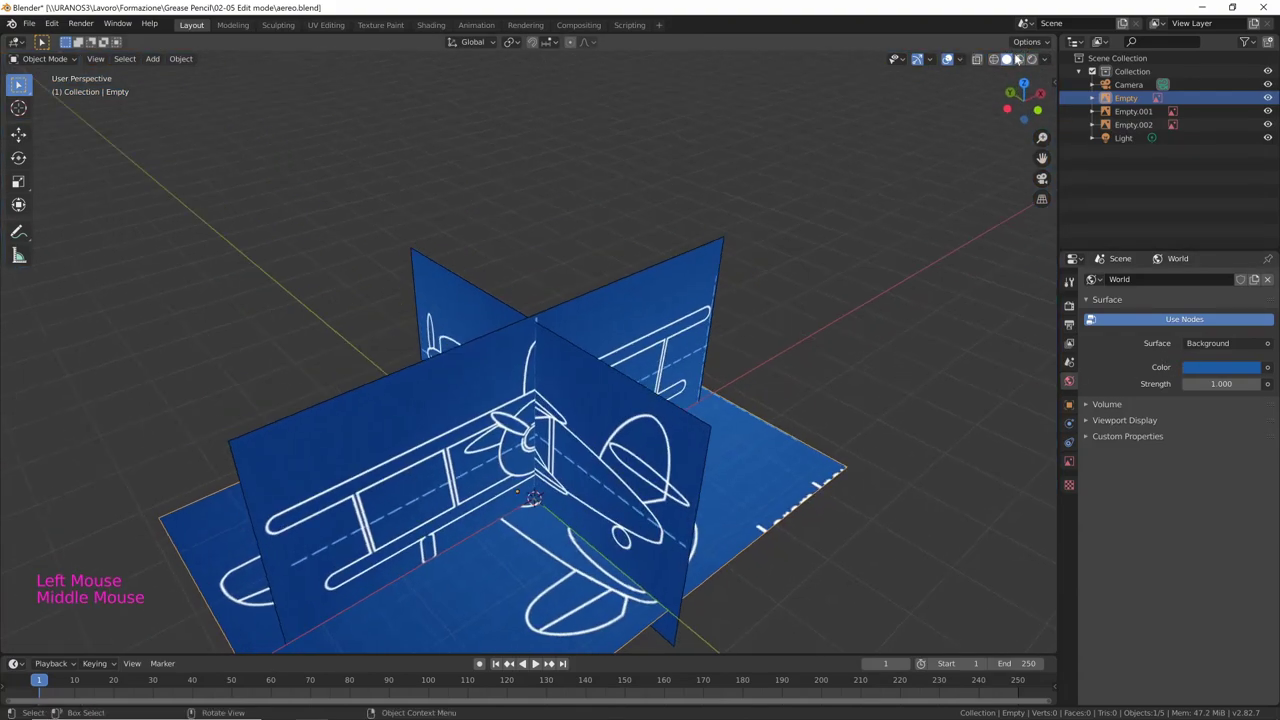
{"action": "left_click", "coordinate": [1049, 60]}
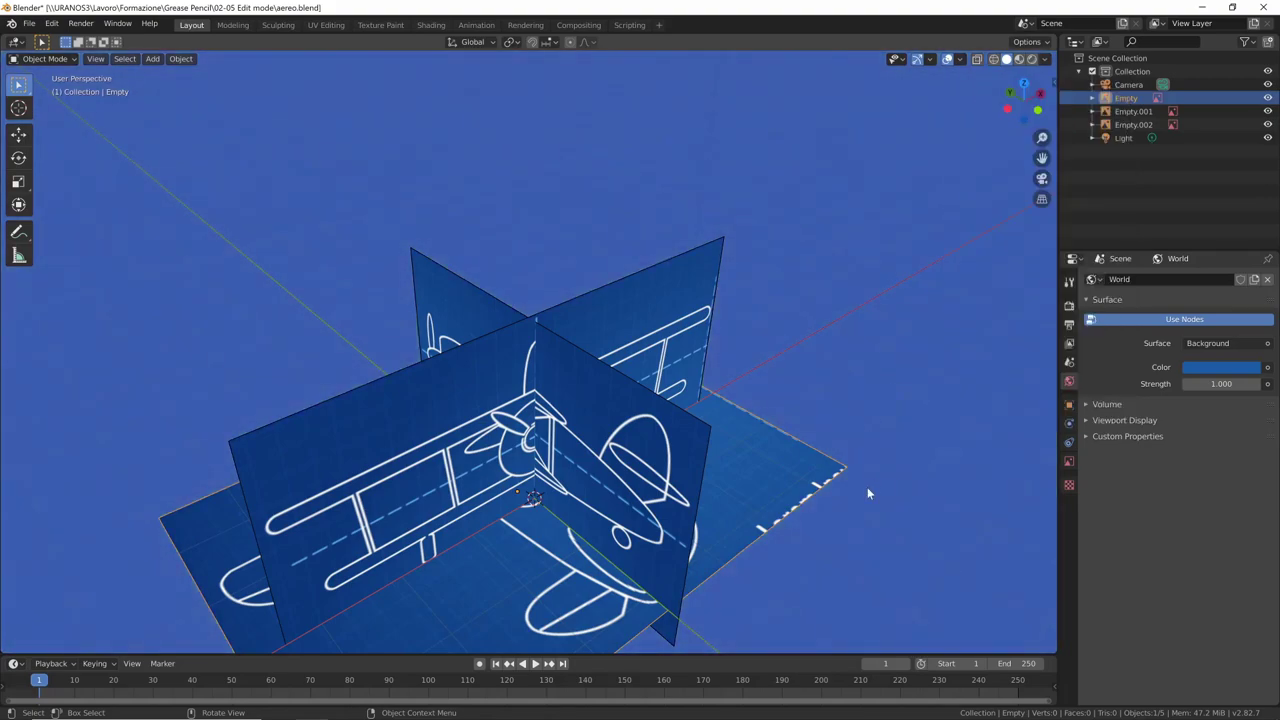
{"action": "middle_click", "coordinate": [878, 489]}
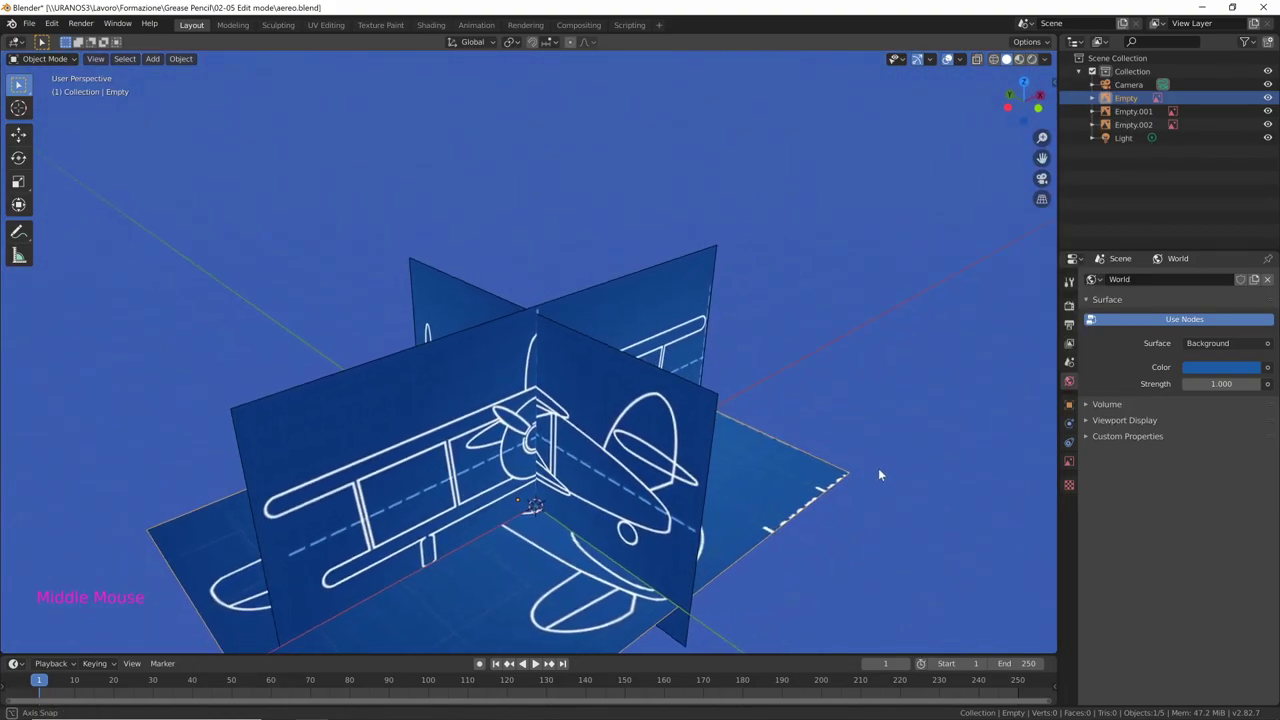
{"action": "middle_click", "coordinate": [897, 446]}
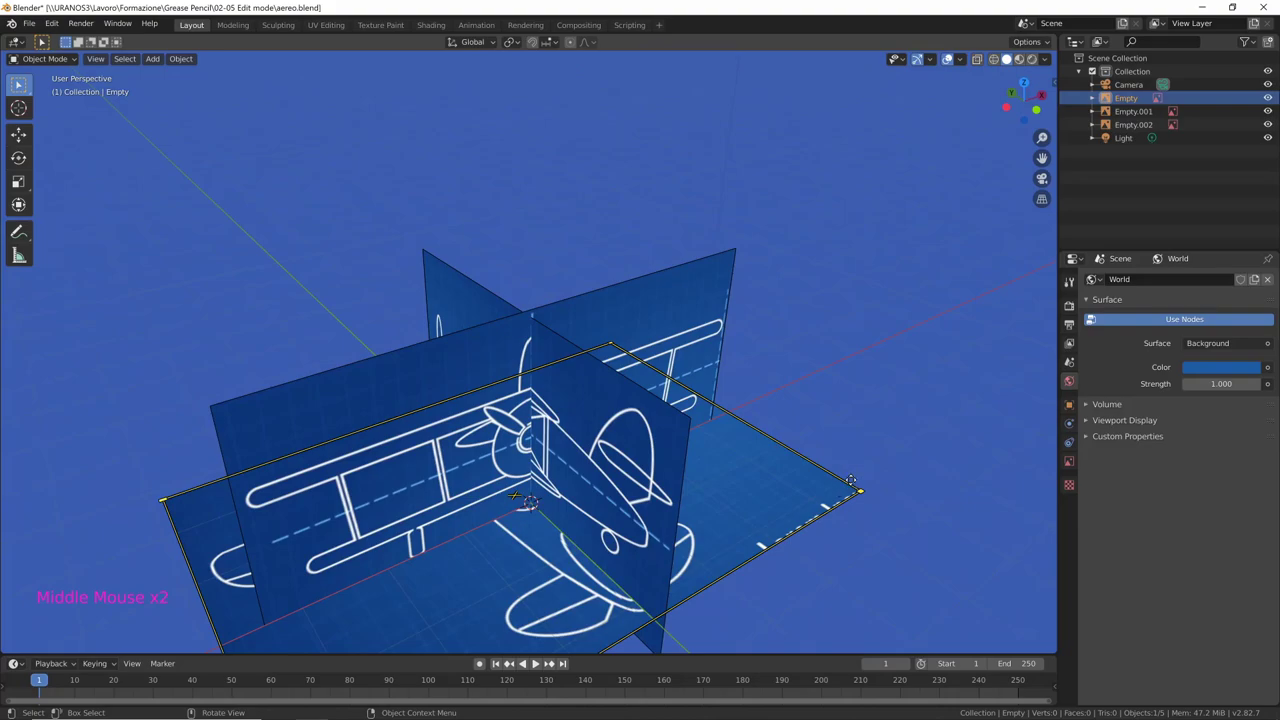
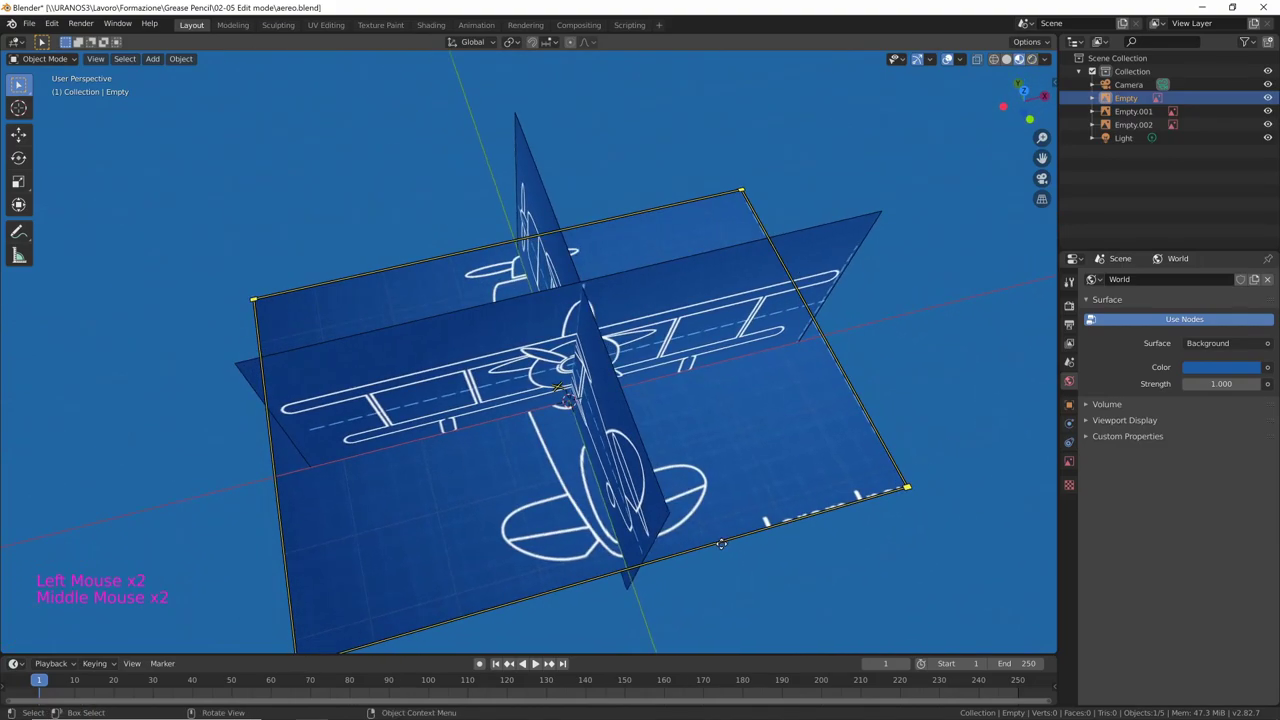
{"action": "middle_click", "coordinate": [790, 483]}
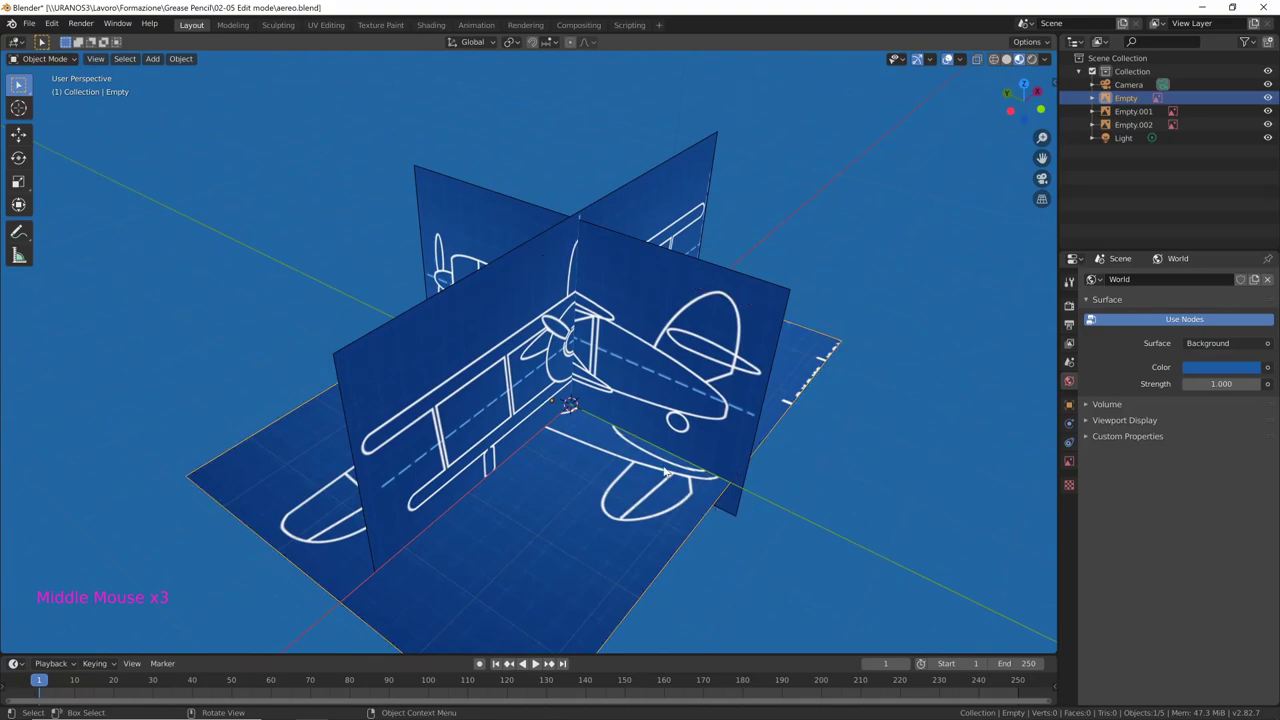
{"action": "middle_click", "coordinate": [645, 444]}
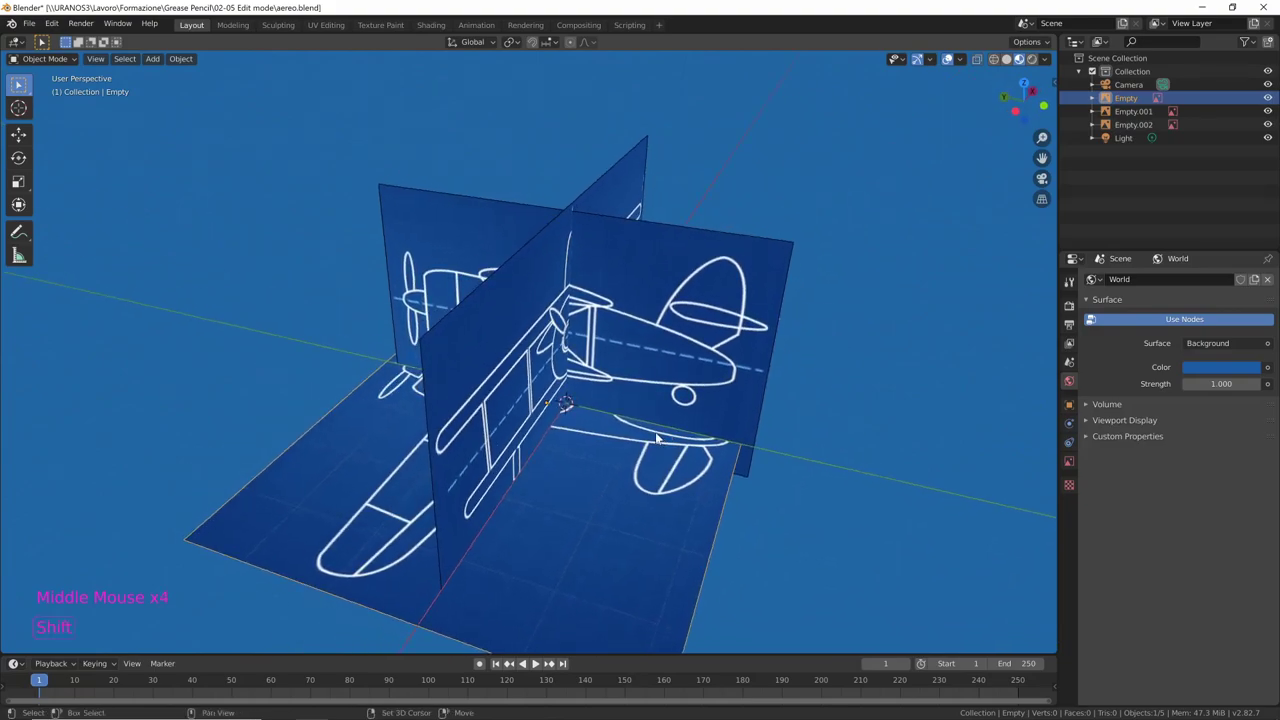
Add a Grease Pencil Stroke object via Shift+A and show its material list
{"action": "key", "text": "shift+a"}
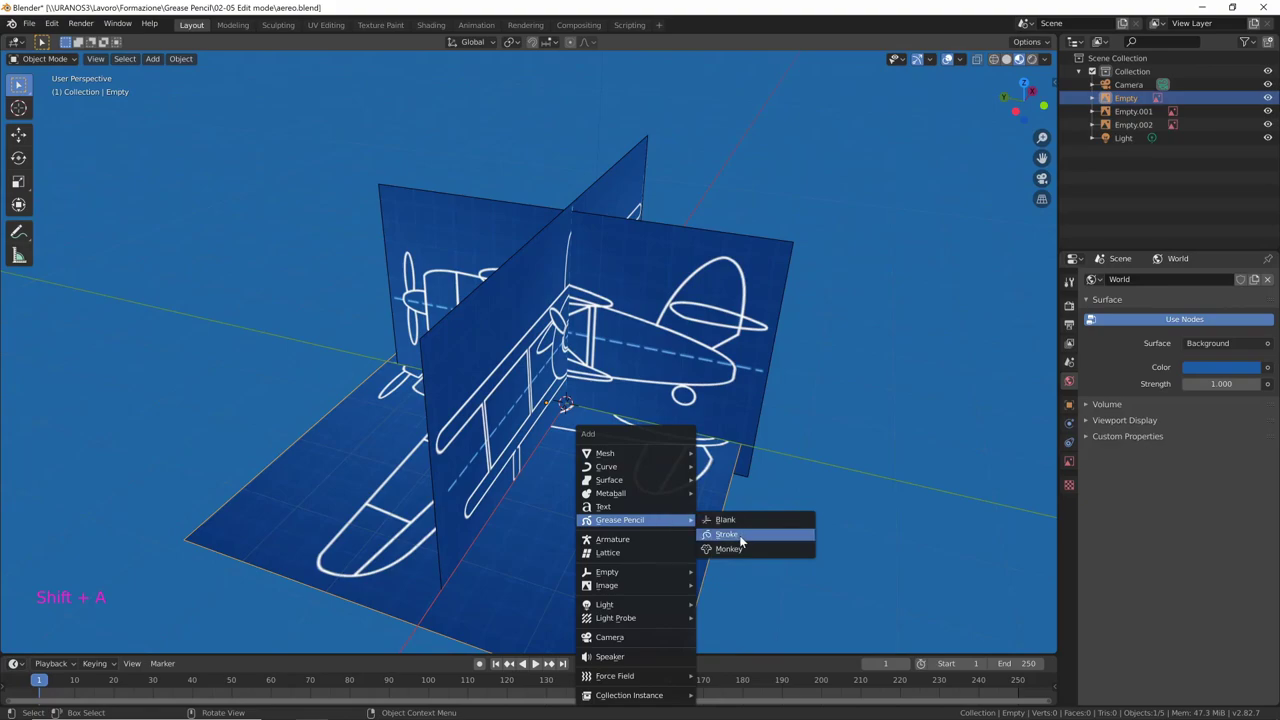
{"action": "middle_click", "coordinate": [782, 487]}
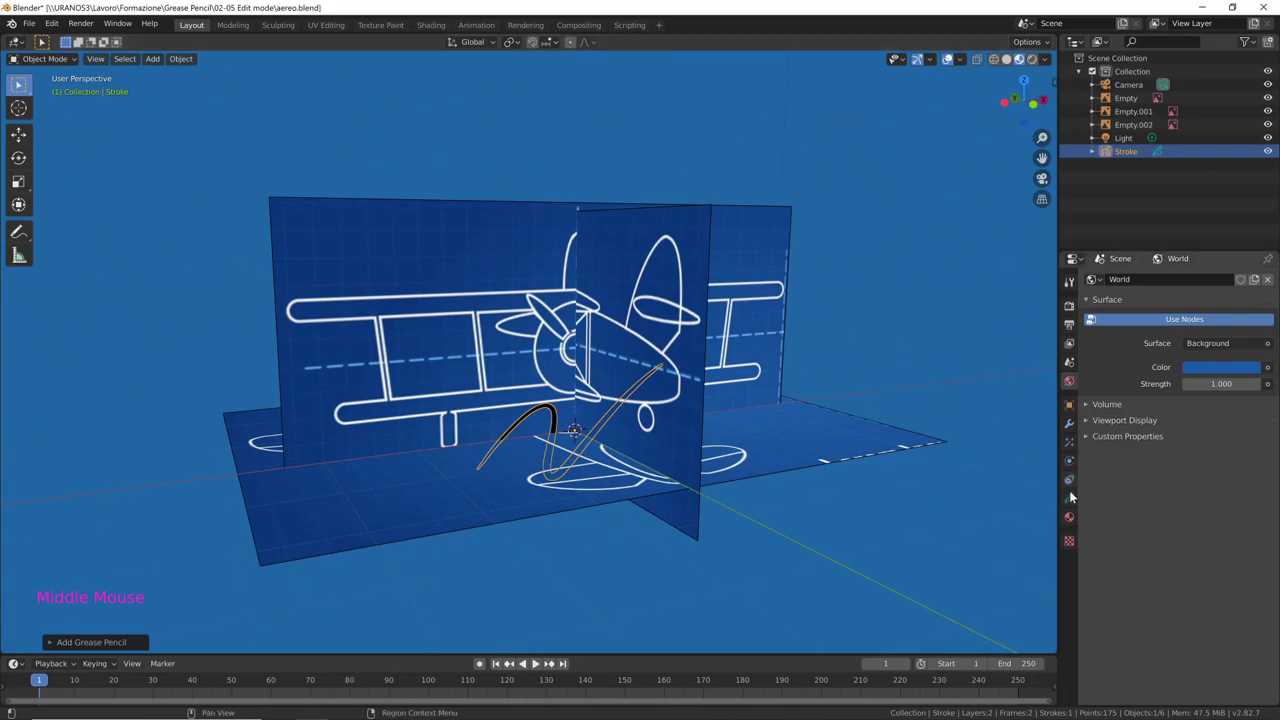
{"action": "left_click", "coordinate": [1078, 516]}
{"action": "middle_click", "coordinate": [753, 531]}
{"action": "key", "text": "ctrl+Tab"}
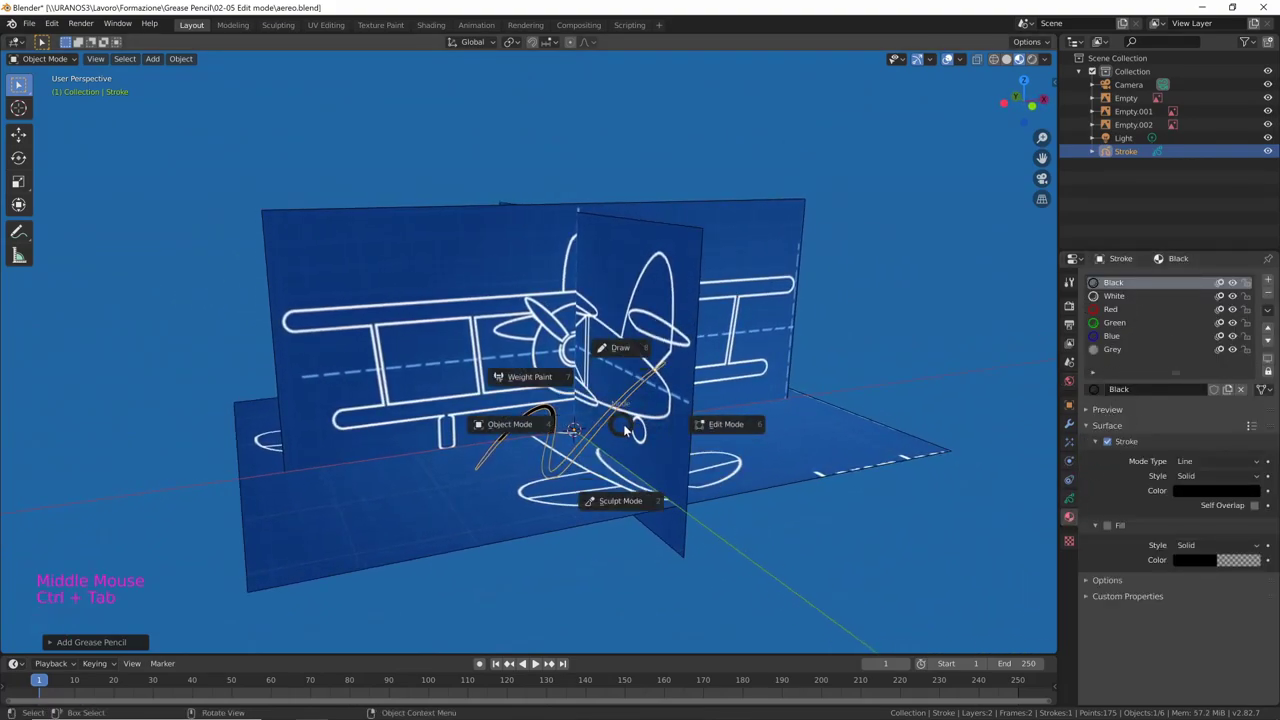
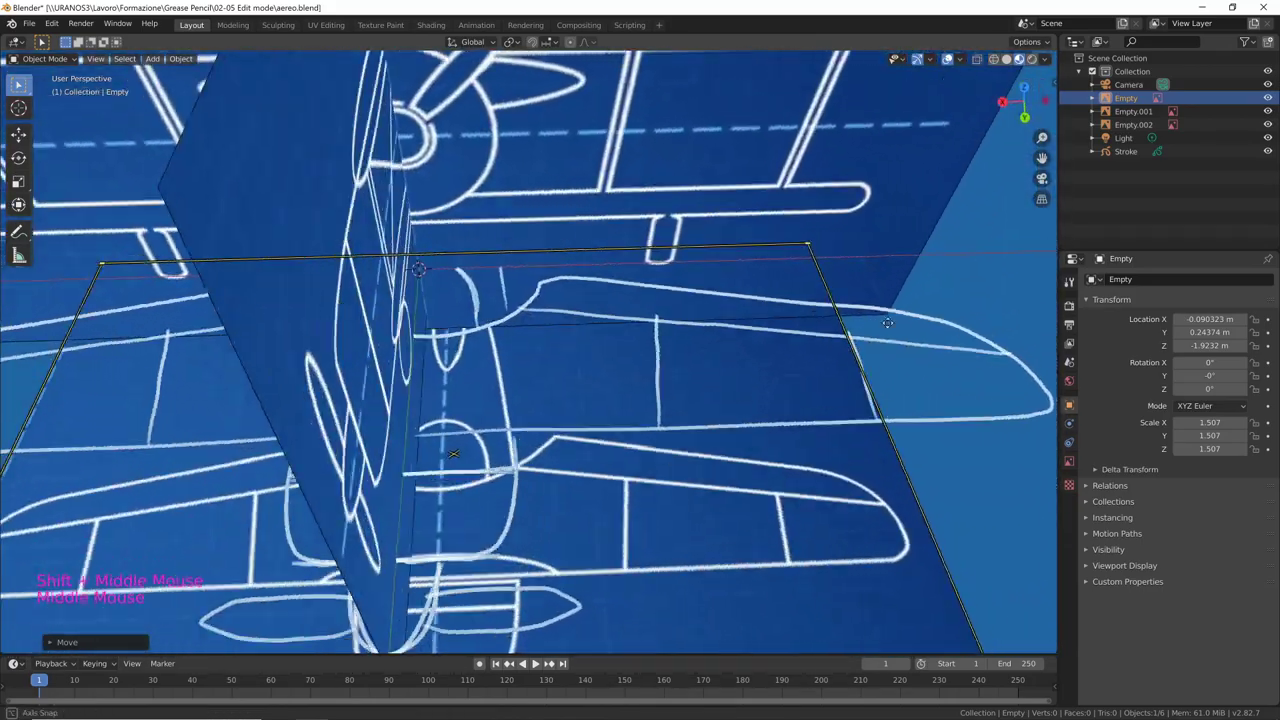
Orbit around the blueprint planes, then hide the top-view image Empty in the Outliner
{"action": "middle_click", "coordinate": [852, 395]}
{"action": "middle_click", "coordinate": [824, 341]}
{"action": "middle_click", "coordinate": [788, 340]}
{"action": "middle_click", "coordinate": [775, 342]}
{"action": "middle_click", "coordinate": [734, 511]}
{"action": "middle_click", "coordinate": [827, 457]}
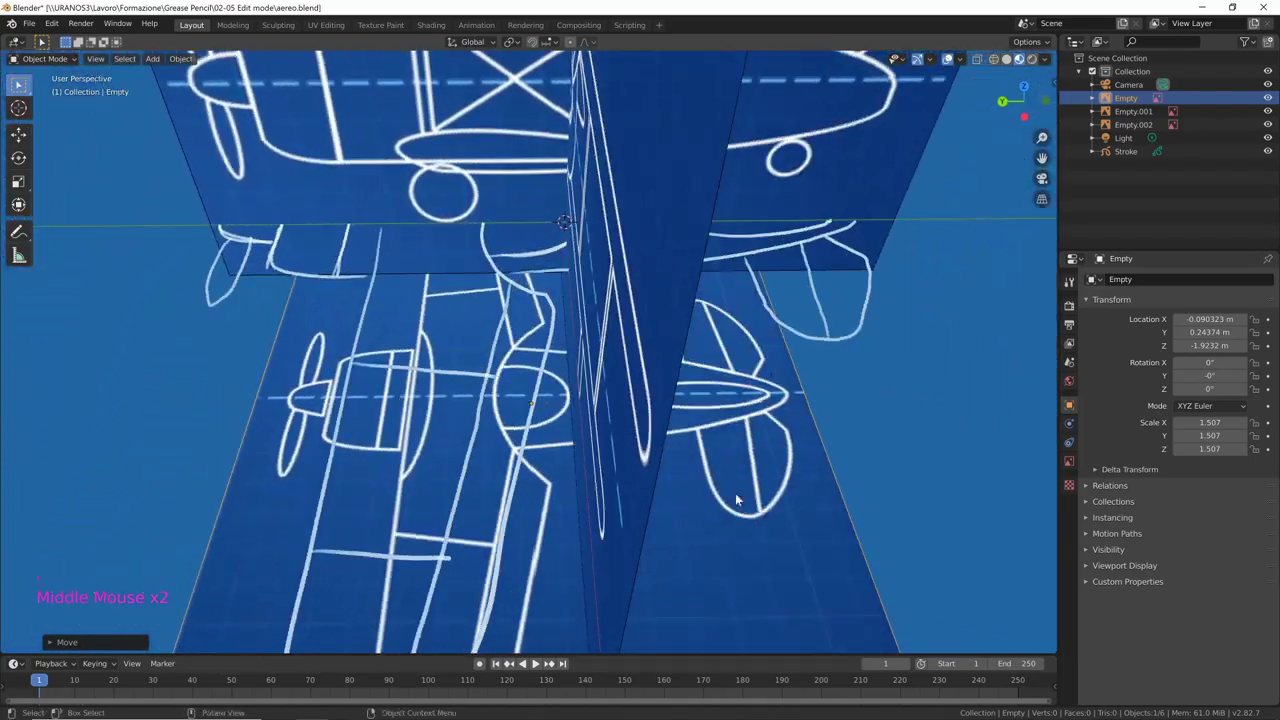
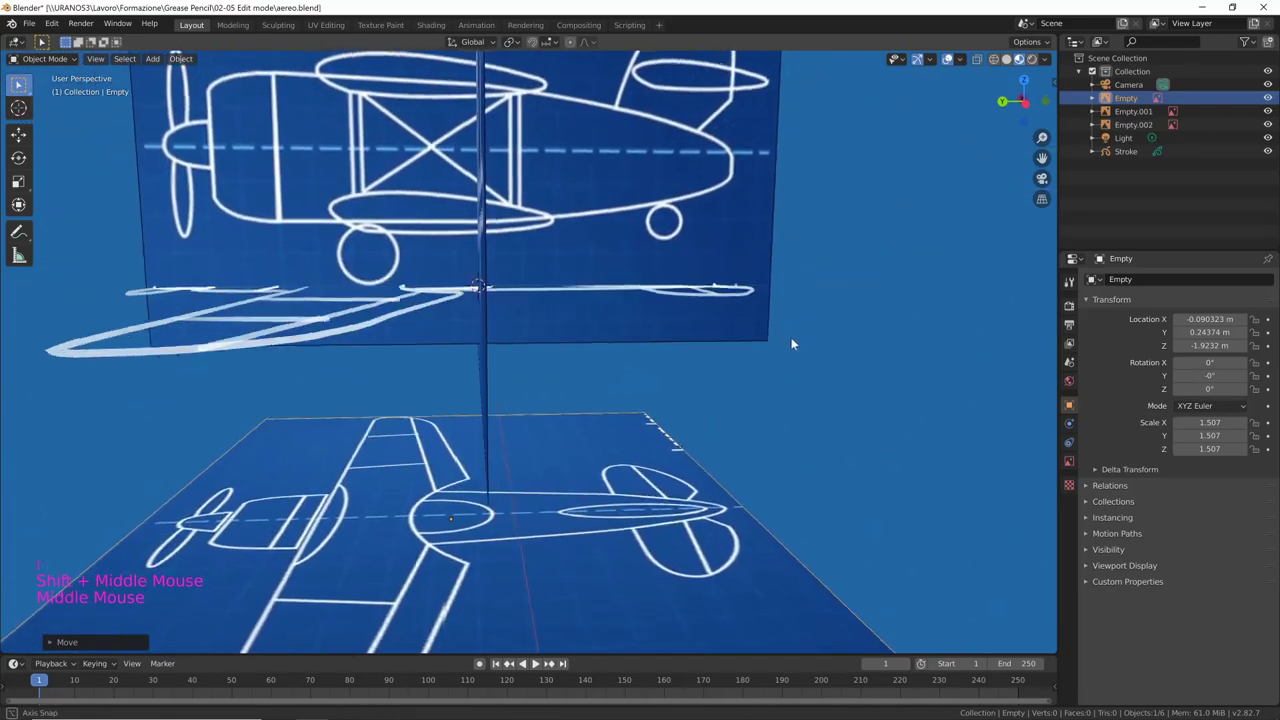
{"action": "middle_click", "coordinate": [792, 338]}
{"action": "middle_click", "coordinate": [835, 391]}
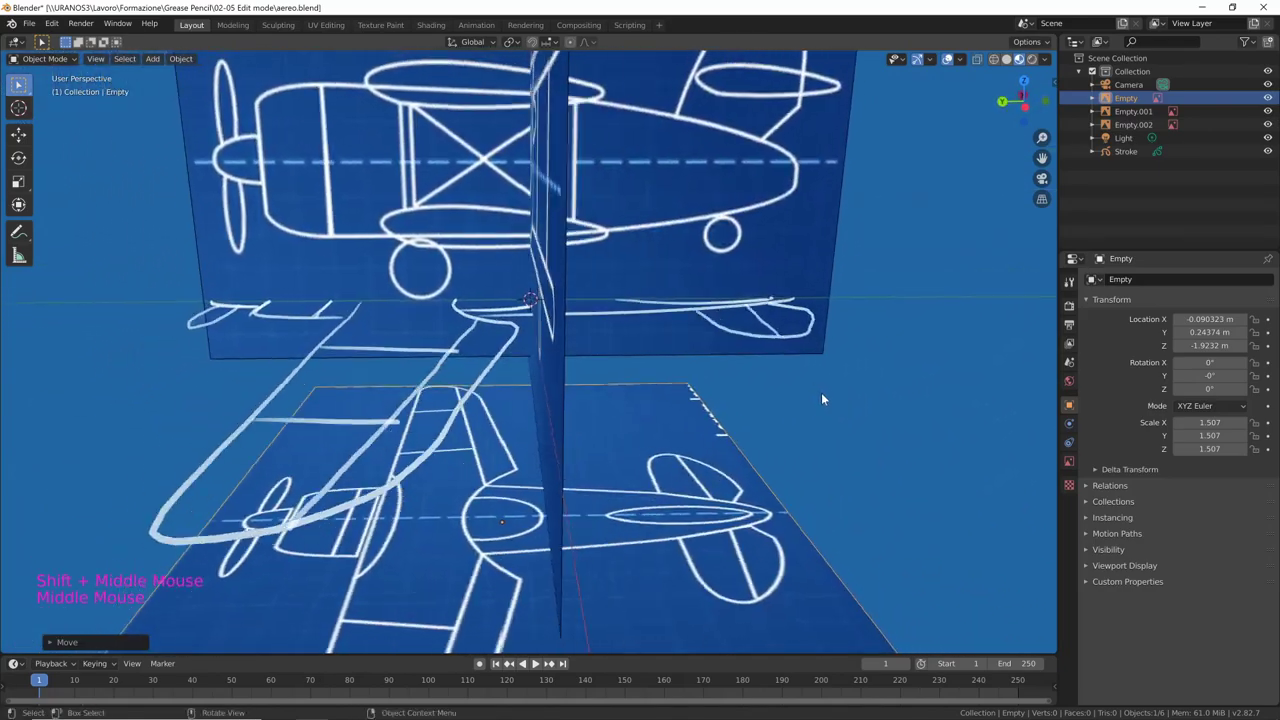
{"action": "middle_click", "coordinate": [799, 342]}
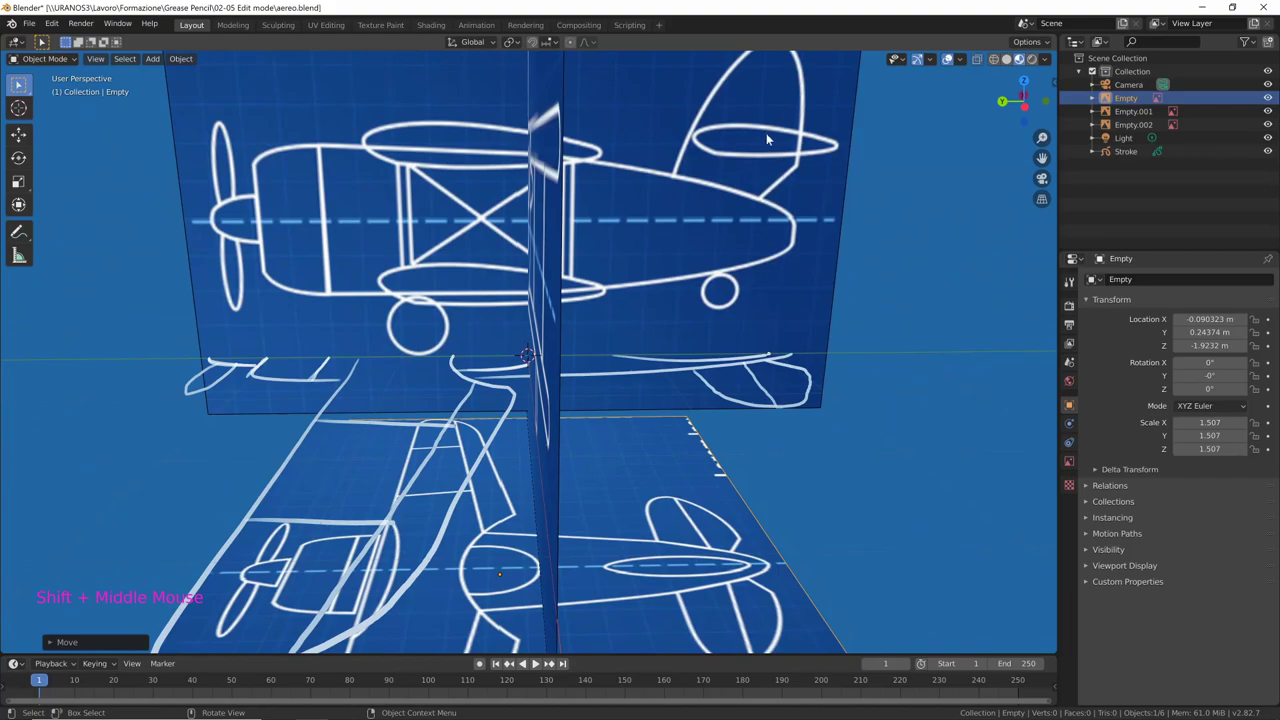
{"action": "middle_click", "coordinate": [786, 469]}
{"action": "middle_click", "coordinate": [839, 435]}
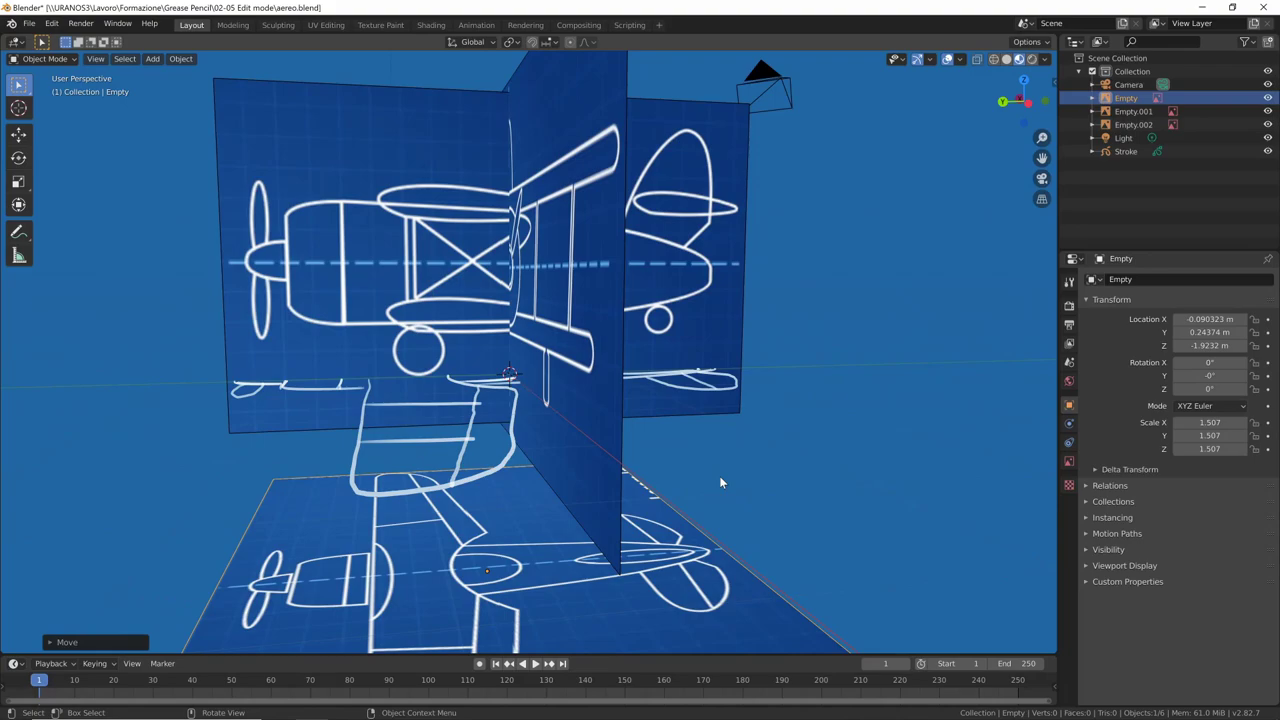
{"action": "middle_click", "coordinate": [771, 467]}
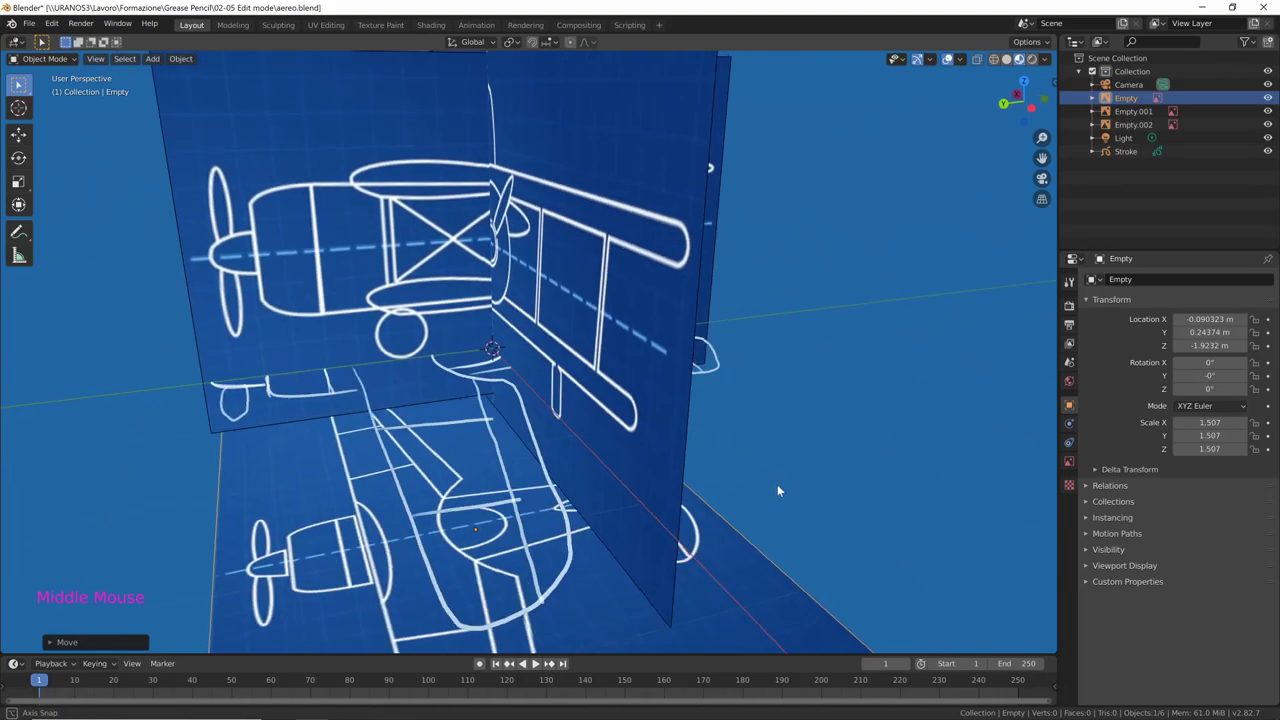
{"action": "middle_click", "coordinate": [790, 461]}
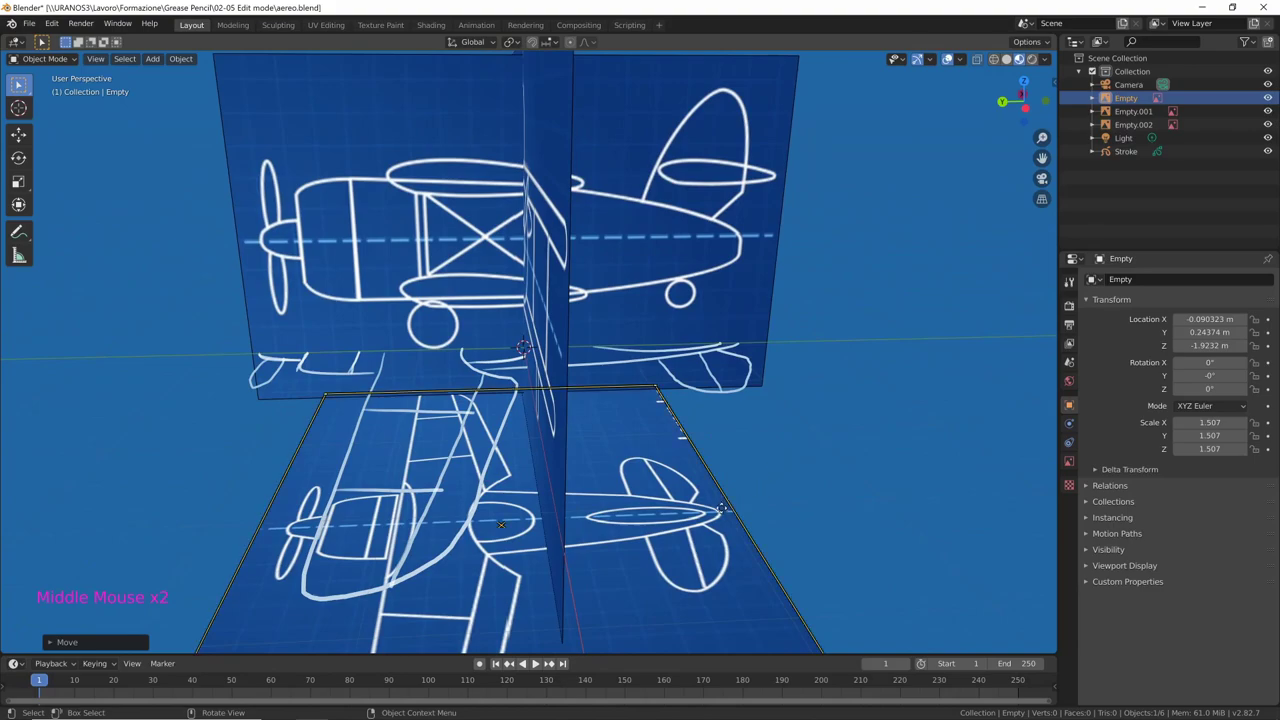
{"action": "middle_click", "coordinate": [853, 427]}
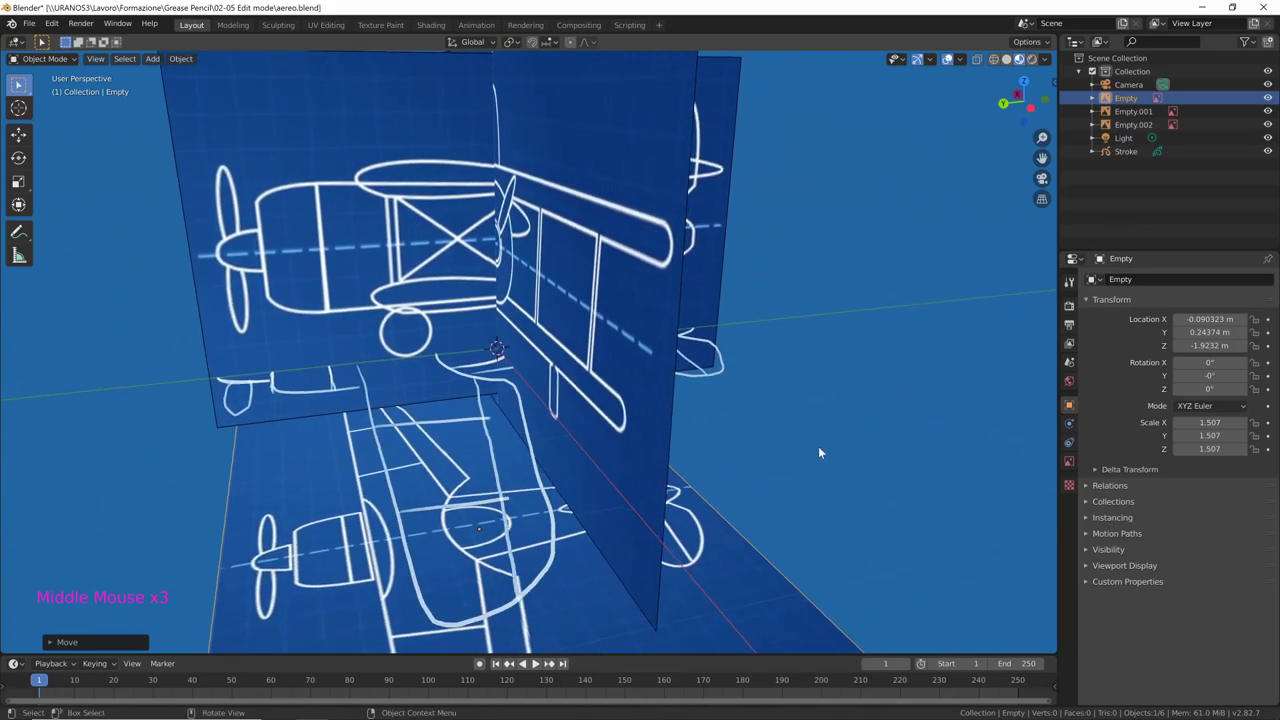
{"action": "middle_click", "coordinate": [886, 384]}
{"action": "middle_click", "coordinate": [833, 410]}
{"action": "left_click", "coordinate": [1270, 99]}
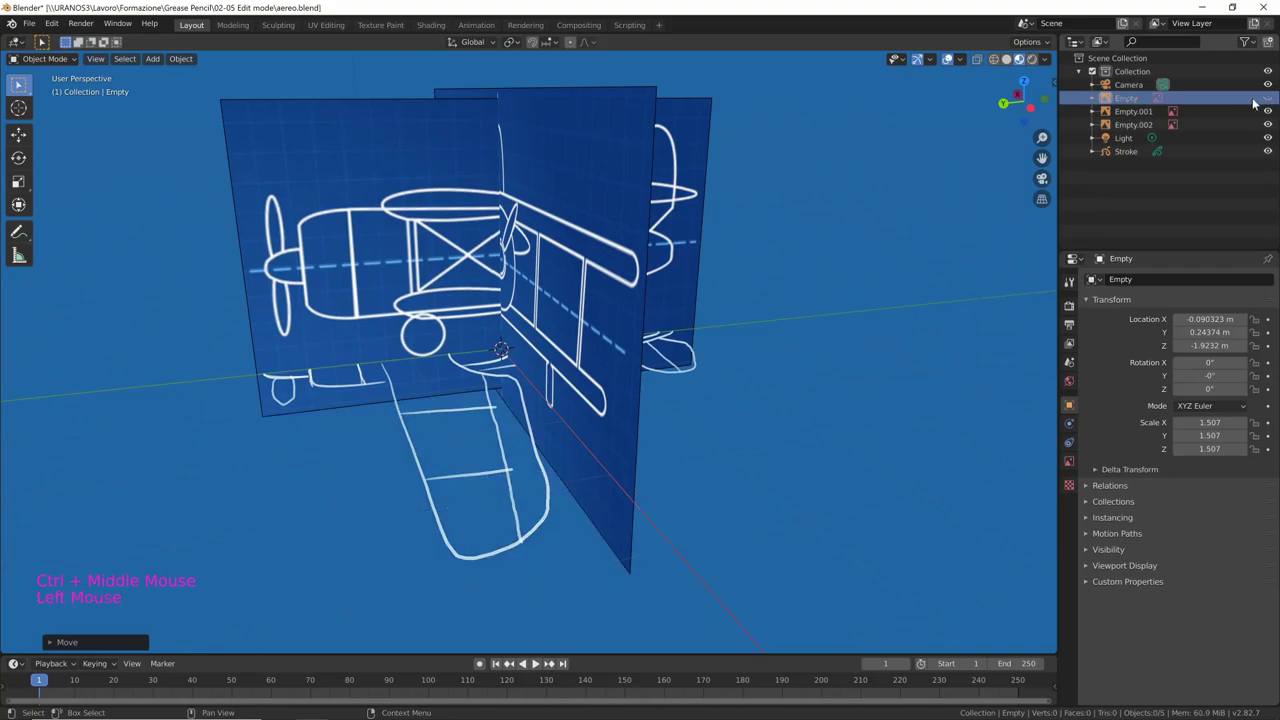
Select the biplane Stroke object and enter Edit Mode on it
{"action": "middle_click", "coordinate": [817, 453]}
{"action": "middle_click", "coordinate": [890, 444]}
{"action": "middle_click", "coordinate": [892, 444]}
{"action": "middle_click", "coordinate": [851, 434]}
{"action": "middle_click", "coordinate": [847, 451]}
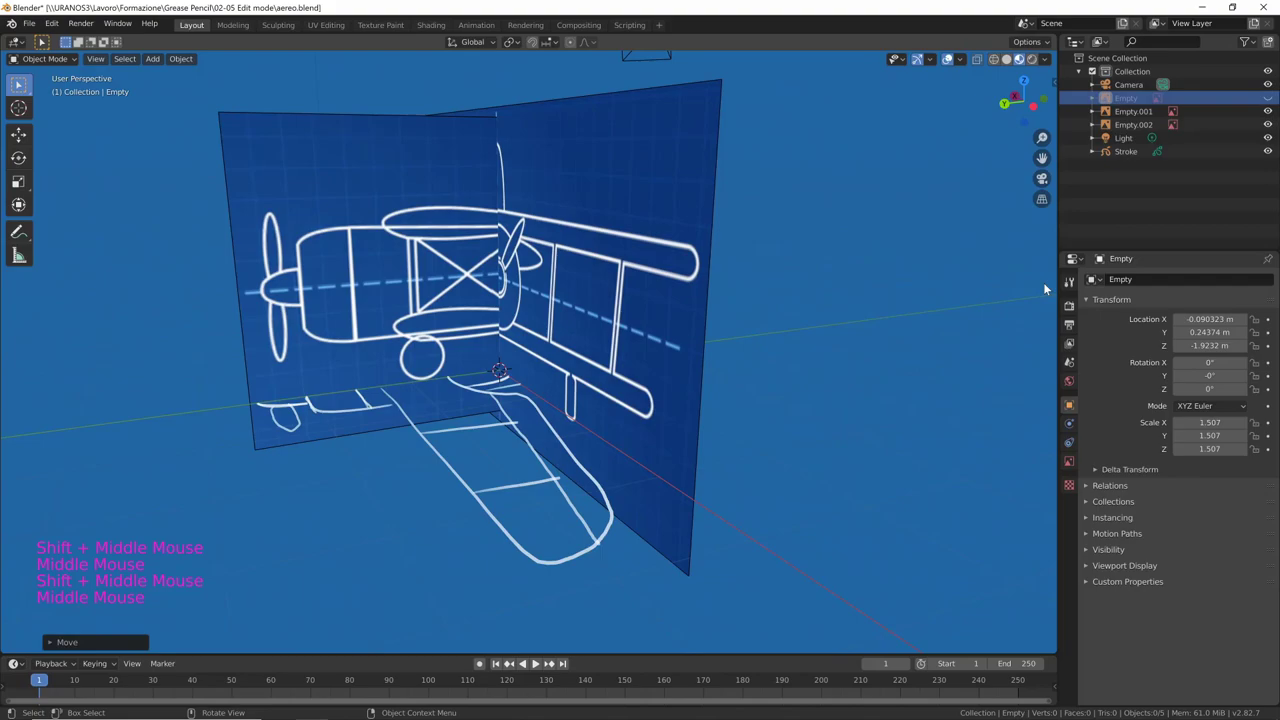
{"action": "middle_click", "coordinate": [826, 426]}
{"action": "middle_click", "coordinate": [824, 444]}
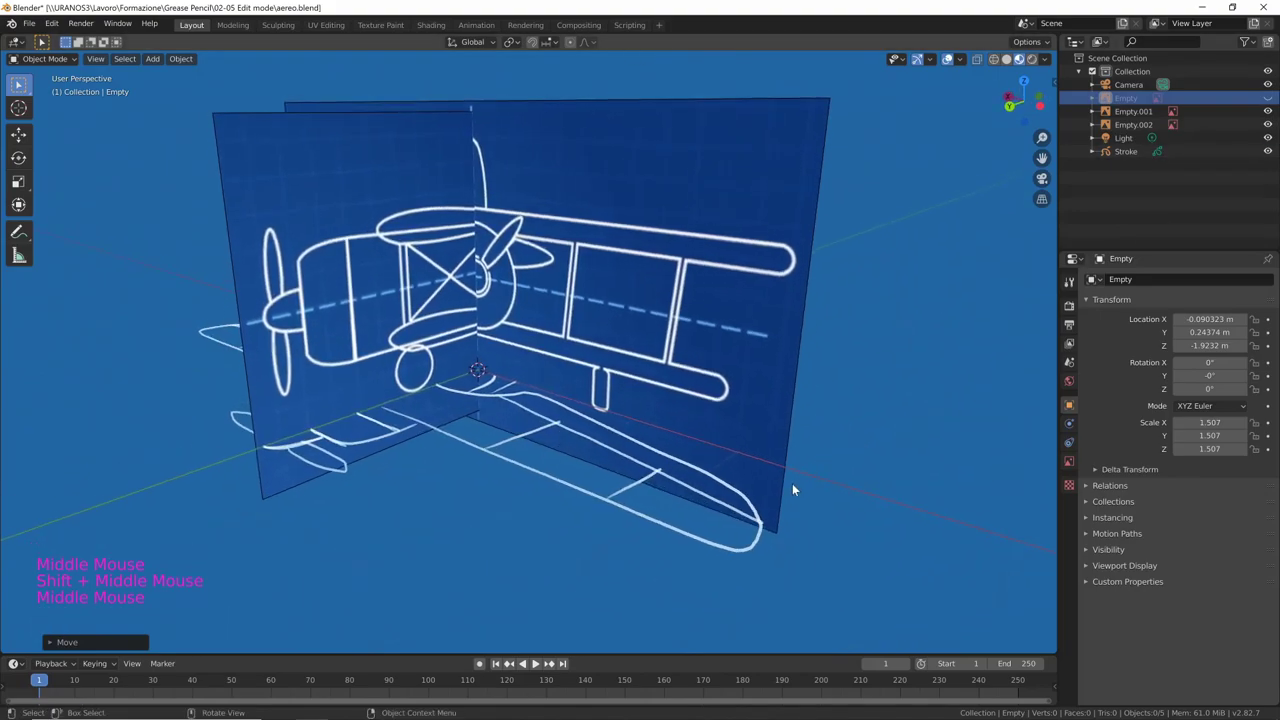
{"action": "left_click", "coordinate": [757, 506]}
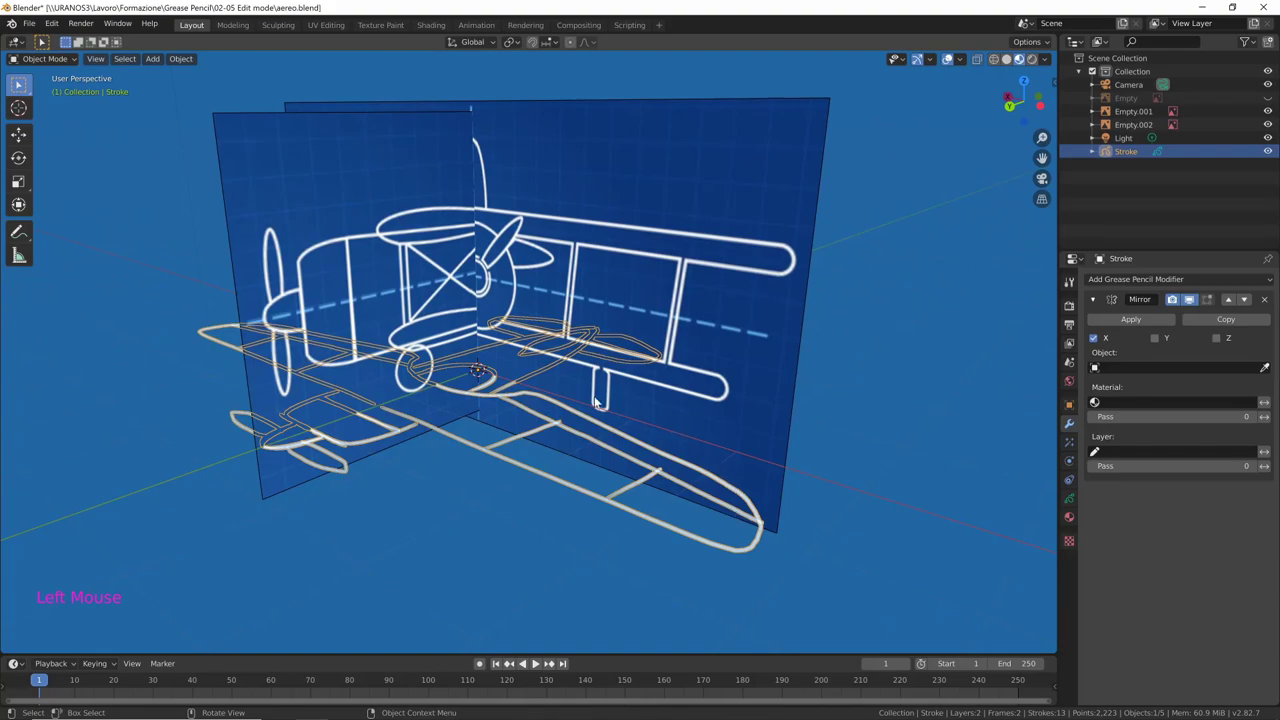
{"action": "left_click", "coordinate": [76, 60]}
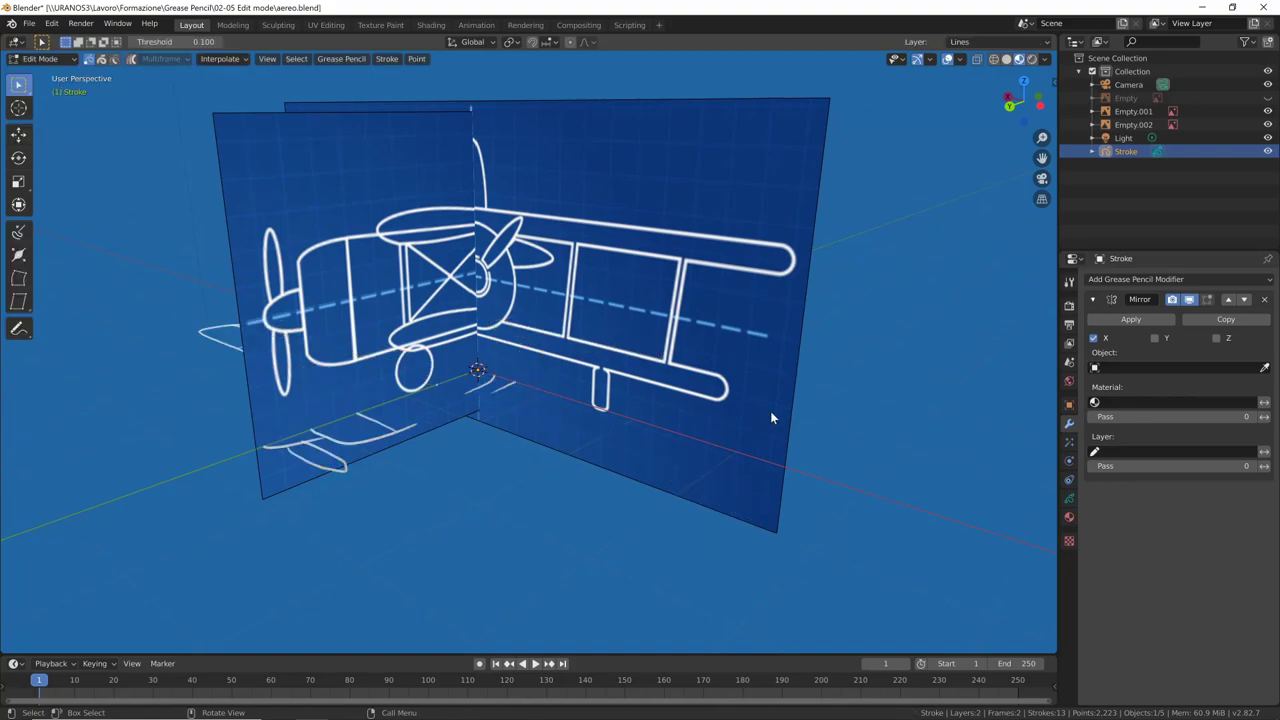
View the drawing from below and enable the Mirror modifier's Edit Mode display toggle
{"action": "middle_click", "coordinate": [830, 416]}
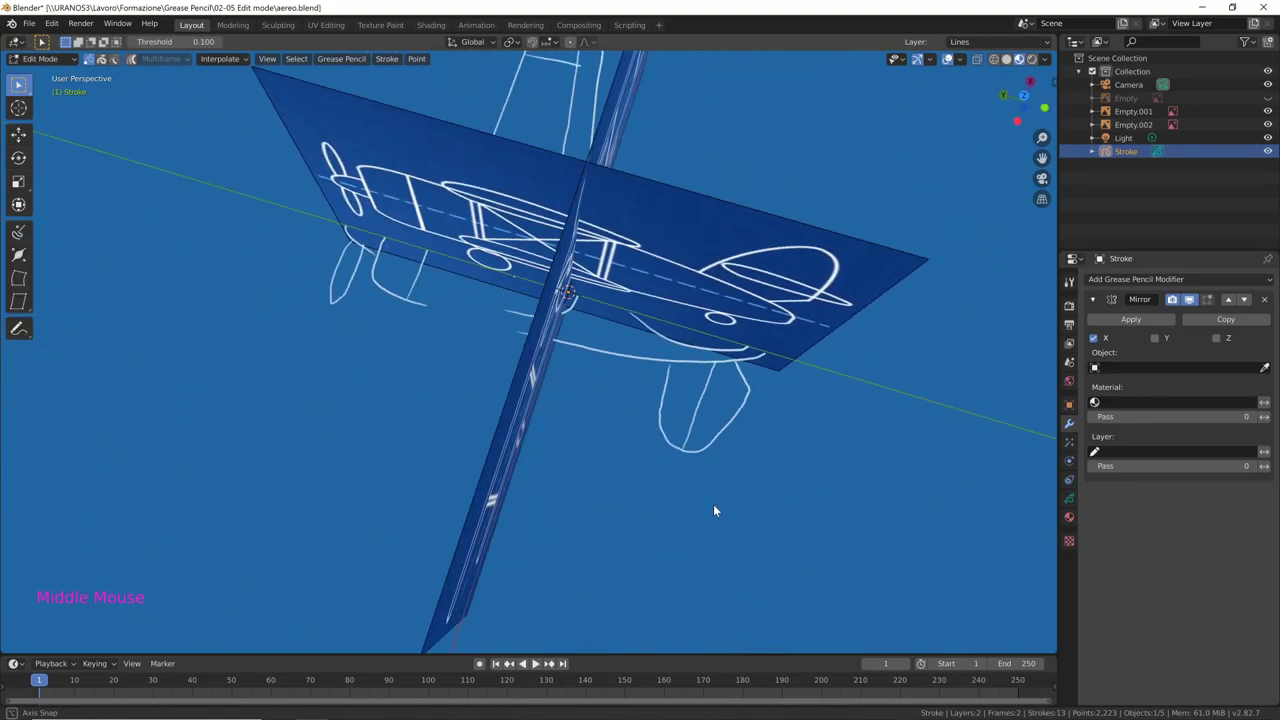
{"action": "middle_click", "coordinate": [892, 458]}
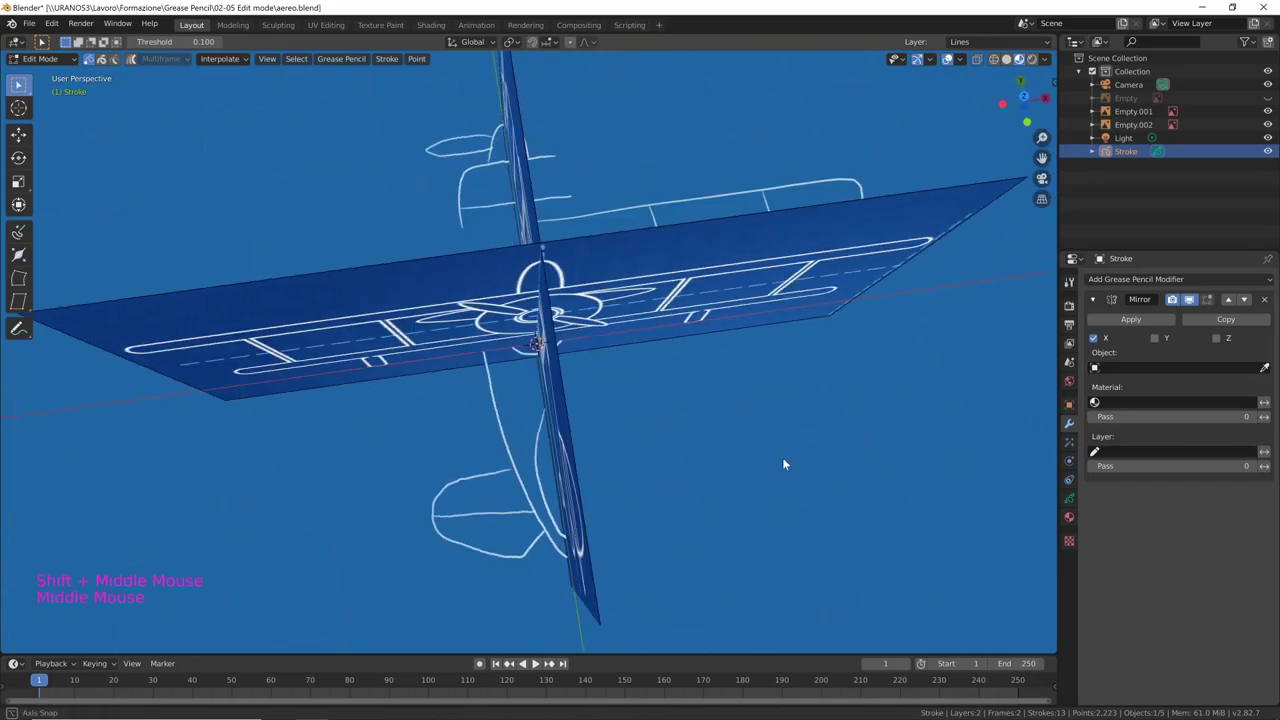
{"action": "middle_click", "coordinate": [778, 490]}
{"action": "middle_click", "coordinate": [783, 488]}
{"action": "middle_click", "coordinate": [741, 453]}
{"action": "middle_click", "coordinate": [700, 438]}
{"action": "middle_click", "coordinate": [720, 482]}
{"action": "middle_click", "coordinate": [752, 482]}
{"action": "middle_click", "coordinate": [737, 440]}
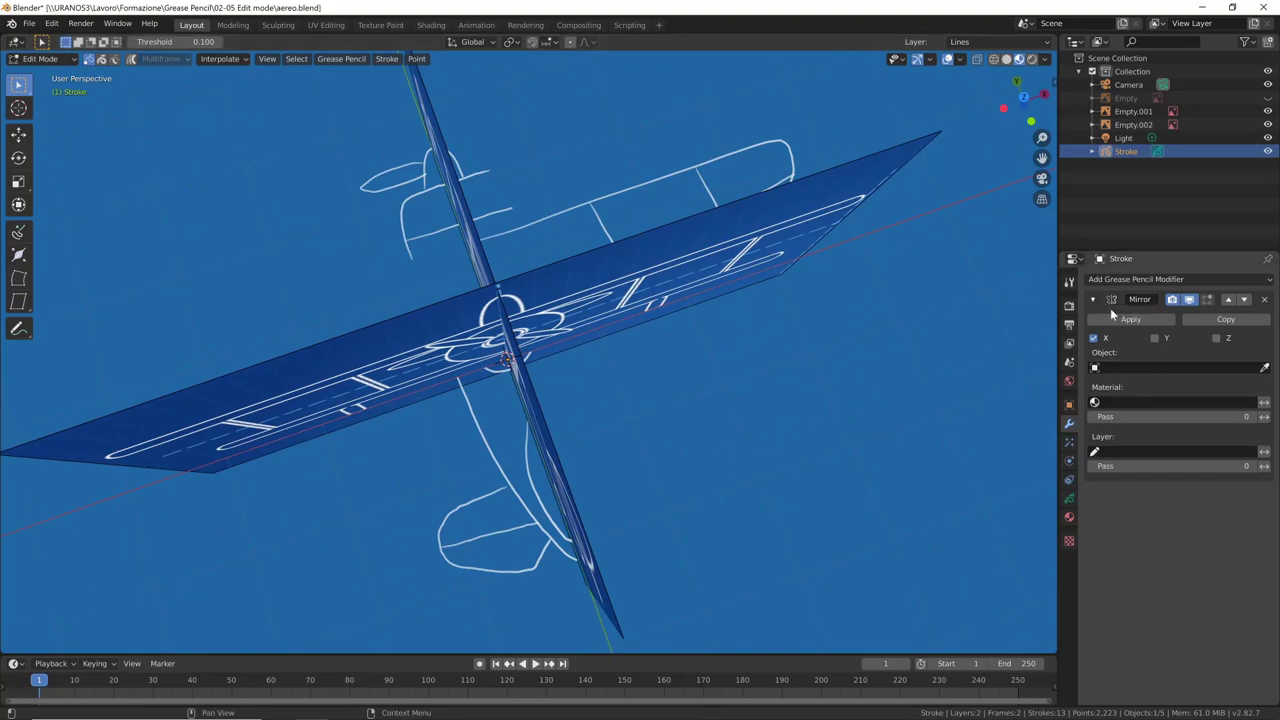
{"action": "middle_click", "coordinate": [750, 392]}
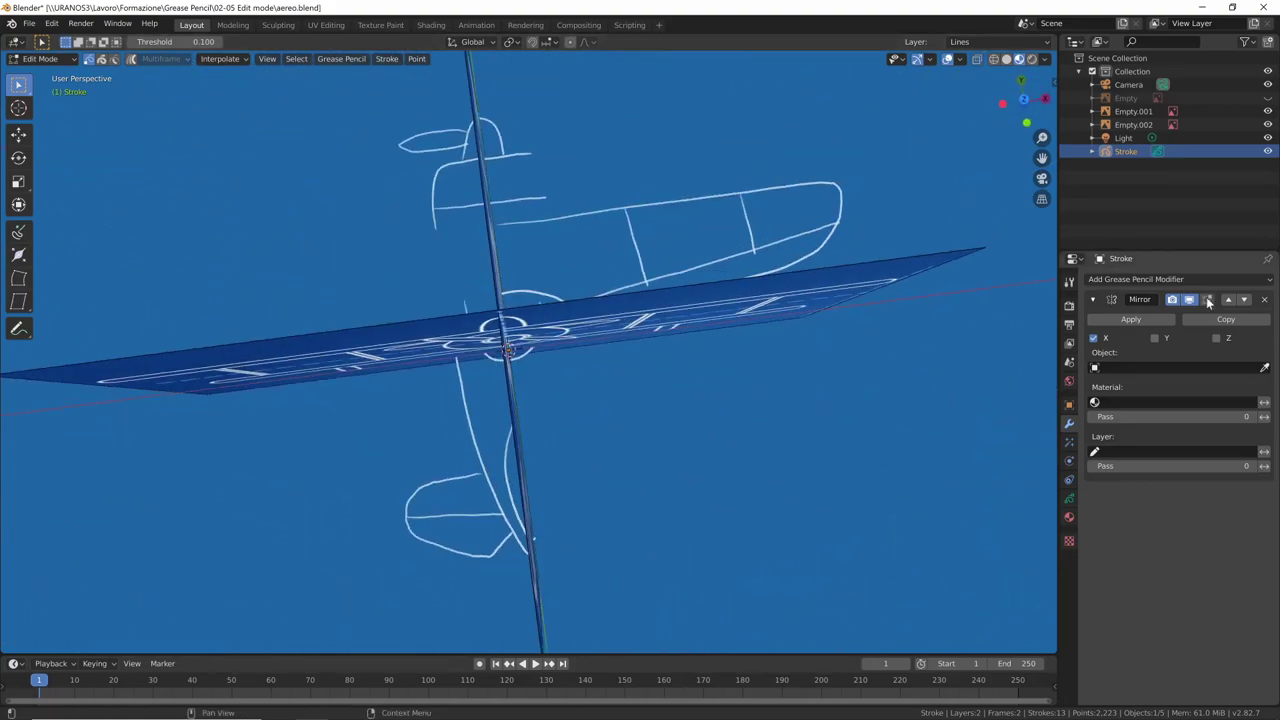
{"action": "left_click", "coordinate": [1212, 305]}
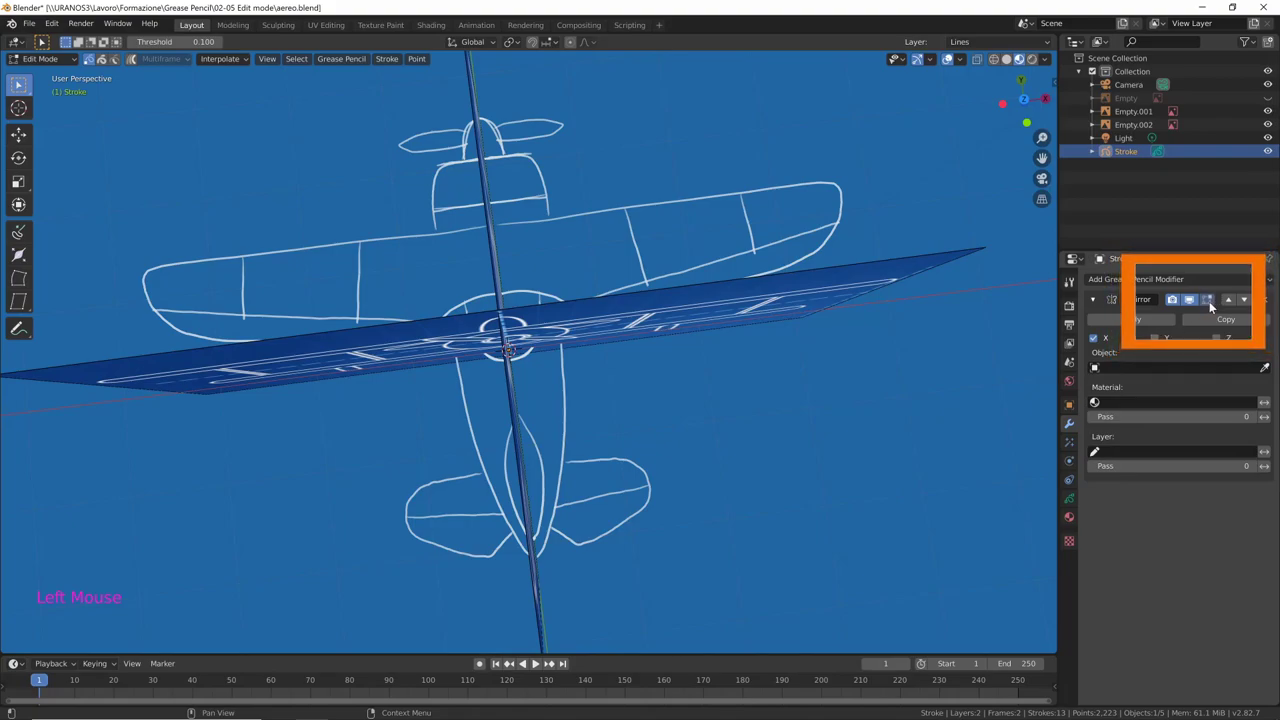
{"action": "left_click", "coordinate": [1215, 304]}
{"action": "left_click", "coordinate": [1212, 303]}
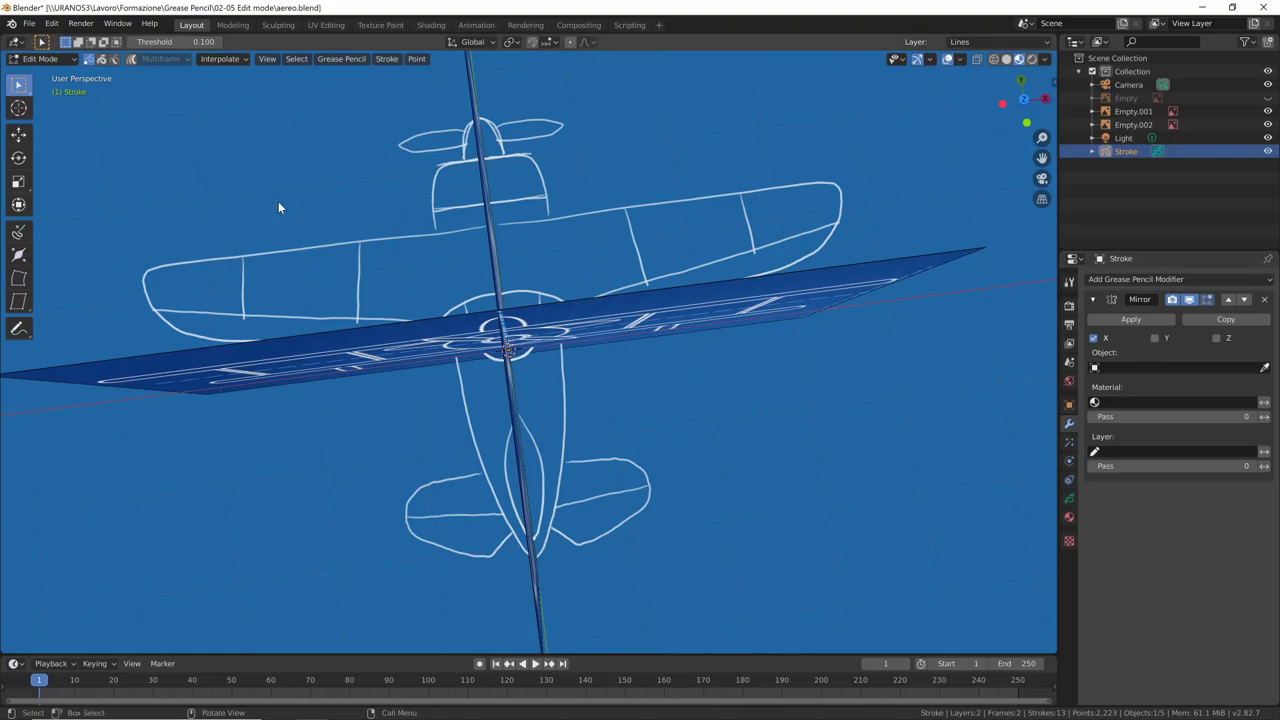
Return to Object Mode and toggle the Mirror modifier's viewport display off and on
{"action": "left_click", "coordinate": [77, 62]}
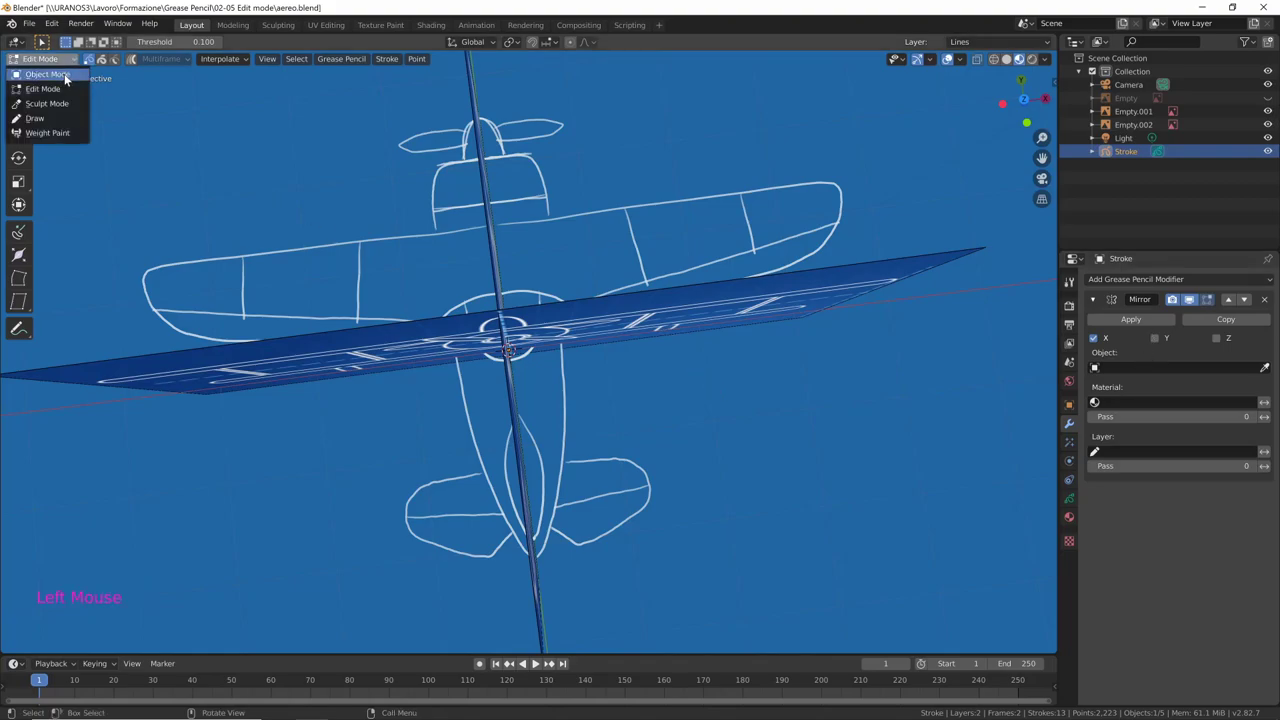
{"action": "middle_click", "coordinate": [759, 445]}
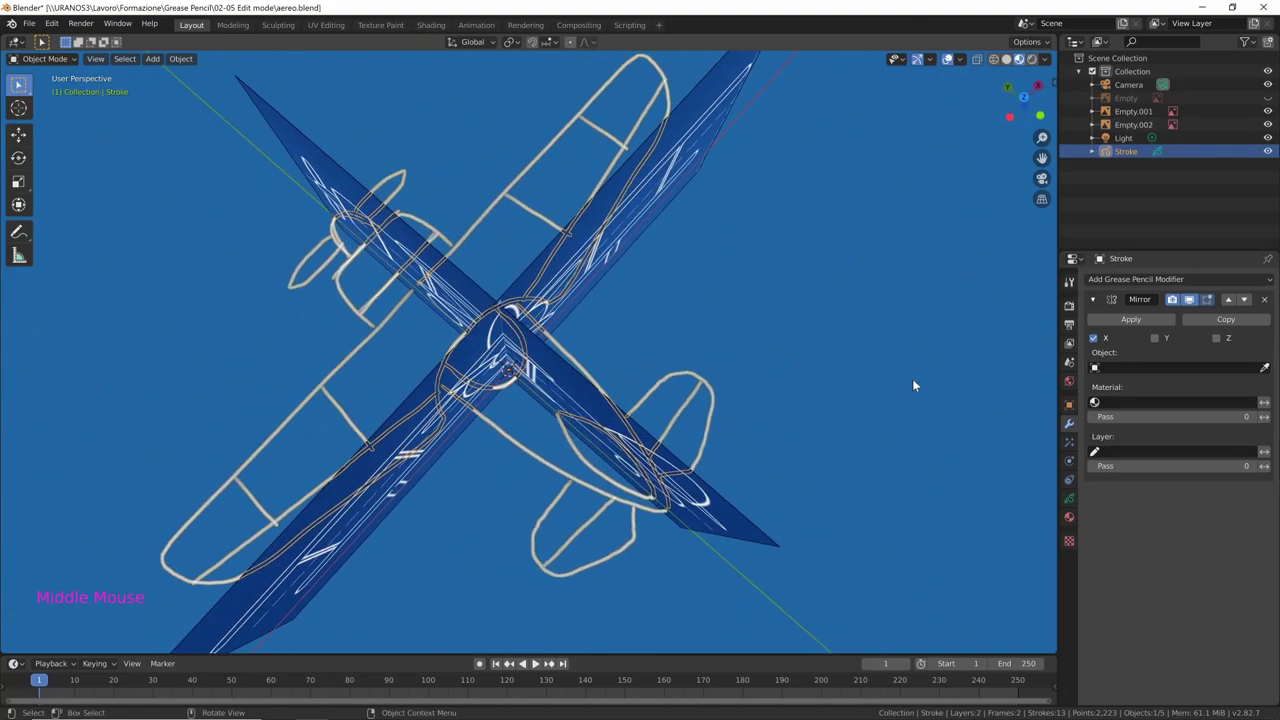
{"action": "left_click", "coordinate": [1199, 303]}
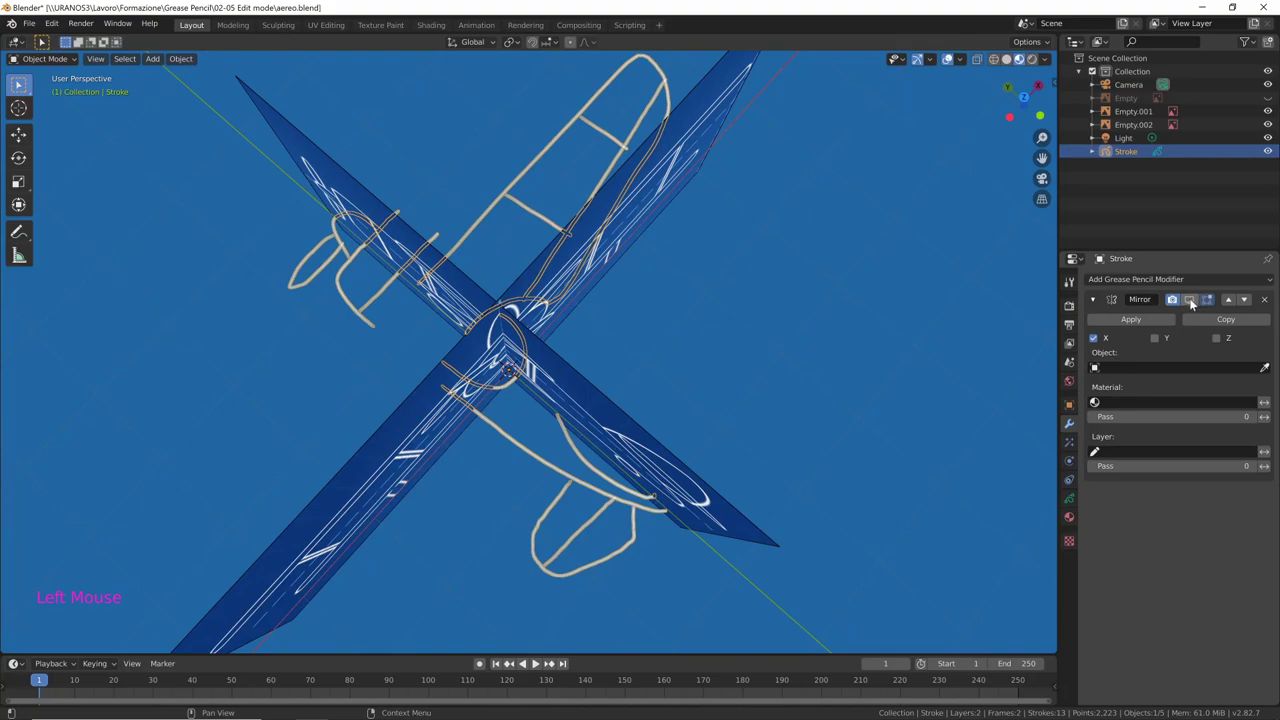
{"action": "left_click", "coordinate": [1196, 304]}
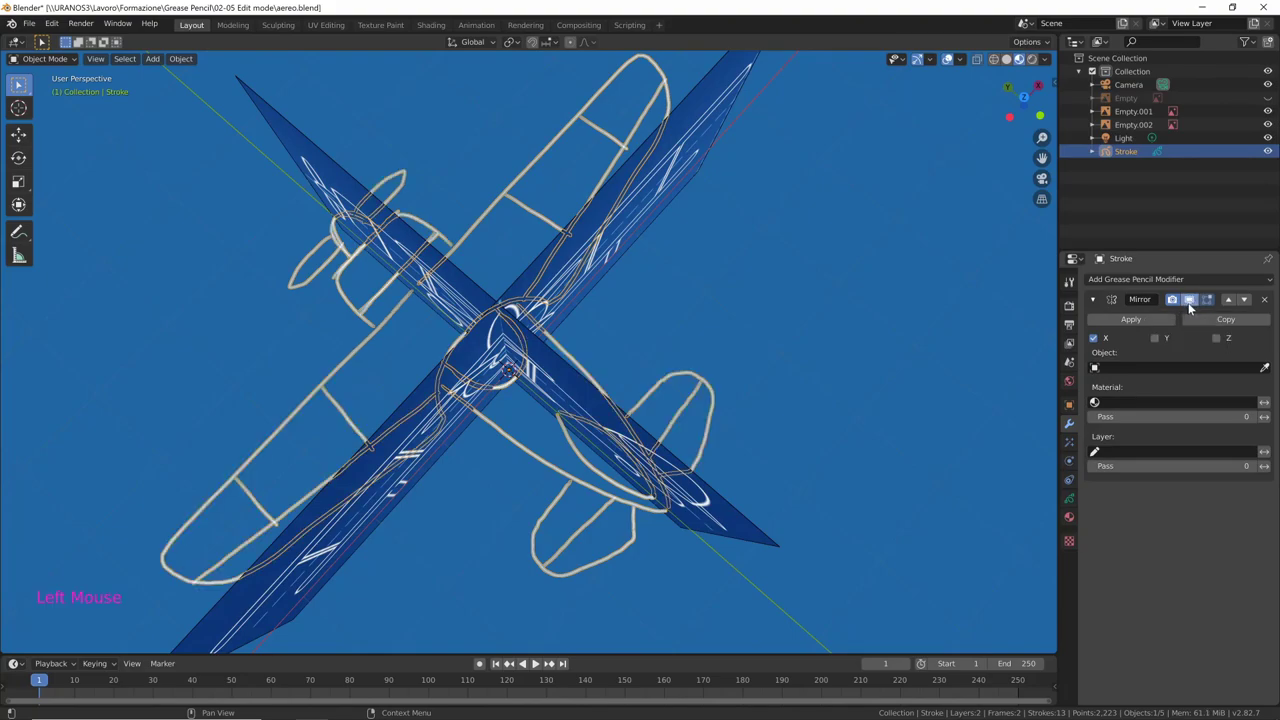
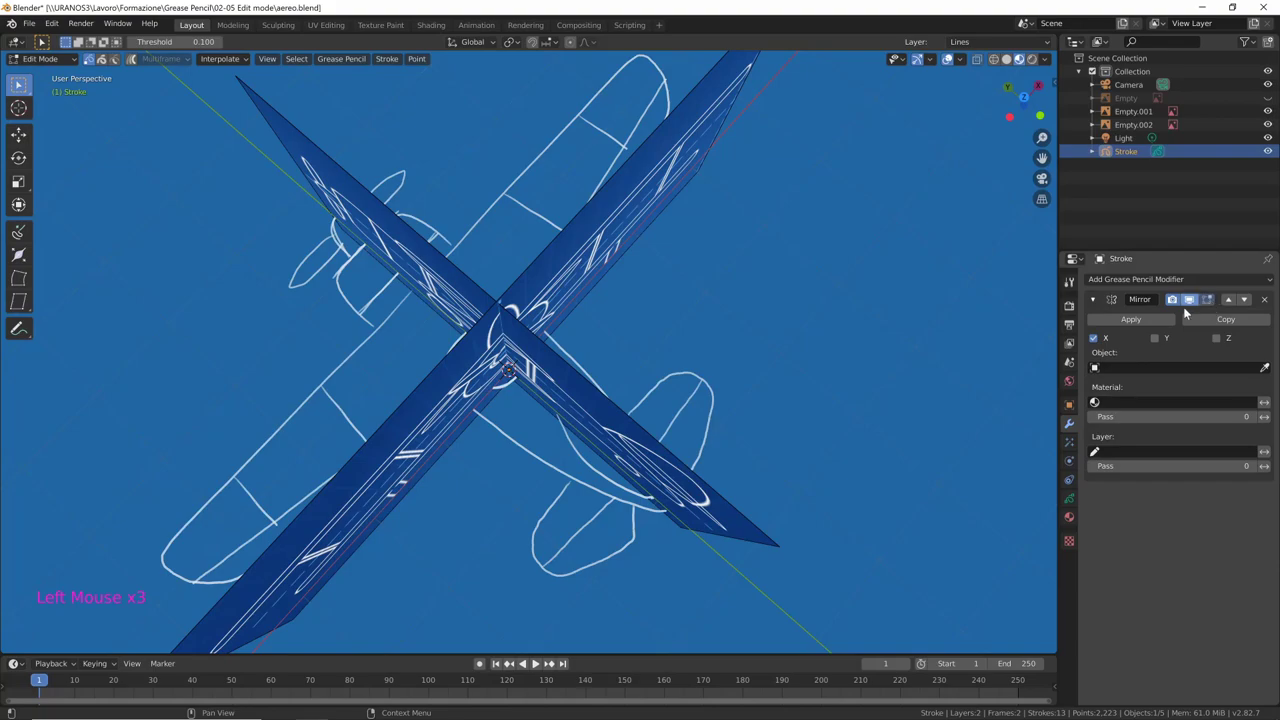
Place the lower wing outline strokes on the ground plane and close in on them
{"action": "middle_click", "coordinate": [772, 498]}
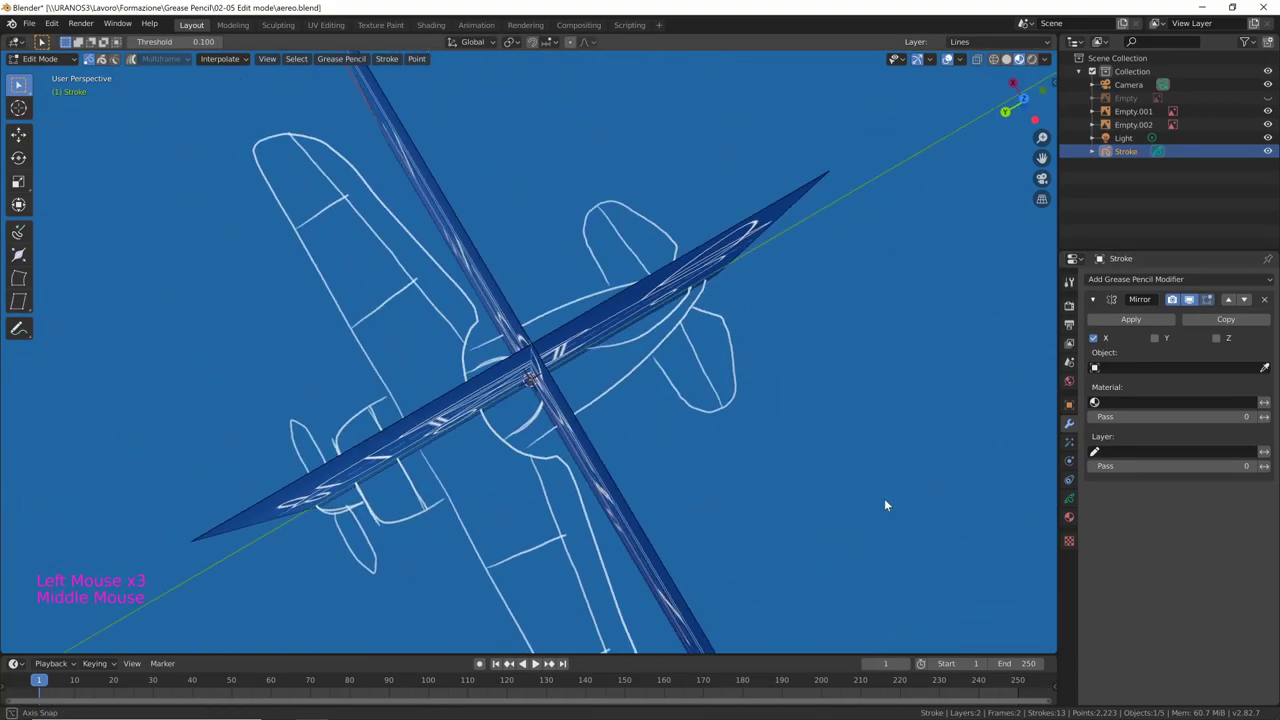
{"action": "middle_click", "coordinate": [876, 483]}
{"action": "middle_click", "coordinate": [763, 406]}
{"action": "middle_click", "coordinate": [751, 384]}
{"action": "left_click", "coordinate": [720, 438]}
{"action": "left_click", "coordinate": [810, 388]}
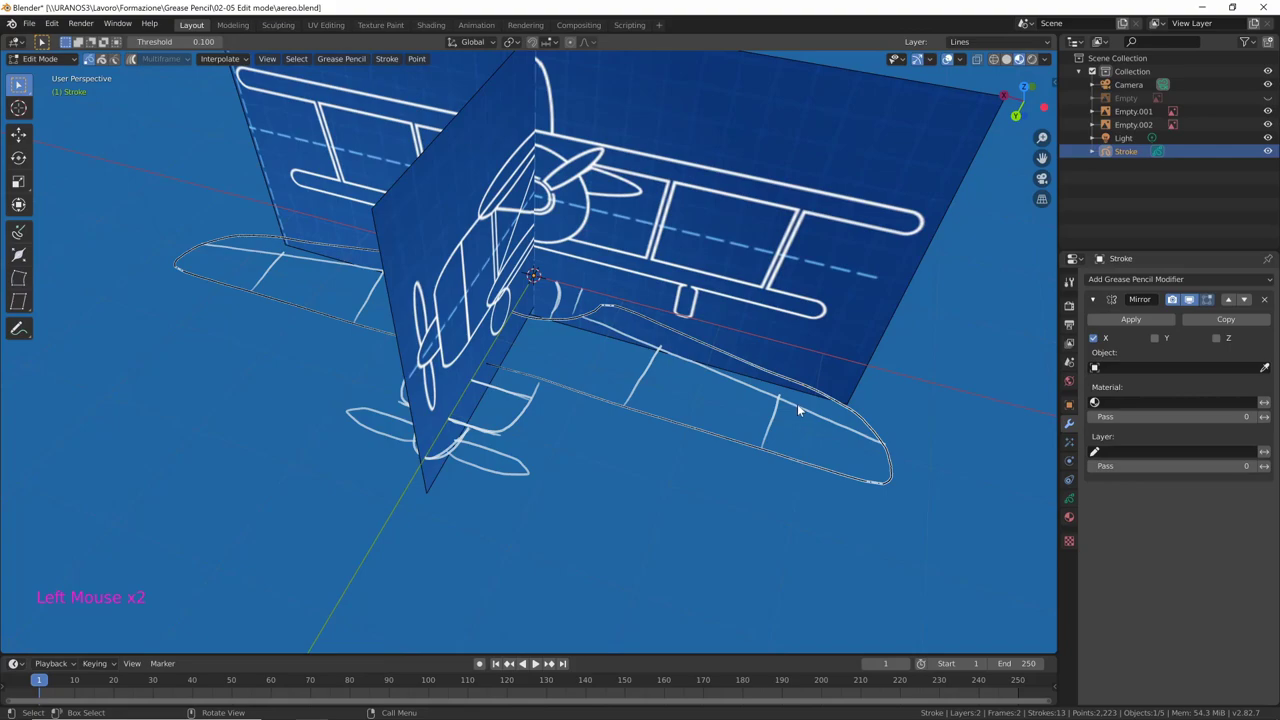
{"action": "middle_click", "coordinate": [848, 468]}
{"action": "middle_click", "coordinate": [730, 446]}
{"action": "middle_click", "coordinate": [772, 439]}
{"action": "middle_click", "coordinate": [917, 377]}
{"action": "middle_click", "coordinate": [653, 413]}
{"action": "middle_click", "coordinate": [908, 356]}
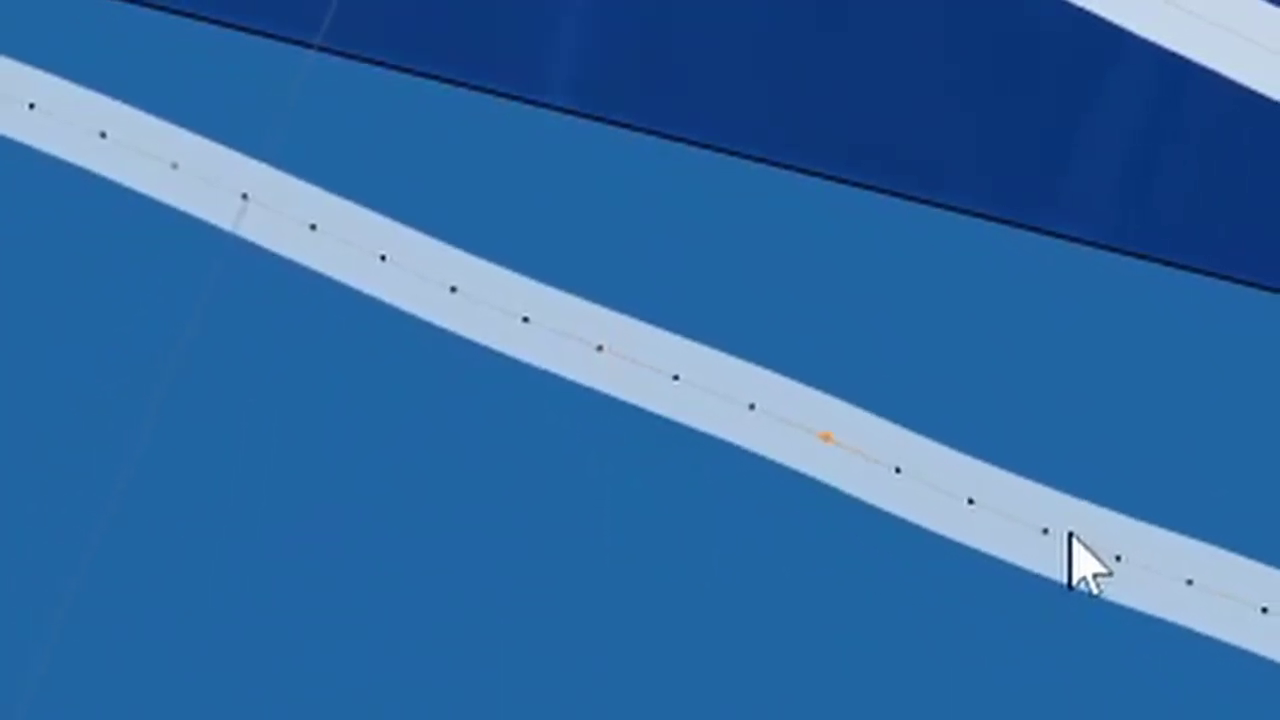
Refine individual points of the wing outline from several angles
{"action": "left_click", "coordinate": [803, 414]}
{"action": "middle_click", "coordinate": [803, 414]}
{"action": "middle_click", "coordinate": [758, 430]}
{"action": "middle_click", "coordinate": [787, 436]}
{"action": "middle_click", "coordinate": [819, 414]}
{"action": "middle_click", "coordinate": [812, 405]}
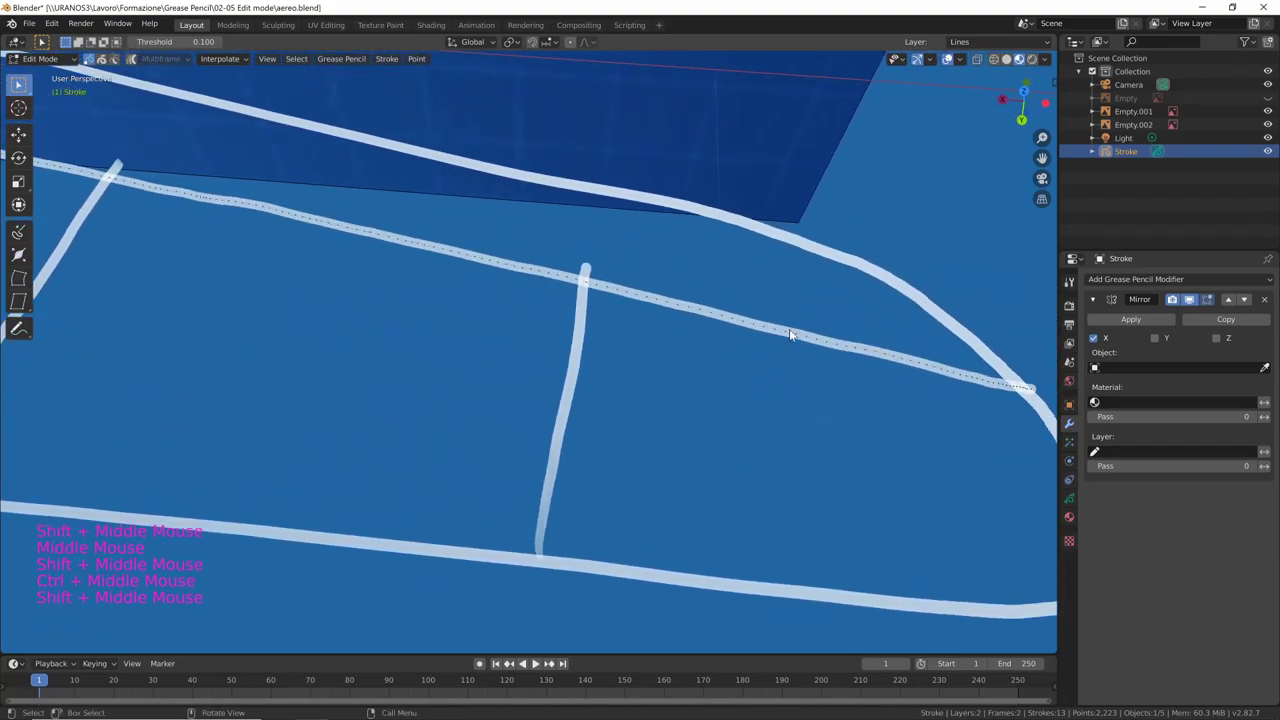
{"action": "left_click", "coordinate": [786, 332]}
{"action": "middle_click", "coordinate": [750, 411]}
{"action": "middle_click", "coordinate": [750, 382]}
{"action": "middle_click", "coordinate": [865, 407]}
{"action": "double_click", "coordinate": [701, 467]}
{"action": "left_click", "coordinate": [637, 456]}
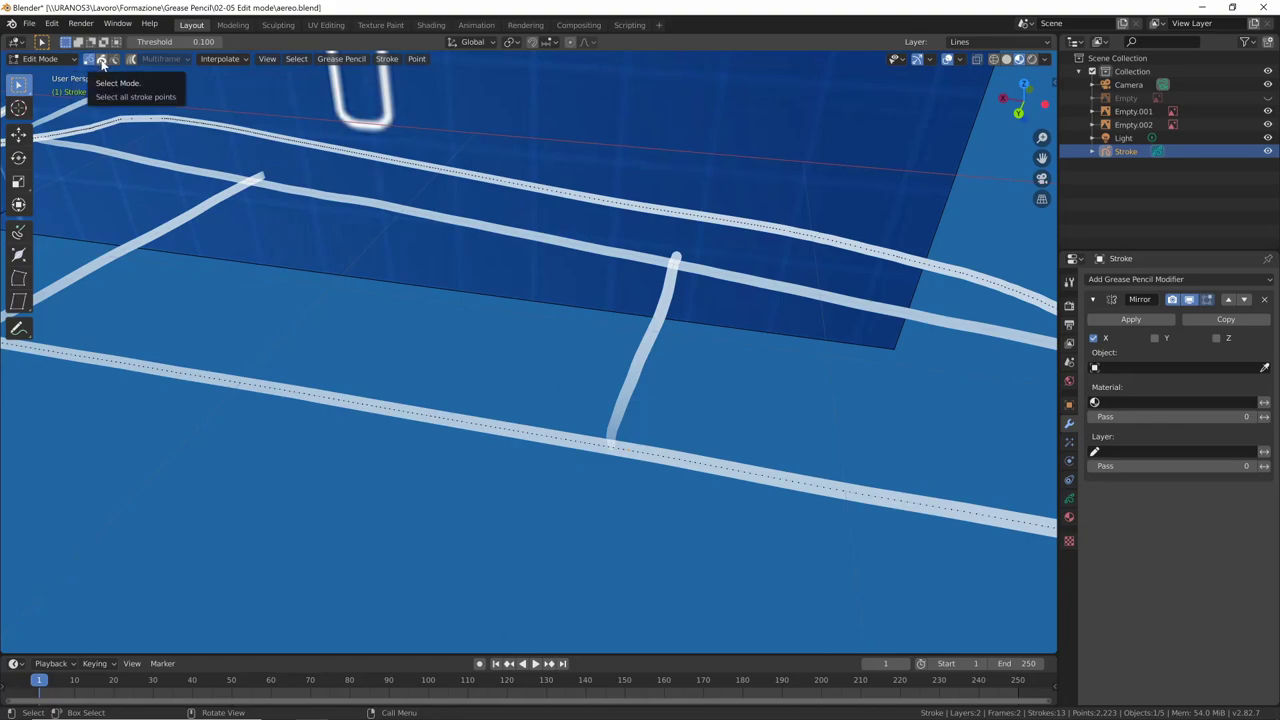
Switch to whole-stroke selection and pick the wing and rib strokes
{"action": "left_click", "coordinate": [109, 64]}
{"action": "left_click", "coordinate": [740, 475]}
{"action": "middle_click", "coordinate": [887, 411]}
{"action": "middle_click", "coordinate": [762, 470]}
{"action": "middle_click", "coordinate": [740, 481]}
{"action": "left_click", "coordinate": [832, 469]}
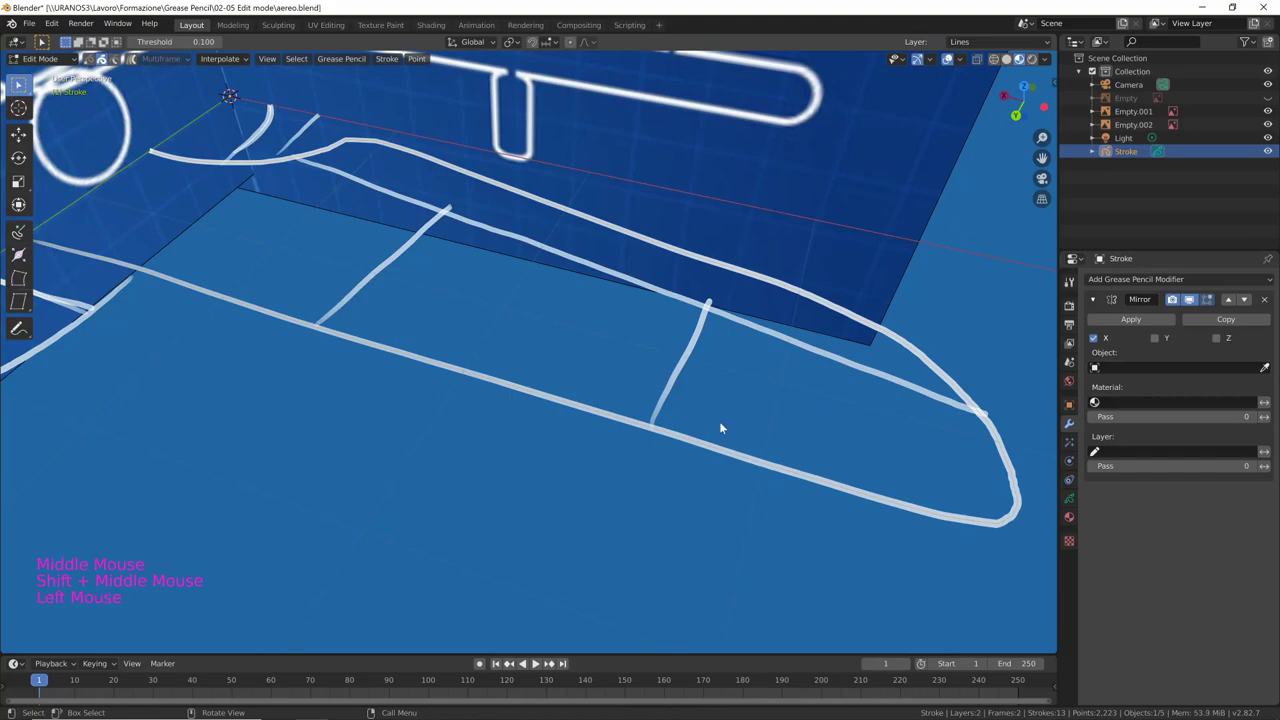
{"action": "left_click", "coordinate": [737, 321]}
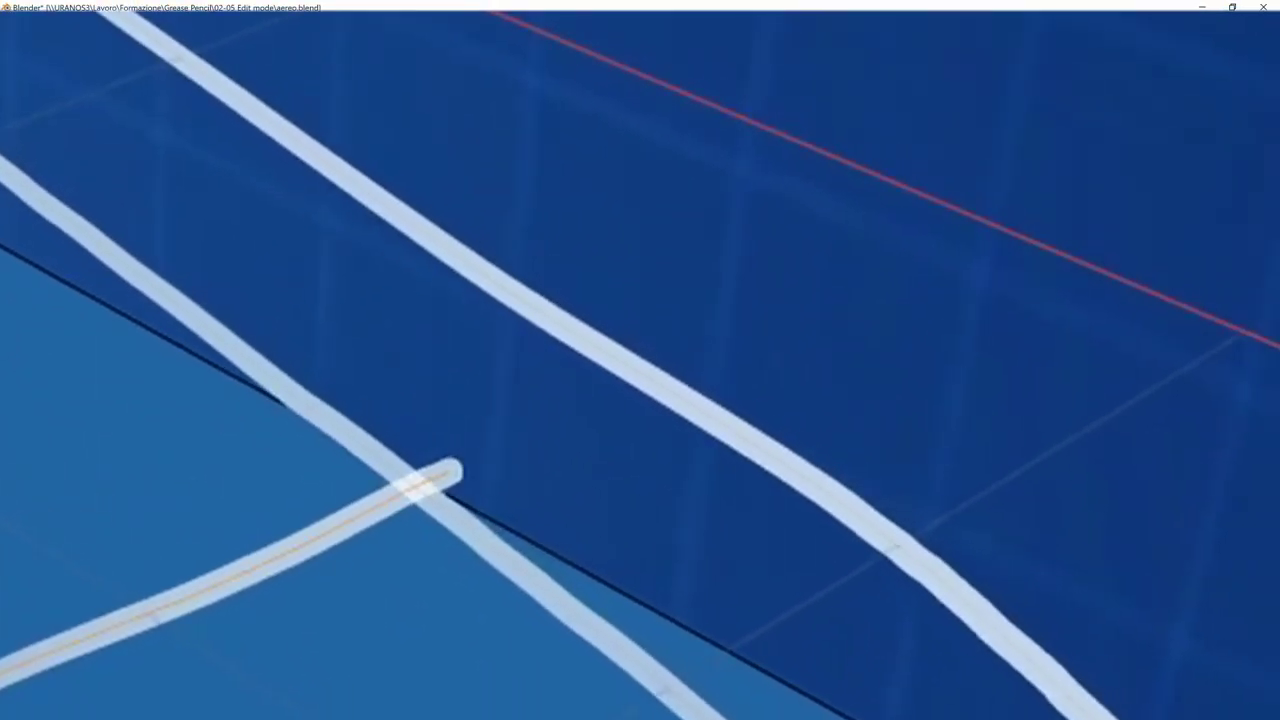
Select the small tail stabilizer stroke, orbiting around the tail to pick it out
{"action": "left_click", "coordinate": [792, 423]}
{"action": "middle_click", "coordinate": [792, 423]}
{"action": "middle_click", "coordinate": [717, 447]}
{"action": "middle_click", "coordinate": [773, 401]}
{"action": "middle_click", "coordinate": [808, 472]}
{"action": "middle_click", "coordinate": [820, 465]}
{"action": "left_click", "coordinate": [801, 478]}
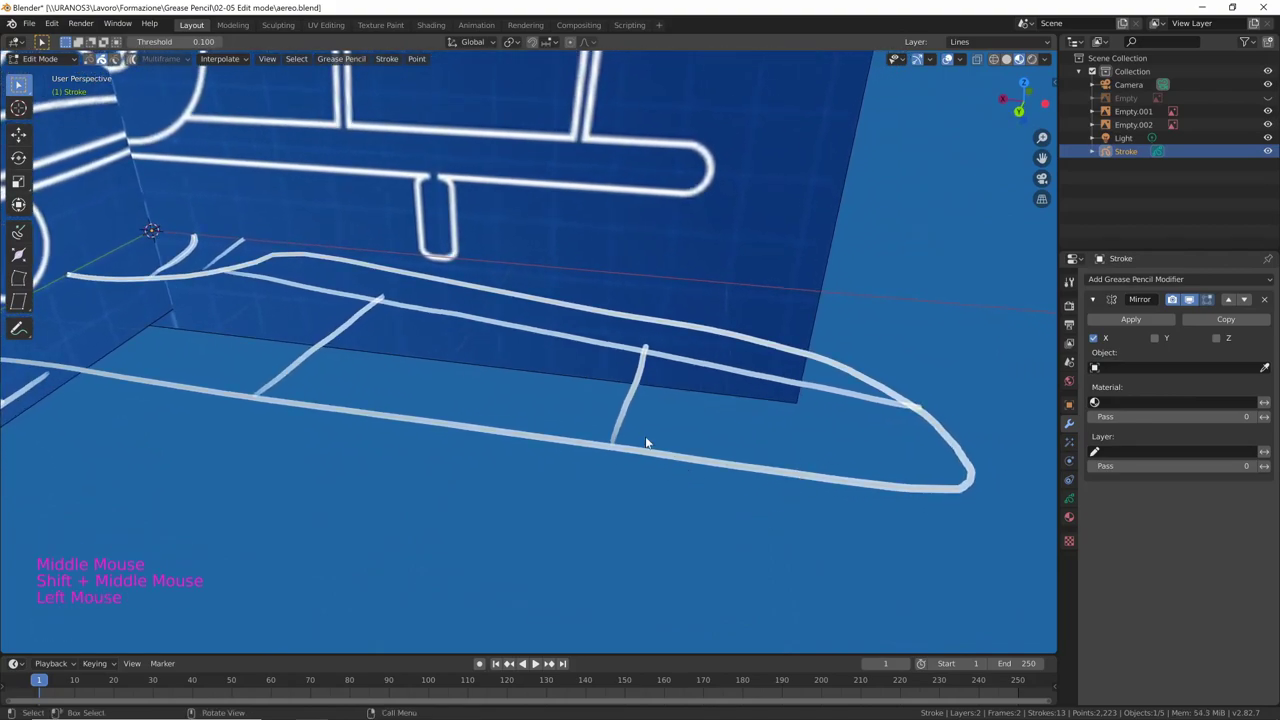
{"action": "left_click", "coordinate": [619, 430]}
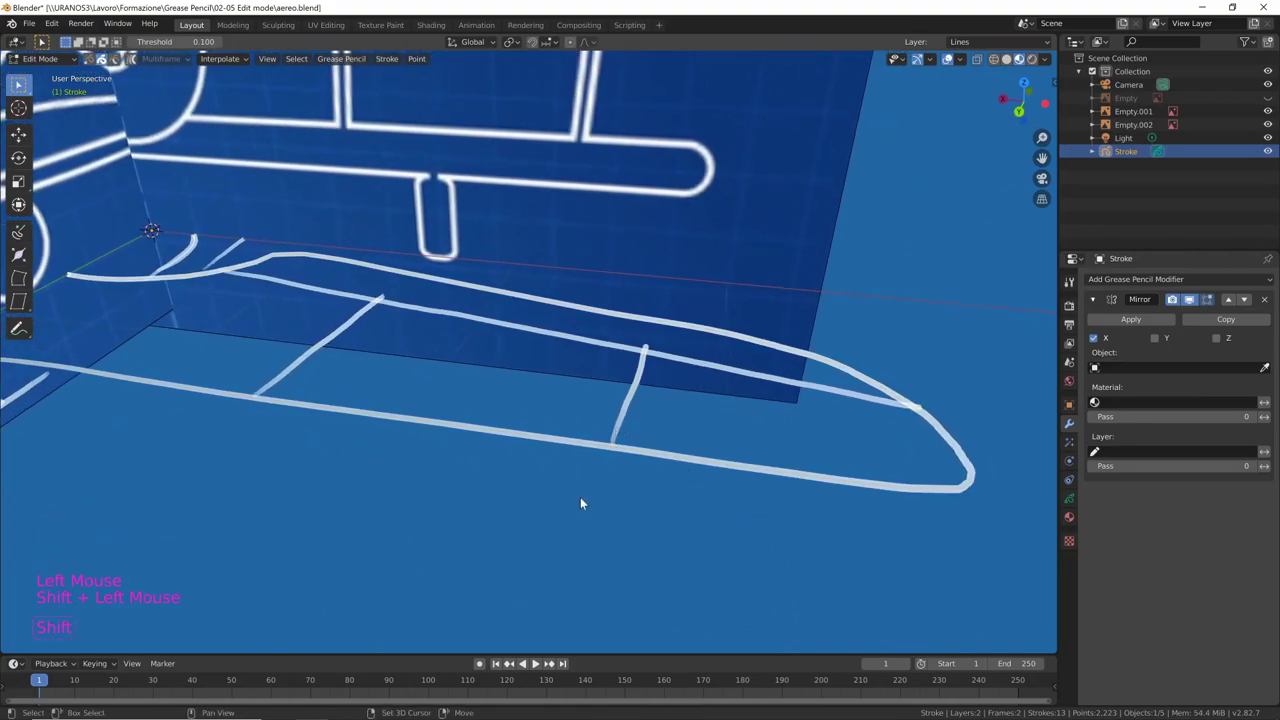
{"action": "middle_click", "coordinate": [836, 405]}
{"action": "middle_click", "coordinate": [698, 450]}
{"action": "middle_click", "coordinate": [793, 492]}
{"action": "middle_click", "coordinate": [762, 453]}
{"action": "middle_click", "coordinate": [676, 441]}
{"action": "middle_click", "coordinate": [825, 413]}
{"action": "middle_click", "coordinate": [870, 376]}
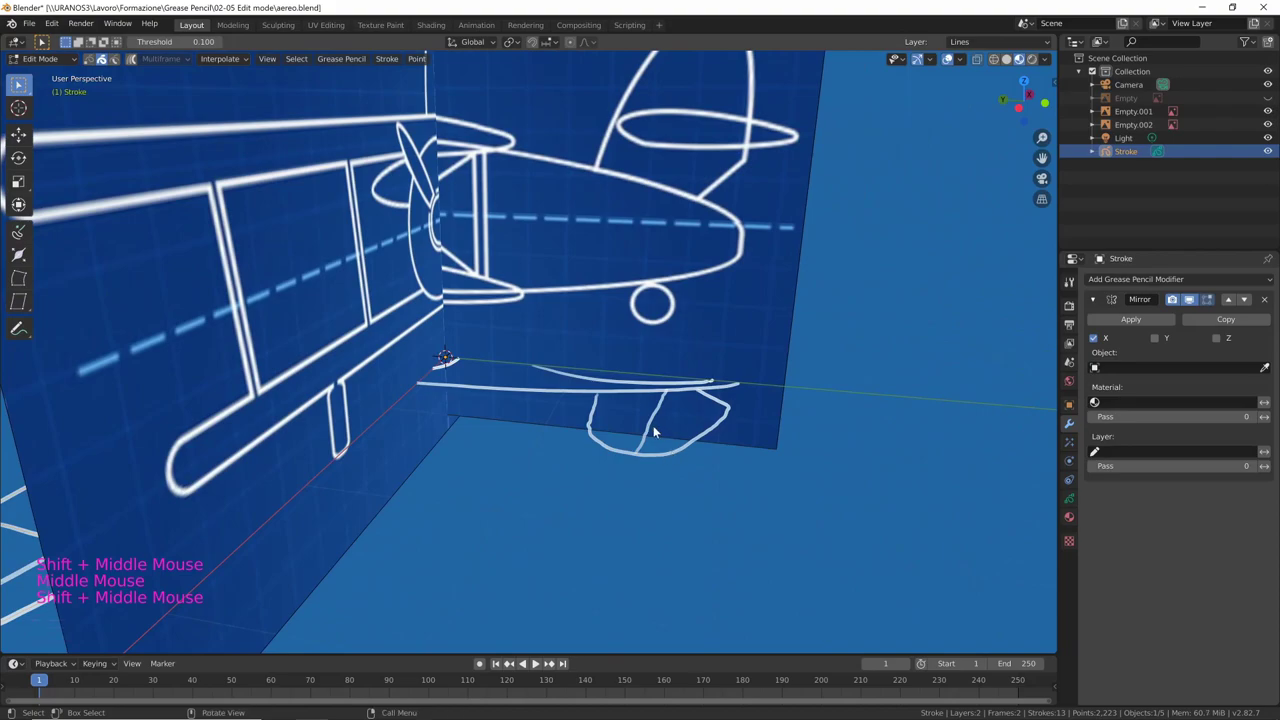
Raise the stabilizer stroke along global Z to the tail height in the side blueprint
{"action": "left_click", "coordinate": [649, 430]}
{"action": "left_click", "coordinate": [665, 456]}
{"action": "middle_click", "coordinate": [763, 422]}
{"action": "middle_click", "coordinate": [659, 437]}
{"action": "middle_click", "coordinate": [751, 390]}
{"action": "middle_click", "coordinate": [634, 534]}
{"action": "middle_click", "coordinate": [655, 516]}
{"action": "middle_click", "coordinate": [633, 436]}
{"action": "middle_click", "coordinate": [649, 443]}
{"action": "middle_click", "coordinate": [669, 427]}
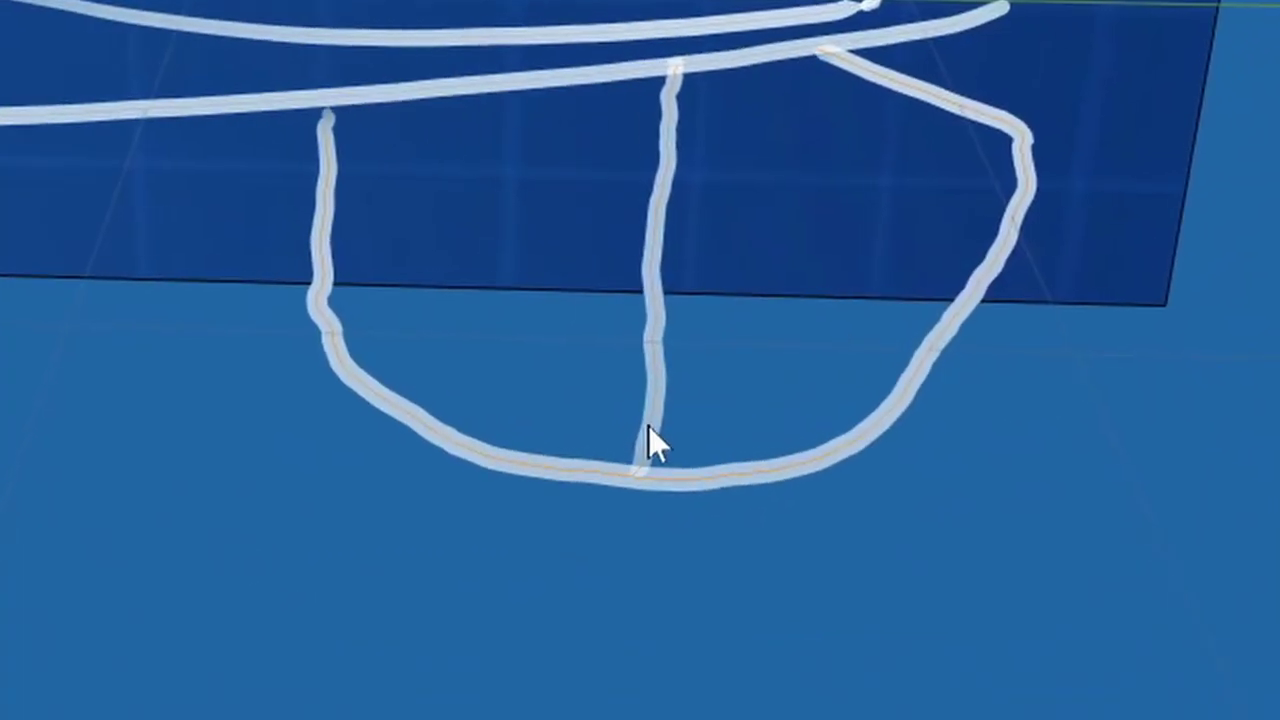
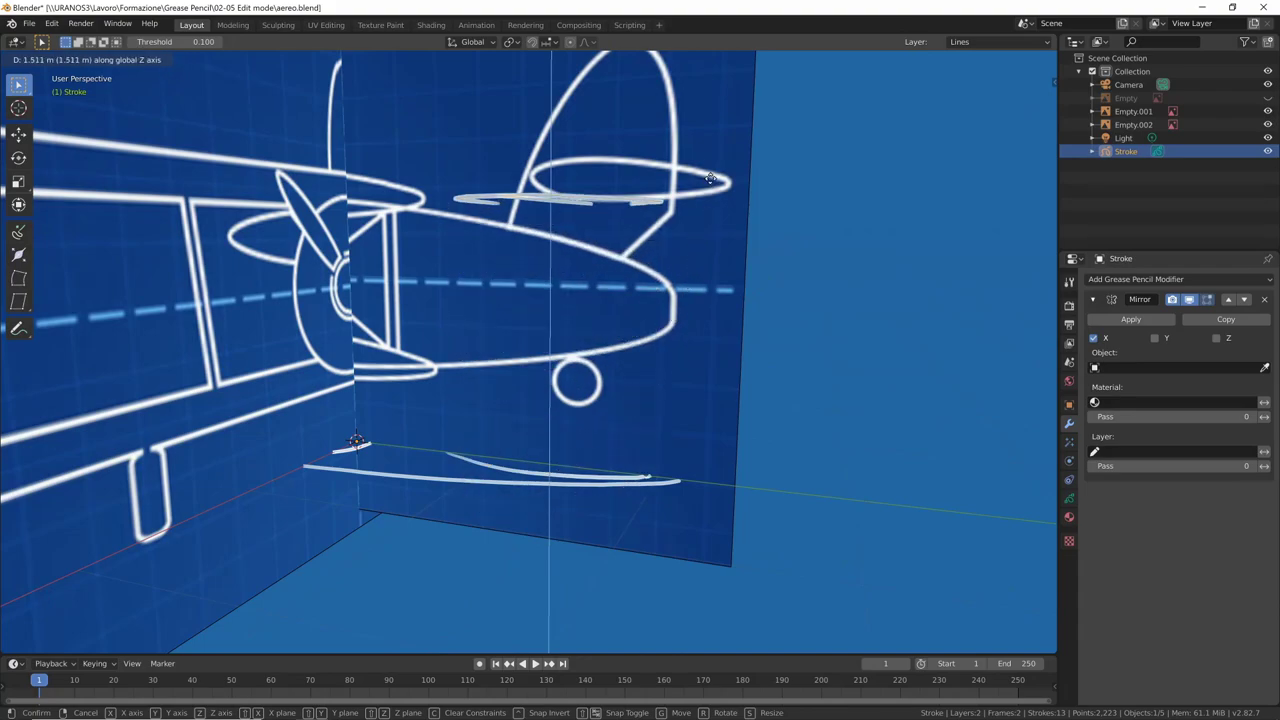
{"action": "middle_click", "coordinate": [753, 271]}
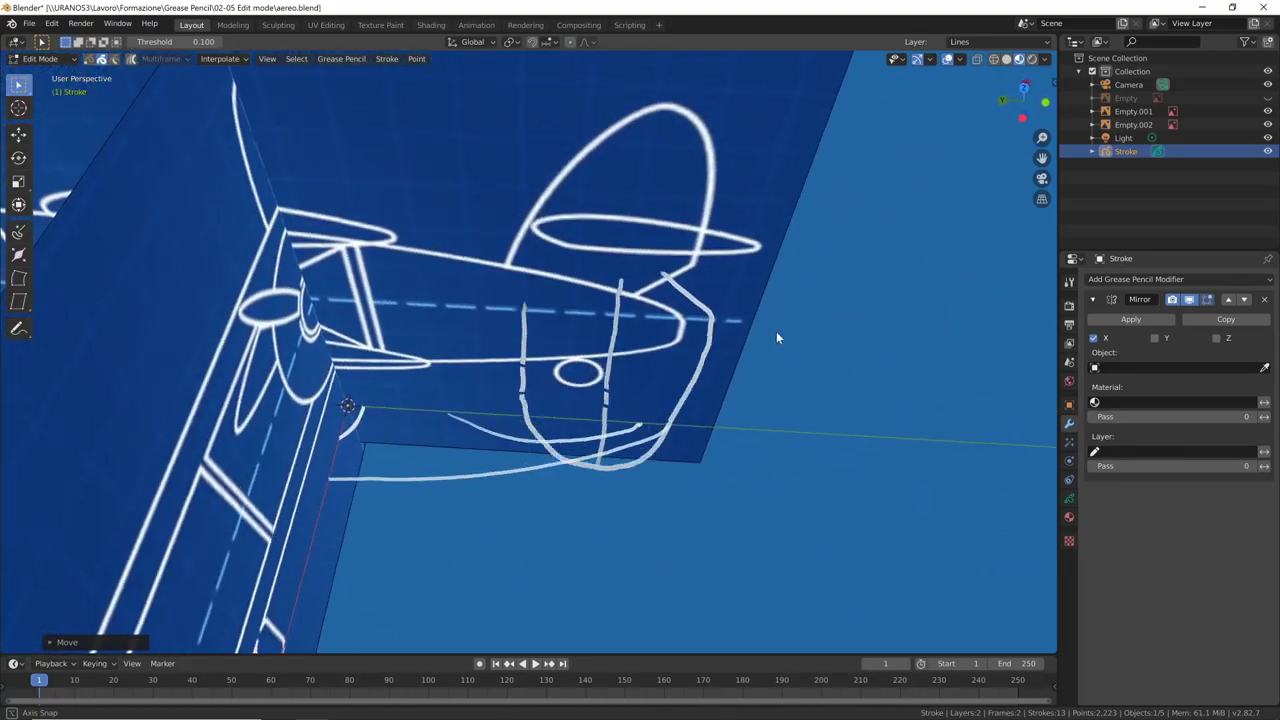
{"action": "middle_click", "coordinate": [795, 297]}
{"action": "middle_click", "coordinate": [654, 379]}
{"action": "middle_click", "coordinate": [696, 399]}
{"action": "middle_click", "coordinate": [731, 385]}
{"action": "middle_click", "coordinate": [843, 351]}
{"action": "middle_click", "coordinate": [801, 418]}
{"action": "middle_click", "coordinate": [813, 364]}
From the right orthographic view, slide the stabilizer stroke onto the blueprint's tail
{"action": "key", "text": "KP_3"}
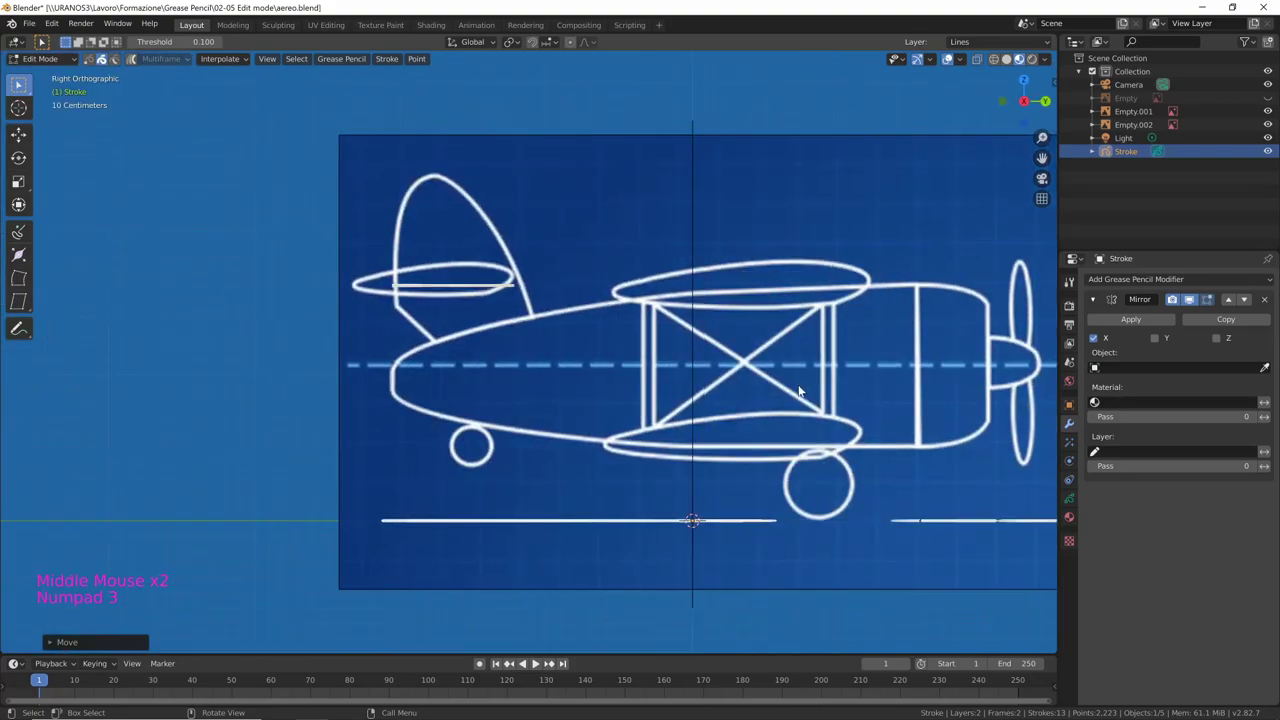
{"action": "key", "text": "g"}
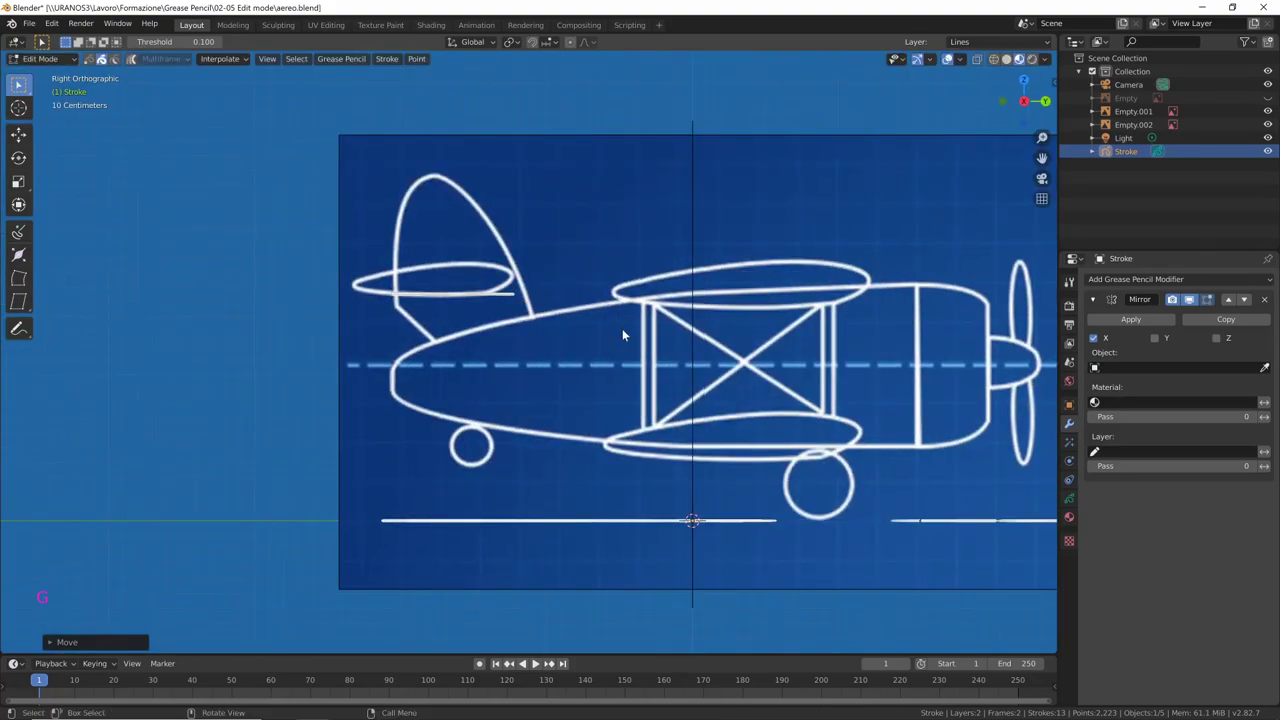
{"action": "middle_click", "coordinate": [772, 395]}
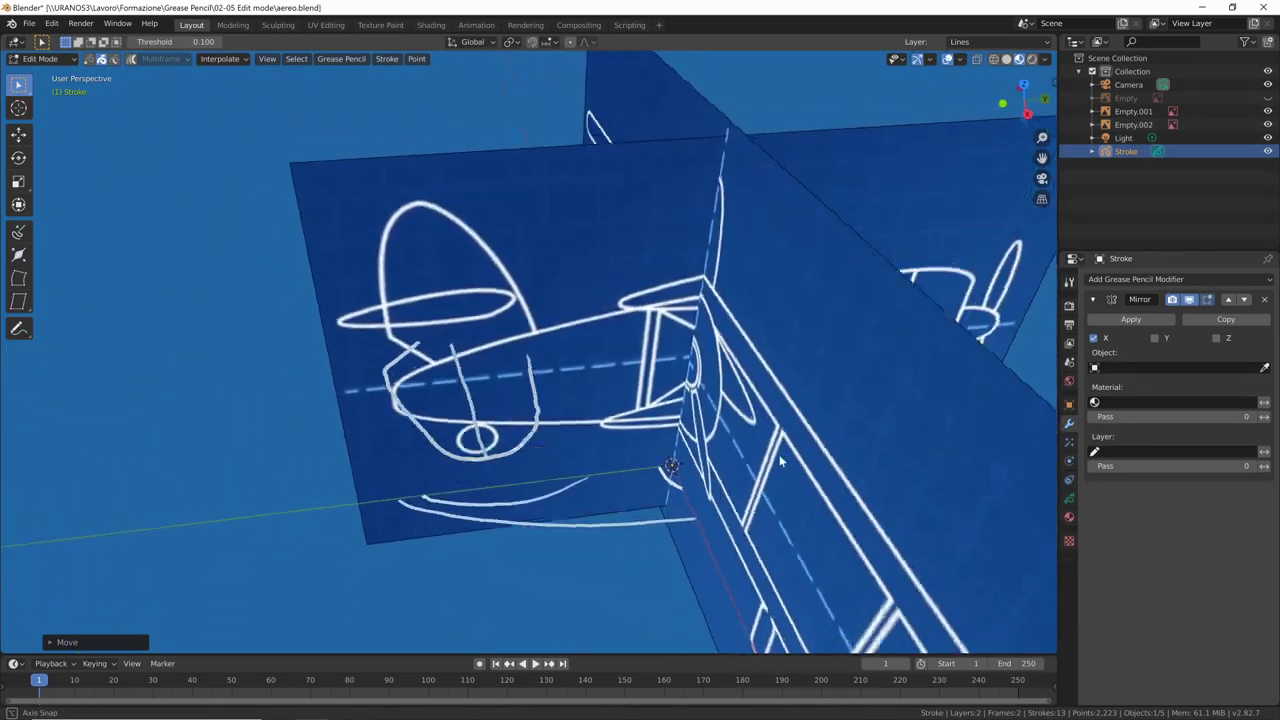
{"action": "middle_click", "coordinate": [516, 394]}
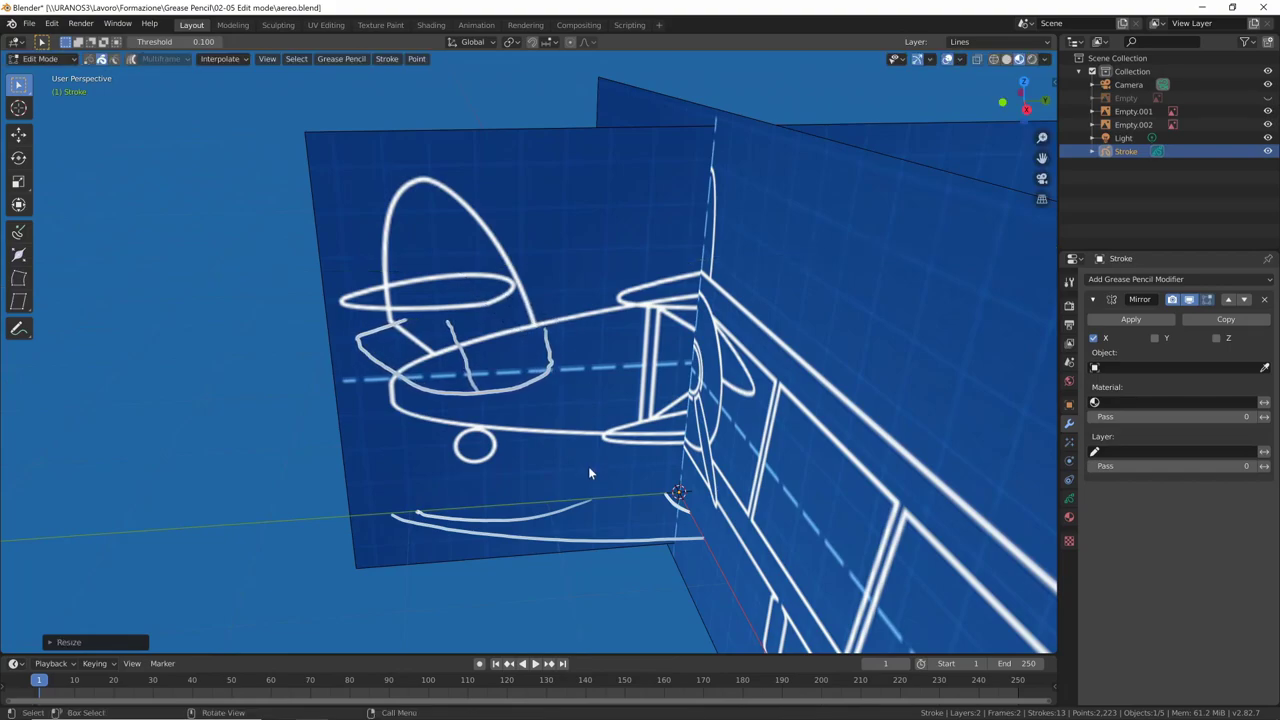
Tilt the stabilizer to match the tail and duplicate it as a slightly higher copy
{"action": "key", "text": "KP_3"}
{"action": "key", "text": "g"}
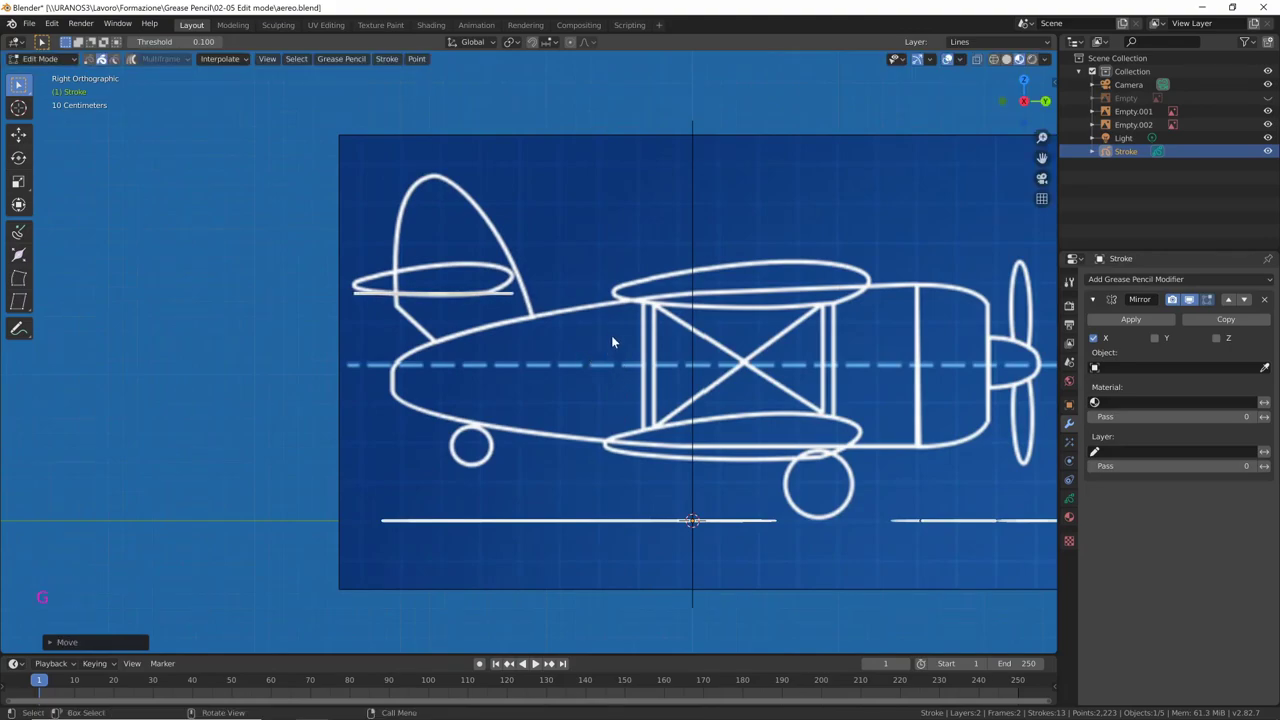
{"action": "key", "text": "r"}
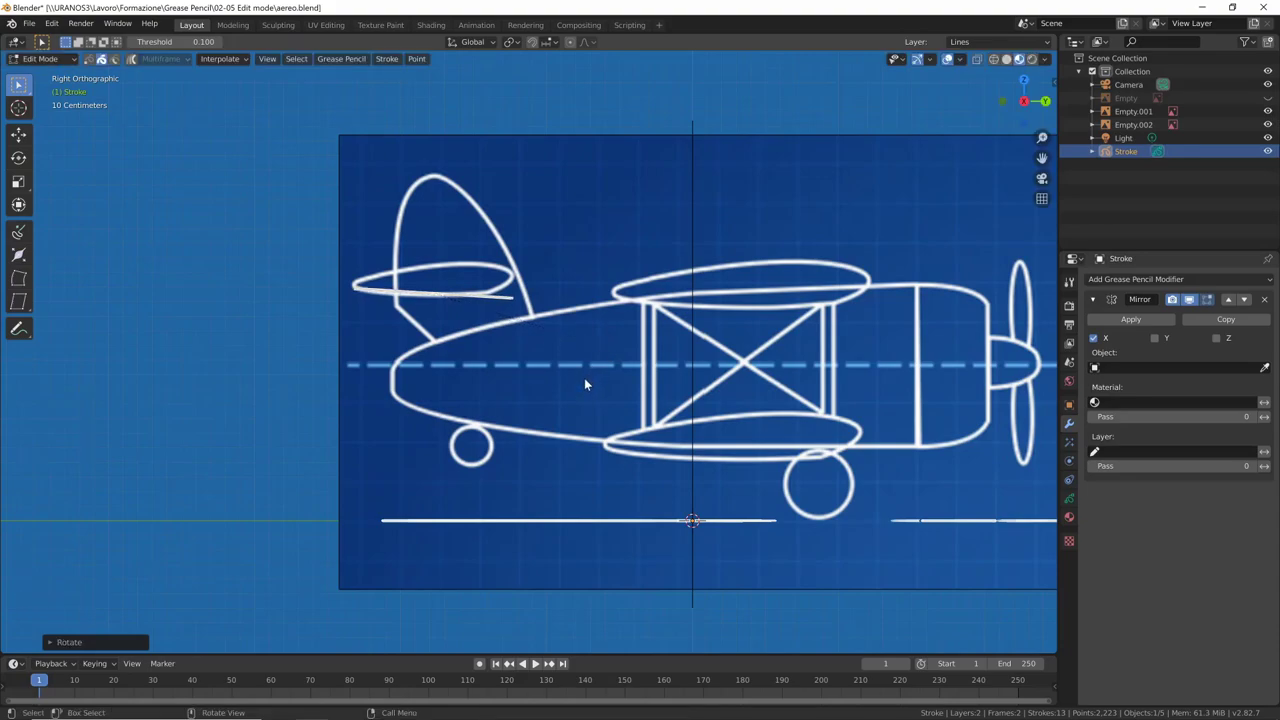
{"action": "middle_click", "coordinate": [597, 375]}
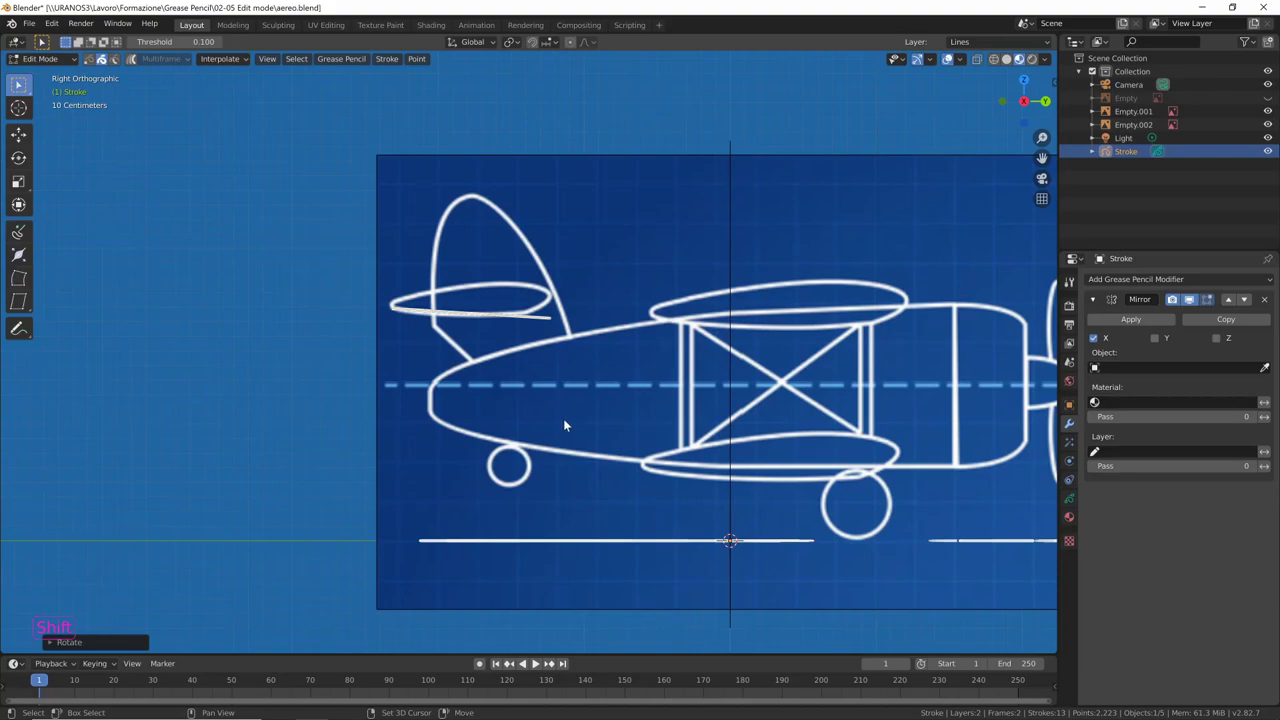
{"action": "key", "text": "shift+d"}
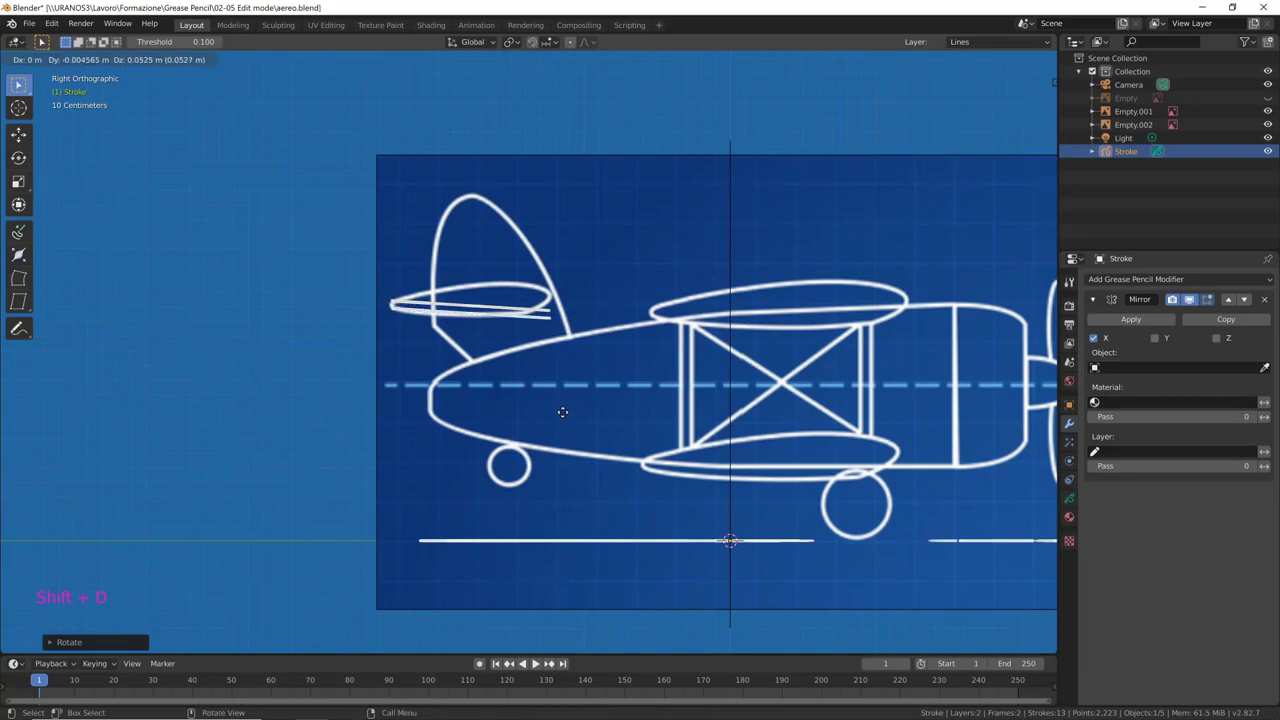
Rotate and move the copied stabilizer strokes into place at the tail
{"action": "key", "text": "r"}
{"action": "key", "text": "g"}
{"action": "middle_click", "coordinate": [694, 359]}
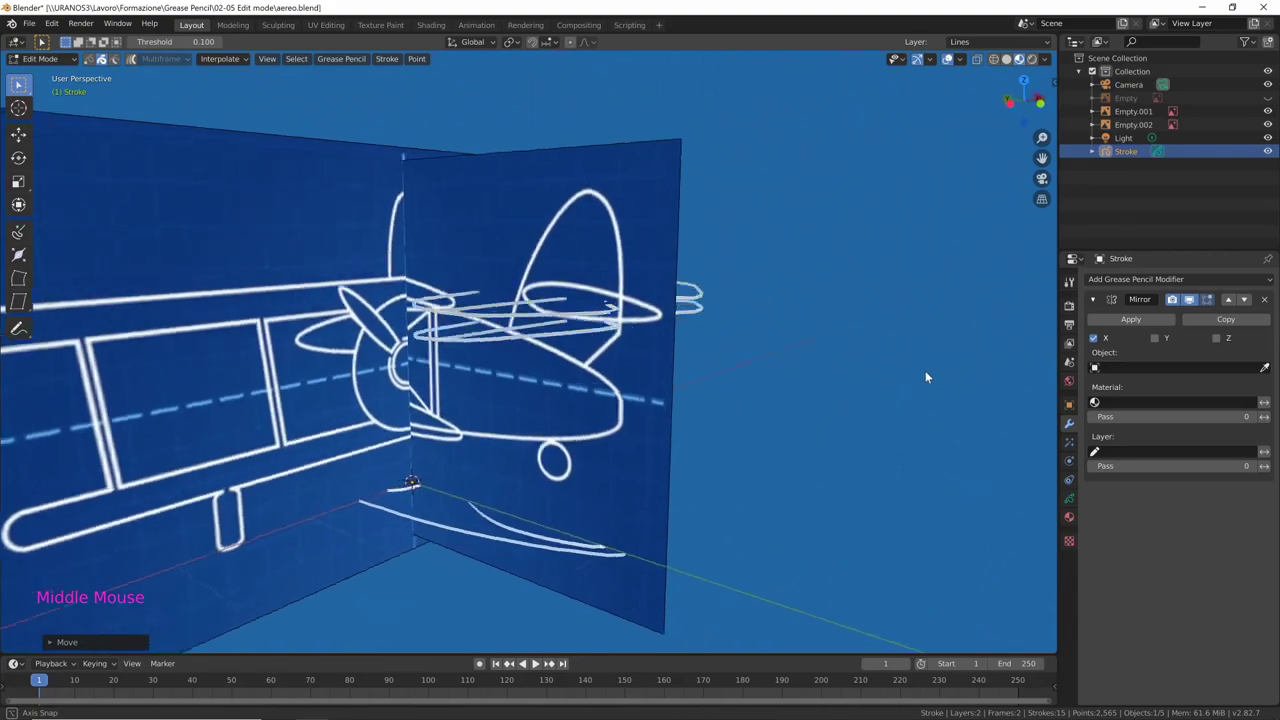
{"action": "middle_click", "coordinate": [869, 406]}
{"action": "middle_click", "coordinate": [792, 445]}
{"action": "left_click", "coordinate": [662, 459]}
{"action": "middle_click", "coordinate": [669, 455]}
{"action": "key", "text": "g"}
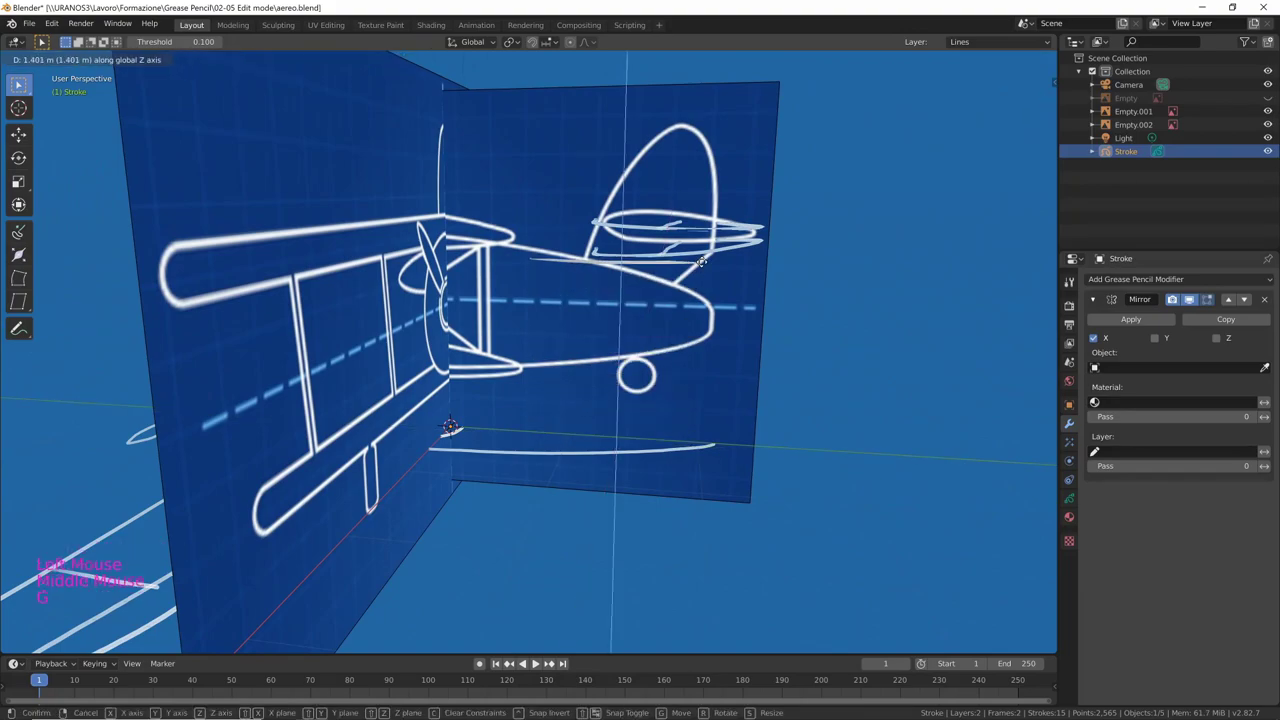
Orbit around the whole biplane sketch to review the tail and wings
{"action": "middle_click", "coordinate": [744, 345]}
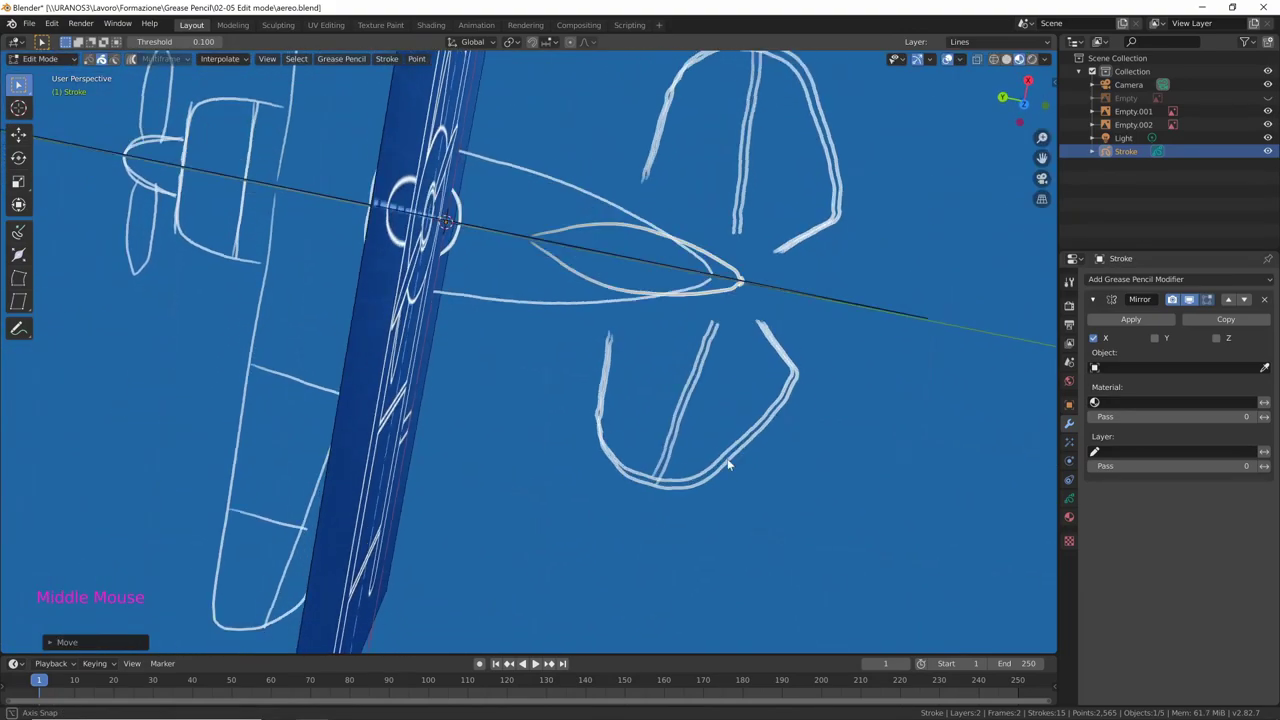
{"action": "middle_click", "coordinate": [709, 386]}
{"action": "middle_click", "coordinate": [785, 372]}
{"action": "middle_click", "coordinate": [838, 379]}
{"action": "middle_click", "coordinate": [729, 413]}
{"action": "middle_click", "coordinate": [698, 440]}
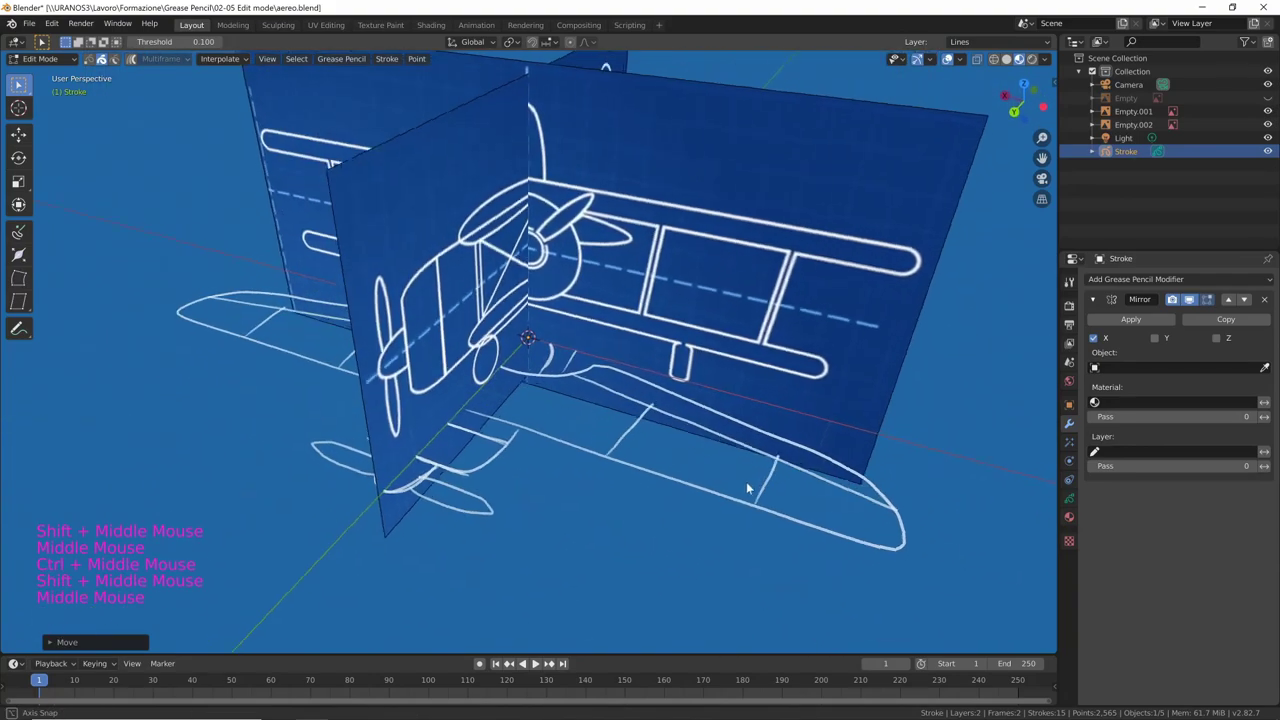
{"action": "middle_click", "coordinate": [767, 485]}
{"action": "middle_click", "coordinate": [843, 407]}
{"action": "middle_click", "coordinate": [784, 424]}
{"action": "middle_click", "coordinate": [767, 416]}
{"action": "middle_click", "coordinate": [739, 371]}
{"action": "middle_click", "coordinate": [780, 415]}
{"action": "middle_click", "coordinate": [763, 447]}
{"action": "middle_click", "coordinate": [769, 452]}
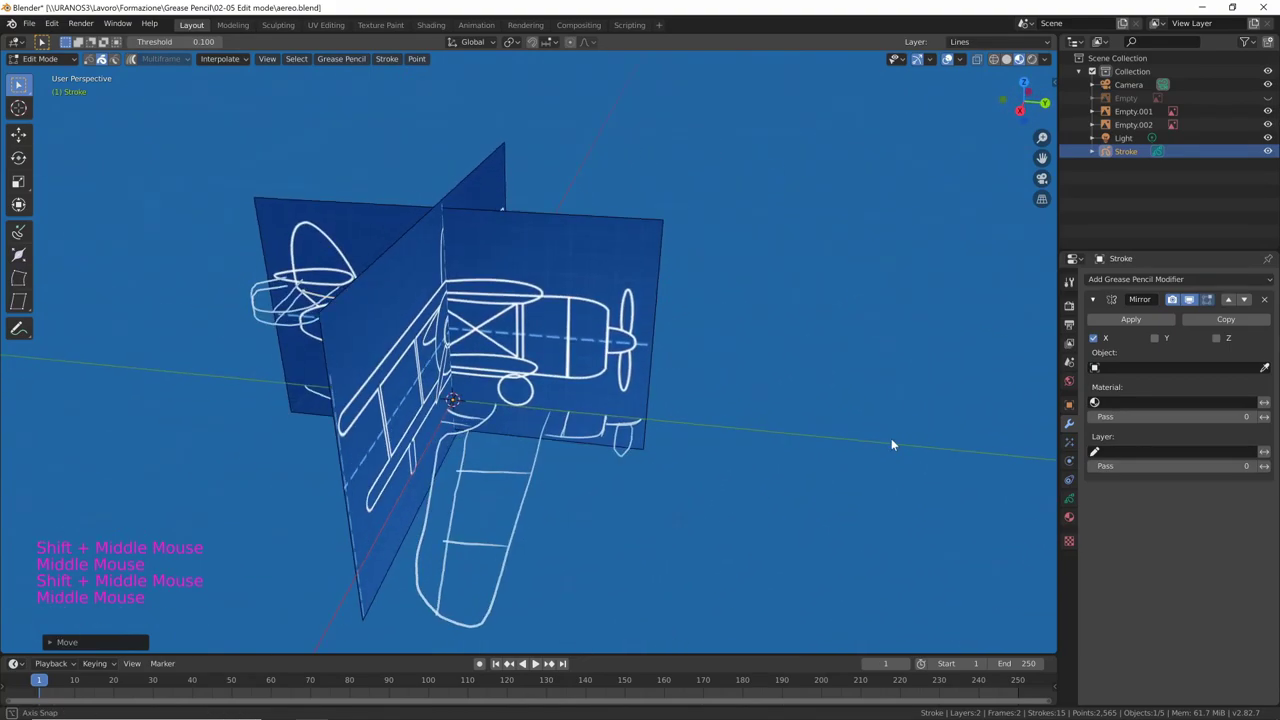
{"action": "middle_click", "coordinate": [839, 443]}
{"action": "middle_click", "coordinate": [787, 432]}
{"action": "middle_click", "coordinate": [775, 455]}
{"action": "middle_click", "coordinate": [773, 460]}
{"action": "middle_click", "coordinate": [801, 440]}
{"action": "middle_click", "coordinate": [801, 447]}
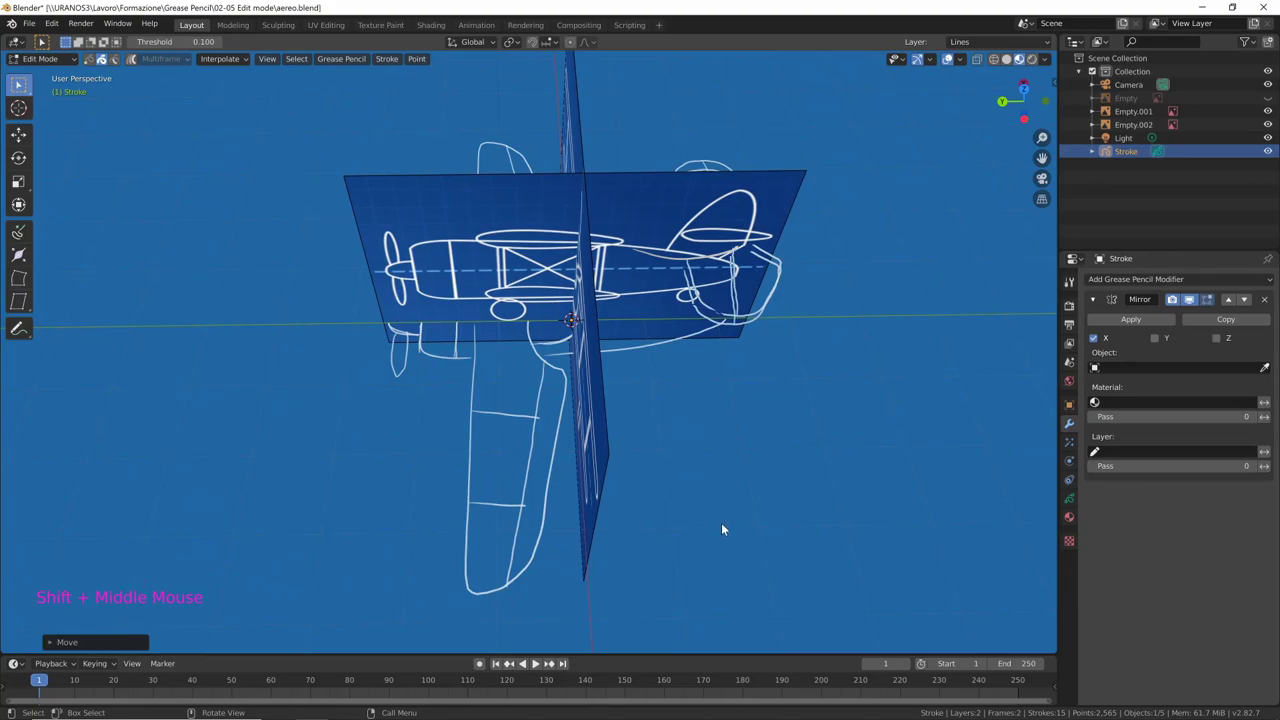
{"action": "middle_click", "coordinate": [744, 518]}
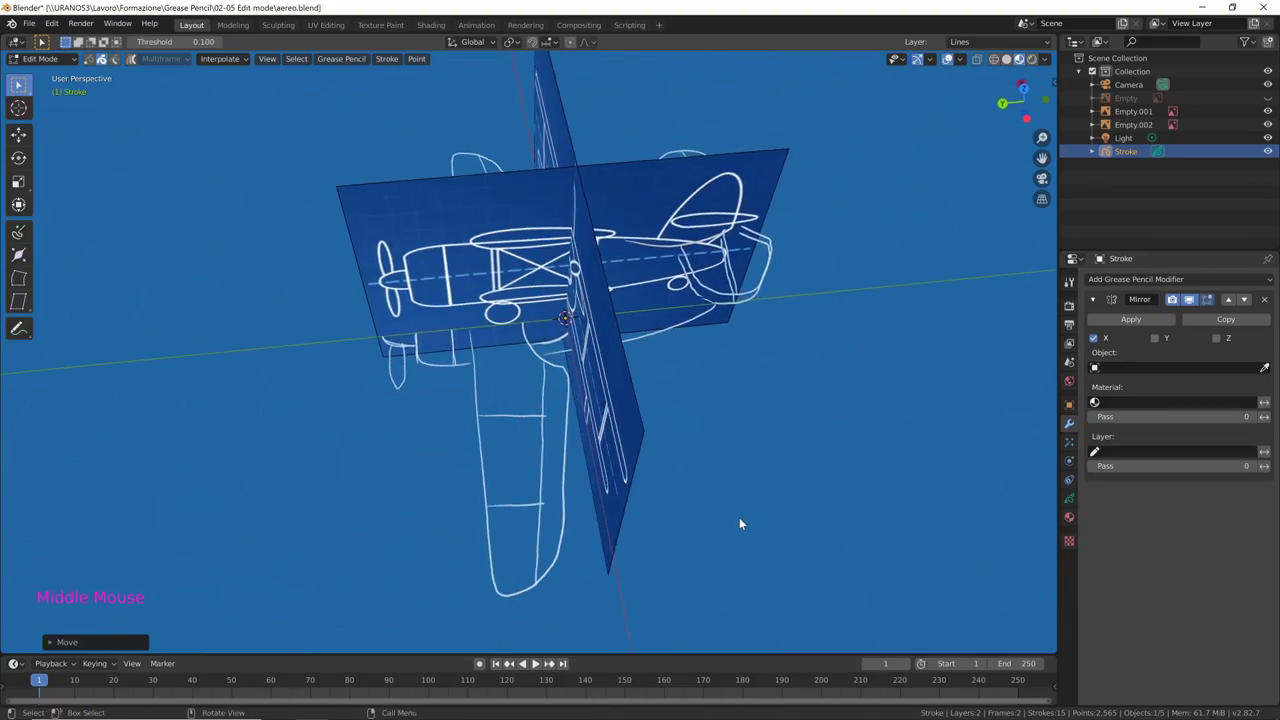
{"action": "middle_click", "coordinate": [743, 521]}
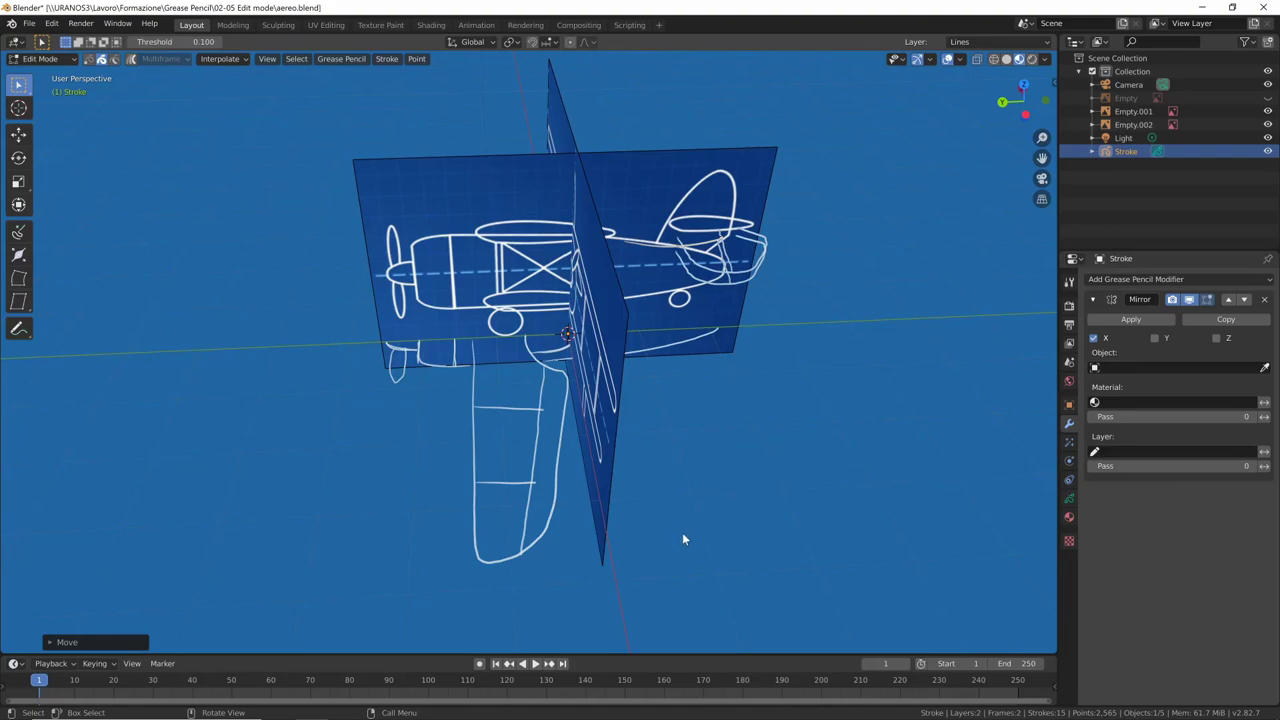
Lasso-select the lower wing outline strokes from underneath the plane
{"action": "right_click", "coordinate": [619, 589]}
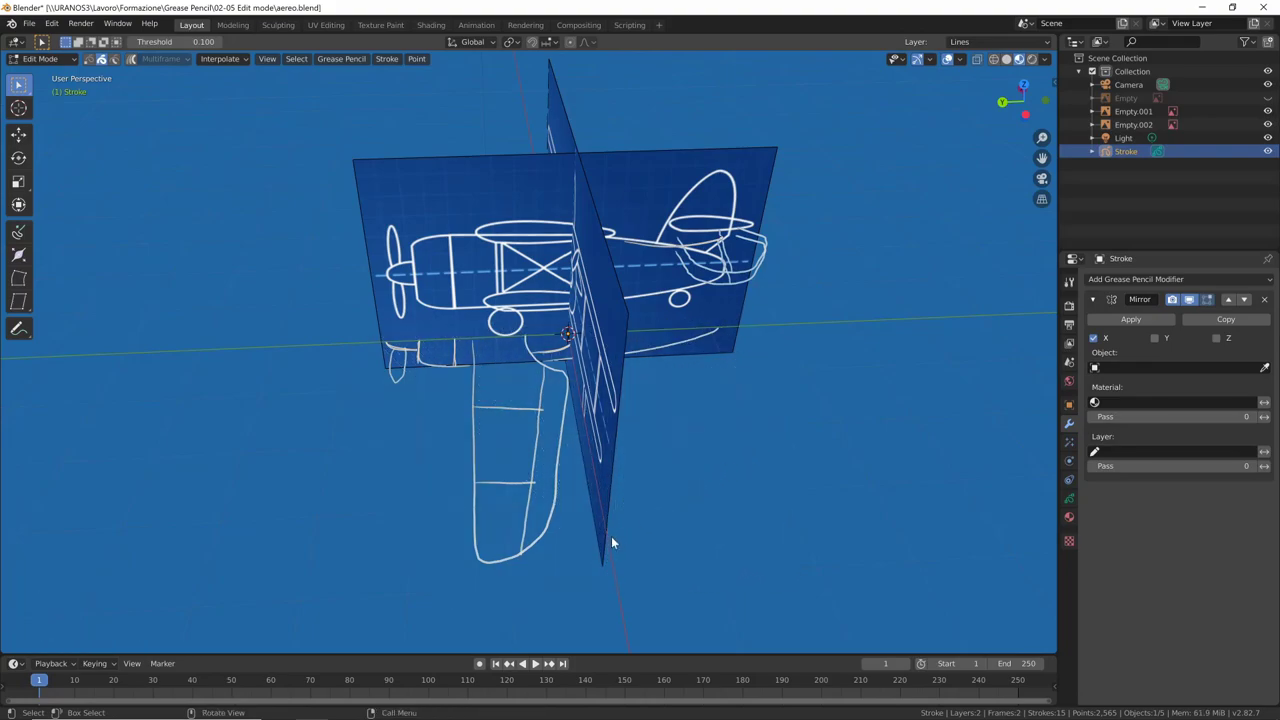
{"action": "middle_click", "coordinate": [621, 536]}
{"action": "middle_click", "coordinate": [586, 507]}
{"action": "right_click", "coordinate": [713, 509]}
{"action": "middle_click", "coordinate": [673, 502]}
{"action": "right_click", "coordinate": [700, 505]}
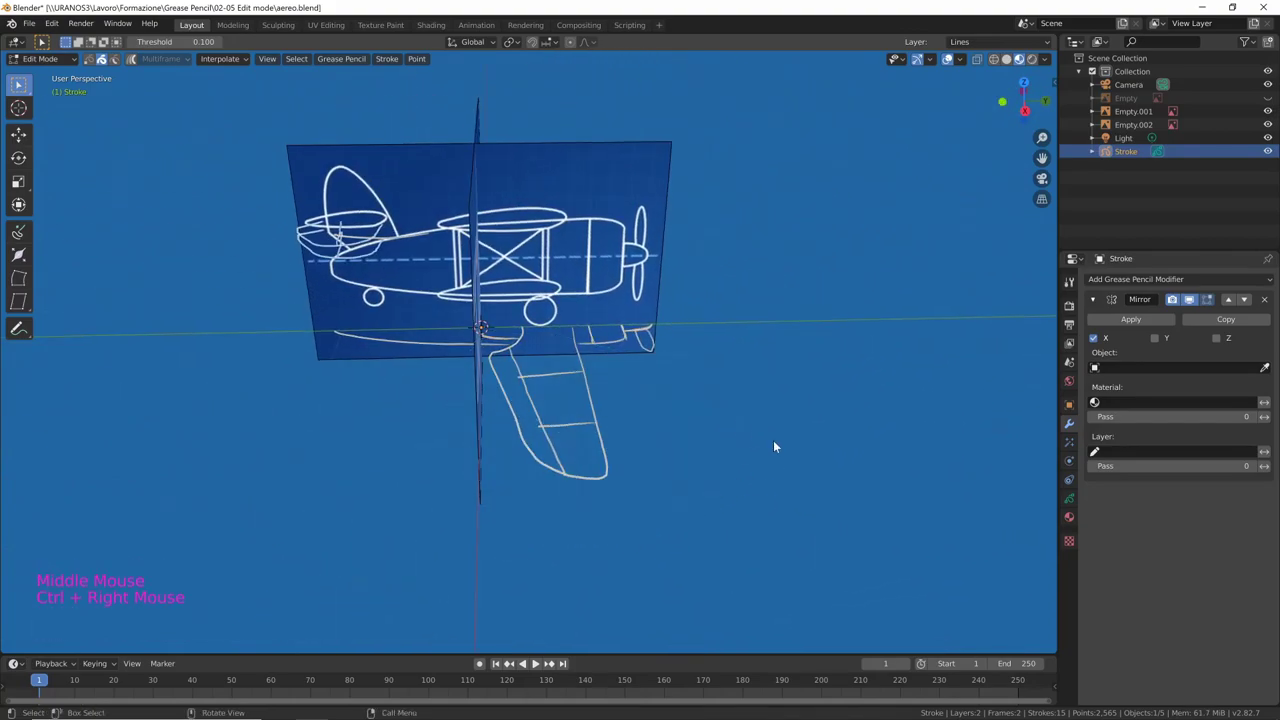
{"action": "middle_click", "coordinate": [805, 461]}
{"action": "middle_click", "coordinate": [805, 480]}
{"action": "middle_click", "coordinate": [792, 477]}
{"action": "middle_click", "coordinate": [732, 493]}
{"action": "middle_click", "coordinate": [711, 500]}
{"action": "middle_click", "coordinate": [765, 466]}
{"action": "middle_click", "coordinate": [831, 446]}
{"action": "middle_click", "coordinate": [821, 469]}
Raise the lower wing strokes about half a metre to the blueprint's lower wing, checked in front view
{"action": "key", "text": "g"}
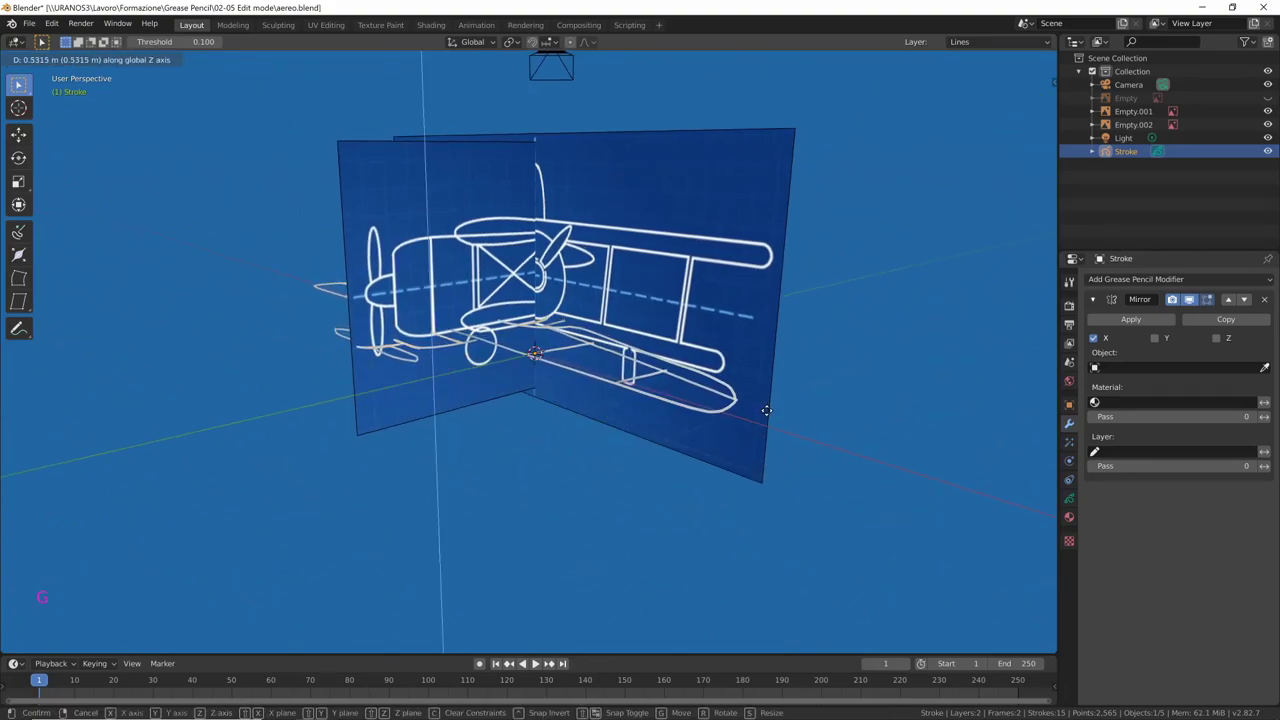
{"action": "middle_click", "coordinate": [796, 445]}
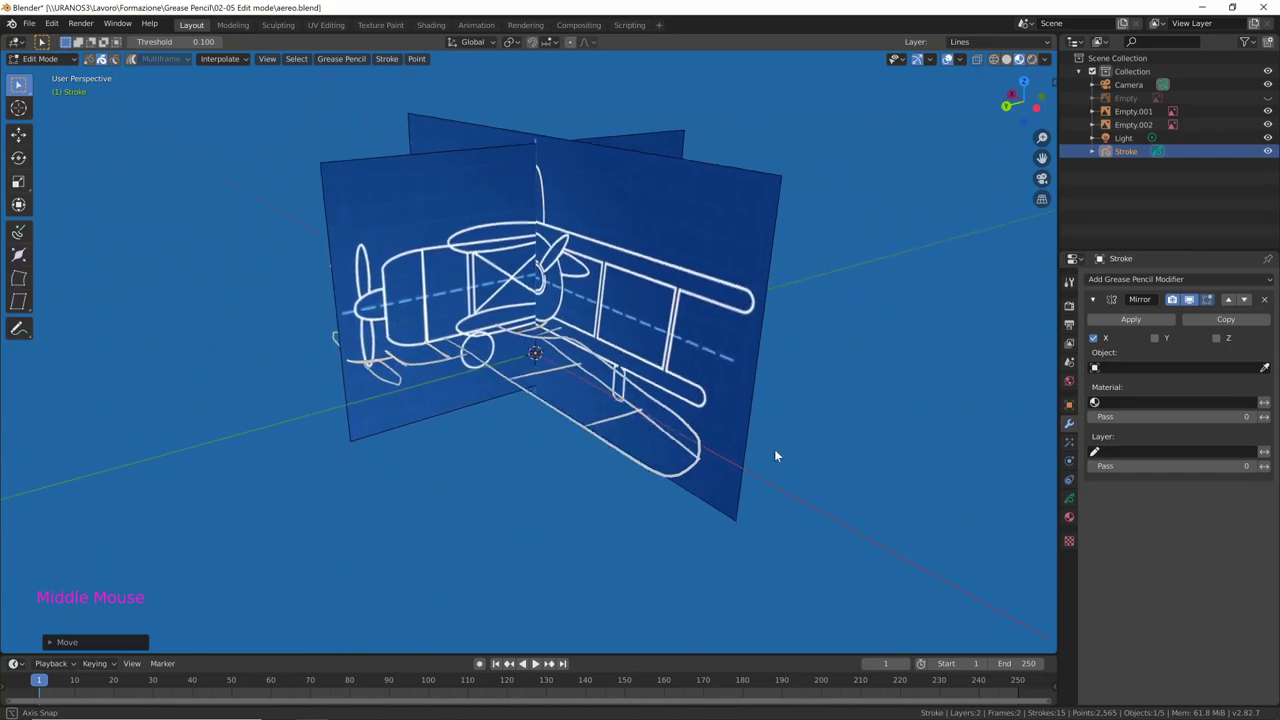
{"action": "middle_click", "coordinate": [751, 463]}
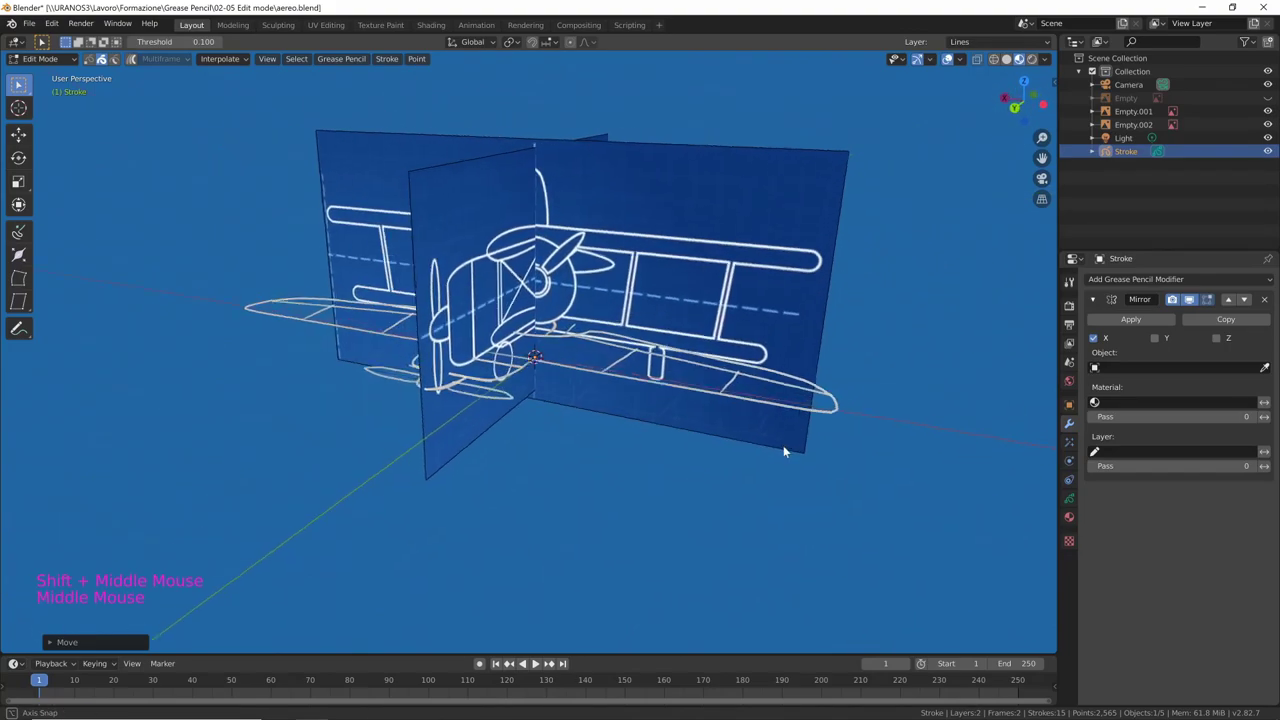
{"action": "middle_click", "coordinate": [712, 442]}
{"action": "middle_click", "coordinate": [620, 489]}
{"action": "middle_click", "coordinate": [686, 472]}
{"action": "middle_click", "coordinate": [705, 454]}
{"action": "middle_click", "coordinate": [707, 454]}
{"action": "middle_click", "coordinate": [769, 446]}
{"action": "middle_click", "coordinate": [791, 431]}
{"action": "key", "text": "KP_1"}
{"action": "key", "text": "g"}
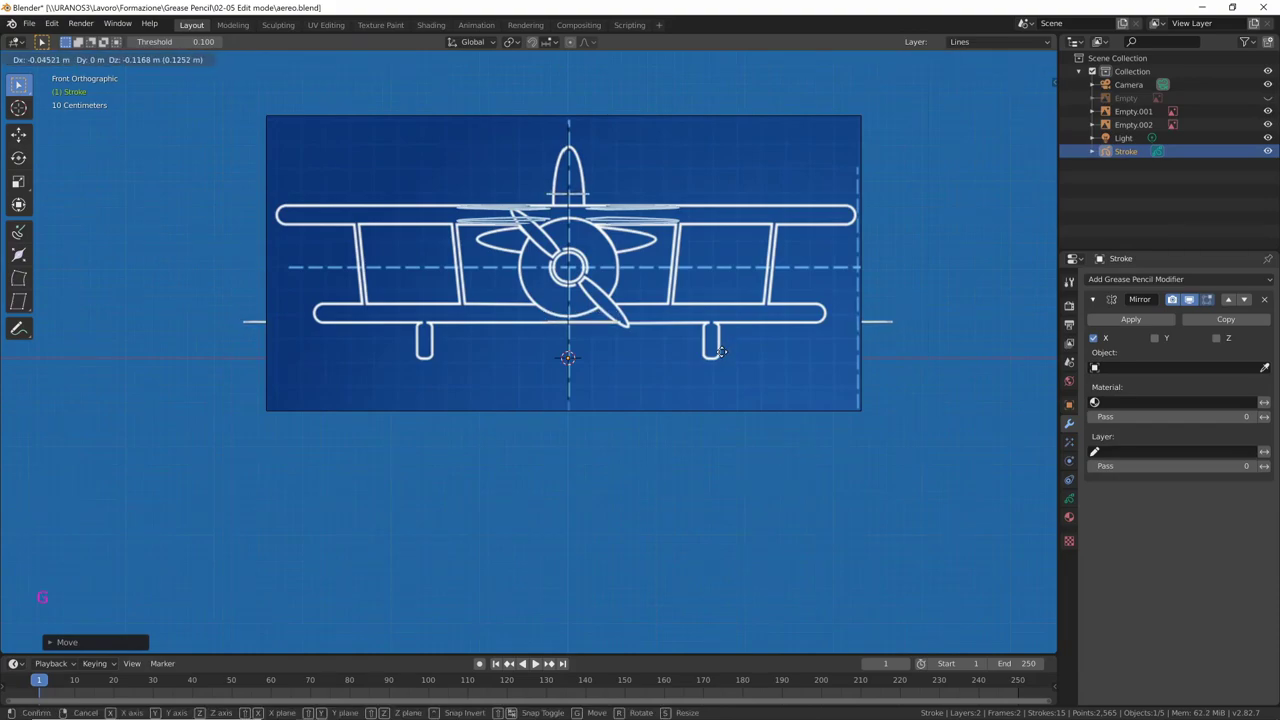
Lasso-select the wing strokes and duplicate them with Shift+D from the front view
{"action": "middle_click", "coordinate": [800, 396]}
{"action": "middle_click", "coordinate": [758, 423]}
{"action": "middle_click", "coordinate": [764, 440]}
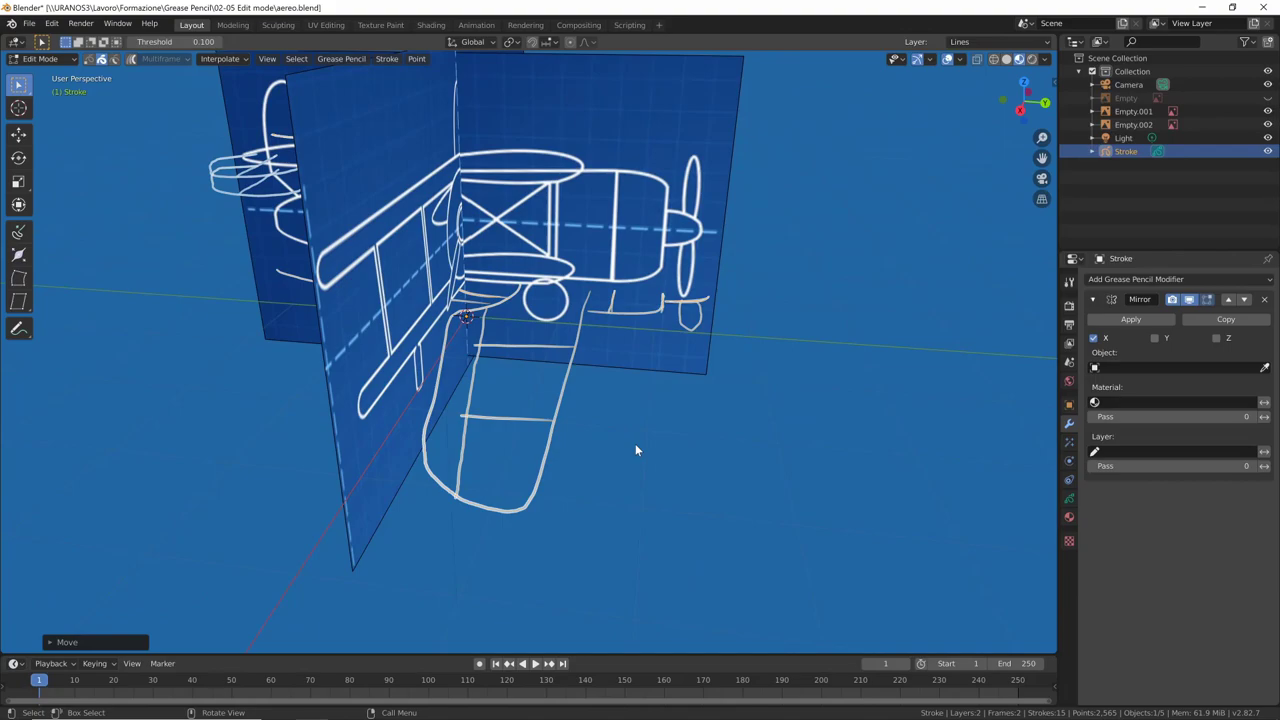
{"action": "key", "text": "alt+a"}
{"action": "middle_click", "coordinate": [679, 421]}
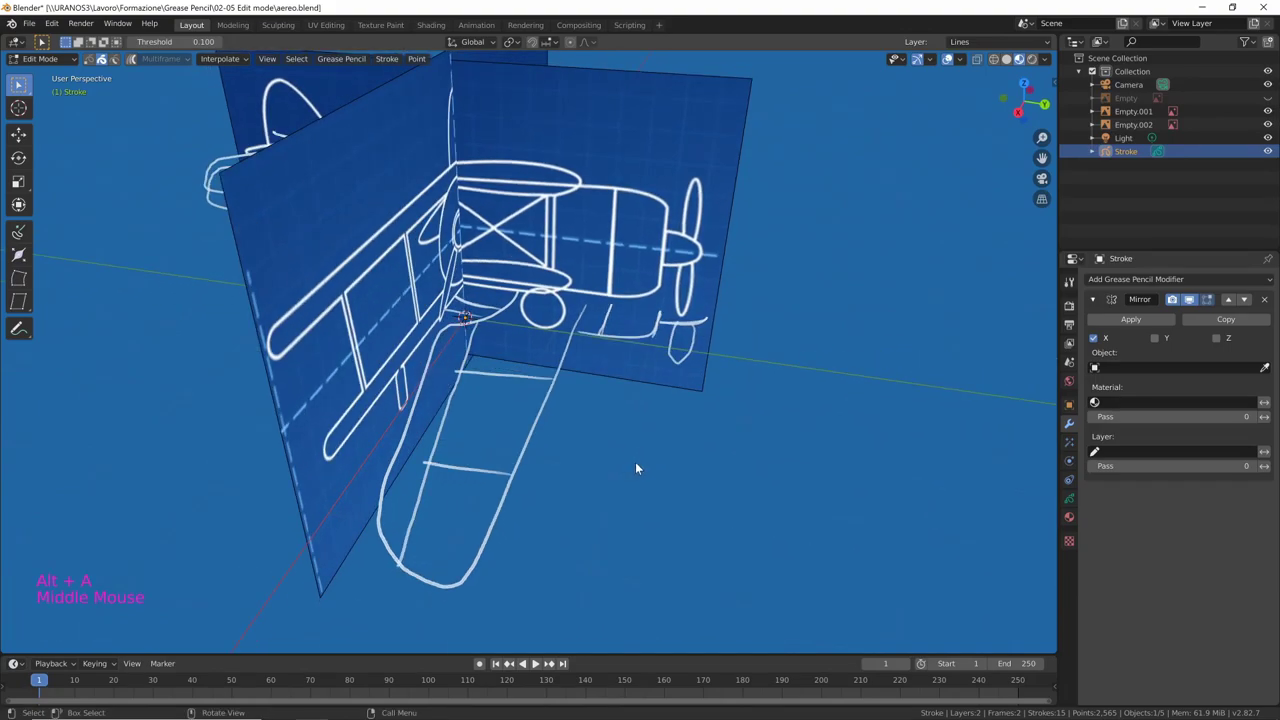
{"action": "key", "text": "a"}
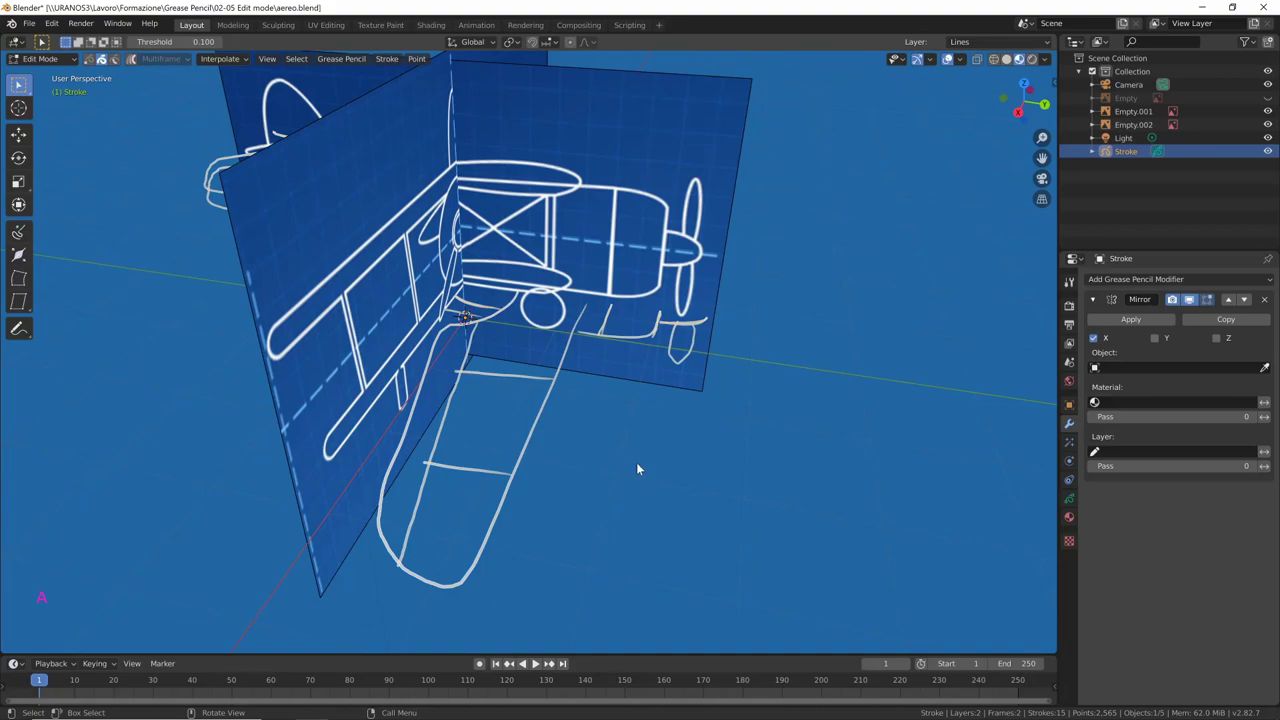
{"action": "key", "text": "alt+a"}
{"action": "middle_click", "coordinate": [648, 464]}
{"action": "middle_click", "coordinate": [703, 439]}
{"action": "middle_click", "coordinate": [722, 359]}
{"action": "middle_click", "coordinate": [721, 401]}
{"action": "middle_click", "coordinate": [717, 349]}
{"action": "right_click", "coordinate": [709, 600]}
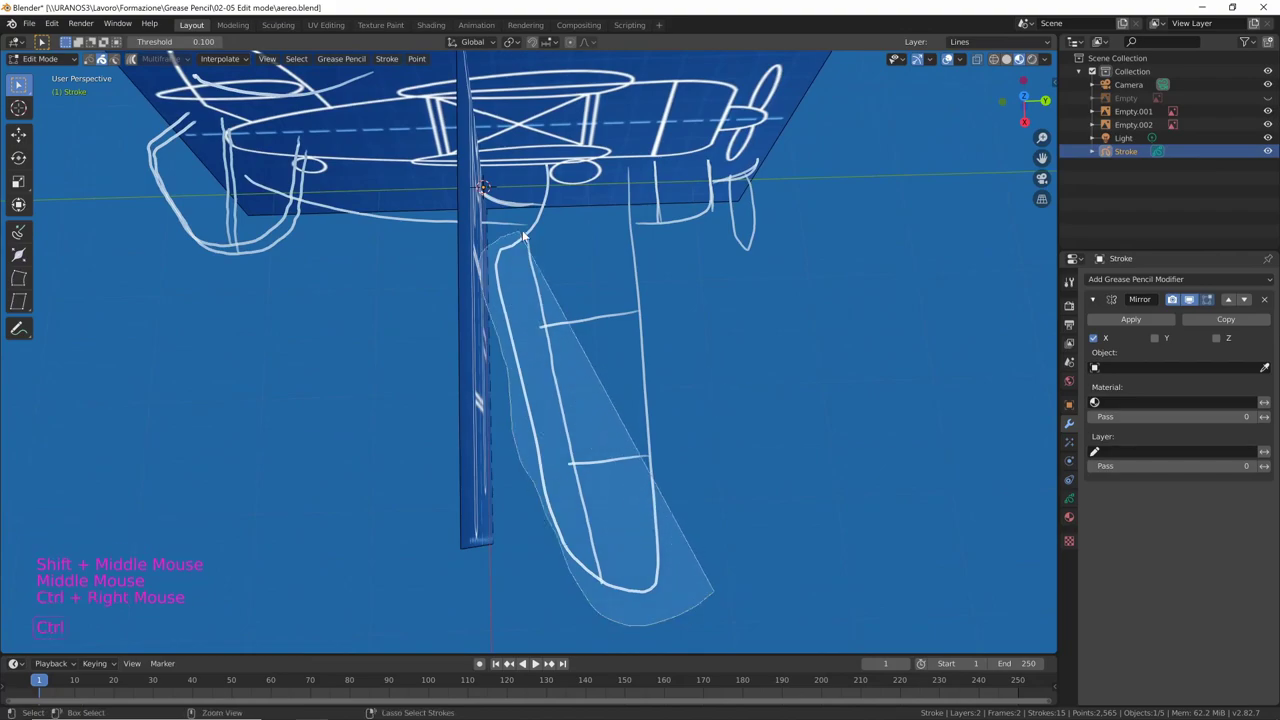
{"action": "middle_click", "coordinate": [777, 513]}
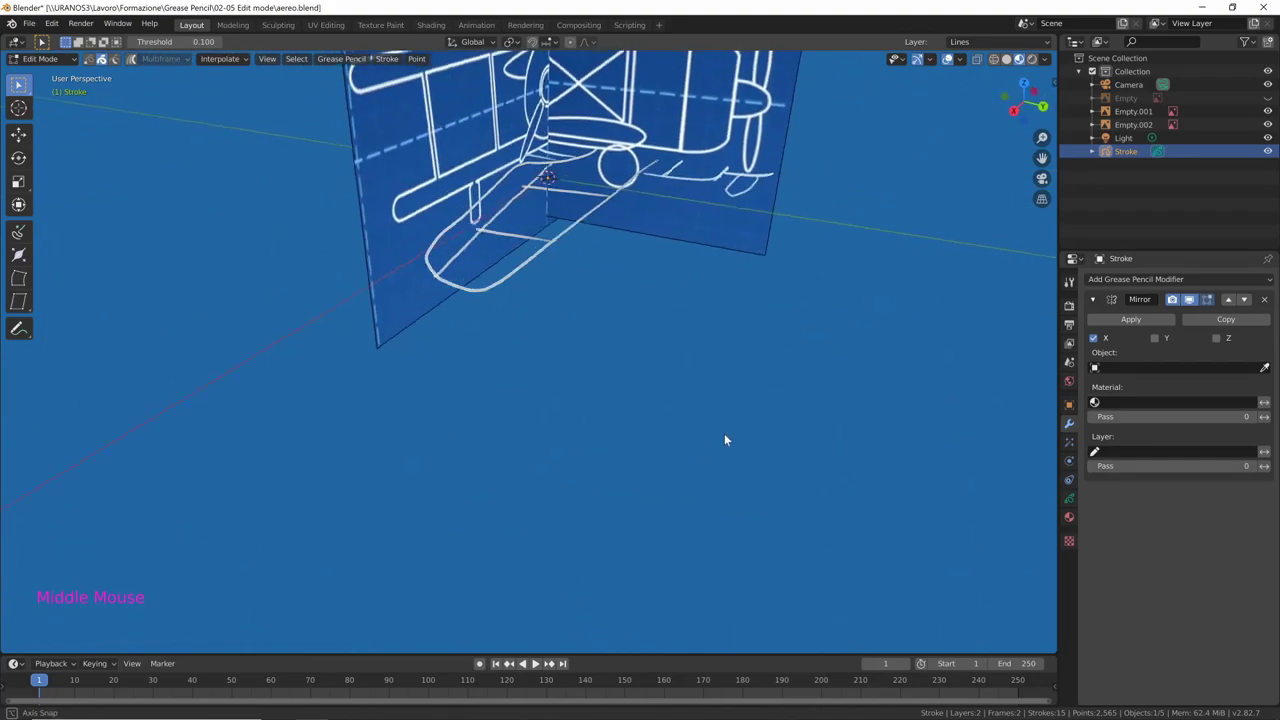
{"action": "key", "text": "KP_1"}
{"action": "middle_click", "coordinate": [680, 265]}
{"action": "key", "text": "shift+d"}
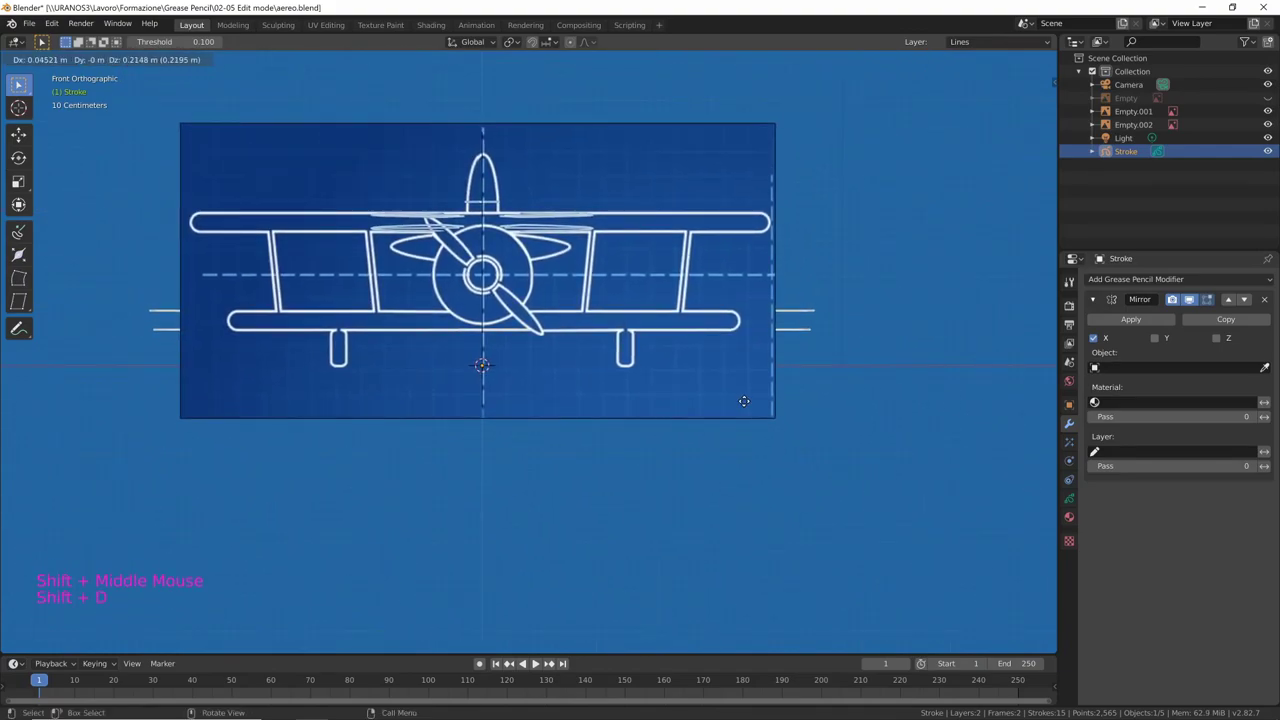
Duplicate another group of wing strokes and raise the copy to the upper wing height
{"action": "middle_click", "coordinate": [881, 393]}
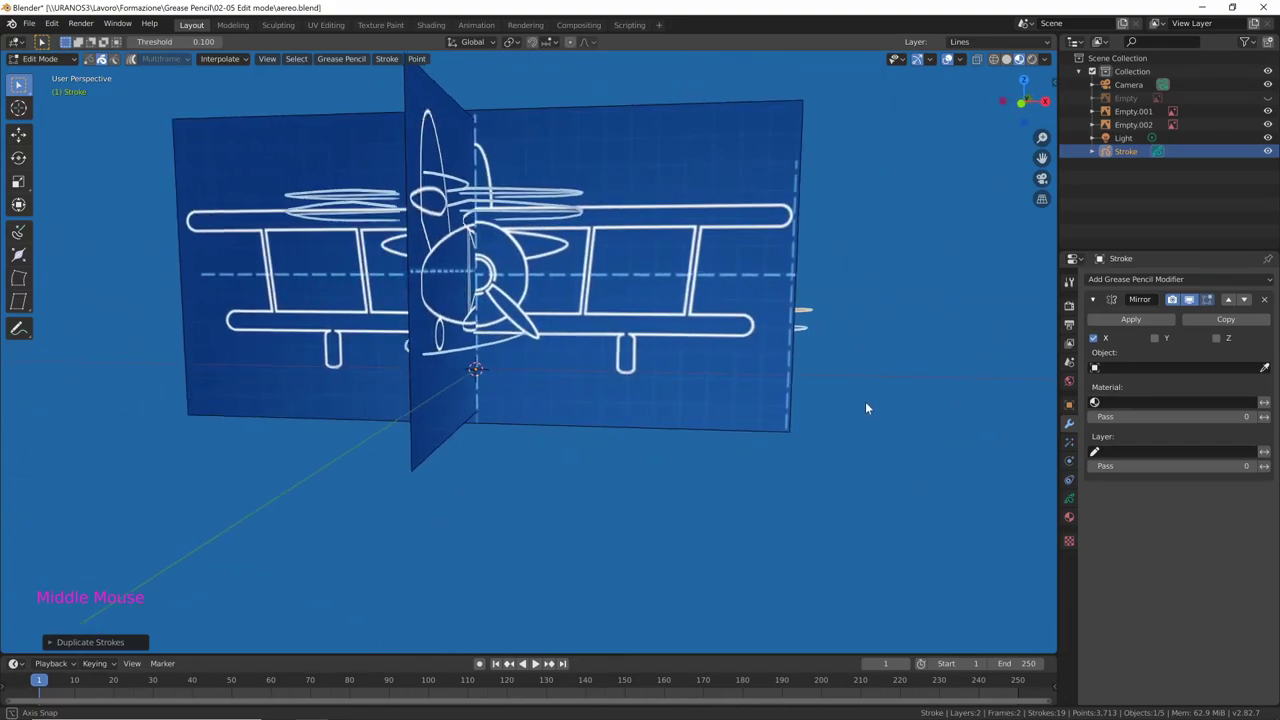
{"action": "middle_click", "coordinate": [851, 421]}
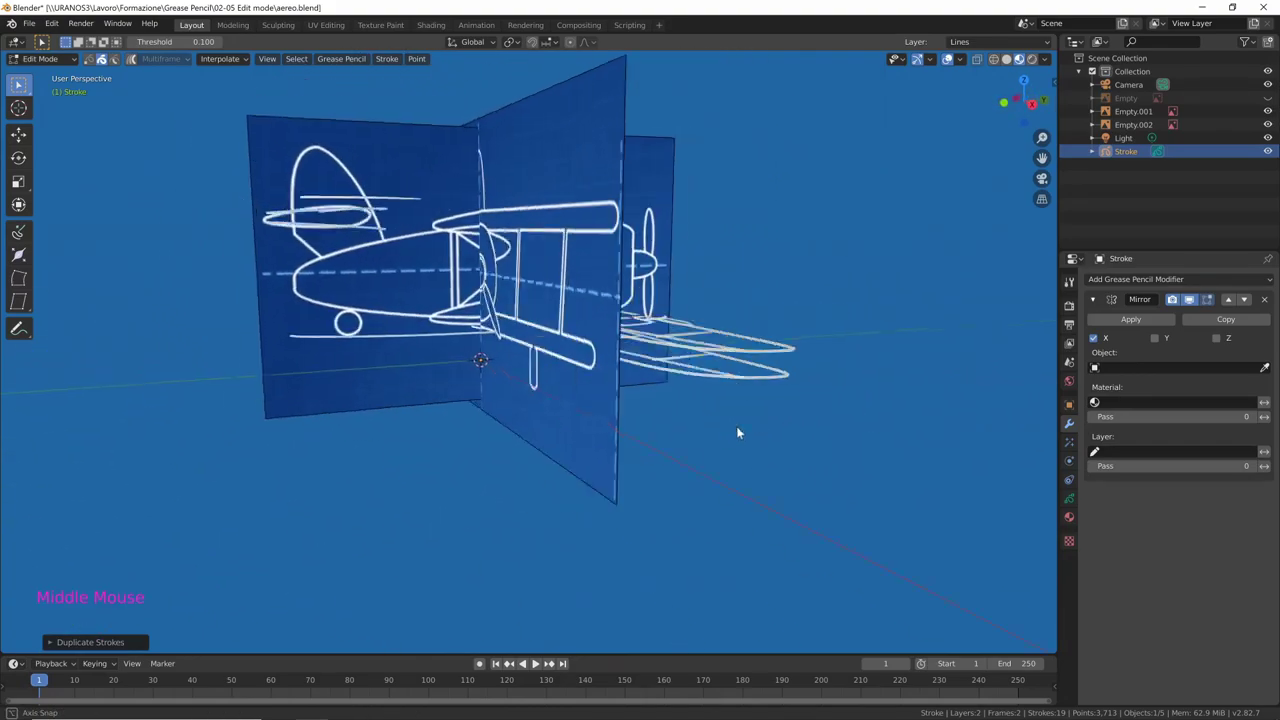
{"action": "middle_click", "coordinate": [603, 496]}
{"action": "middle_click", "coordinate": [688, 445]}
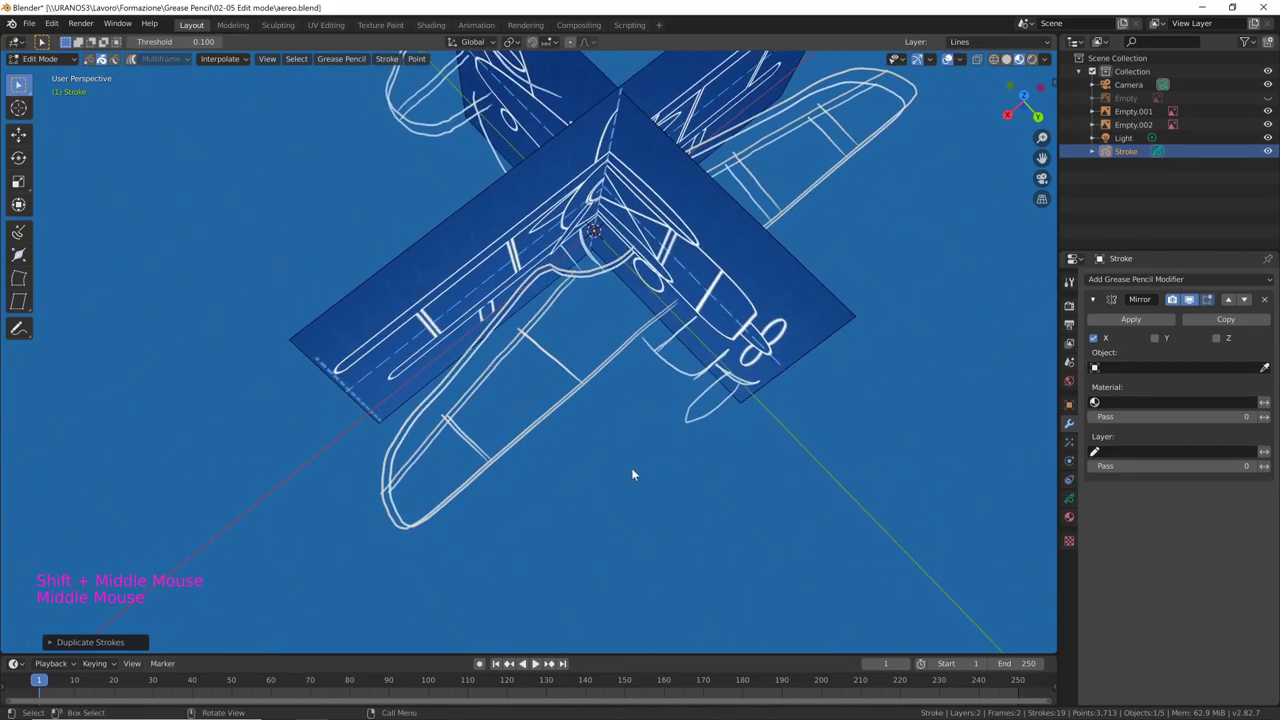
{"action": "right_click", "coordinate": [492, 513]}
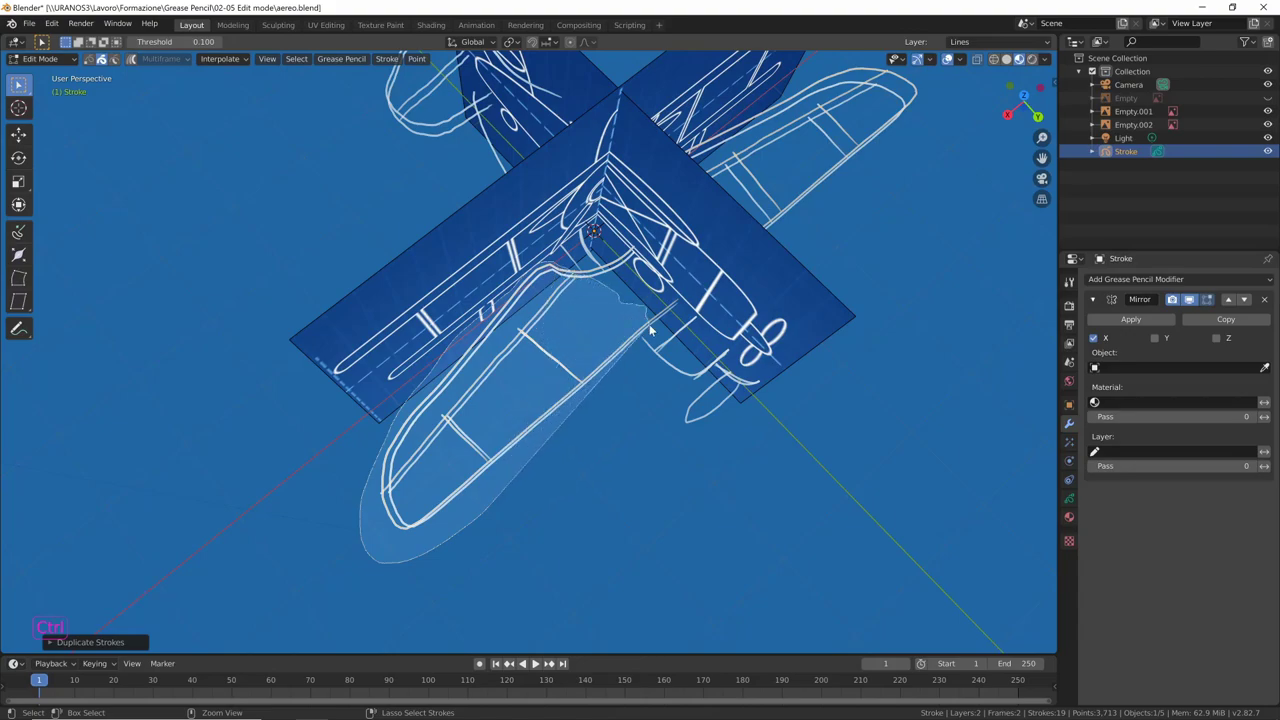
{"action": "middle_click", "coordinate": [545, 523]}
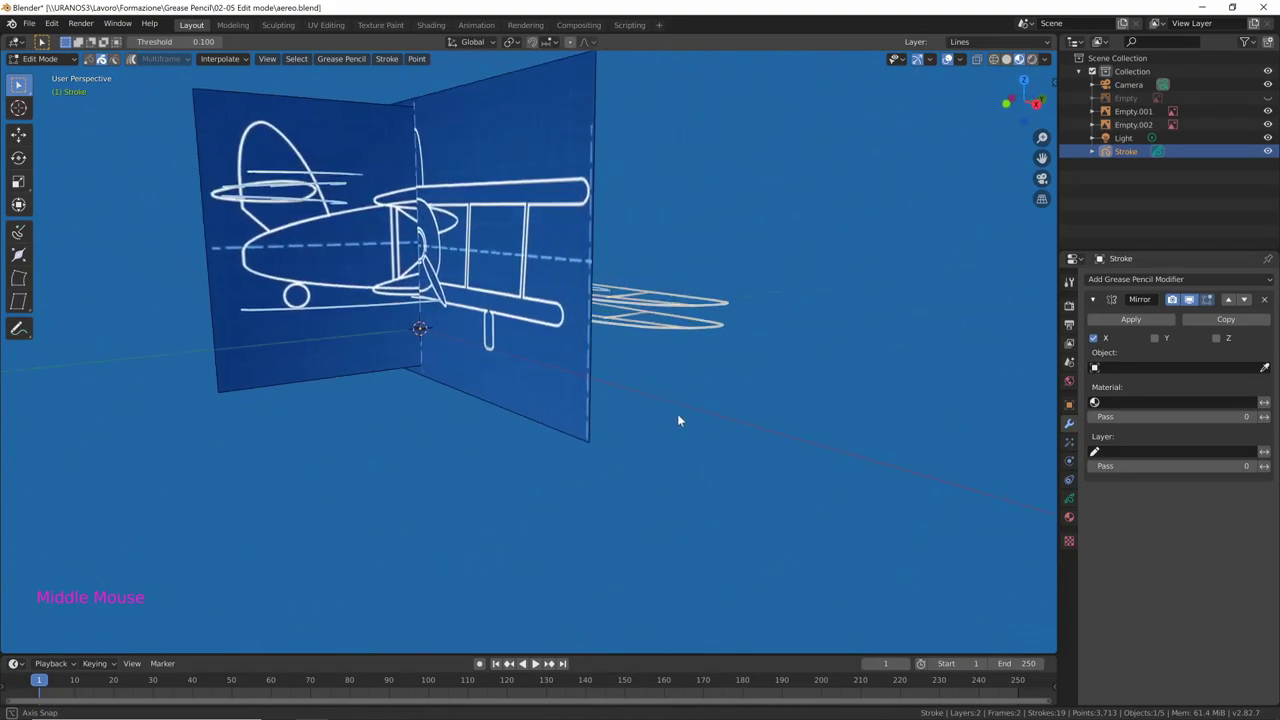
{"action": "key", "text": "KP_3"}
{"action": "key", "text": "KP_1"}
{"action": "key", "text": "shift+d"}
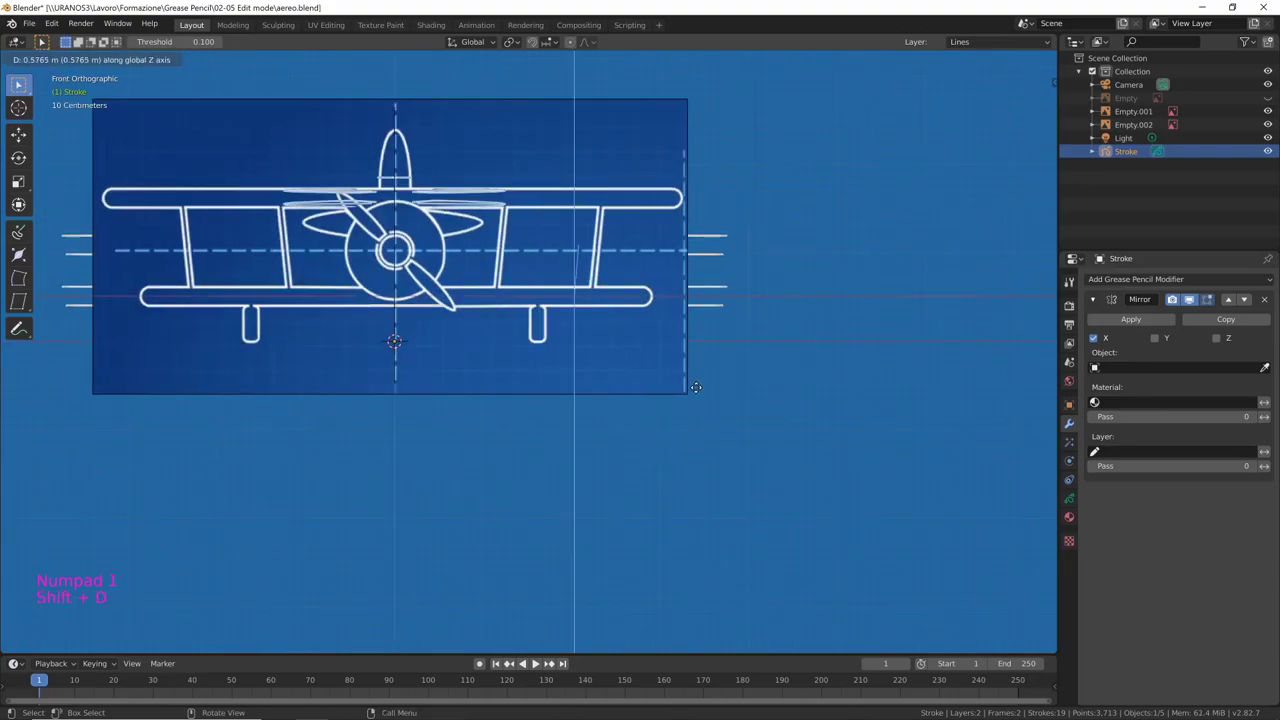
{"action": "middle_click", "coordinate": [773, 358]}
{"action": "middle_click", "coordinate": [833, 411]}
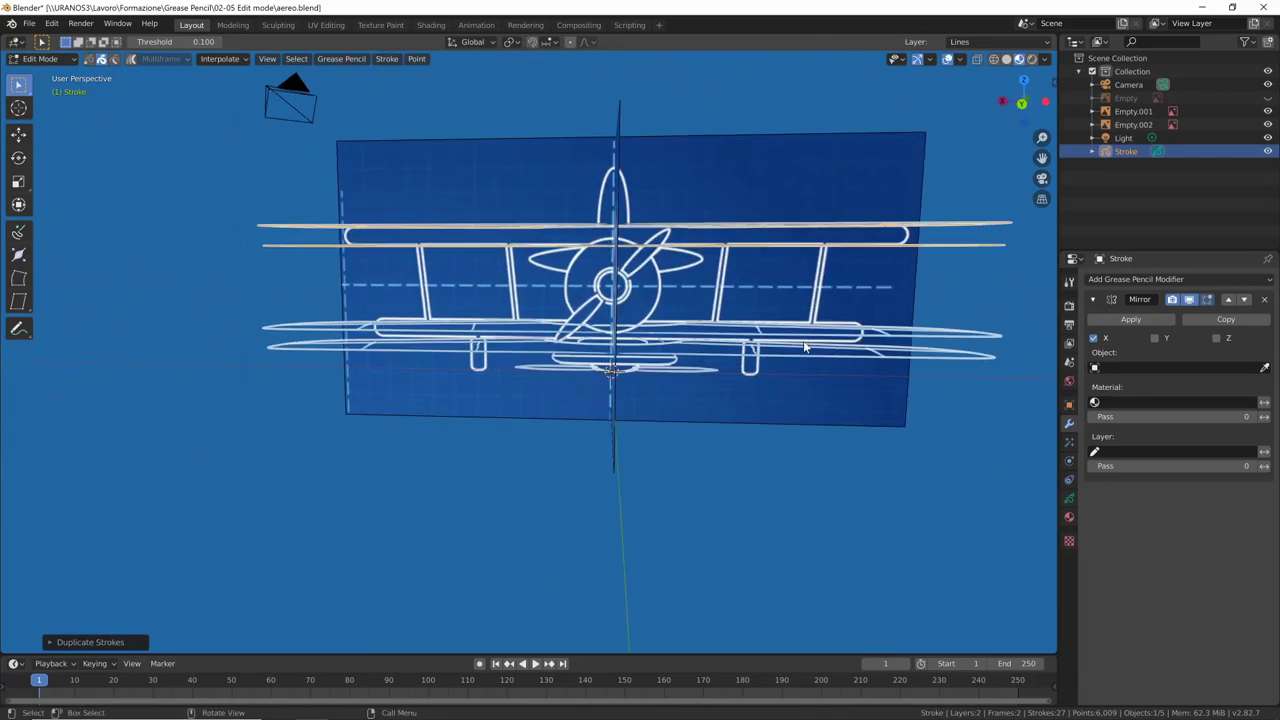
{"action": "key", "text": "KP_1"}
{"action": "key", "text": "s"}
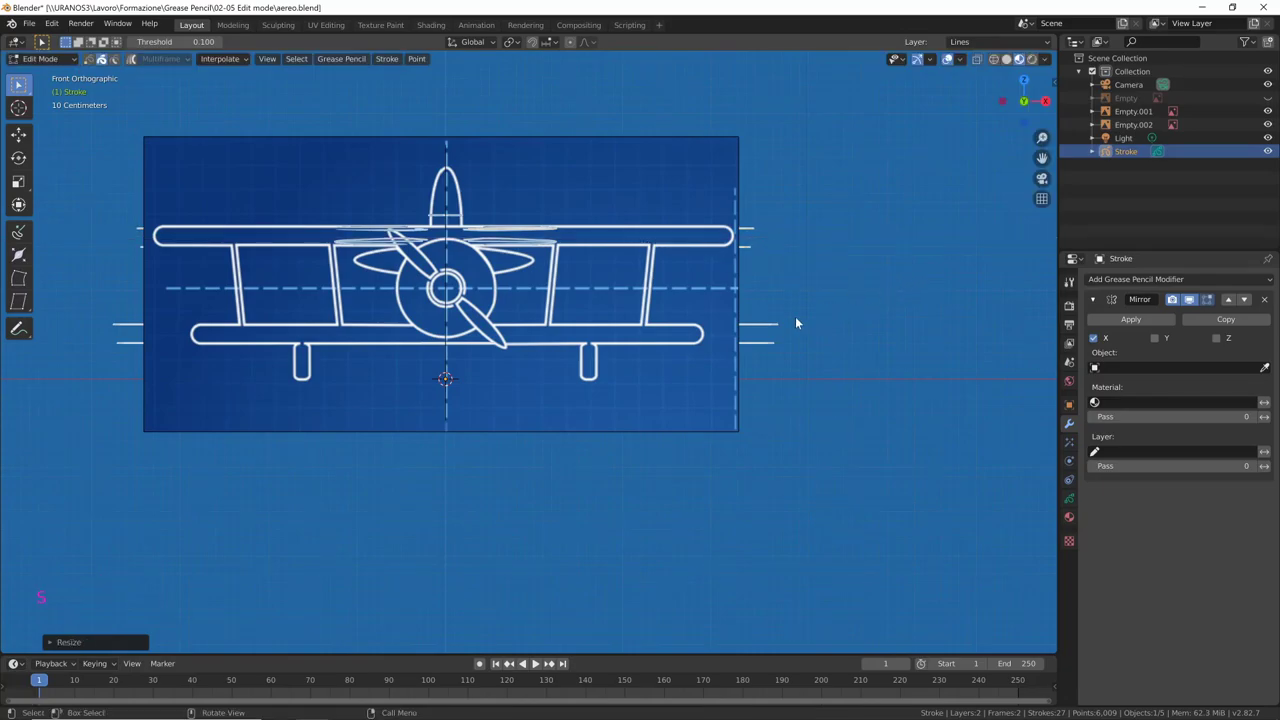
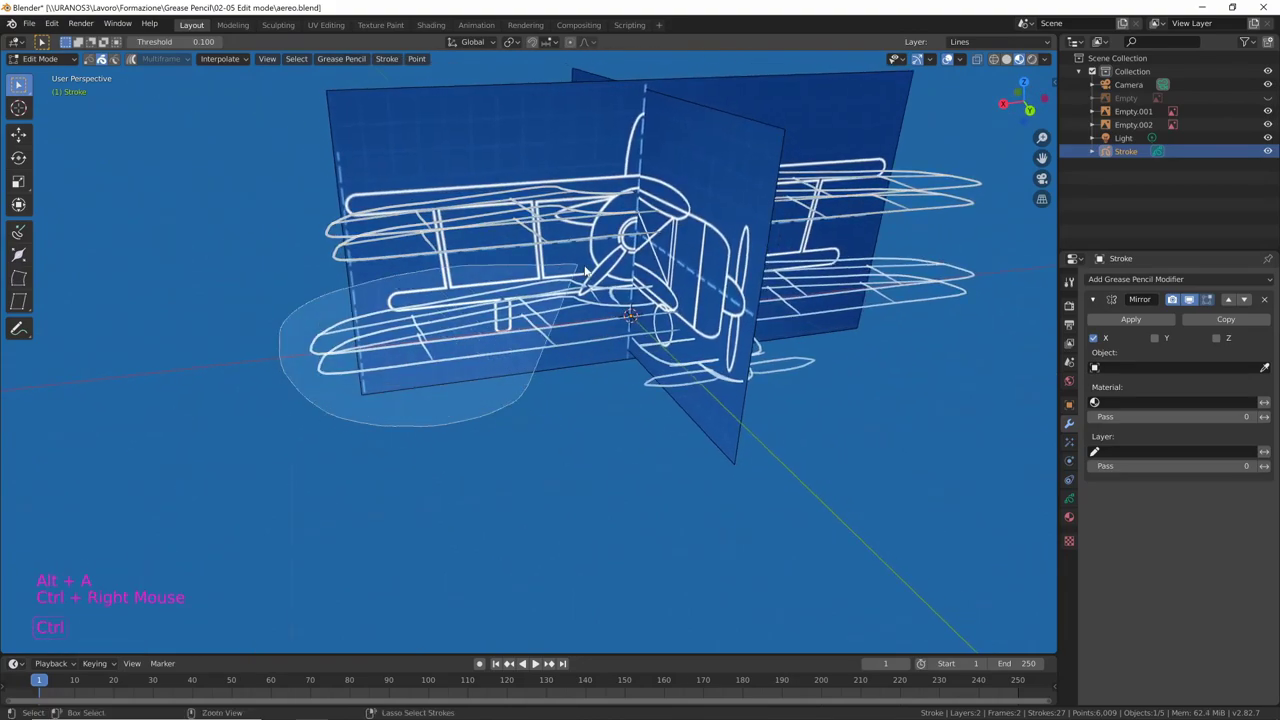
Narrow the duplicated wing strokes to 0.7 of their width along X in front view
{"action": "middle_click", "coordinate": [614, 406]}
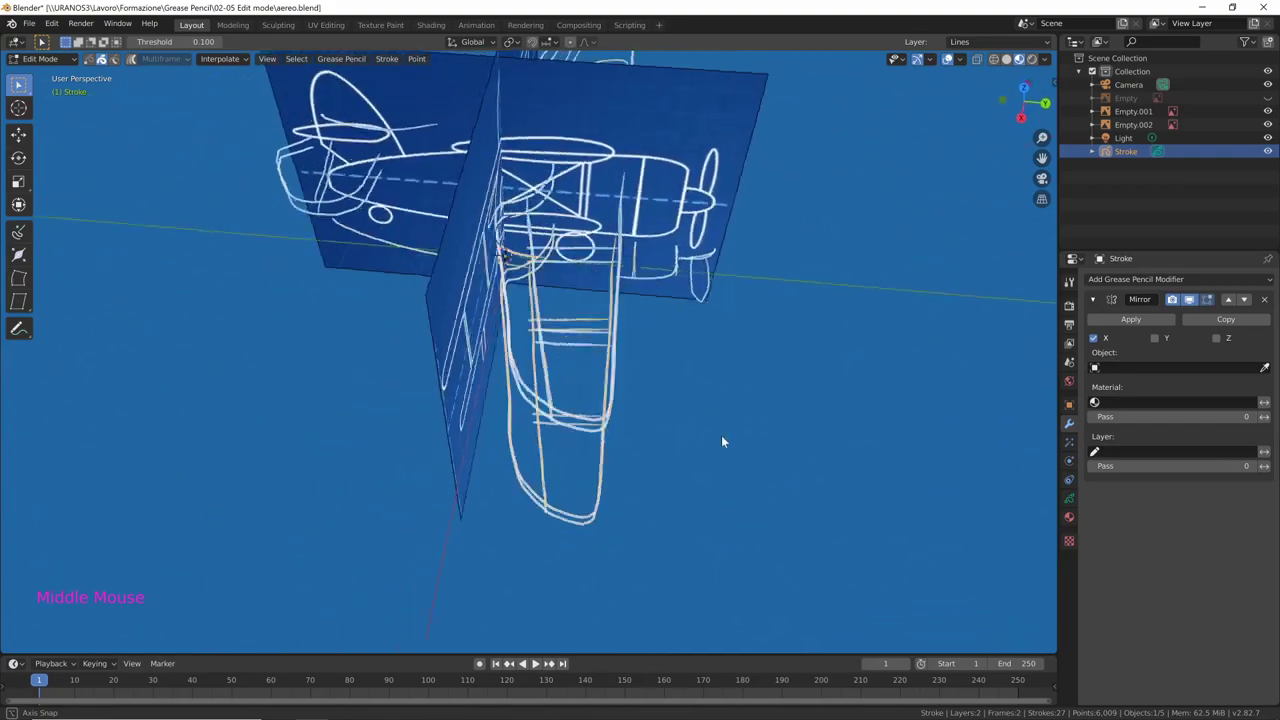
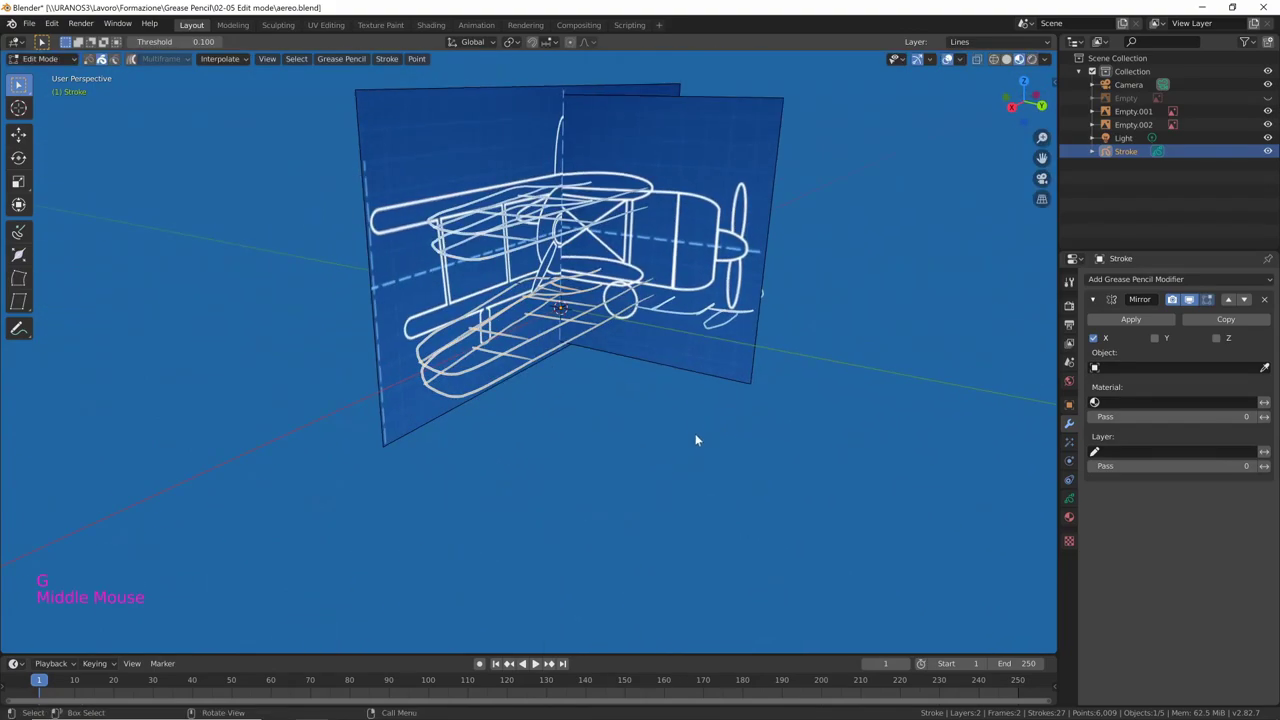
{"action": "key", "text": "KP_3"}
{"action": "key", "text": "KP_1"}
{"action": "key", "text": "s"}
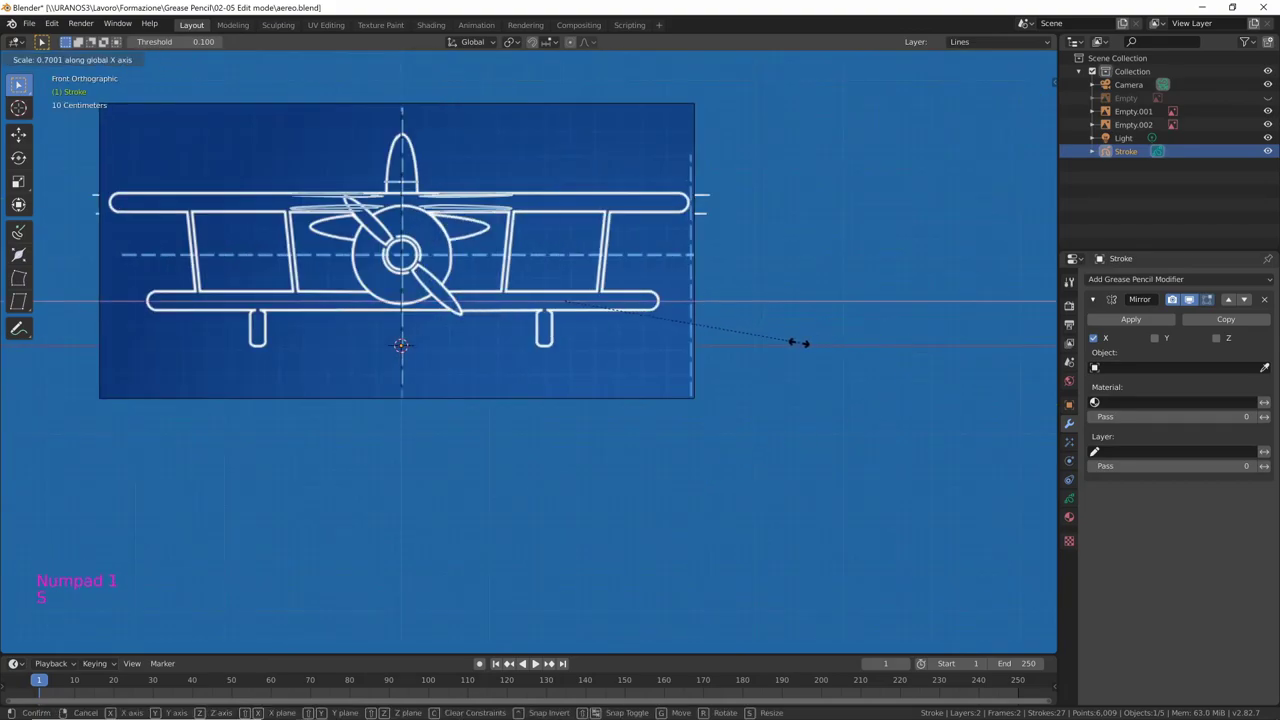
{"action": "middle_click", "coordinate": [804, 363]}
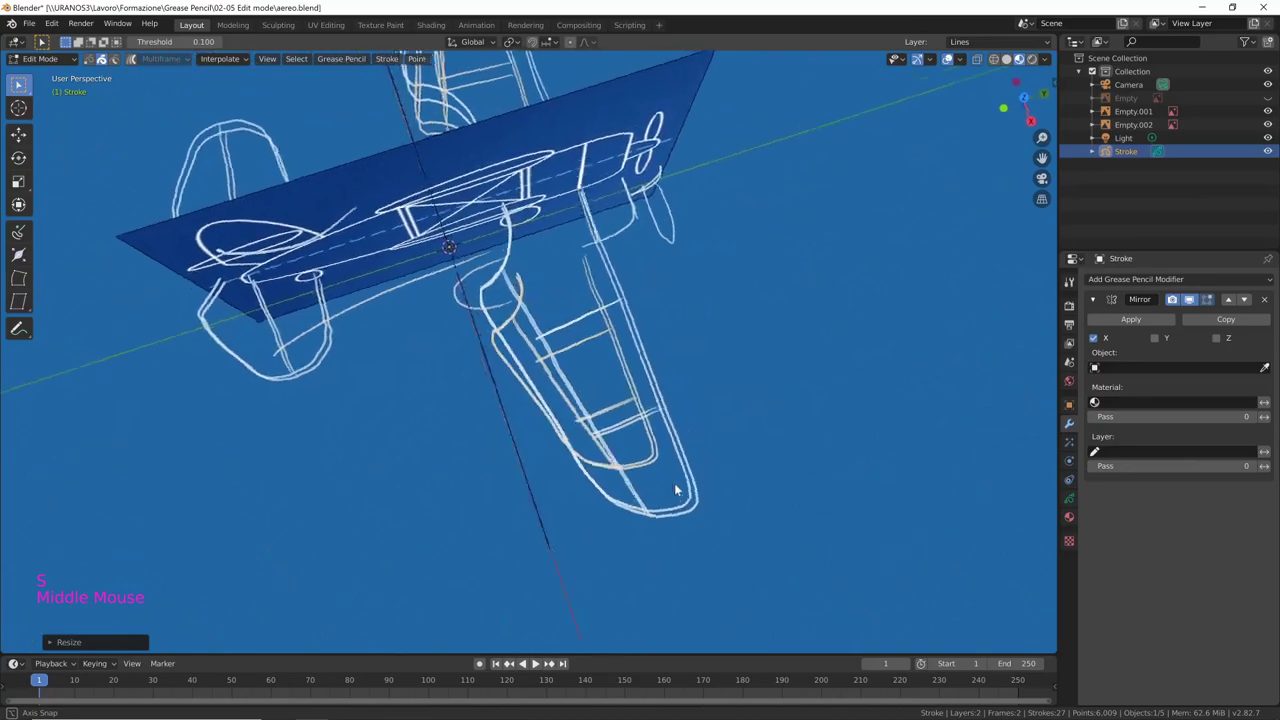
{"action": "middle_click", "coordinate": [695, 484]}
{"action": "middle_click", "coordinate": [671, 373]}
{"action": "middle_click", "coordinate": [606, 406]}
{"action": "middle_click", "coordinate": [717, 415]}
{"action": "middle_click", "coordinate": [701, 440]}
{"action": "middle_click", "coordinate": [730, 376]}
Lasso-select another group of wing strokes to be raised
{"action": "right_click", "coordinate": [775, 417]}
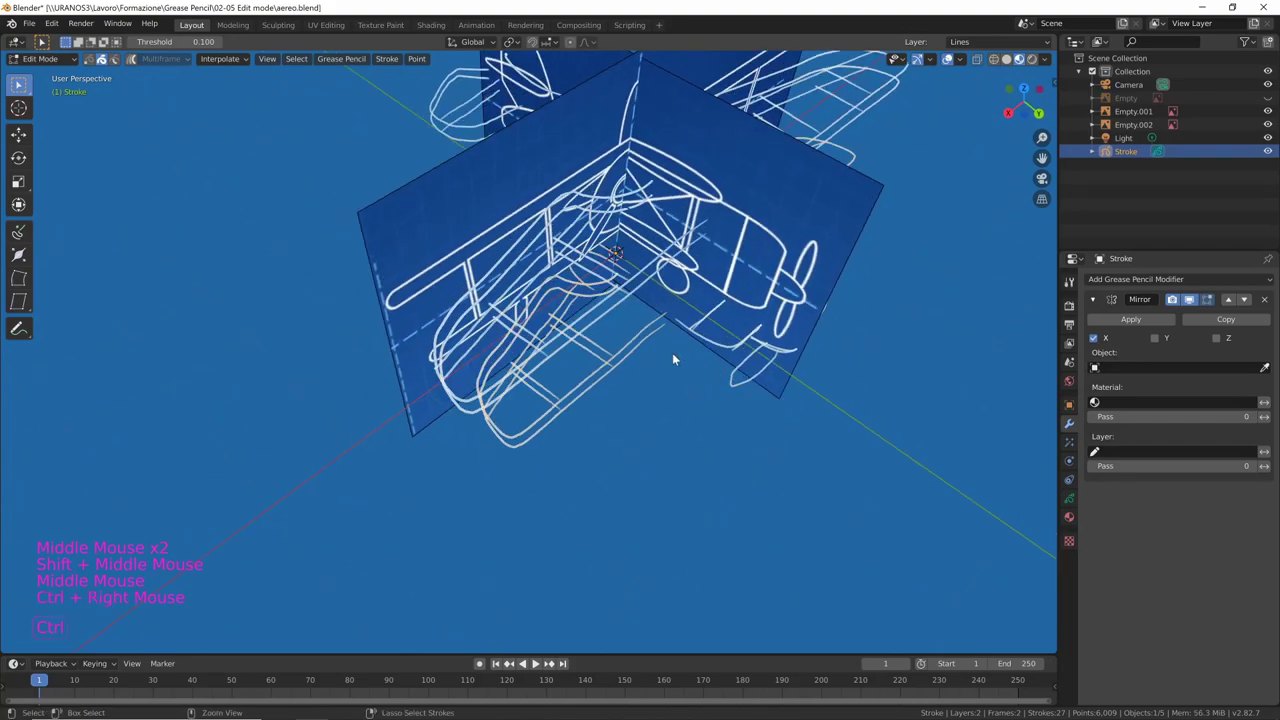
{"action": "key", "text": "alt+a"}
{"action": "right_click", "coordinate": [804, 411]}
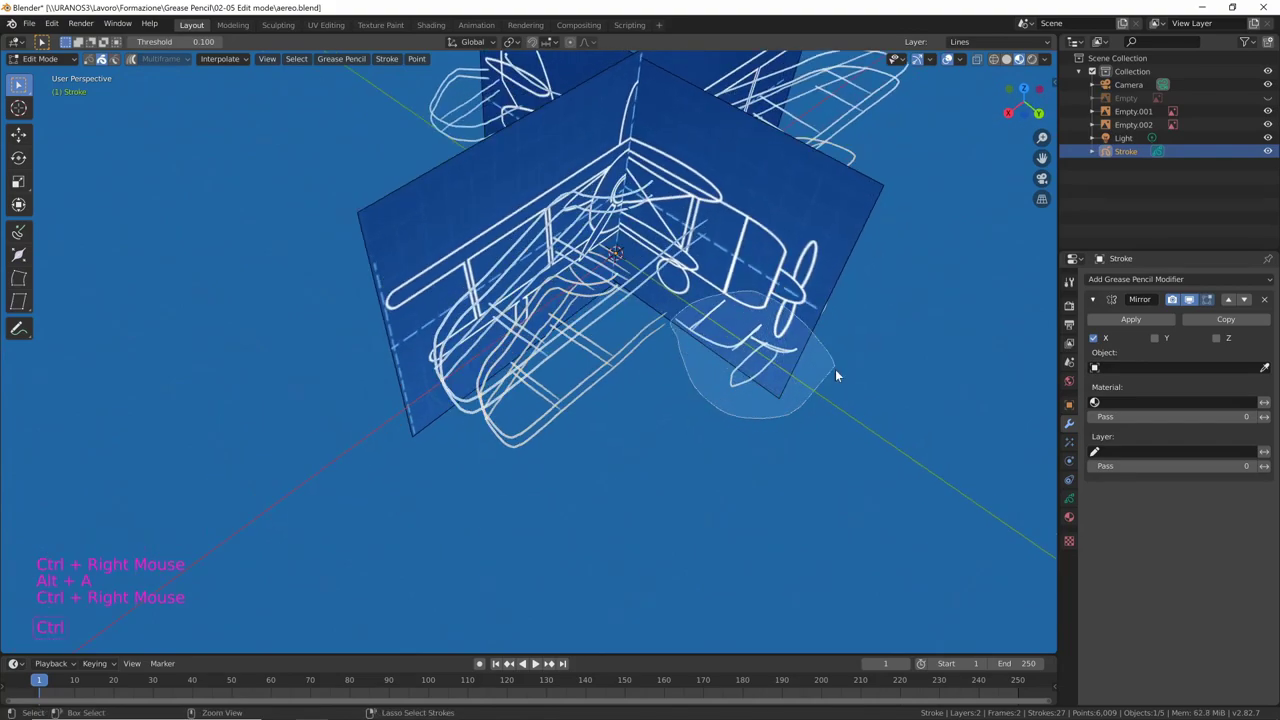
{"action": "middle_click", "coordinate": [845, 404]}
{"action": "middle_click", "coordinate": [853, 394]}
{"action": "middle_click", "coordinate": [817, 407]}
Raise the selected strokes about 0.65 m along Z, then lasso-select the next stroke group
{"action": "key", "text": "g"}
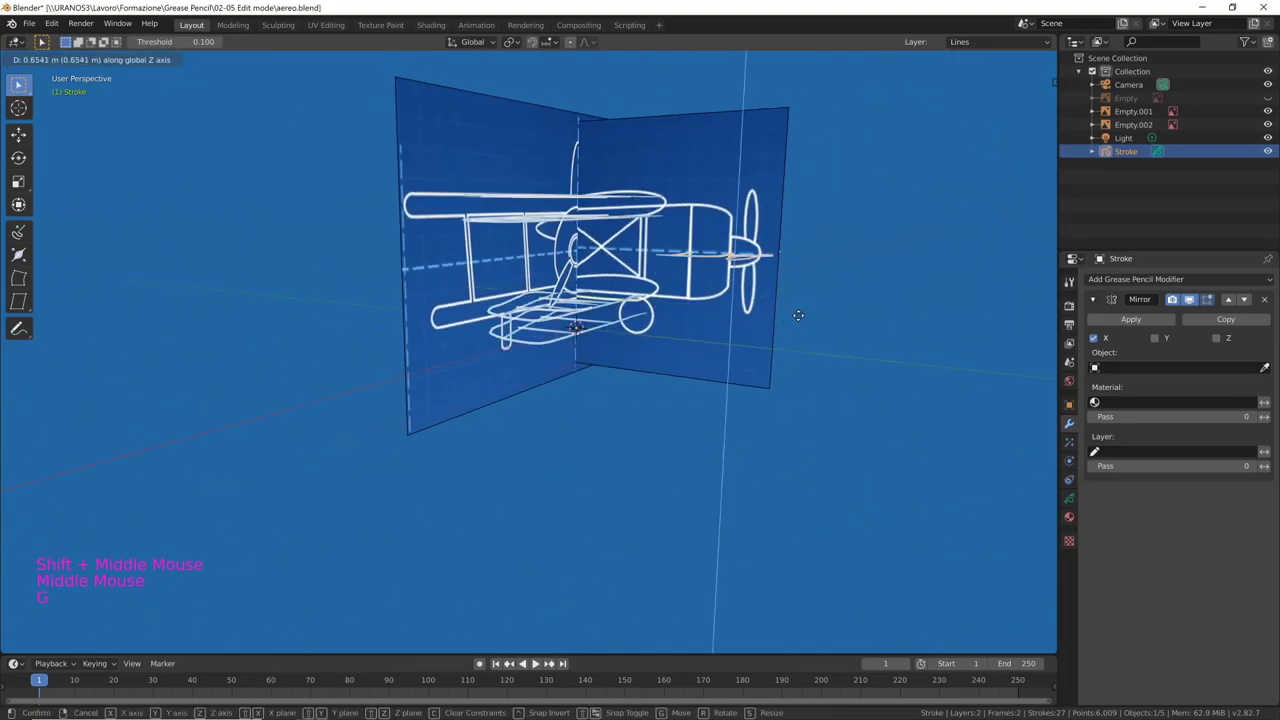
{"action": "middle_click", "coordinate": [812, 359]}
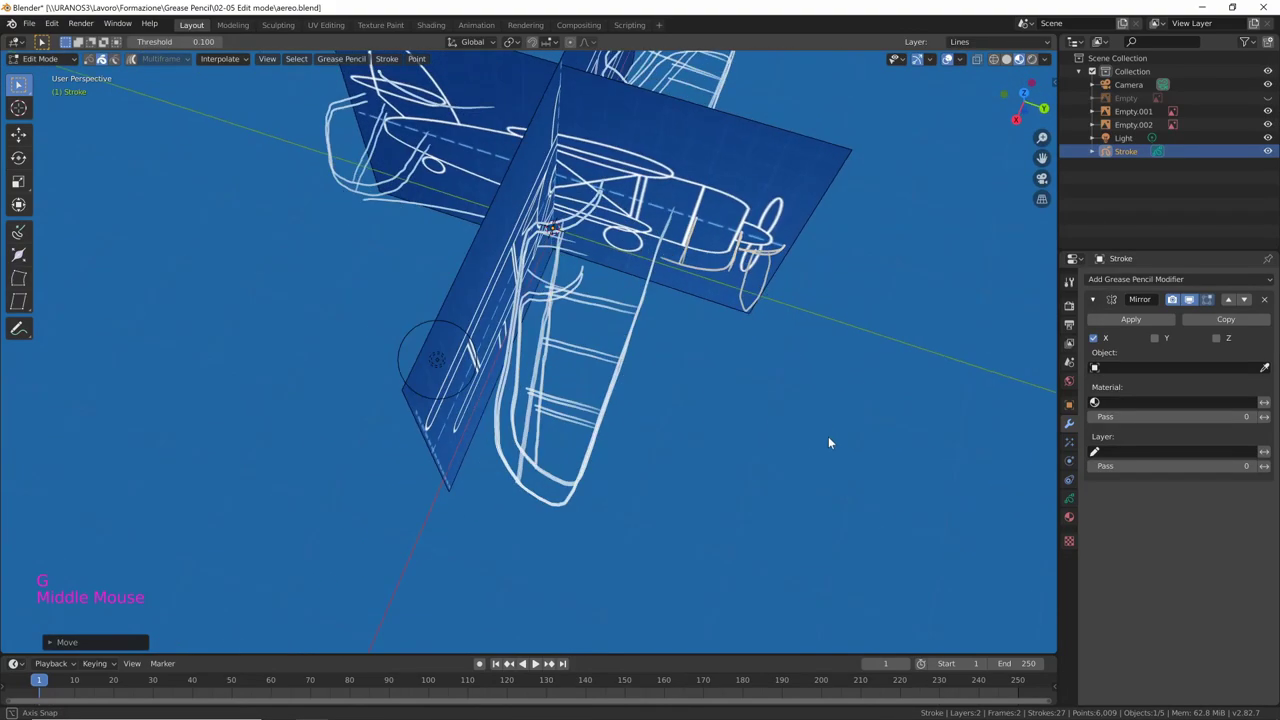
{"action": "middle_click", "coordinate": [809, 387]}
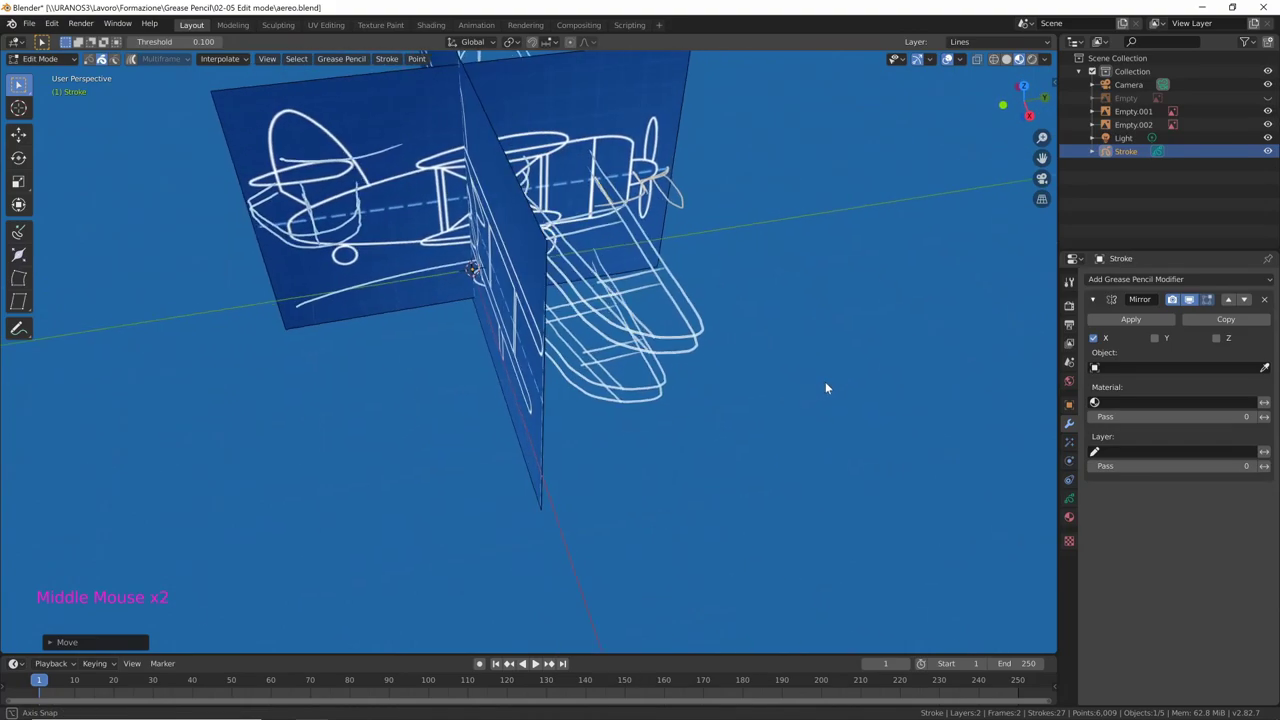
{"action": "right_click", "coordinate": [470, 319]}
{"action": "key", "text": "alt+a"}
{"action": "right_click", "coordinate": [491, 294]}
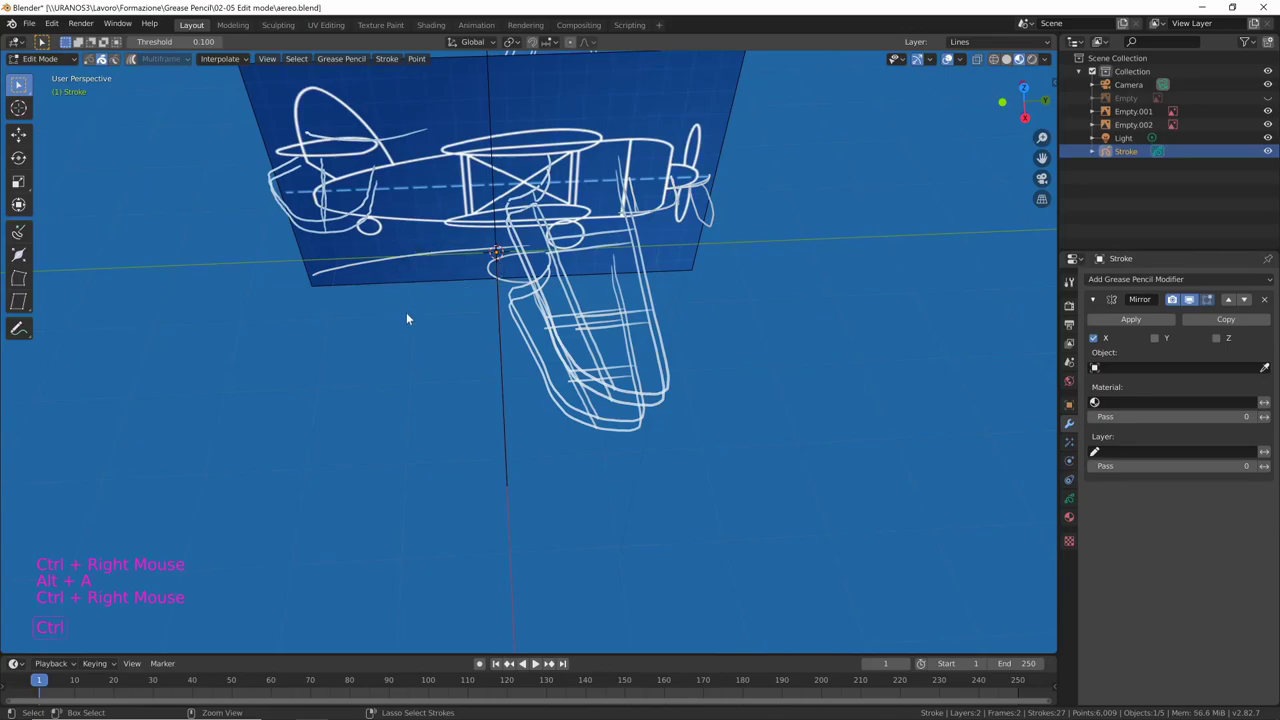
Shift that group along X from top view and put the Stroke object into Draw Mode
{"action": "middle_click", "coordinate": [480, 383]}
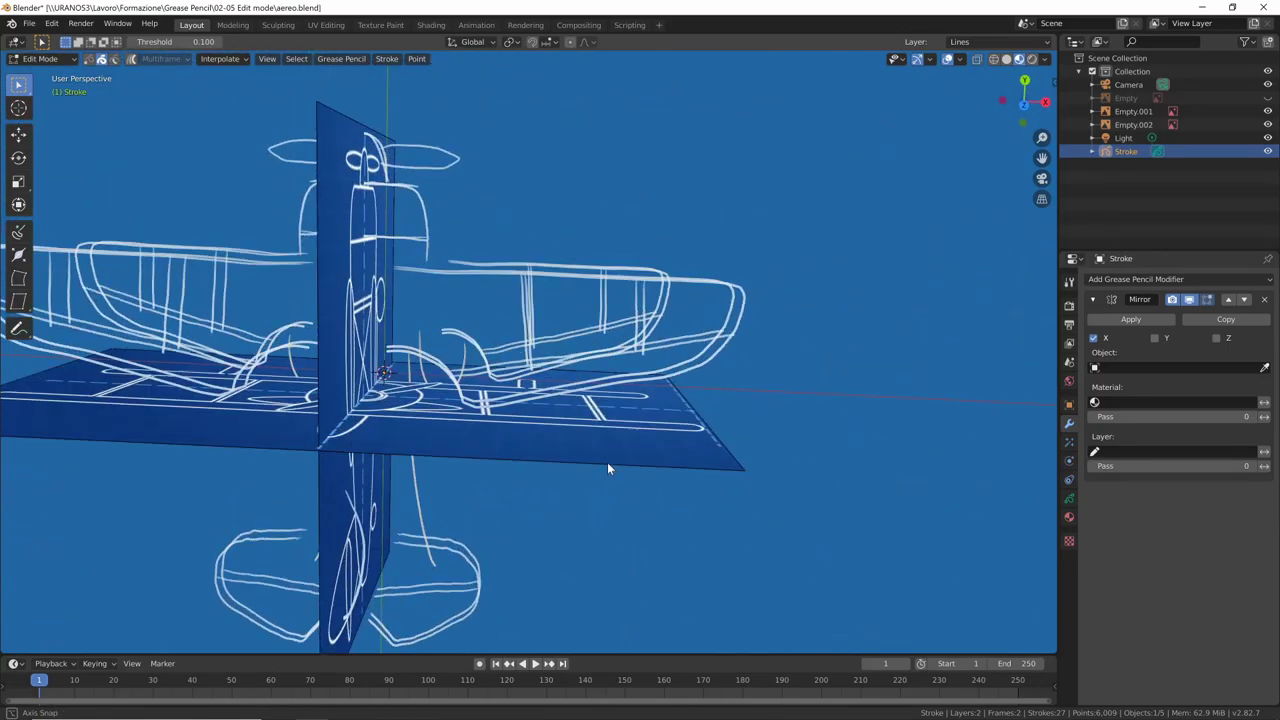
{"action": "key", "text": "KP_1"}
{"action": "key", "text": "KP_7"}
{"action": "middle_click", "coordinate": [682, 430]}
{"action": "key", "text": "g"}
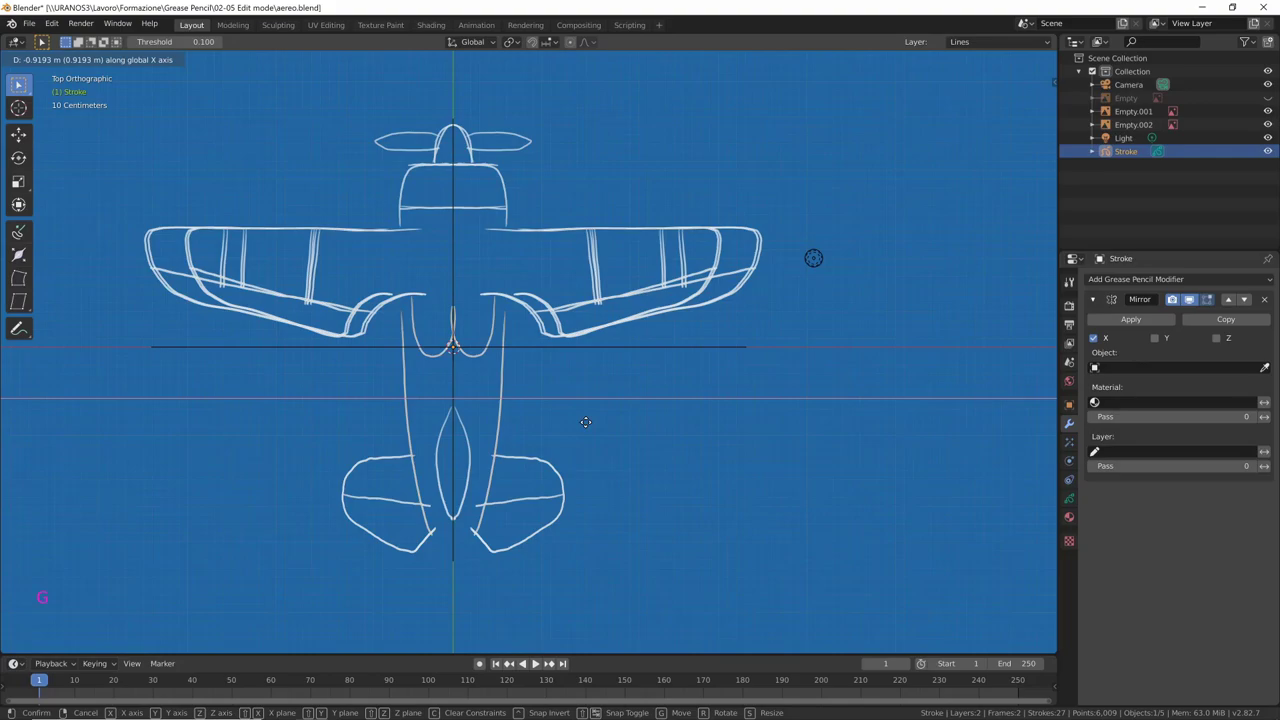
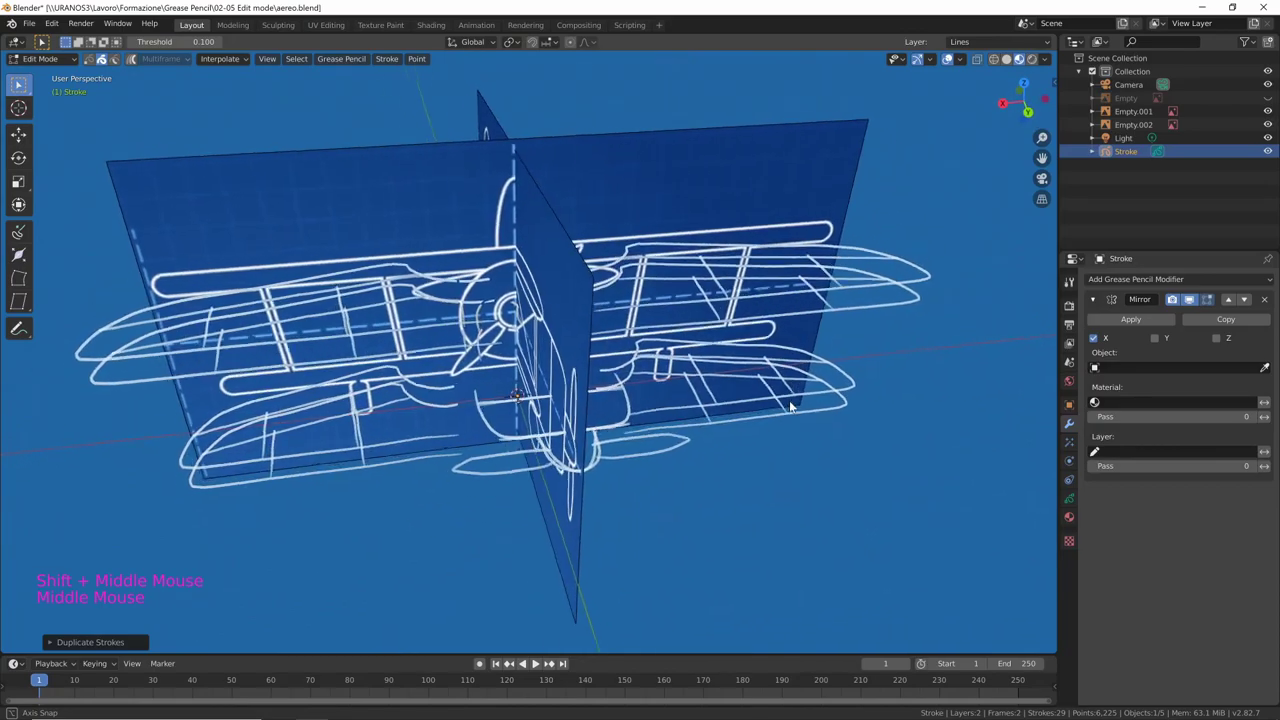
{"action": "middle_click", "coordinate": [729, 425]}
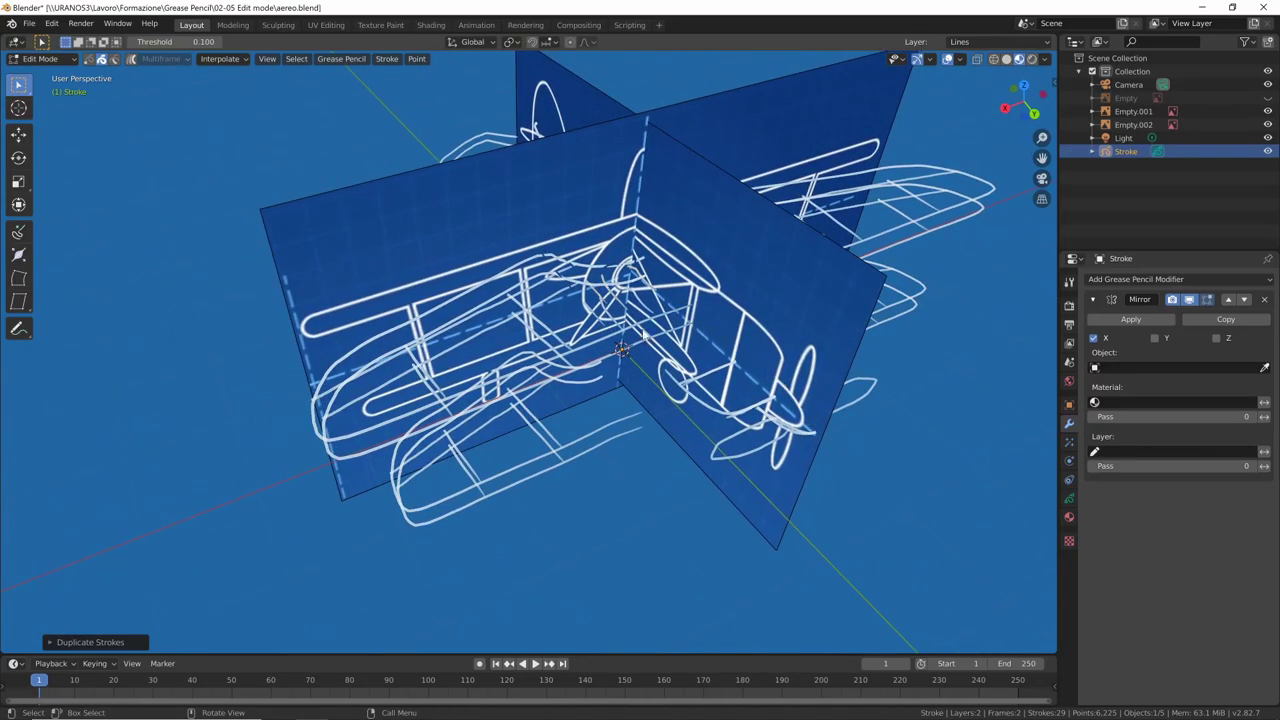
{"action": "key", "text": "ctrl+Tab"}
Set Stroke Placement to Stroke and draw a vertical strut at the right wingtip in front view
{"action": "middle_click", "coordinate": [651, 285]}
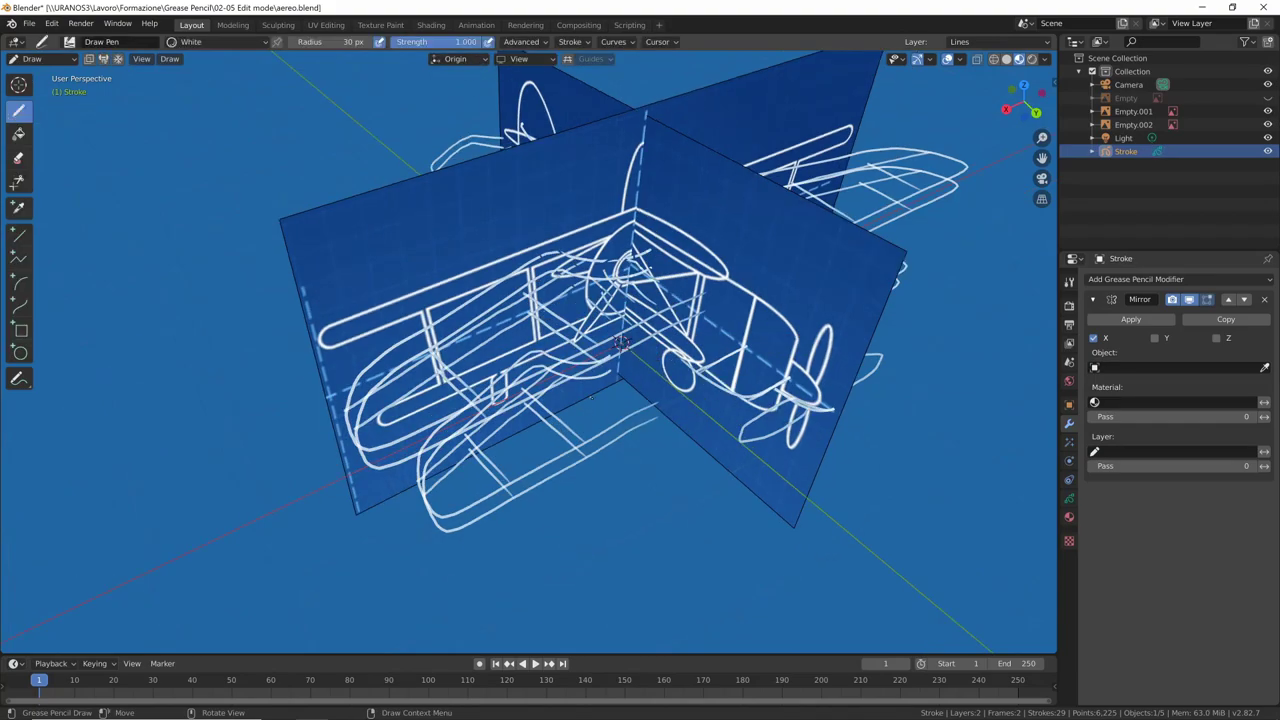
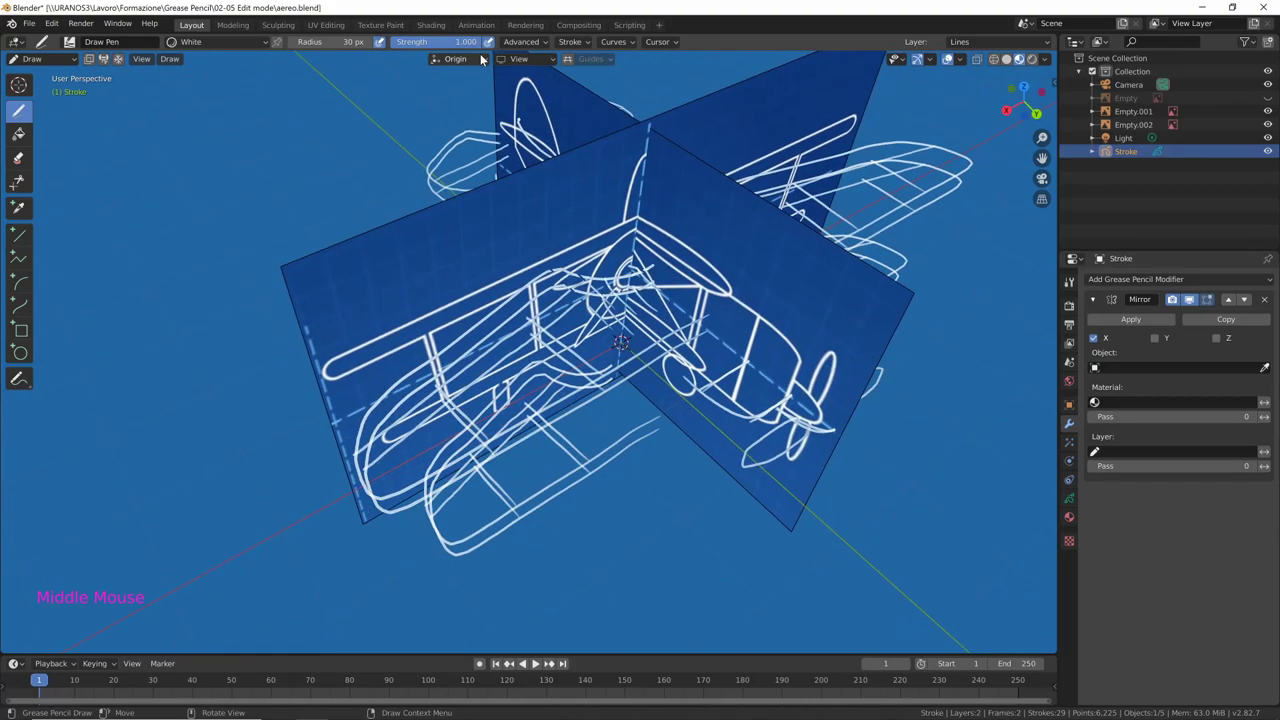
{"action": "left_click", "coordinate": [489, 62]}
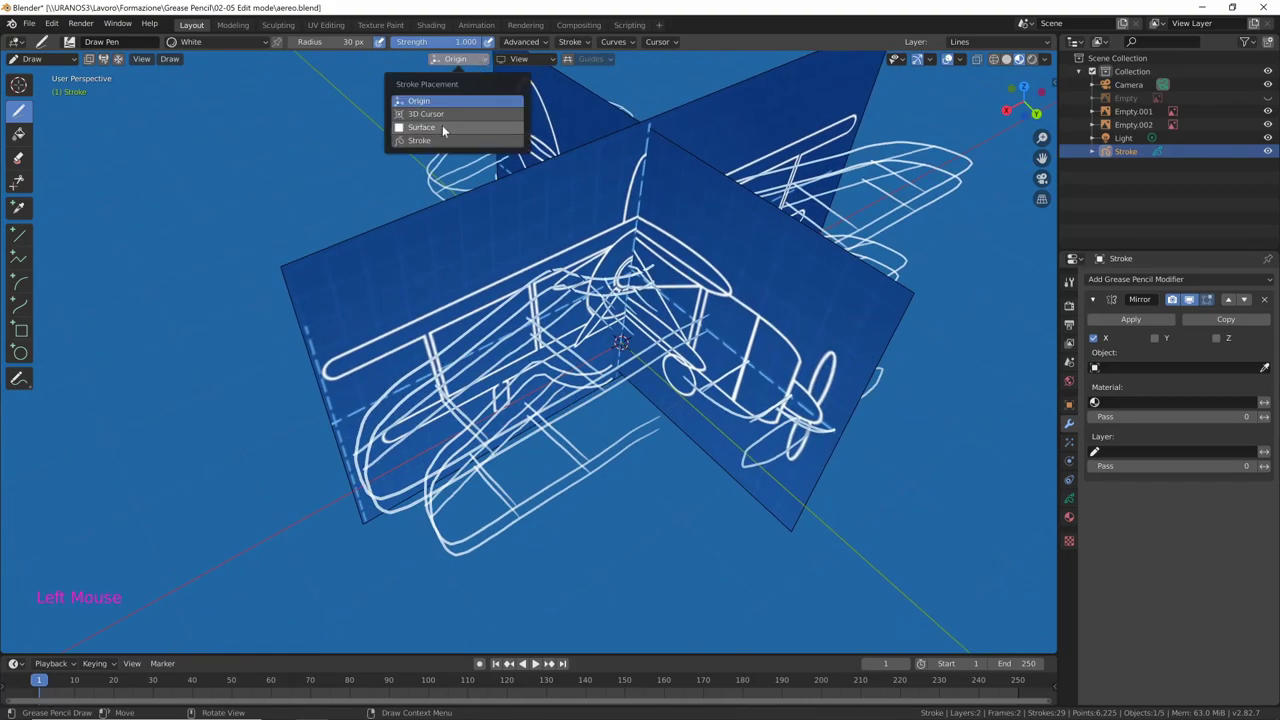
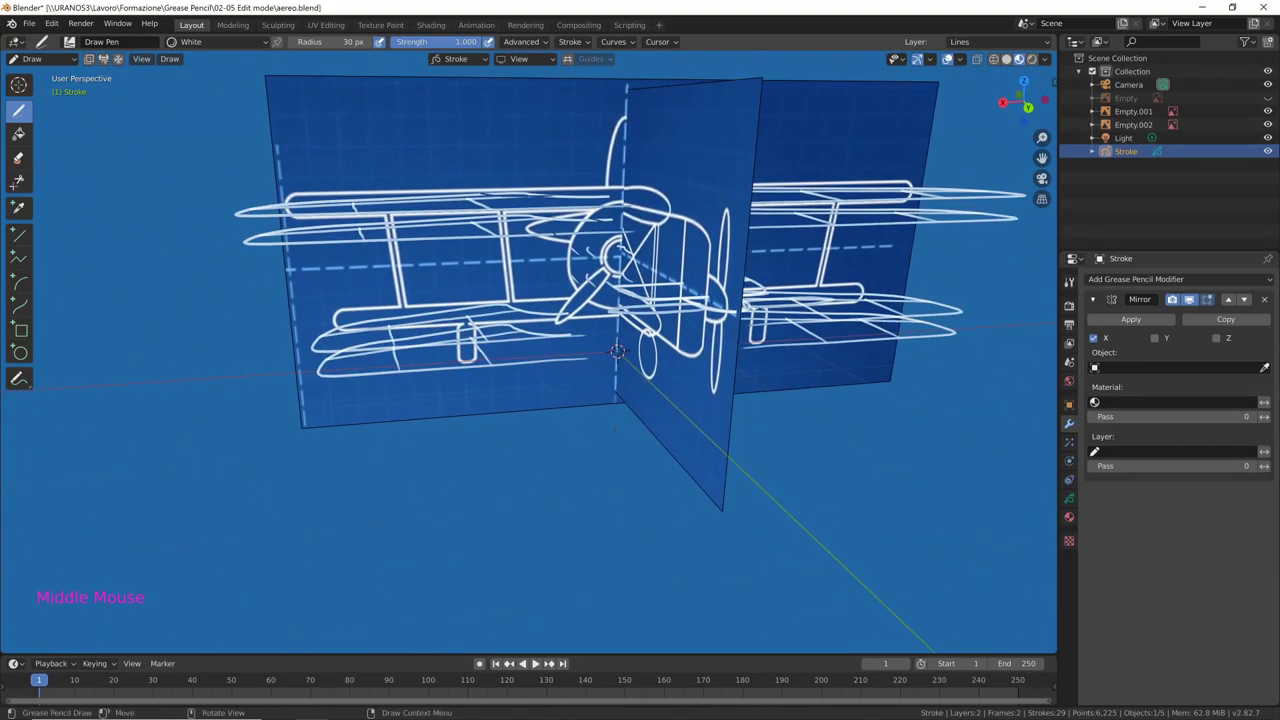
{"action": "key", "text": "KP_1"}
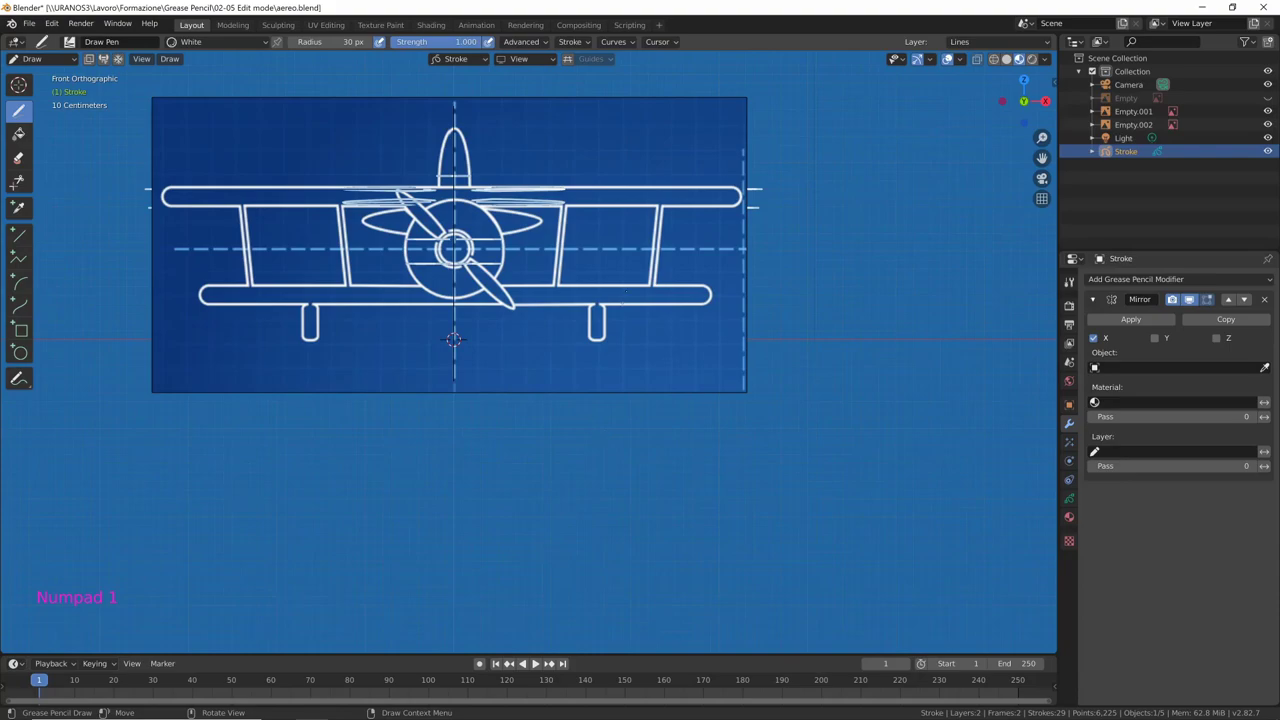
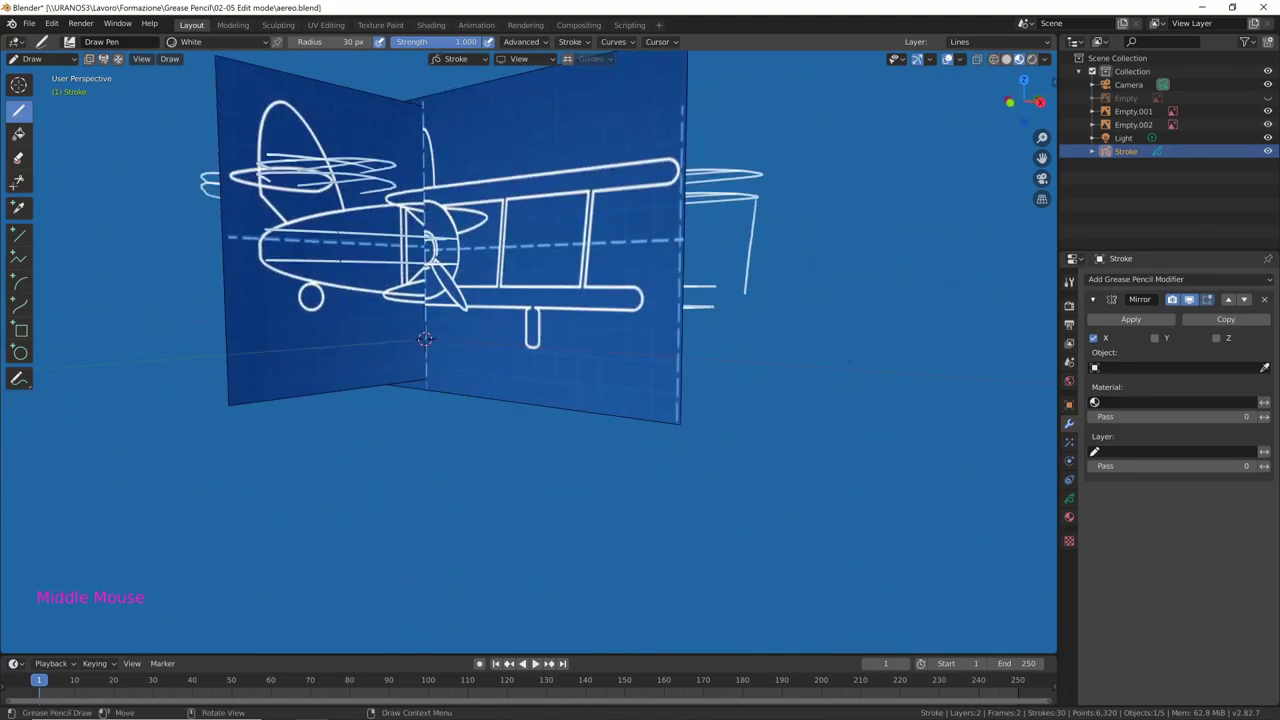
{"action": "key", "text": "KP_1"}
In Edit Mode duplicate the new wingtip strut and slide the copy along the wing on X
{"action": "key", "text": "ctrl+Tab"}
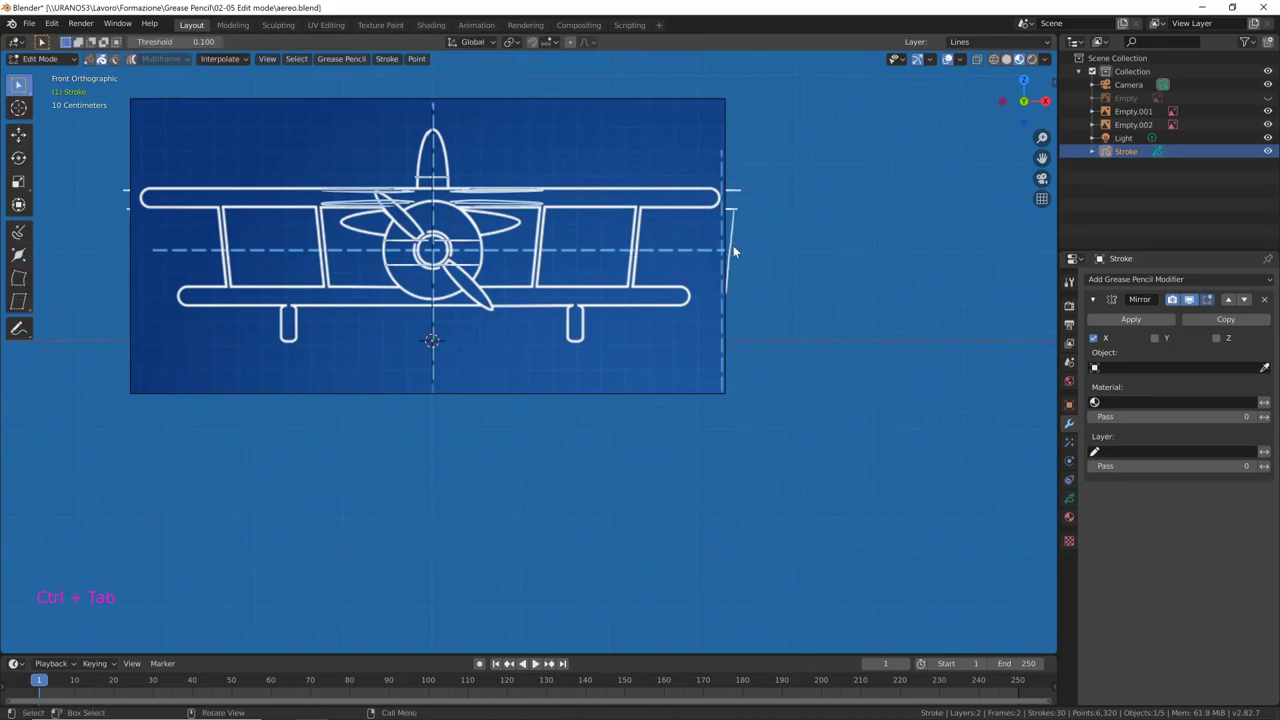
{"action": "key", "text": "alt+a"}
{"action": "left_click", "coordinate": [737, 249]}
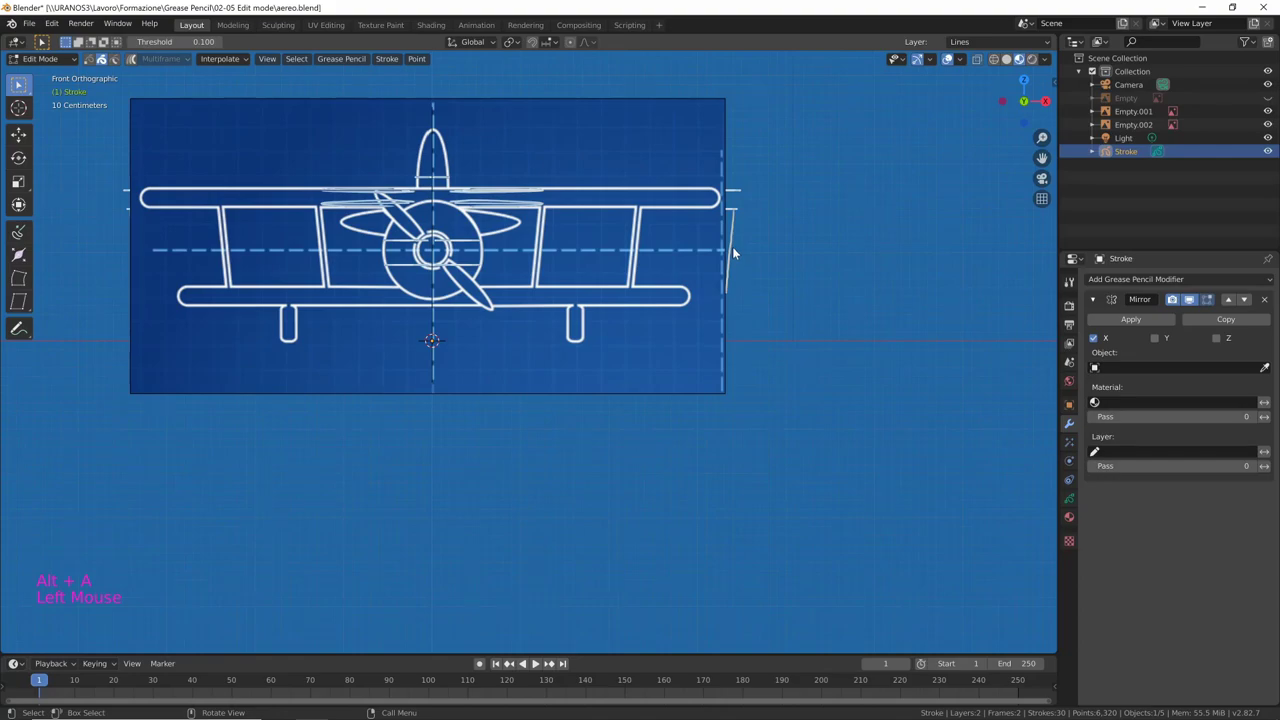
{"action": "key", "text": "shift+d"}
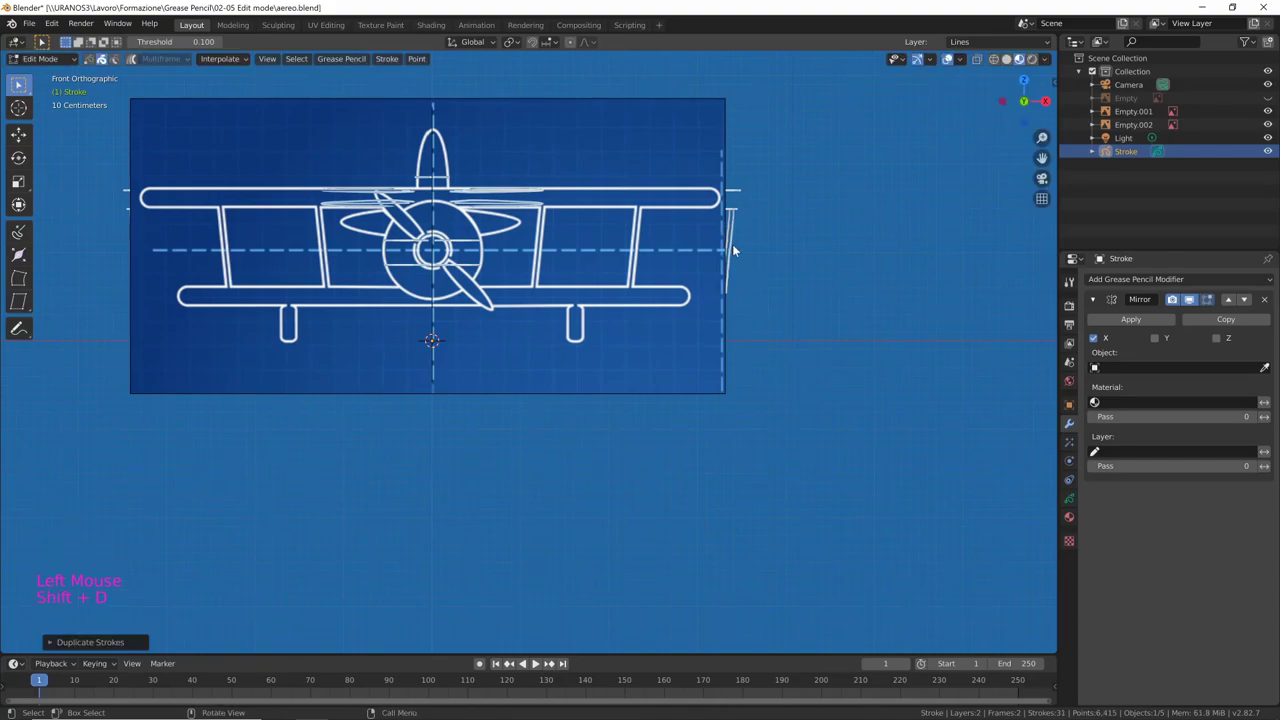
{"action": "left_click", "coordinate": [736, 250]}
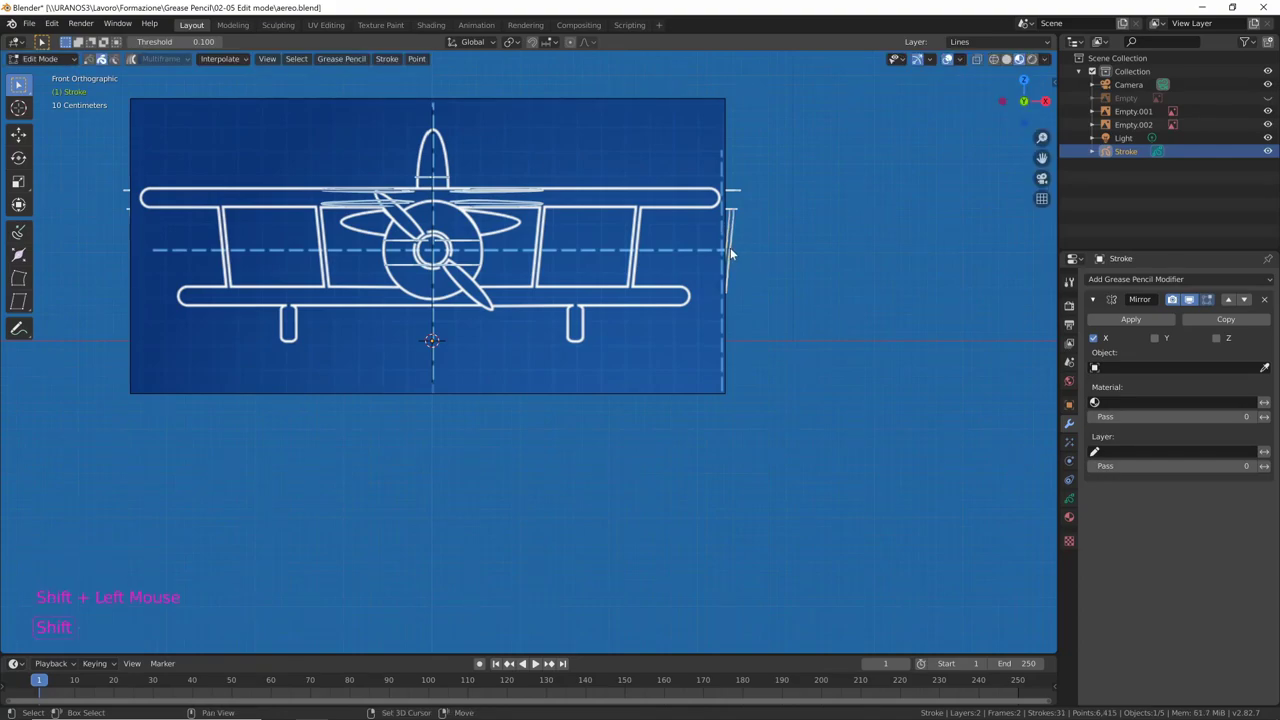
{"action": "key", "text": "g"}
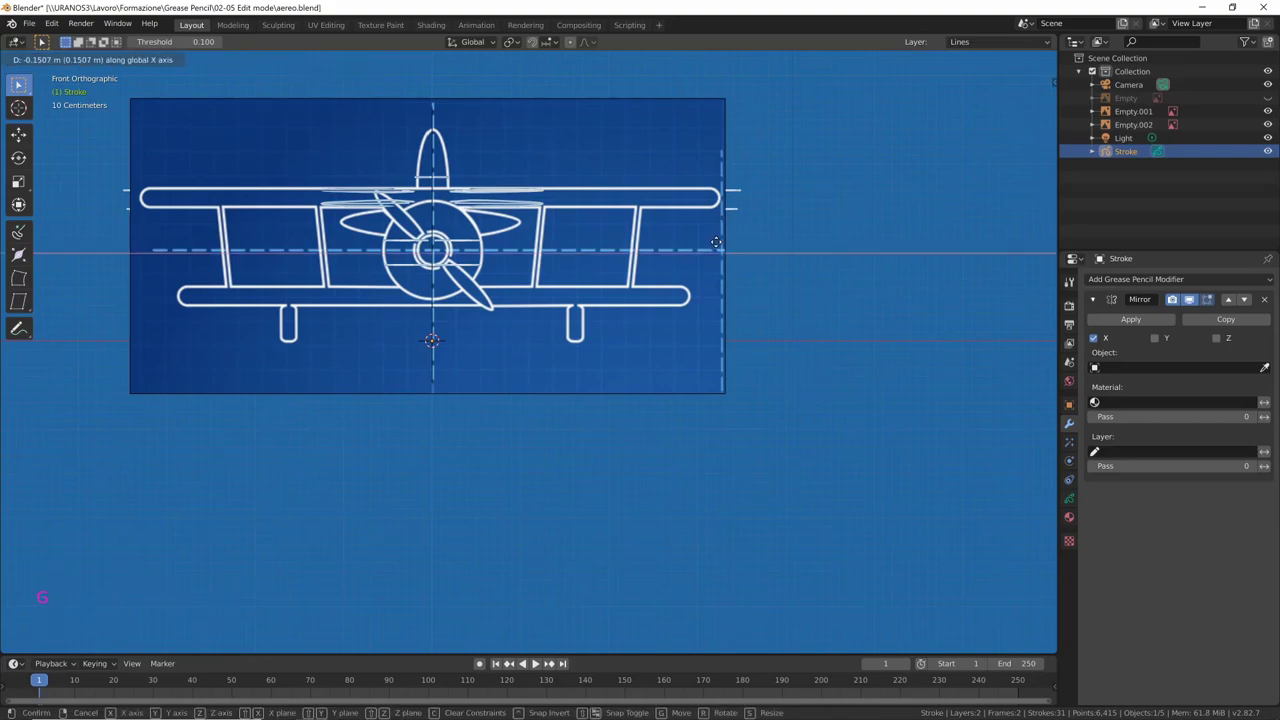
From side view move the strut along the fuselage on Y and duplicate it again
{"action": "middle_click", "coordinate": [857, 309]}
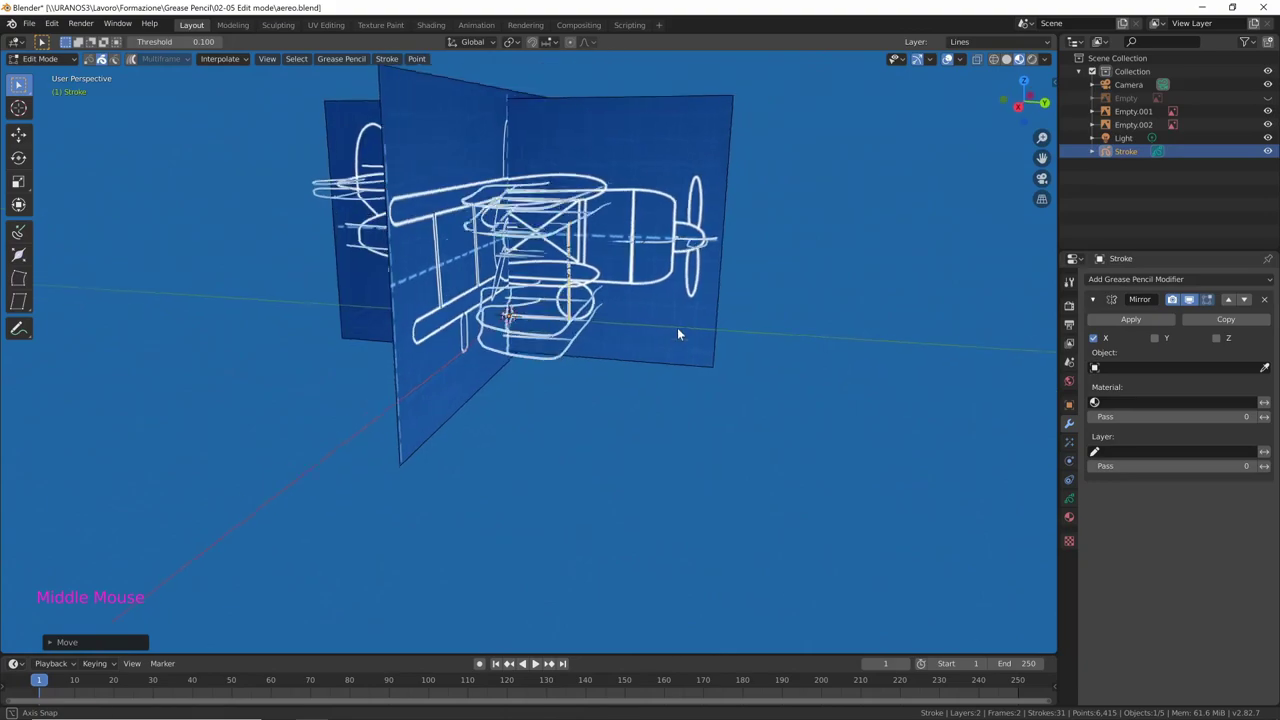
{"action": "key", "text": "KP_1"}
{"action": "key", "text": "KP_3"}
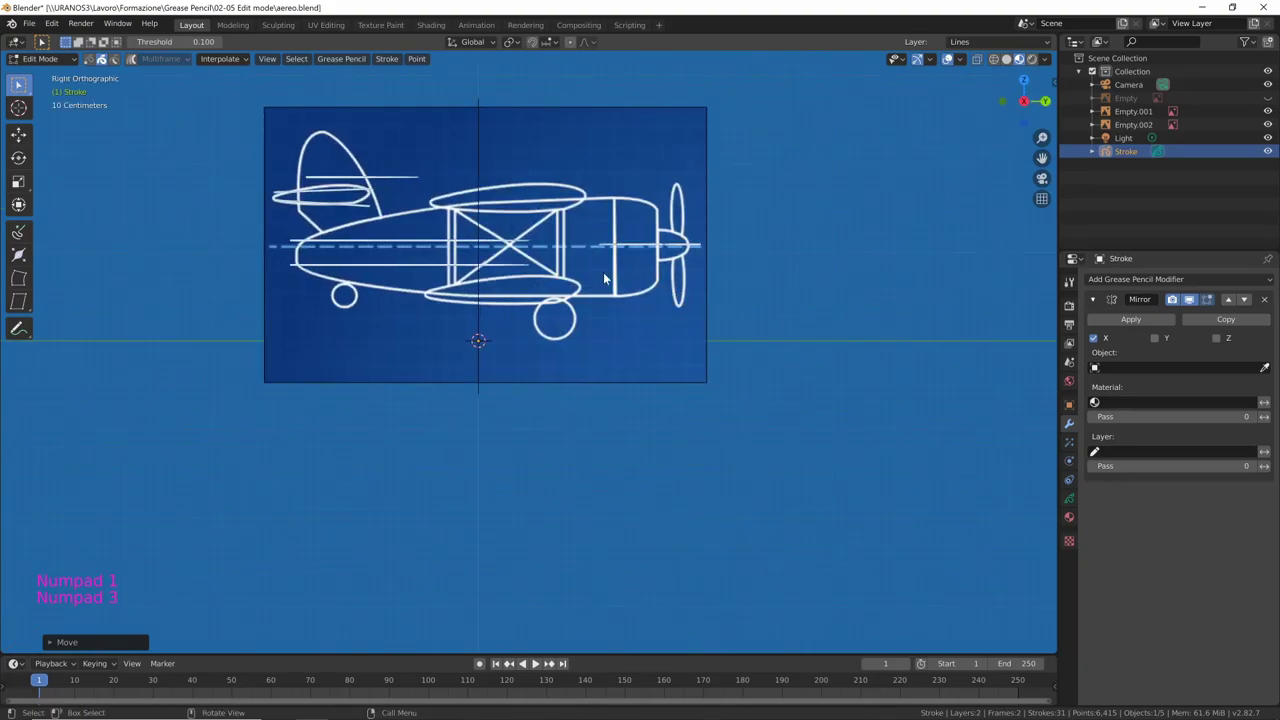
{"action": "key", "text": "g"}
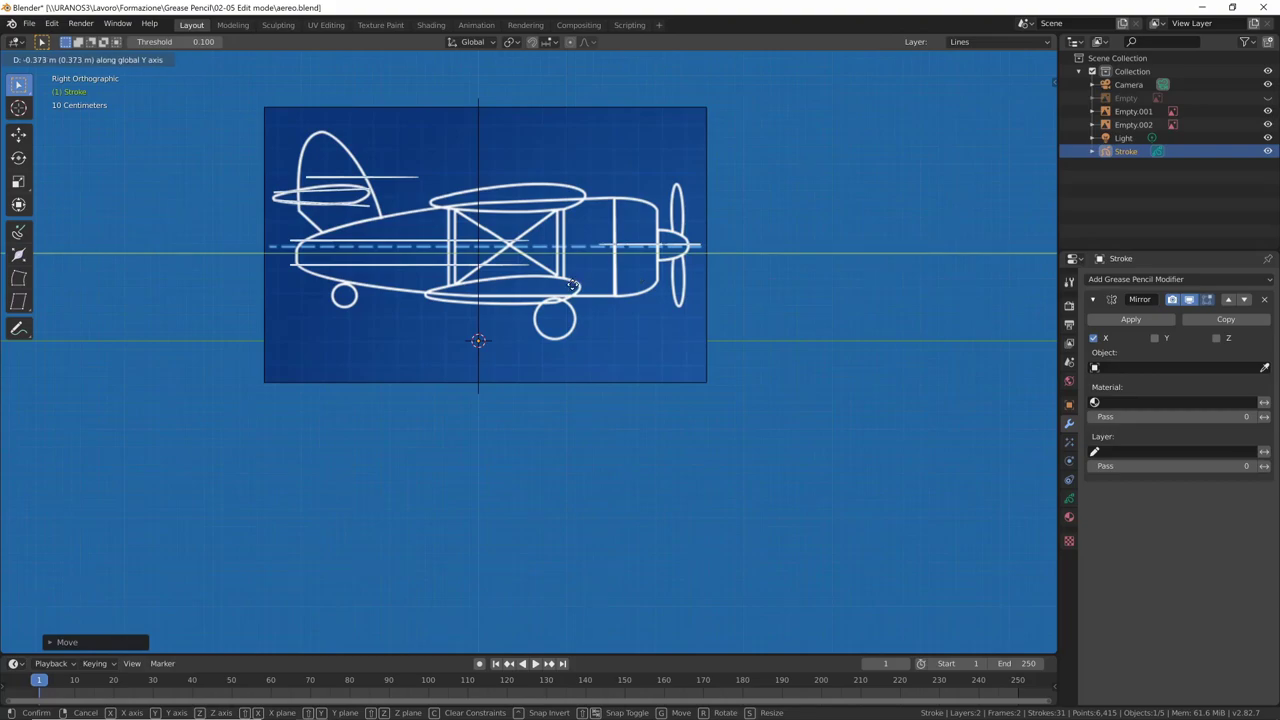
{"action": "middle_click", "coordinate": [638, 306]}
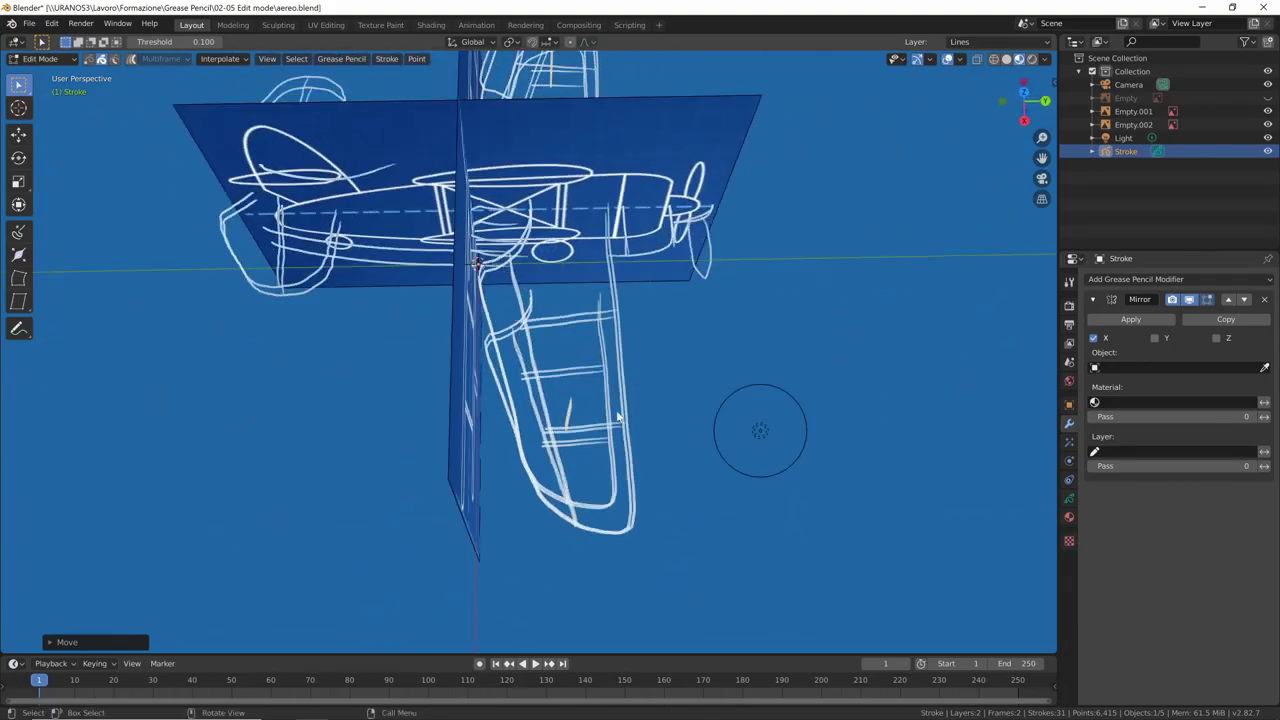
{"action": "key", "text": "shift+d"}
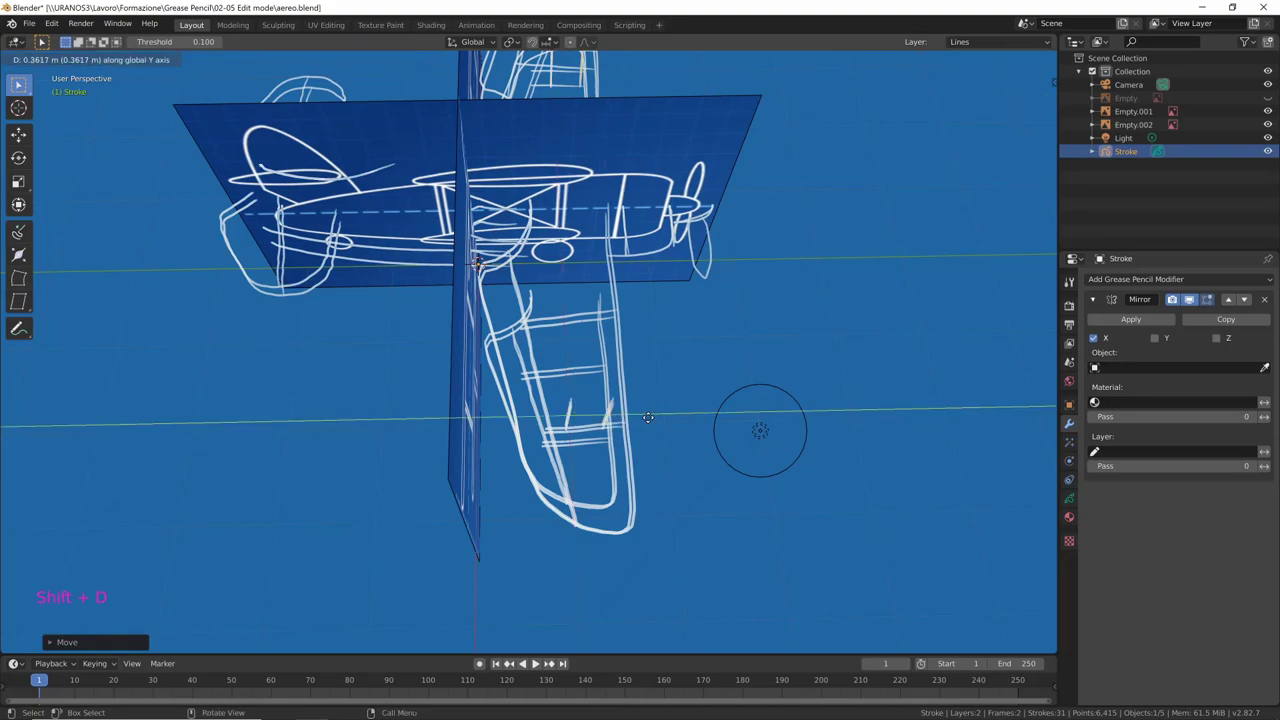
{"action": "key", "text": "shift+d"}
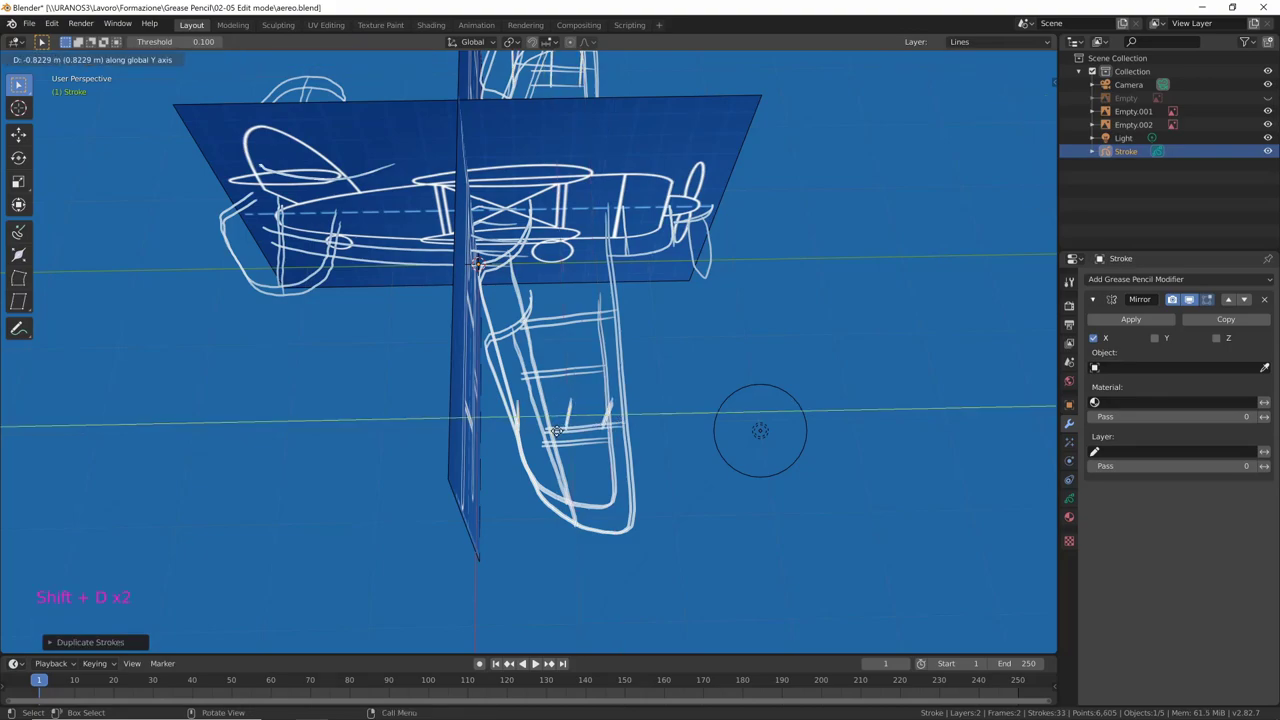
Check the strut placement from several angles and return to Object Mode
{"action": "middle_click", "coordinate": [674, 447]}
{"action": "middle_click", "coordinate": [733, 359]}
{"action": "middle_click", "coordinate": [684, 399]}
{"action": "key", "text": "Tab"}
Hide the blueprint reference empties, review the strokes alone, then toggle Empty.002's image back and off
{"action": "middle_click", "coordinate": [770, 398]}
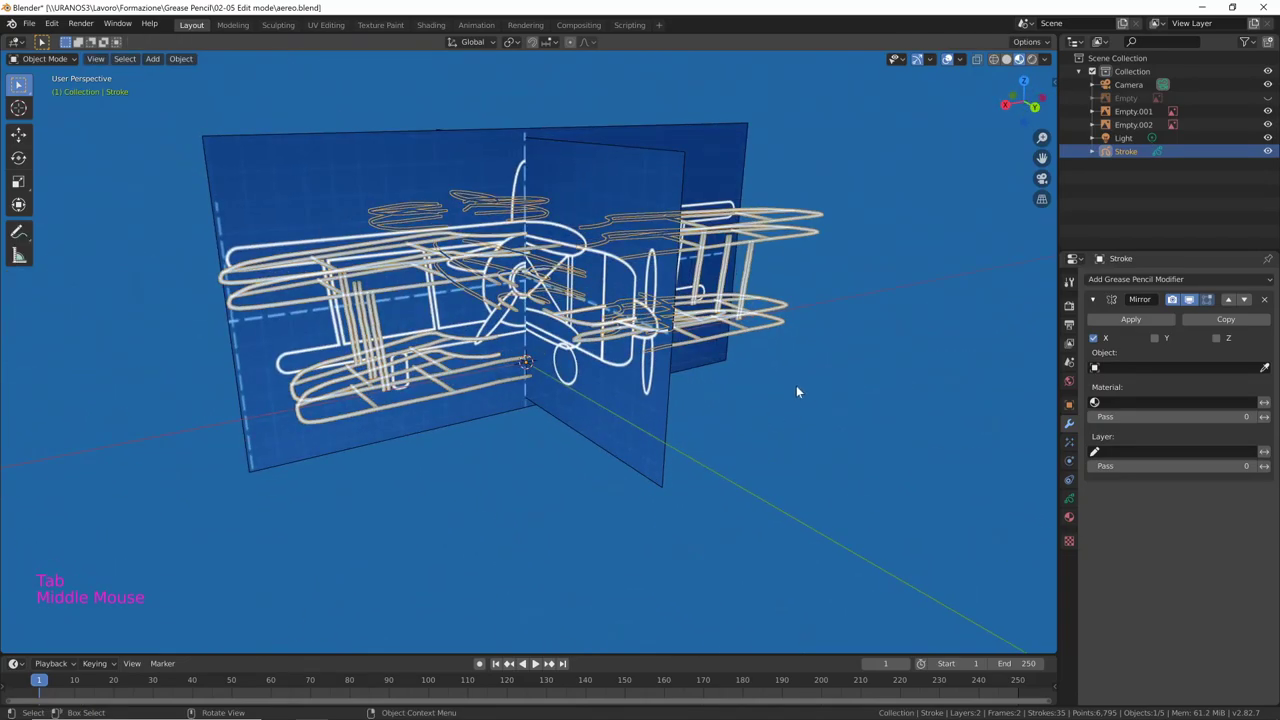
{"action": "left_click", "coordinate": [646, 180]}
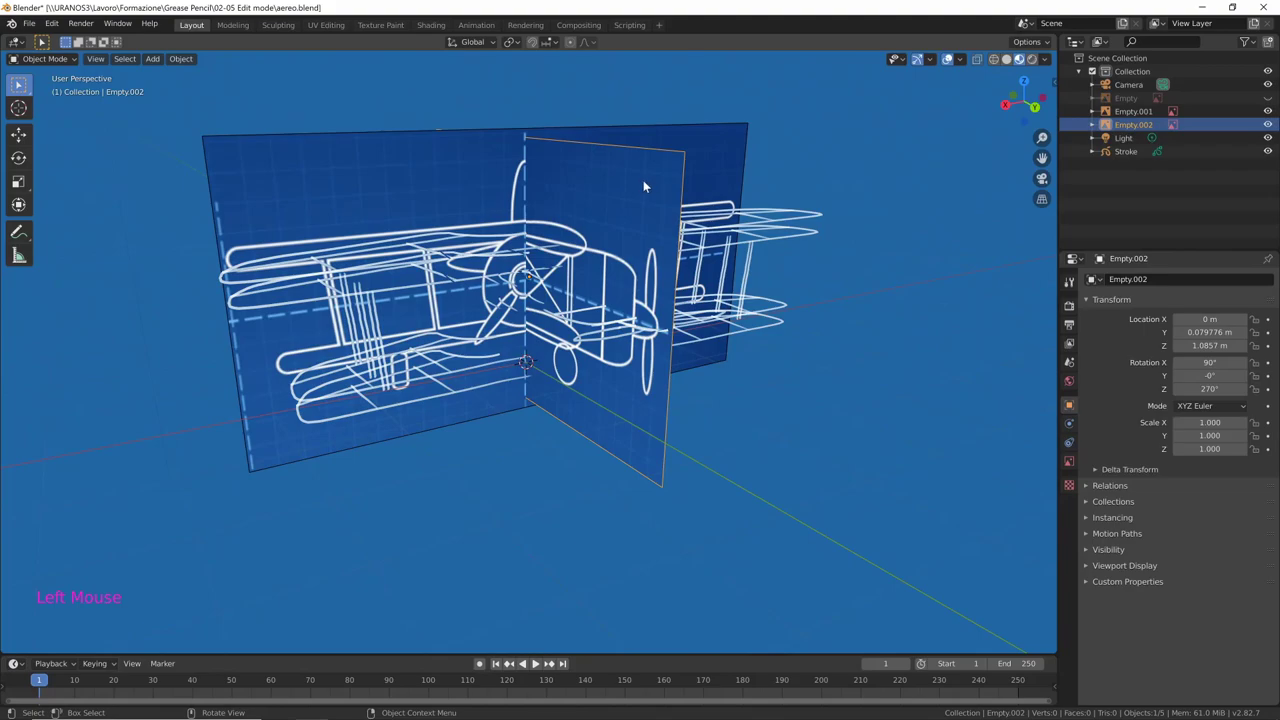
{"action": "left_click", "coordinate": [1274, 129]}
{"action": "left_click", "coordinate": [782, 419]}
{"action": "middle_click", "coordinate": [782, 419]}
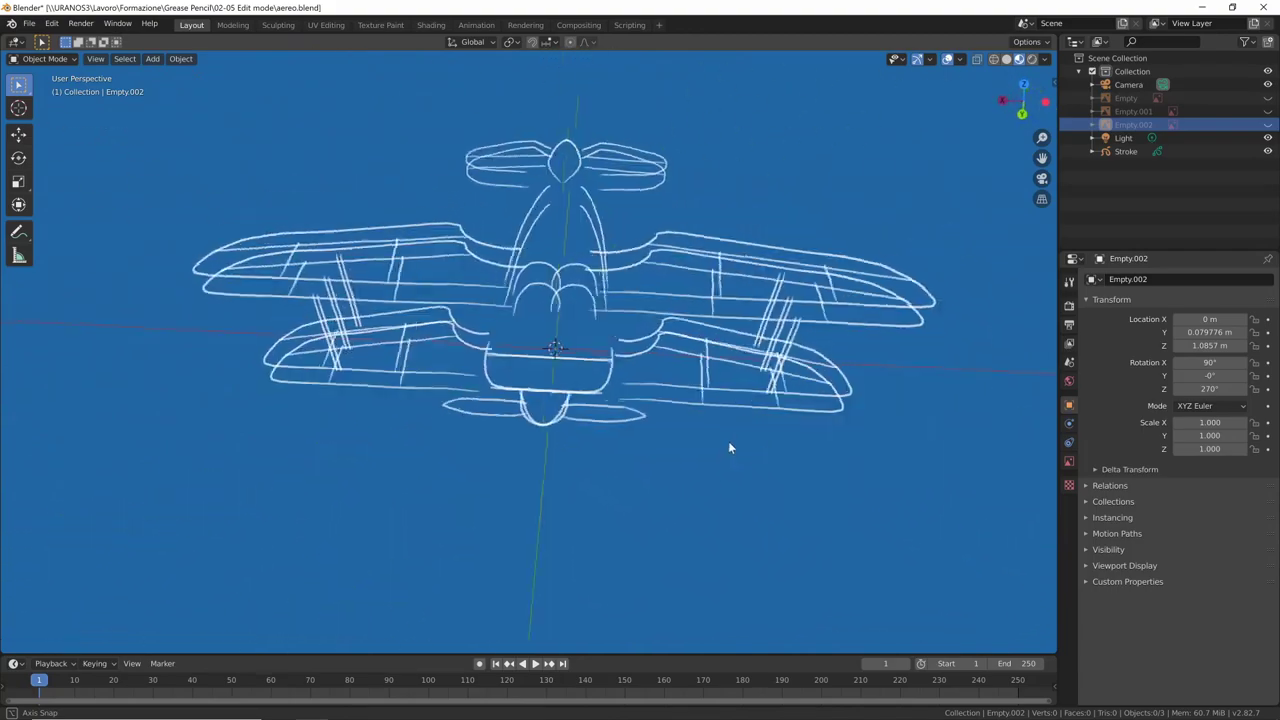
{"action": "middle_click", "coordinate": [649, 409]}
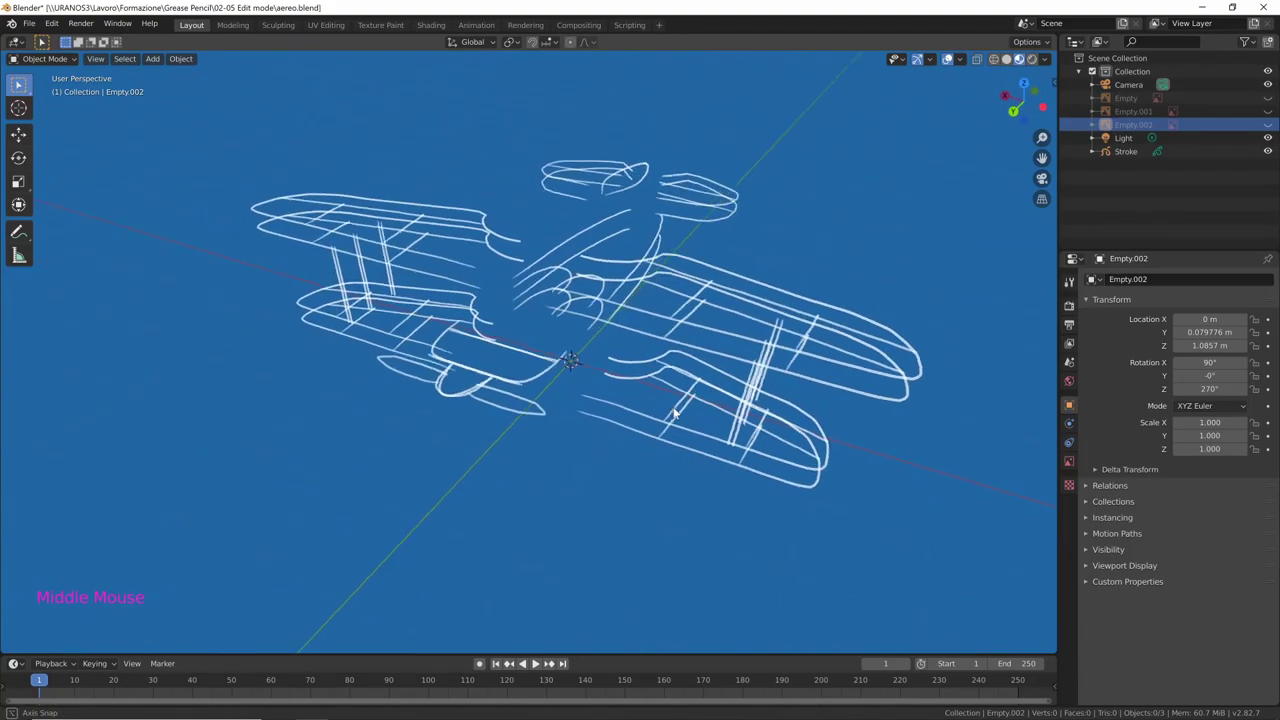
{"action": "left_click", "coordinate": [1271, 125]}
{"action": "left_click", "coordinate": [1276, 128]}
Show Empty.001's front-view blueprint and orbit to compare it with the sketch
{"action": "left_click", "coordinate": [1274, 117]}
{"action": "middle_click", "coordinate": [843, 457]}
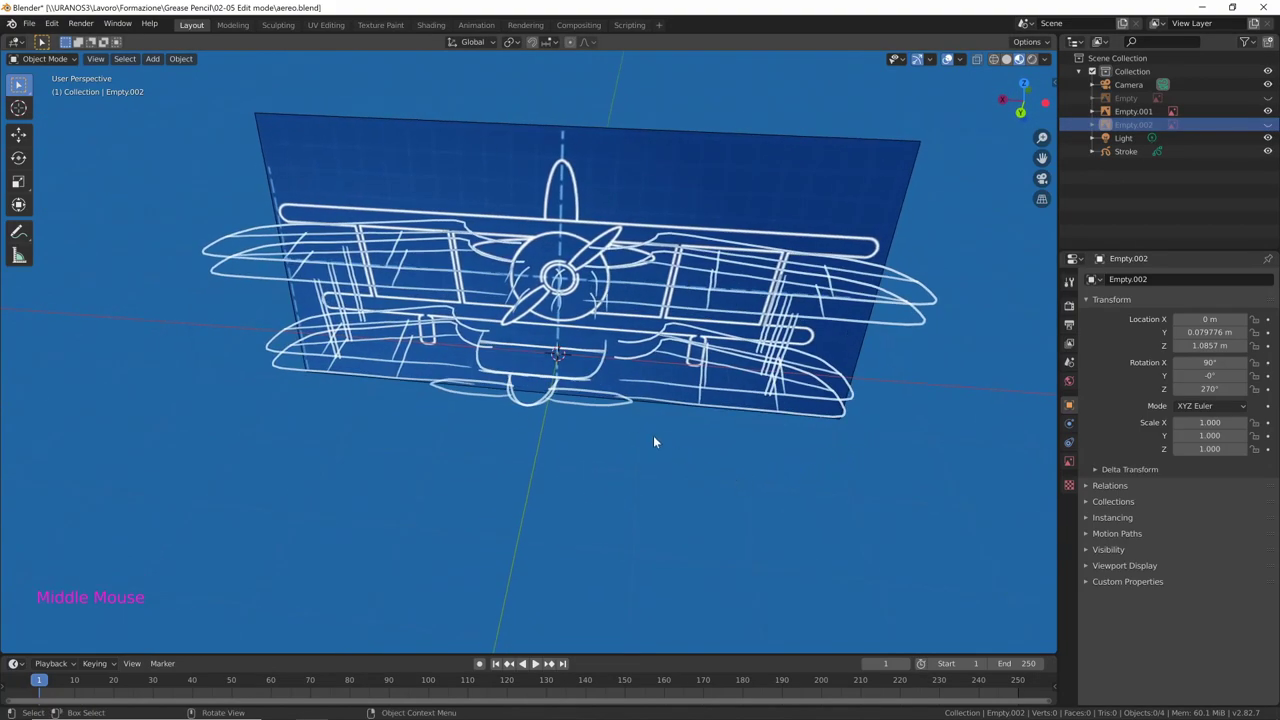
{"action": "middle_click", "coordinate": [623, 426]}
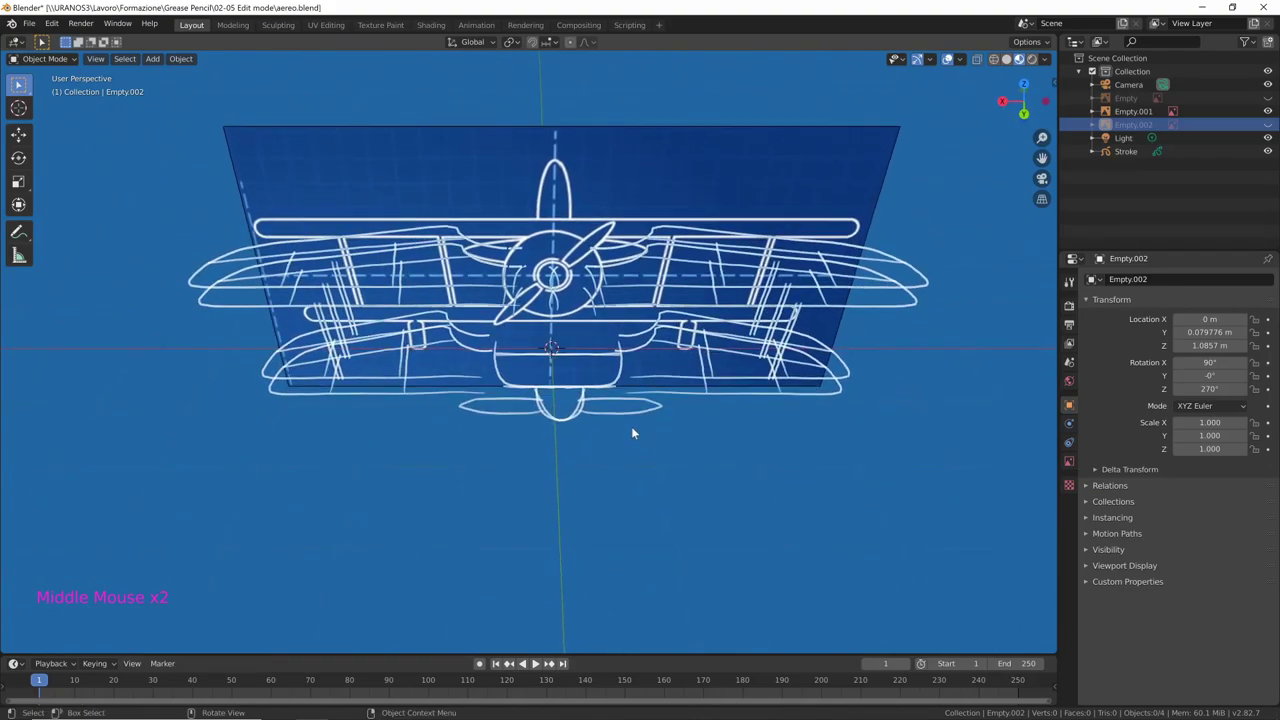
{"action": "middle_click", "coordinate": [672, 430]}
{"action": "middle_click", "coordinate": [657, 382]}
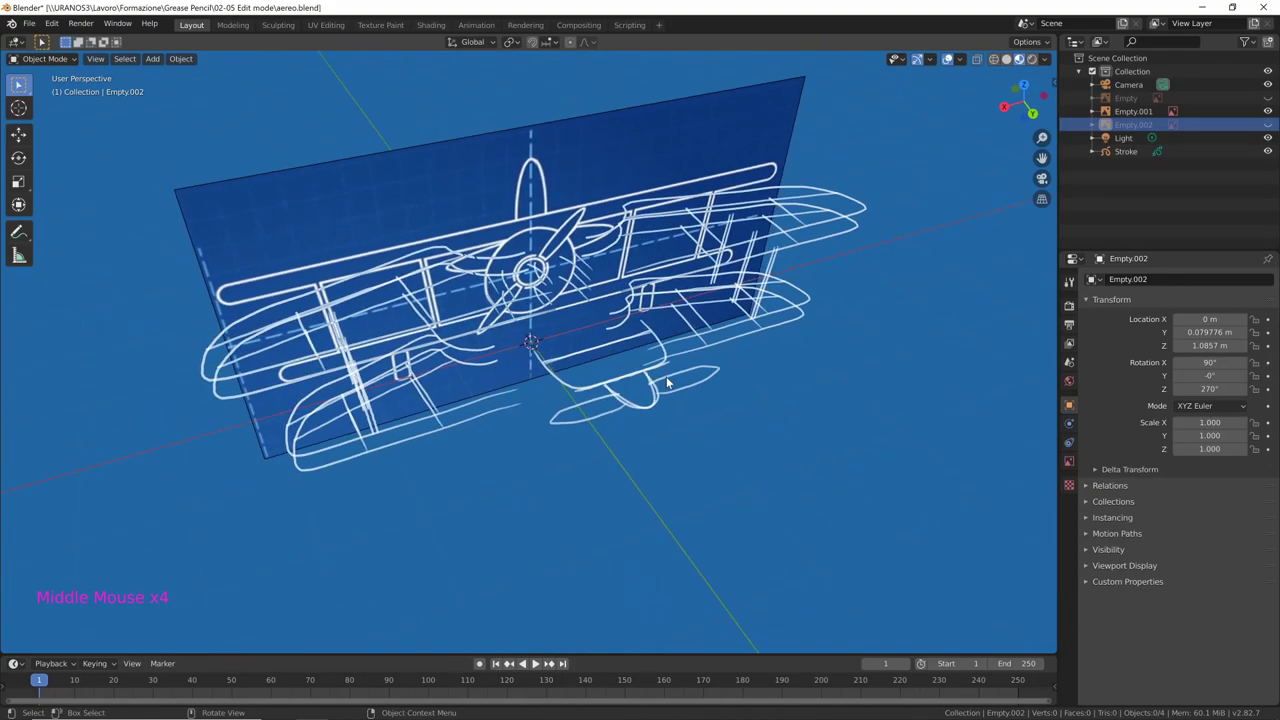
Place the 3D cursor at the nose, then in front view lower the front blueprint about 0.5 m
{"action": "key", "text": "KP_7"}
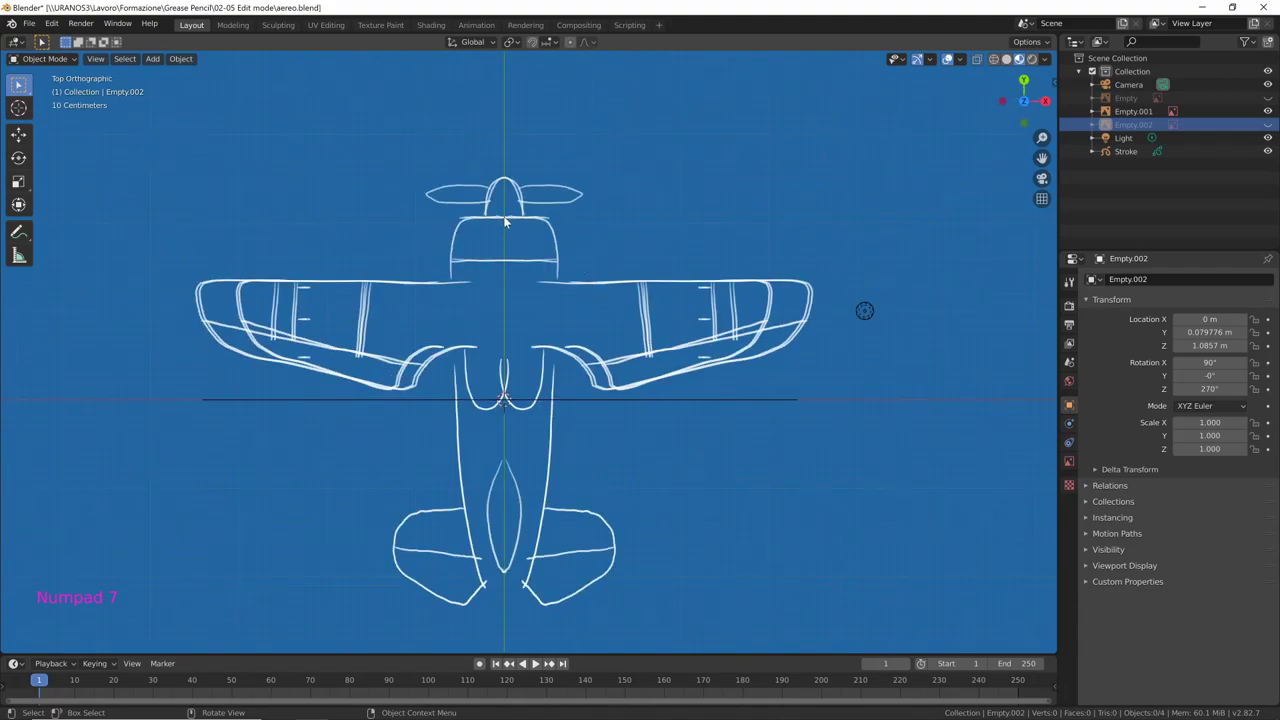
{"action": "right_click", "coordinate": [508, 219]}
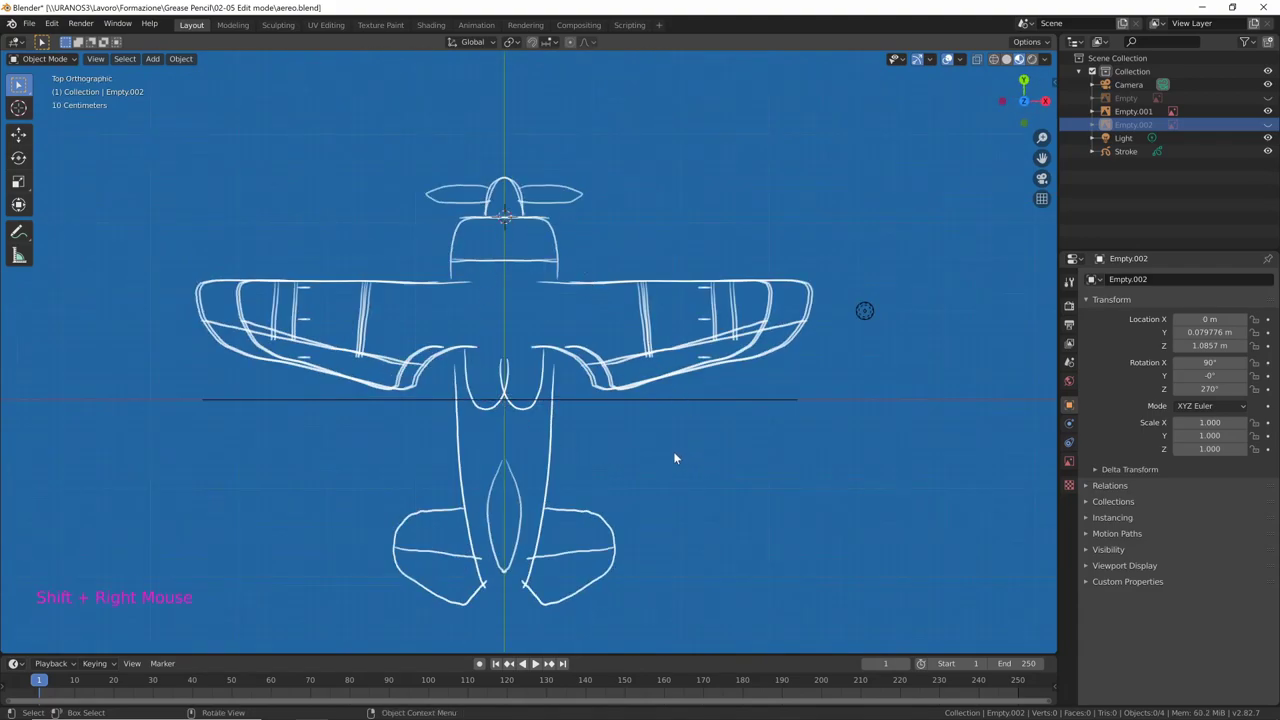
{"action": "middle_click", "coordinate": [786, 425]}
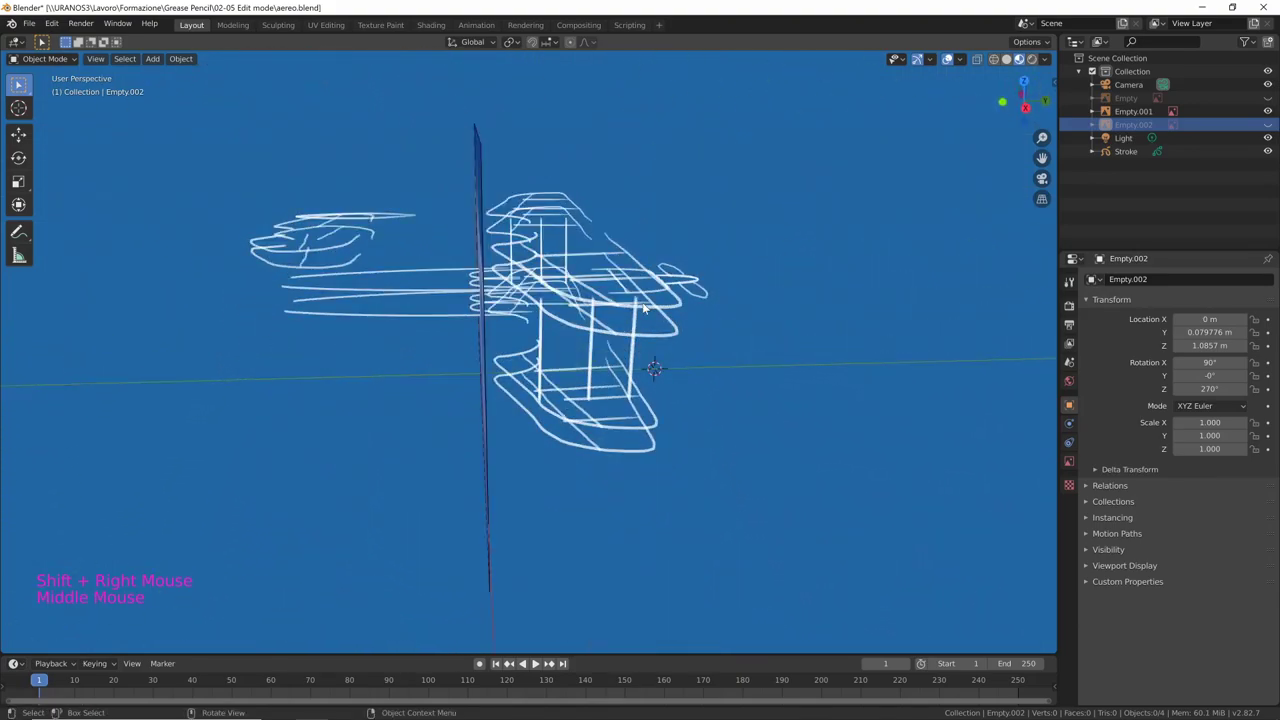
{"action": "middle_click", "coordinate": [825, 398]}
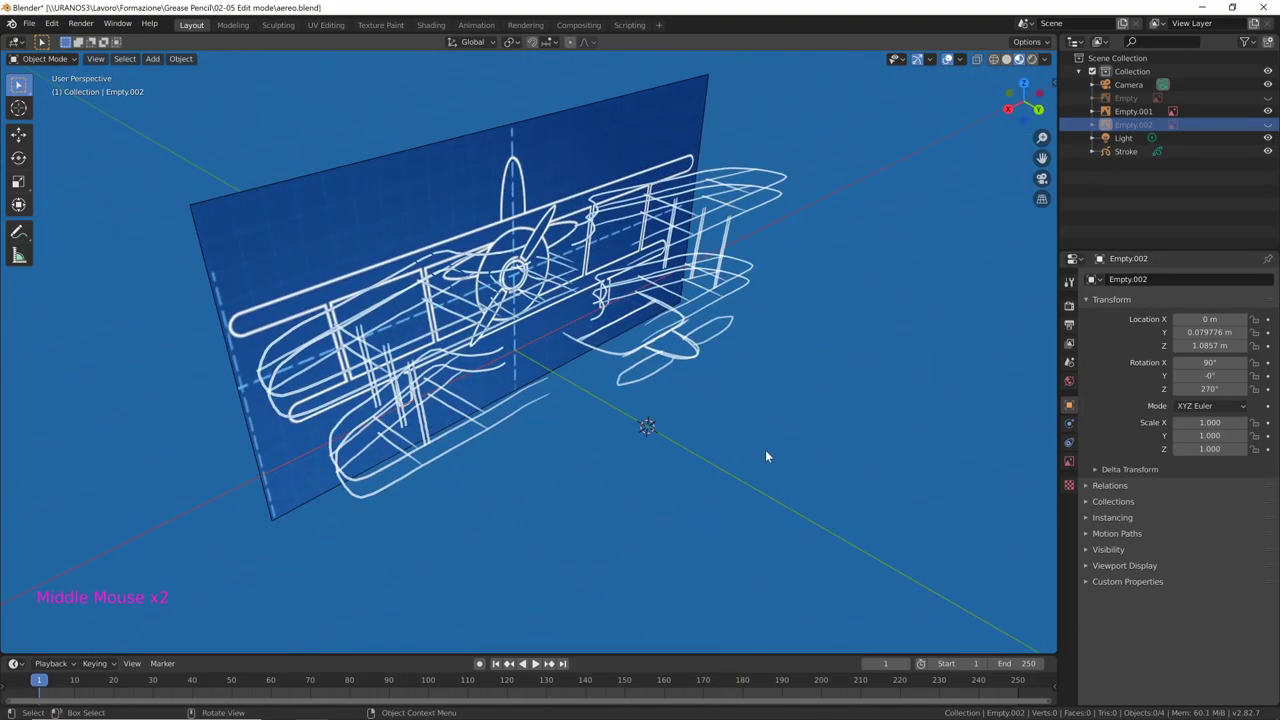
{"action": "key", "text": "KP_1"}
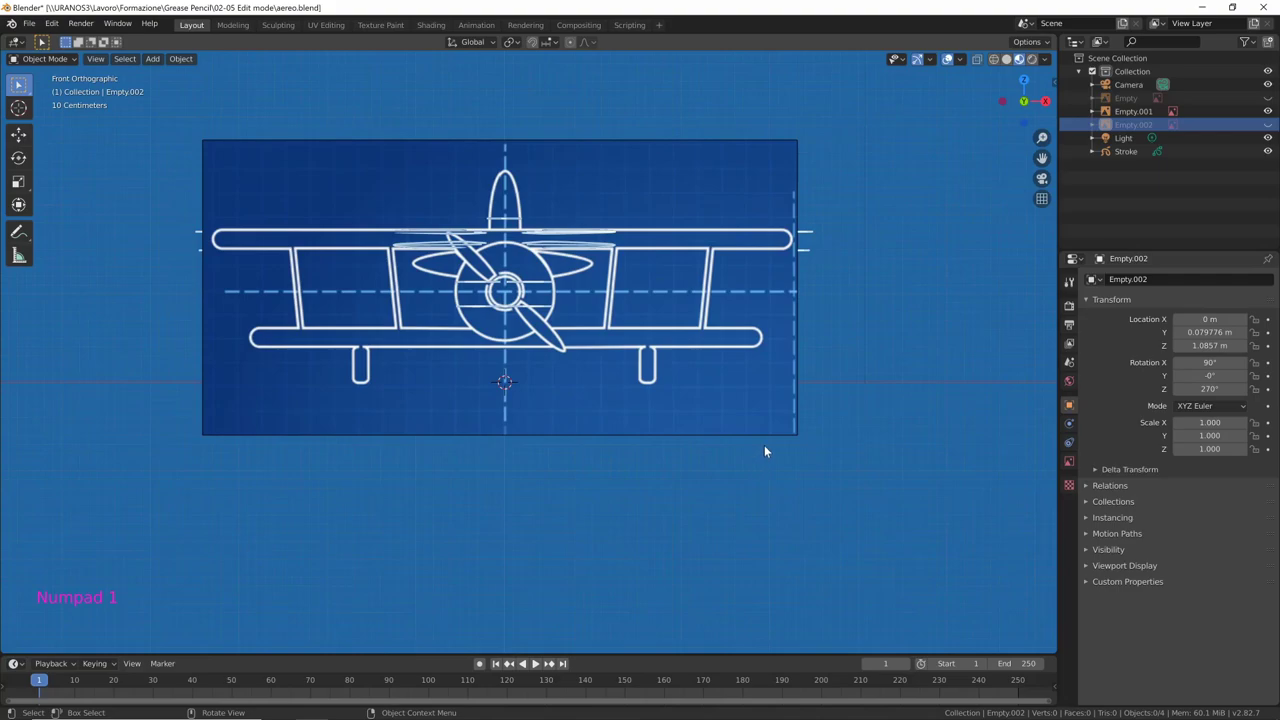
{"action": "left_click", "coordinate": [789, 429]}
{"action": "key", "text": "g"}
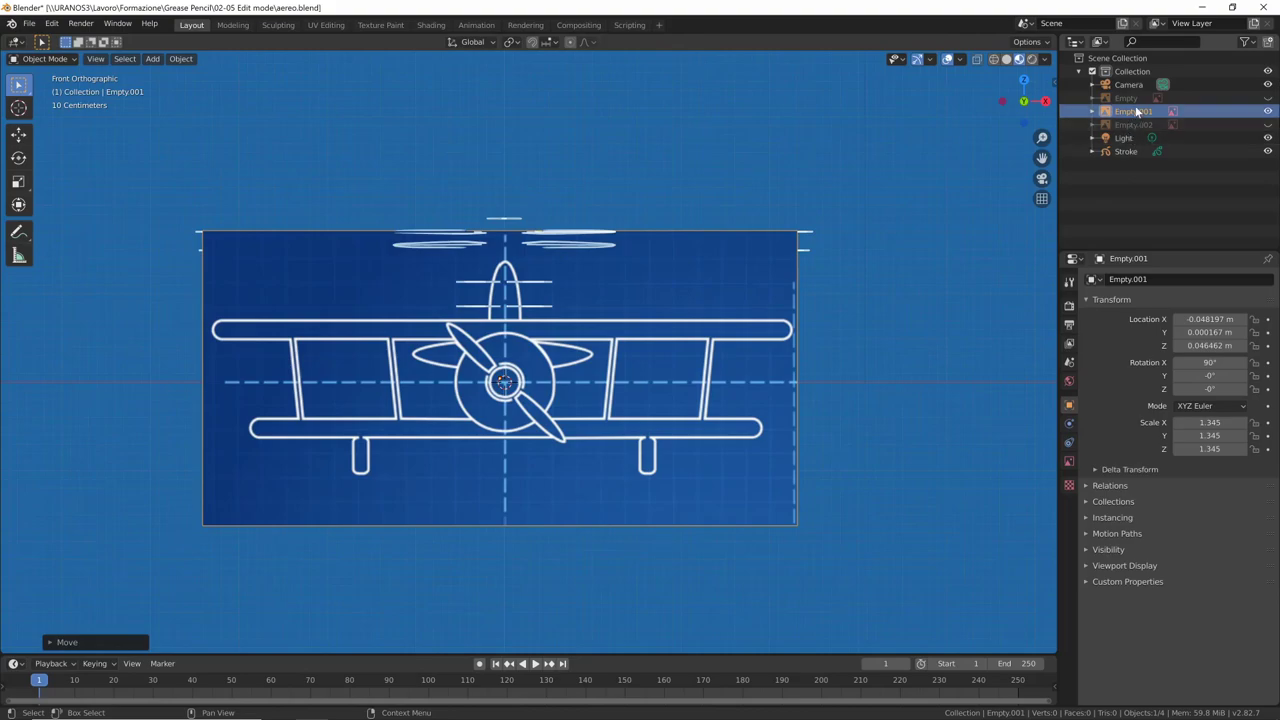
Draw a round nose stroke on Stroke, return to Object Mode and hide Empty.001's blueprint
{"action": "left_click", "coordinate": [1133, 154]}
{"action": "key", "text": "ctrl+Tab"}
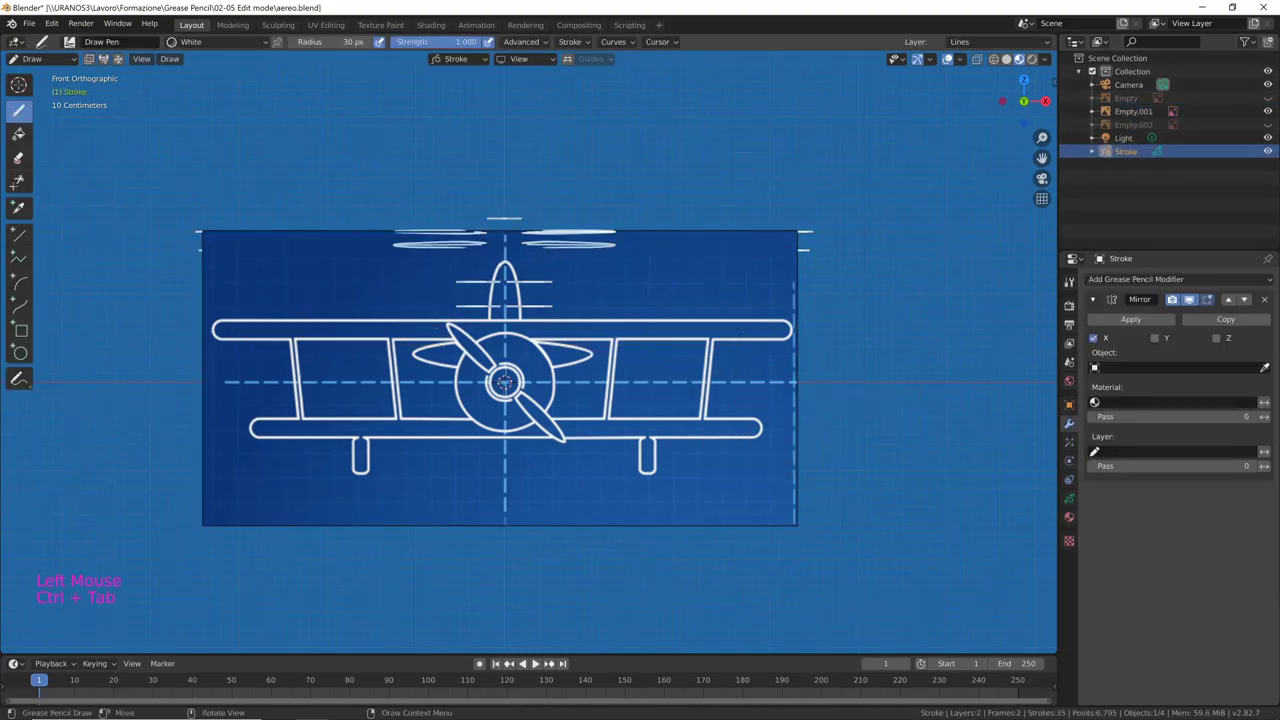
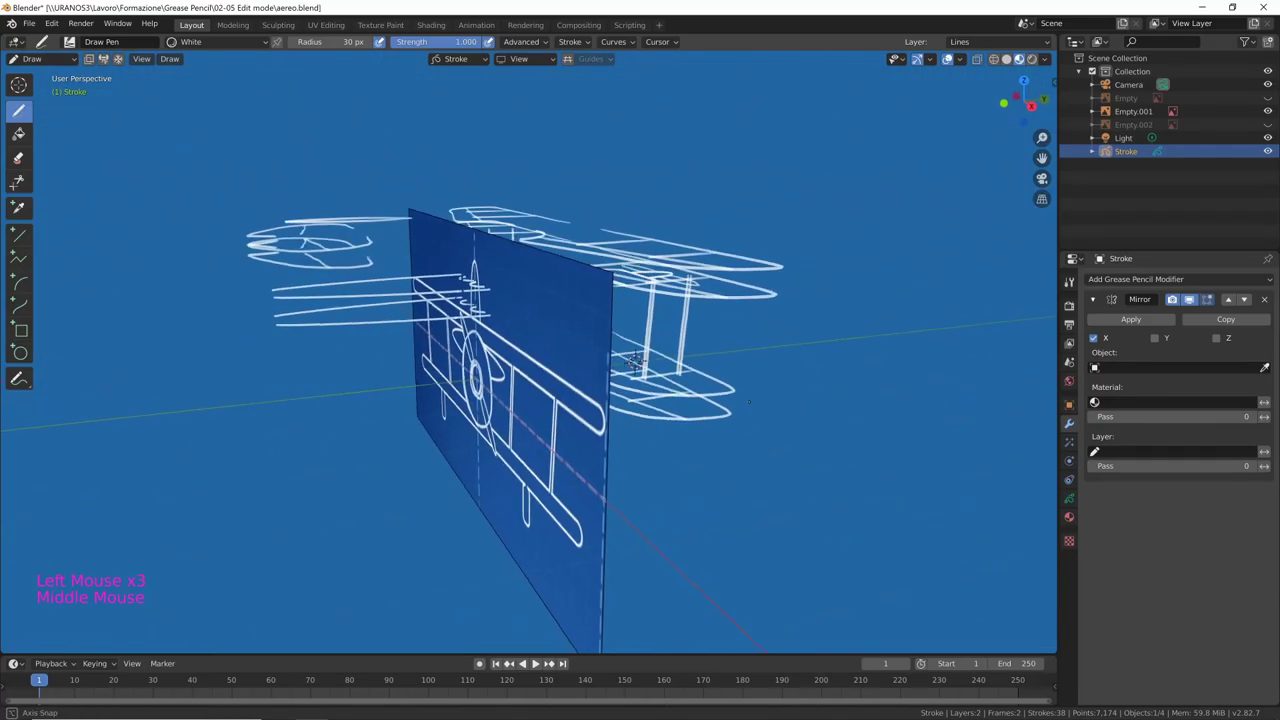
{"action": "key", "text": "ctrl+Tab"}
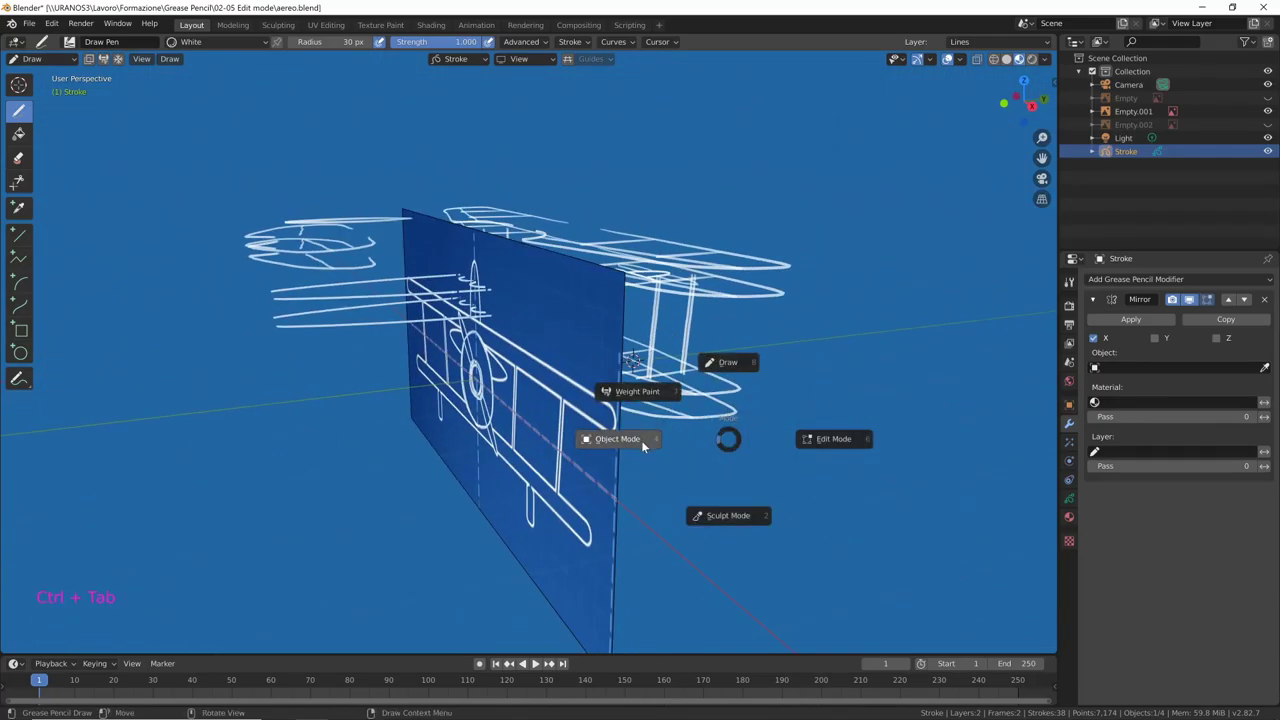
{"action": "left_click", "coordinate": [589, 488]}
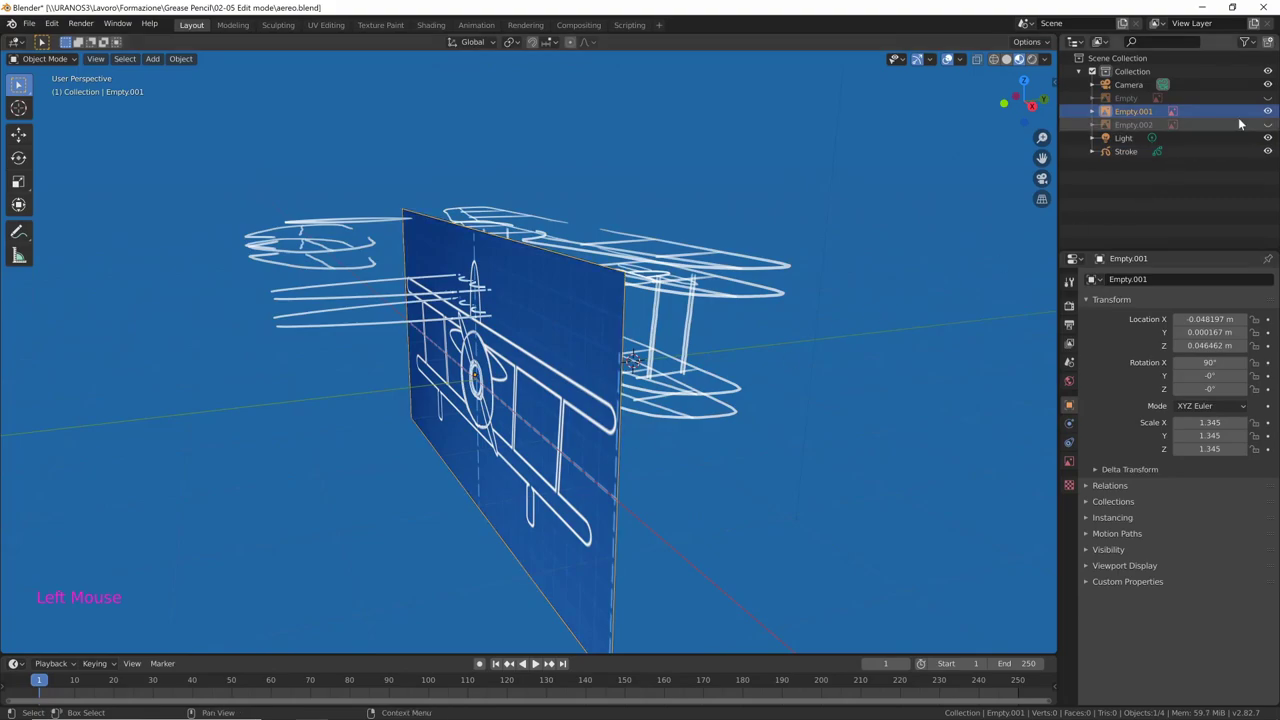
{"action": "left_click", "coordinate": [1271, 111]}
{"action": "middle_click", "coordinate": [687, 459]}
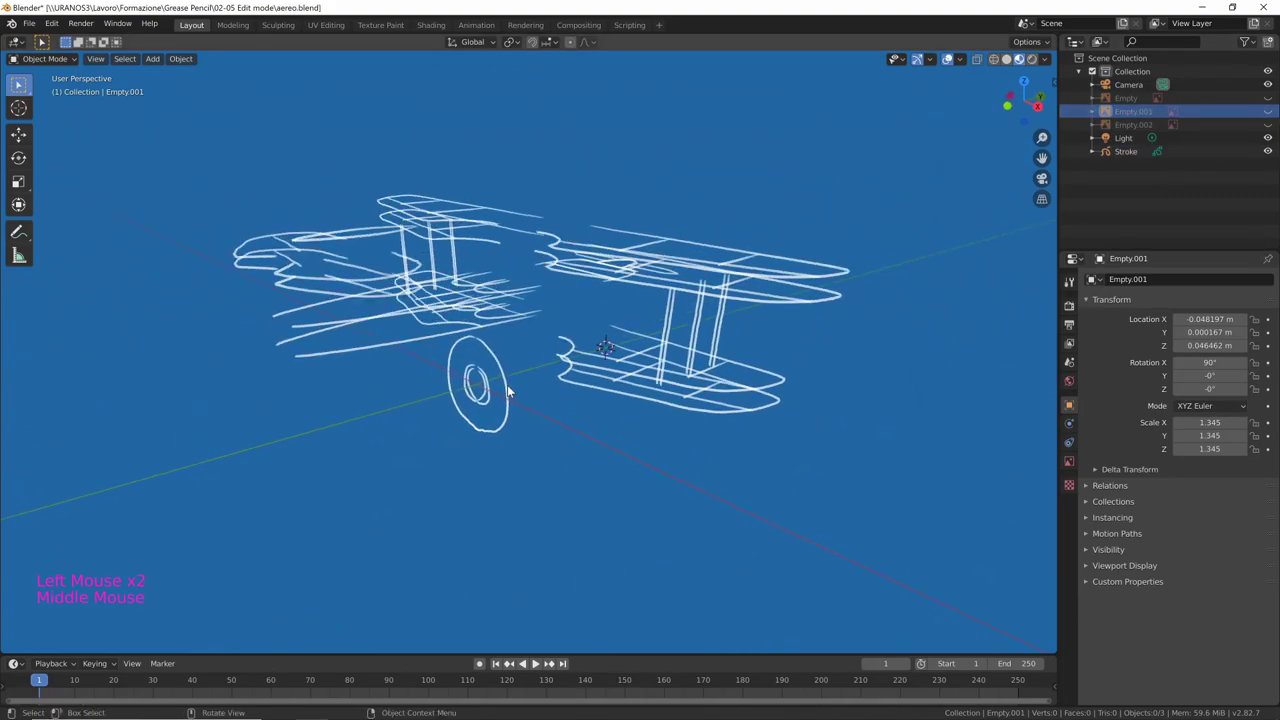
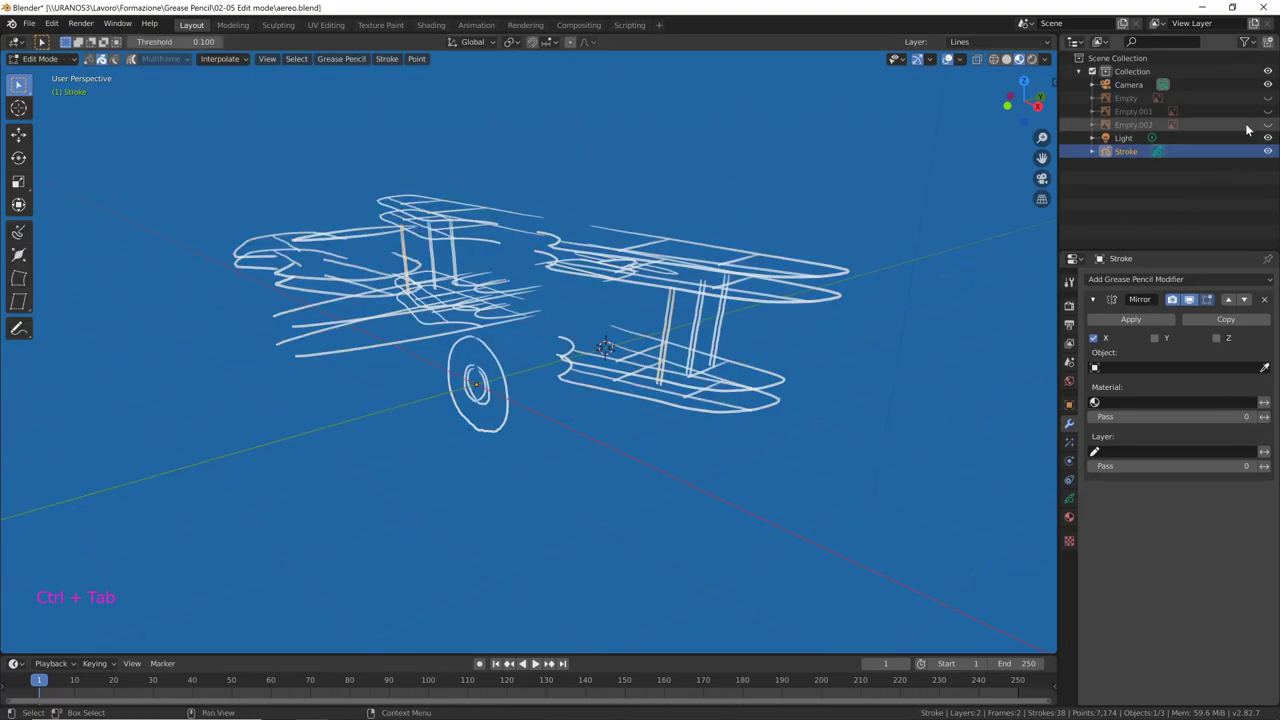
Select the Stroke sketch in Edit Mode and nudge the cowling strokes with grab moves
{"action": "left_click", "coordinate": [490, 399]}
{"action": "left_click", "coordinate": [497, 402]}
{"action": "left_click", "coordinate": [491, 400]}
{"action": "key", "text": "g"}
{"action": "middle_click", "coordinate": [580, 360]}
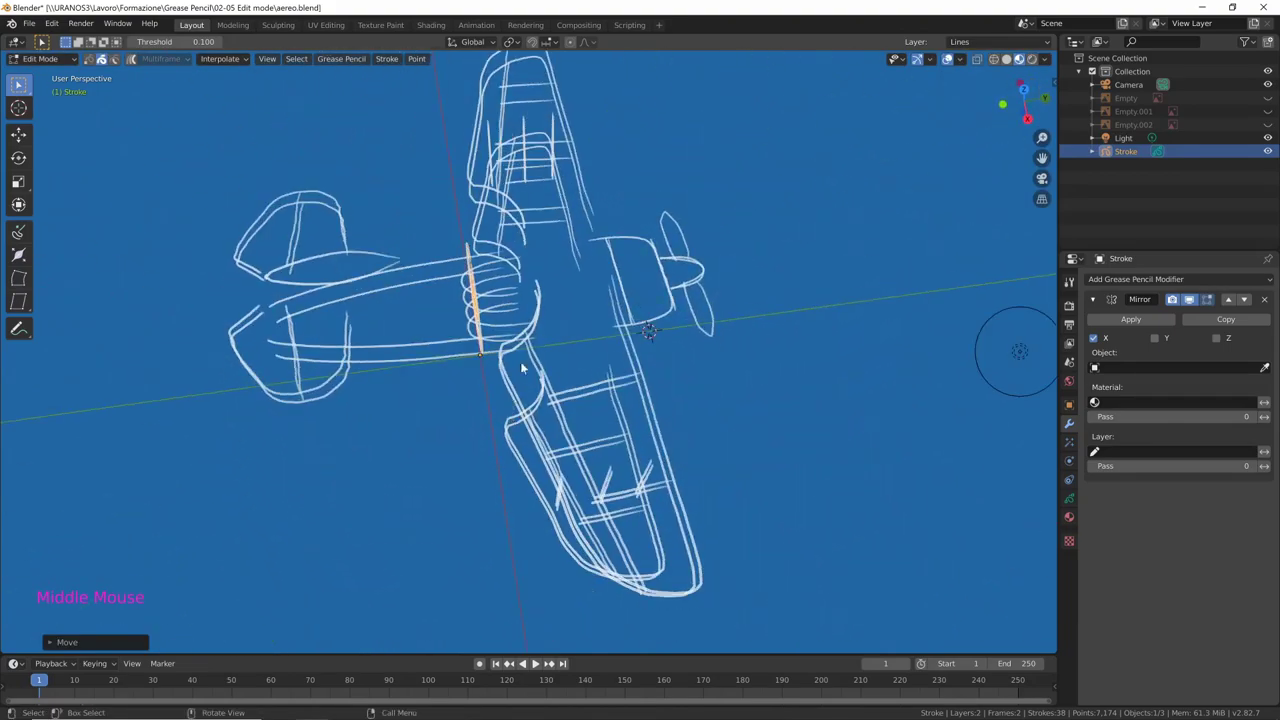
{"action": "key", "text": "g"}
{"action": "middle_click", "coordinate": [696, 328]}
{"action": "middle_click", "coordinate": [696, 313]}
{"action": "middle_click", "coordinate": [760, 309]}
Select the nose cowling ring and push a duplicate forward along Y
{"action": "left_click", "coordinate": [641, 339]}
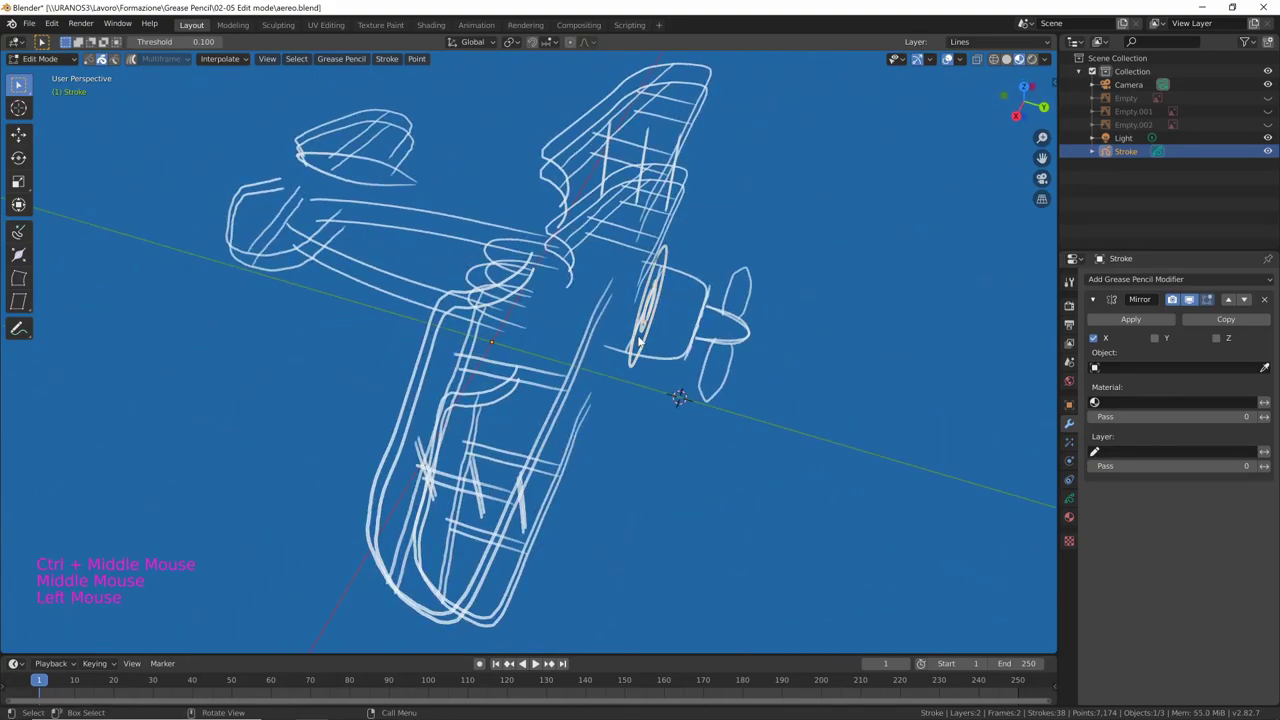
{"action": "middle_click", "coordinate": [678, 337]}
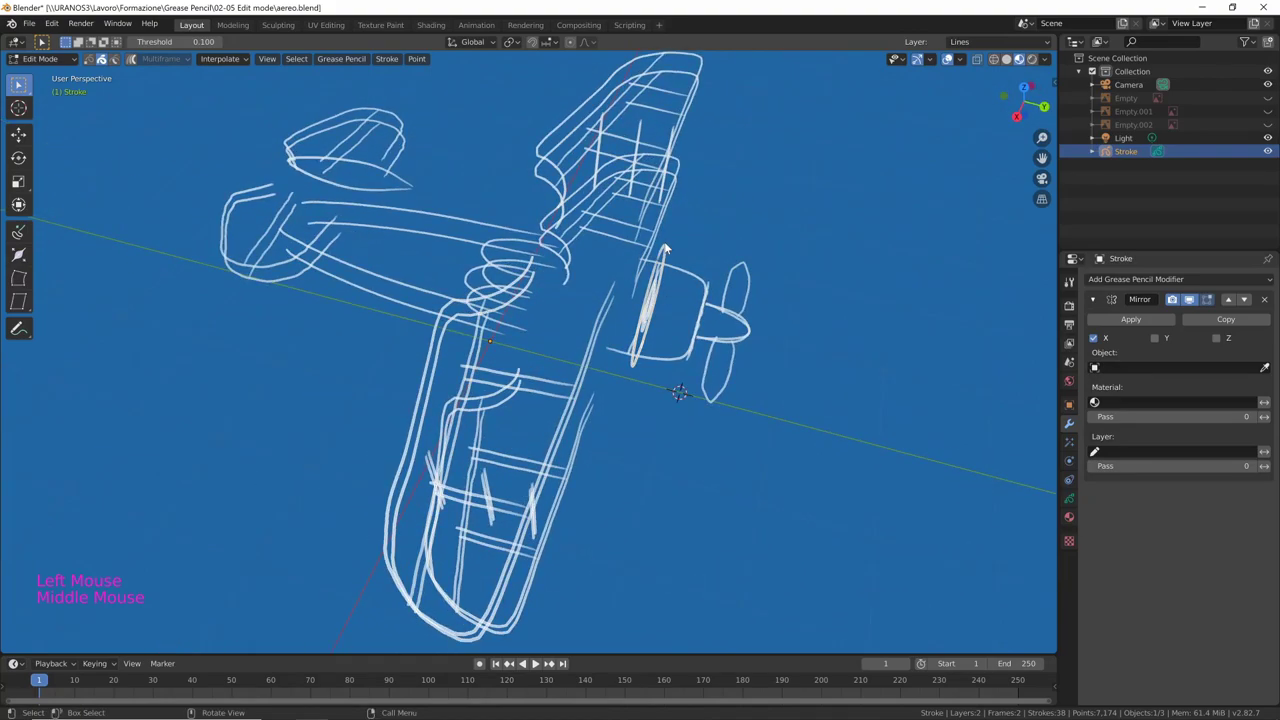
{"action": "left_click", "coordinate": [672, 251]}
{"action": "key", "text": "shift+d"}
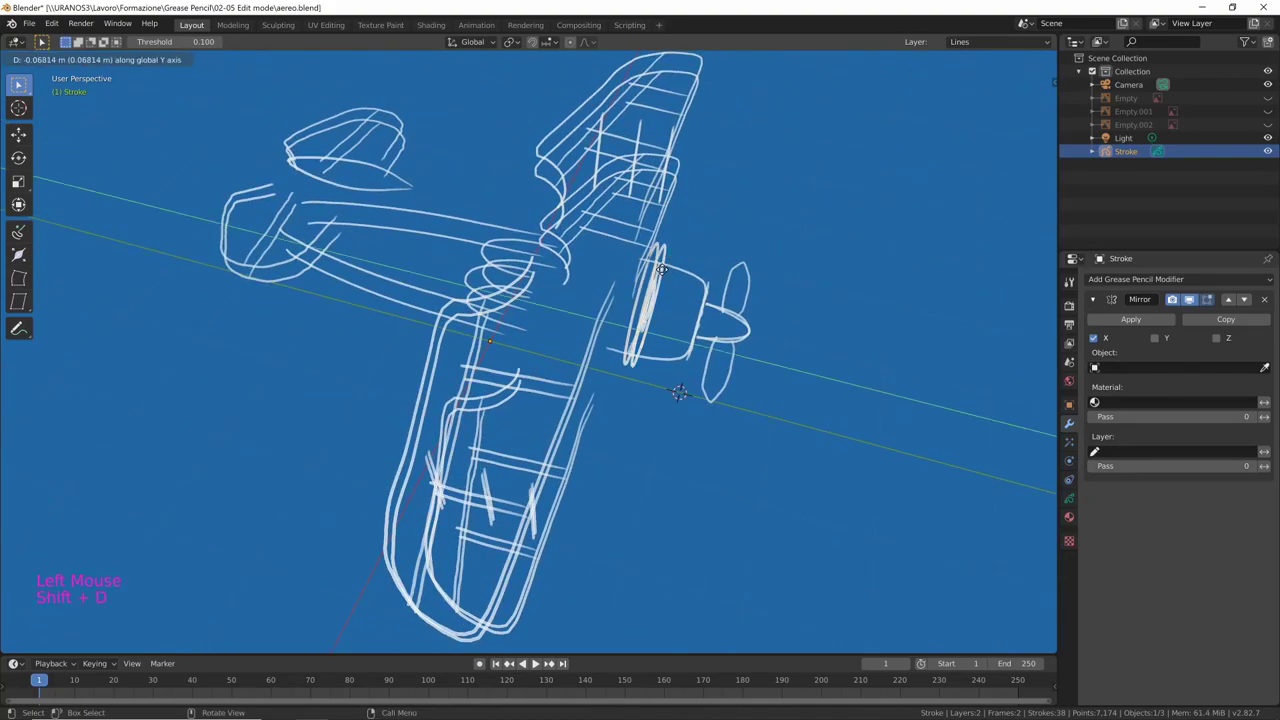
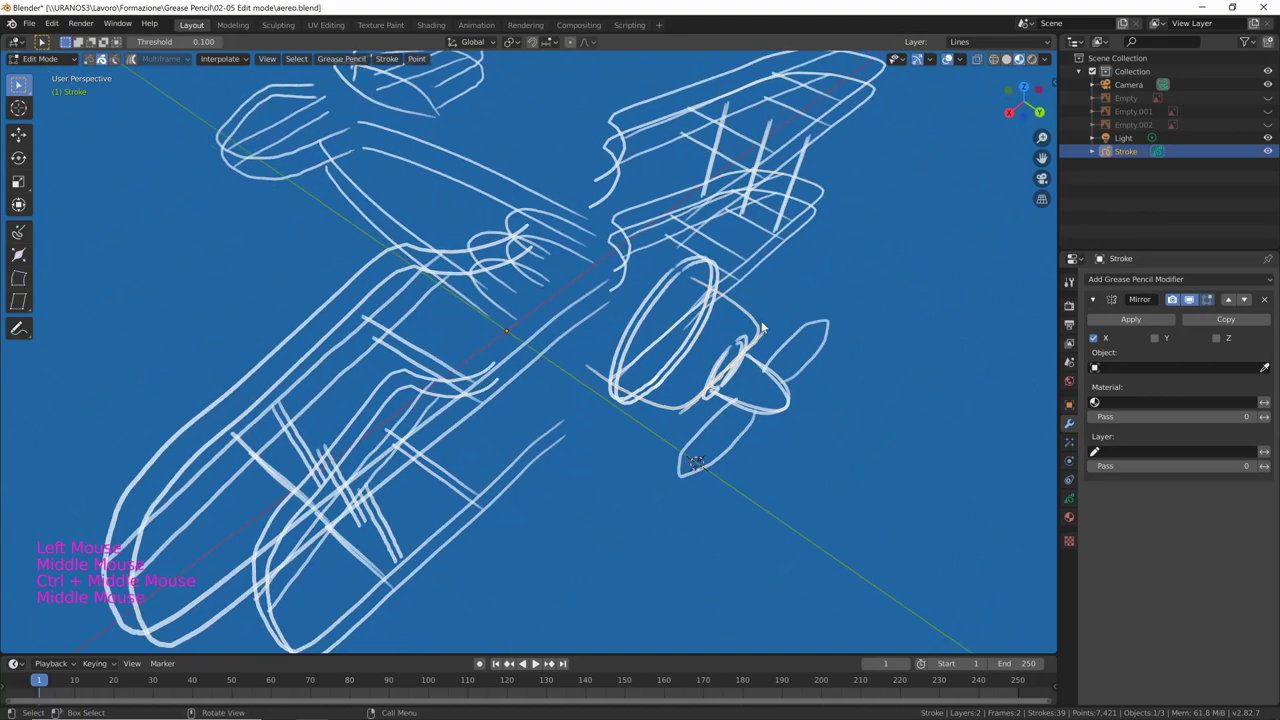
{"action": "middle_click", "coordinate": [804, 346]}
{"action": "middle_click", "coordinate": [733, 391]}
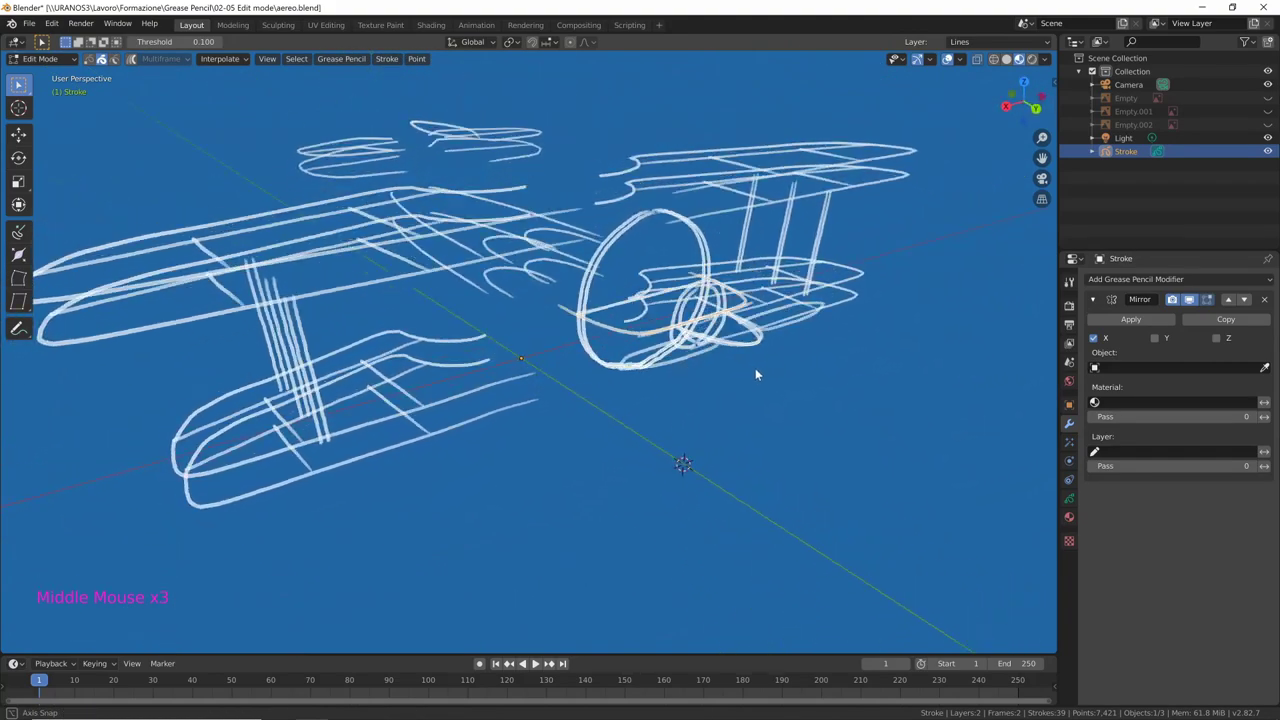
Duplicate the cowling ring again and rotate the copy 90° upright in front view
{"action": "key", "text": "shift+d"}
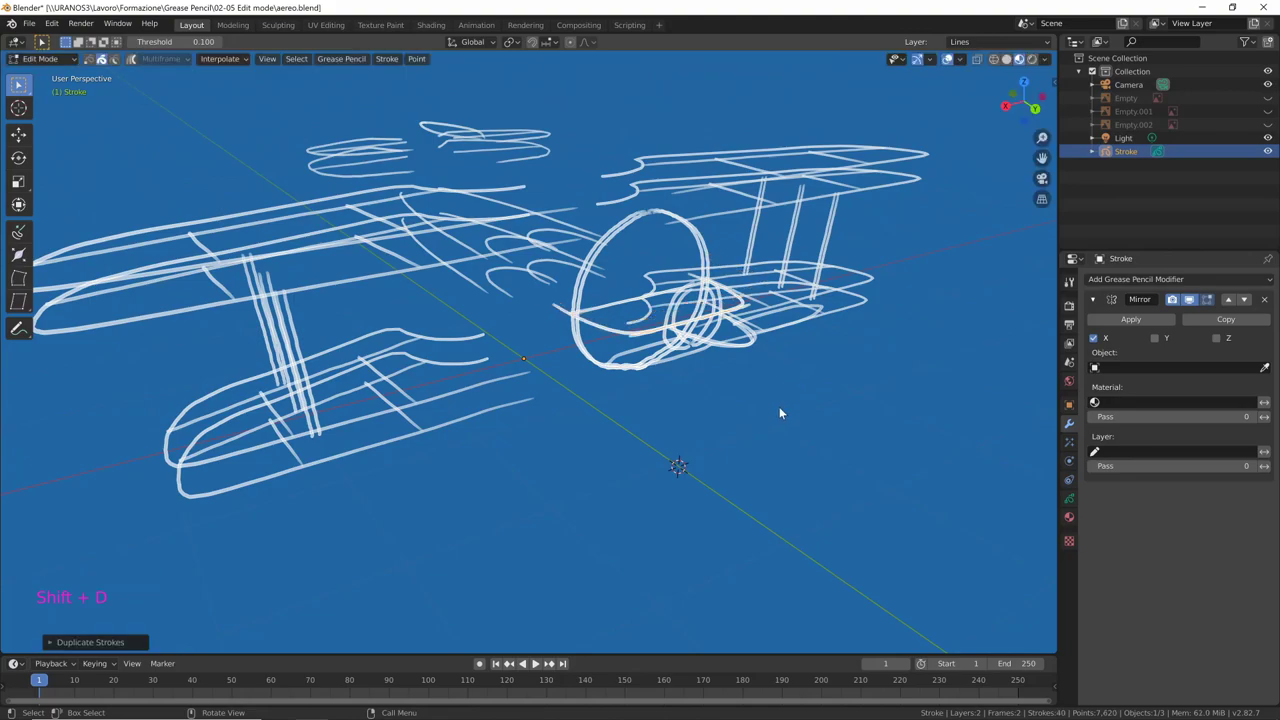
{"action": "key", "text": "KP_3"}
{"action": "key", "text": "KP_1"}
{"action": "key", "text": "r"}
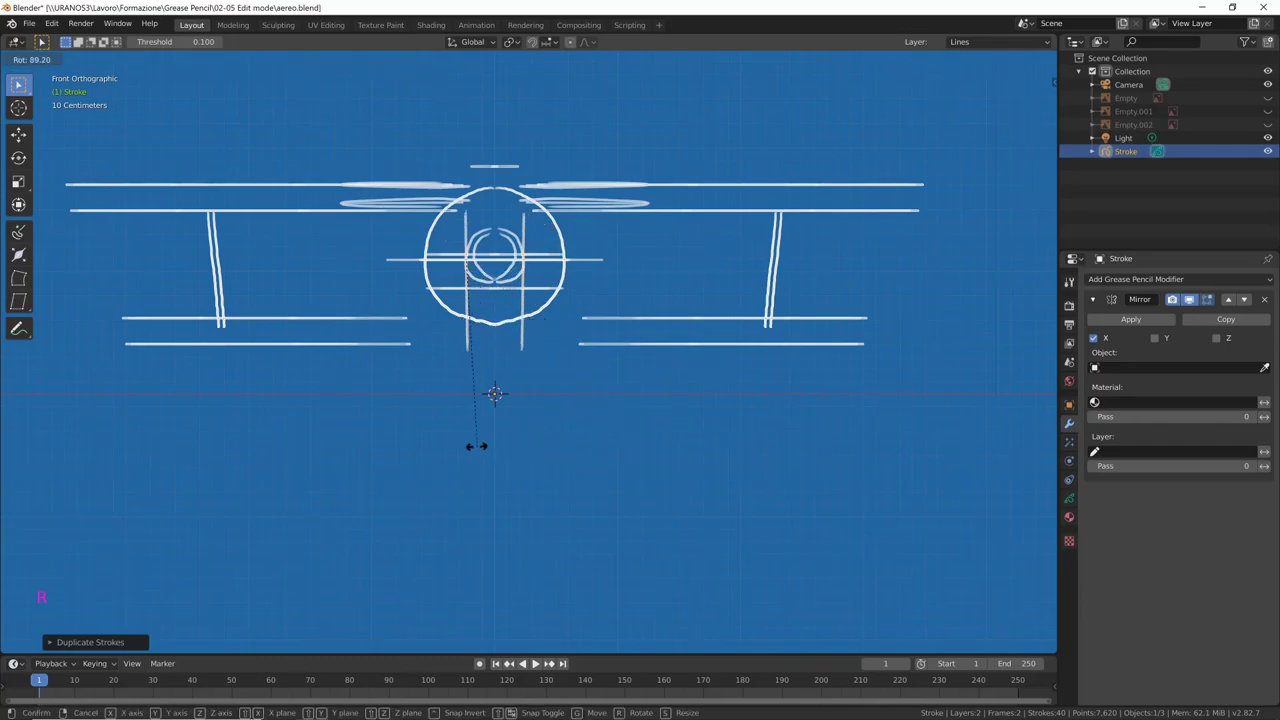
Lift the copied ring along Z into place as a propeller at the nose, nudged slightly down
{"action": "middle_click", "coordinate": [606, 370]}
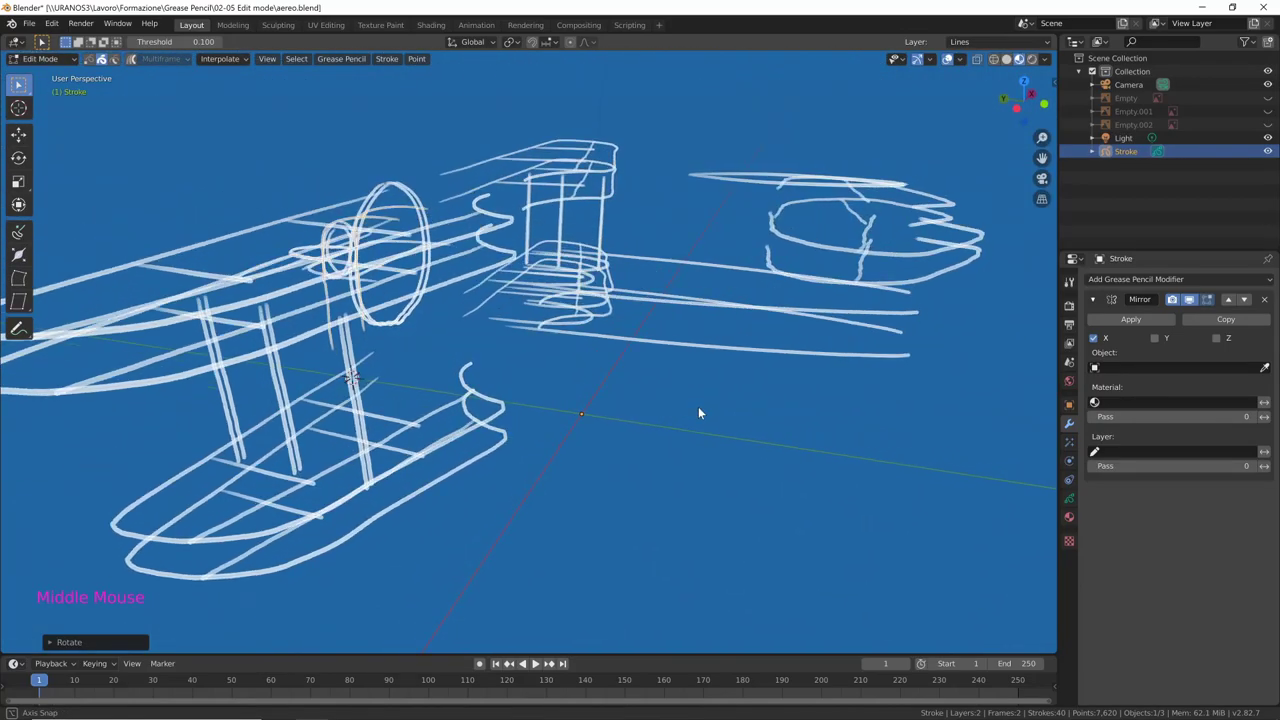
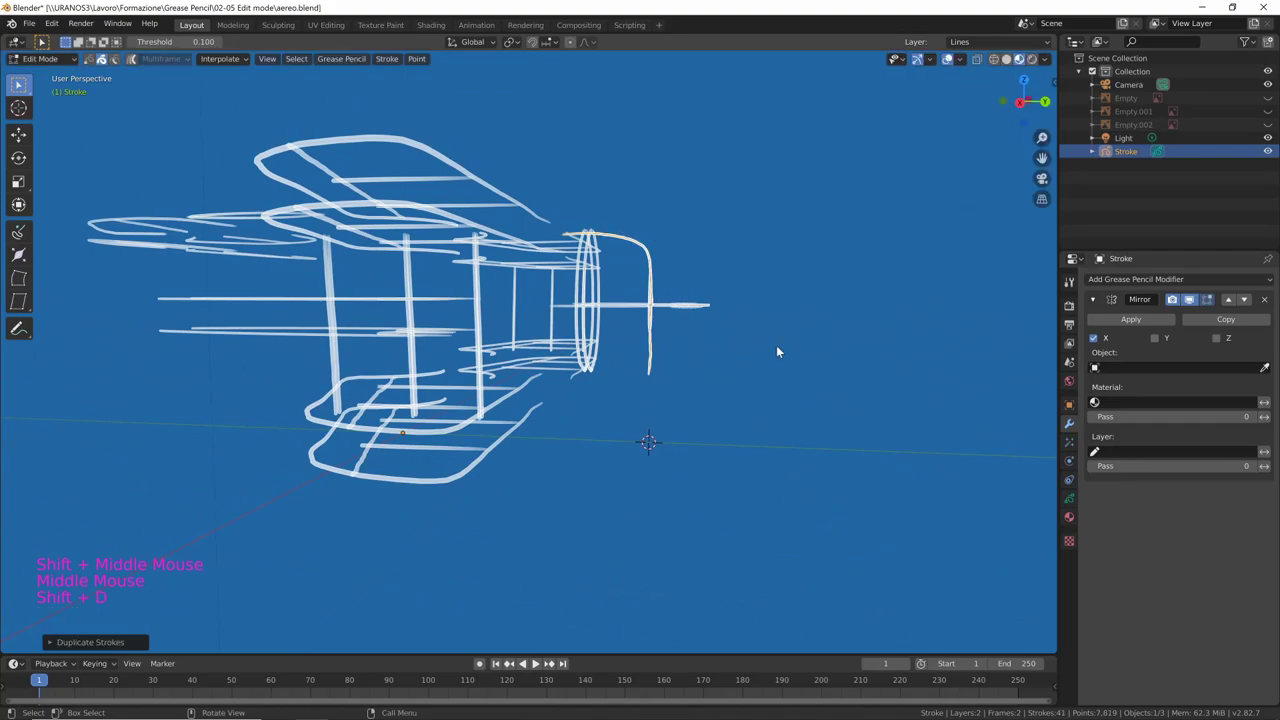
{"action": "middle_click", "coordinate": [773, 399]}
{"action": "key", "text": "r"}
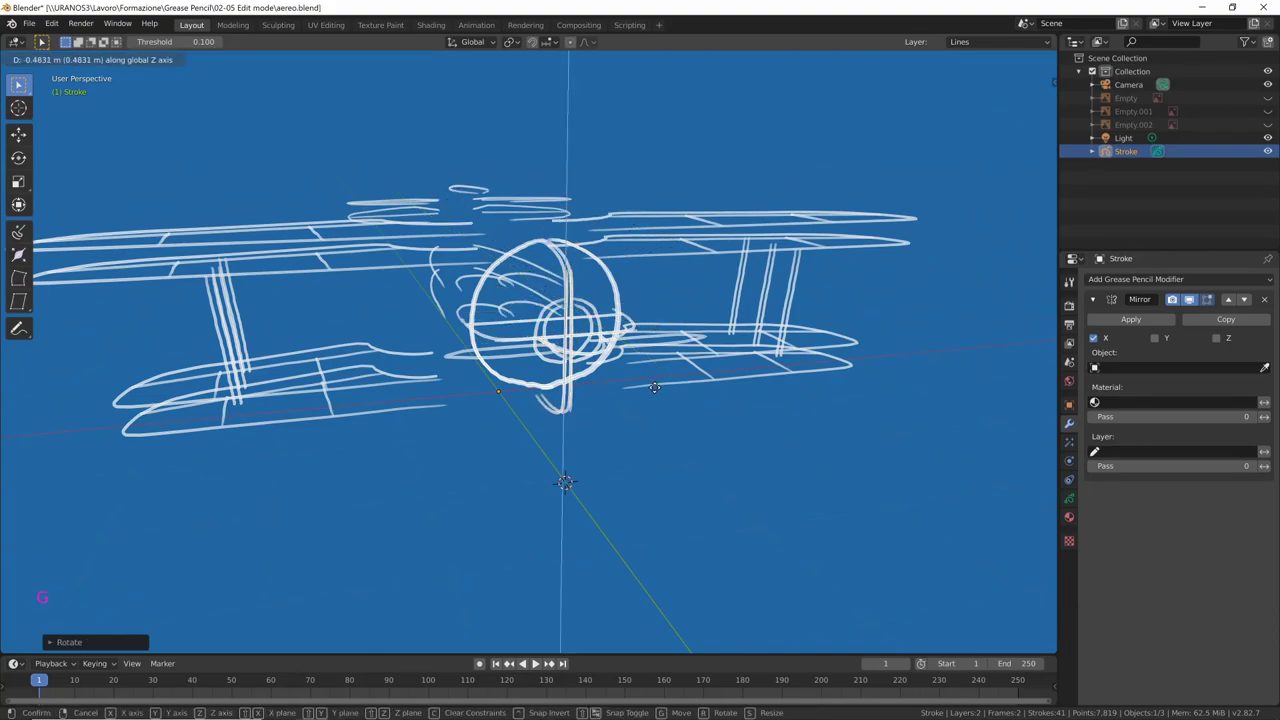
{"action": "middle_click", "coordinate": [678, 384]}
{"action": "key", "text": "g"}
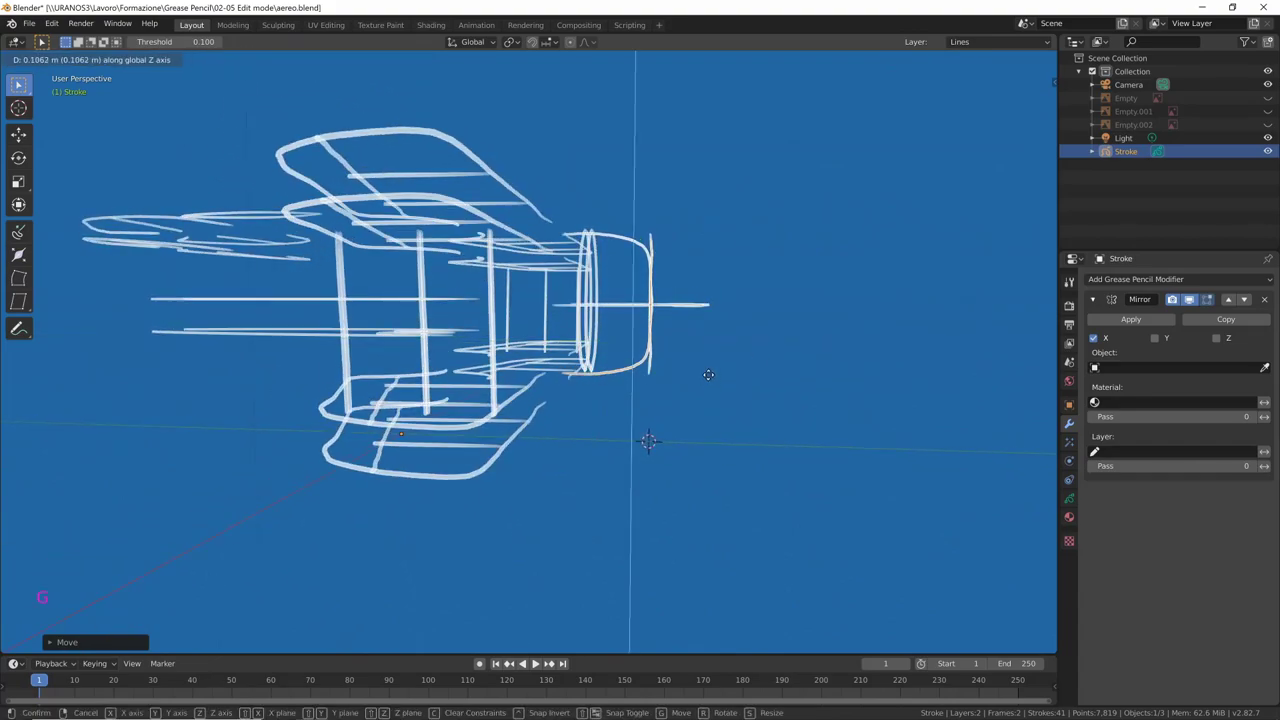
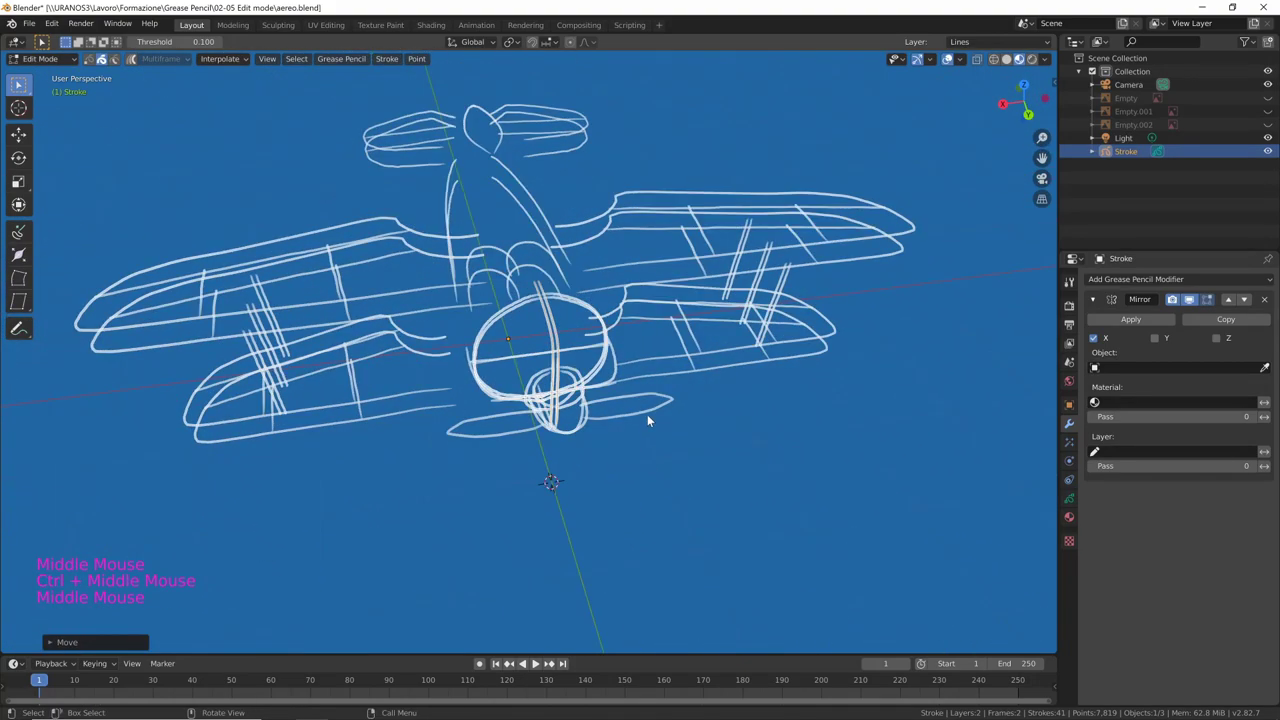
{"action": "left_click", "coordinate": [649, 416]}
Duplicate the propeller blade stroke and rotate the copy around Y across the nose hub
{"action": "middle_click", "coordinate": [607, 441]}
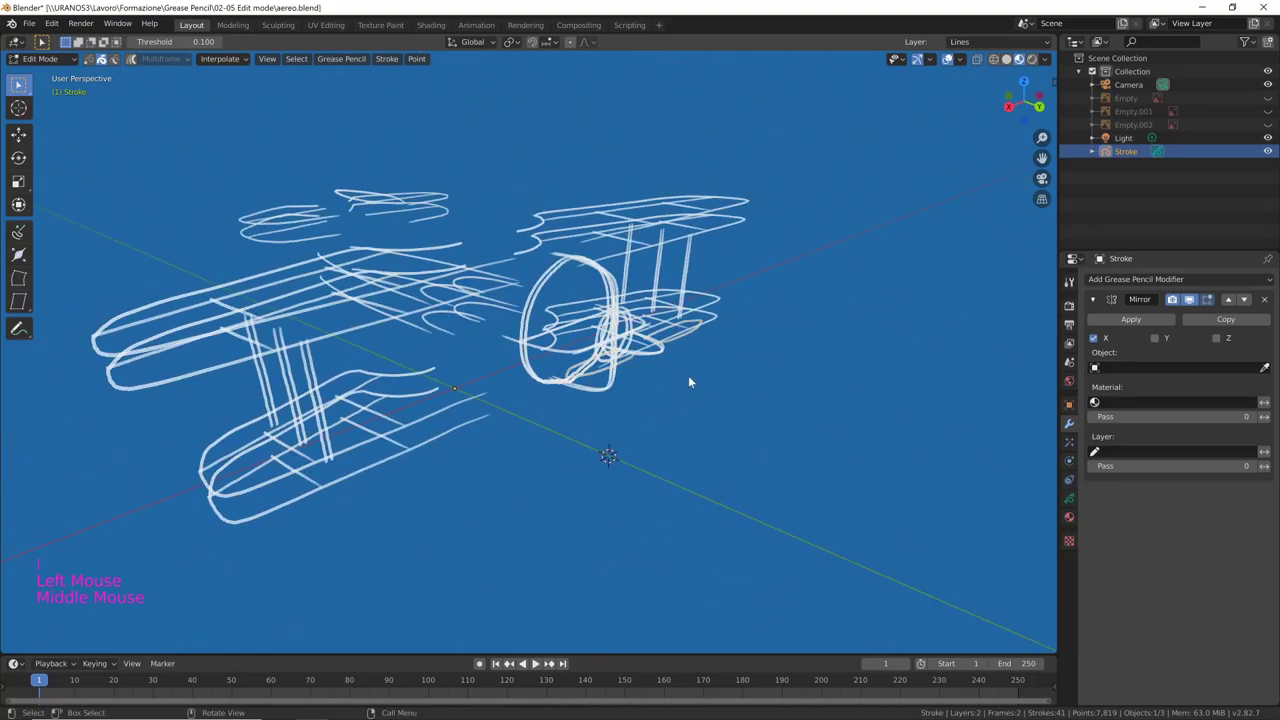
{"action": "key", "text": "shift+d"}
{"action": "middle_click", "coordinate": [707, 384]}
{"action": "left_click", "coordinate": [589, 397]}
{"action": "middle_click", "coordinate": [624, 425]}
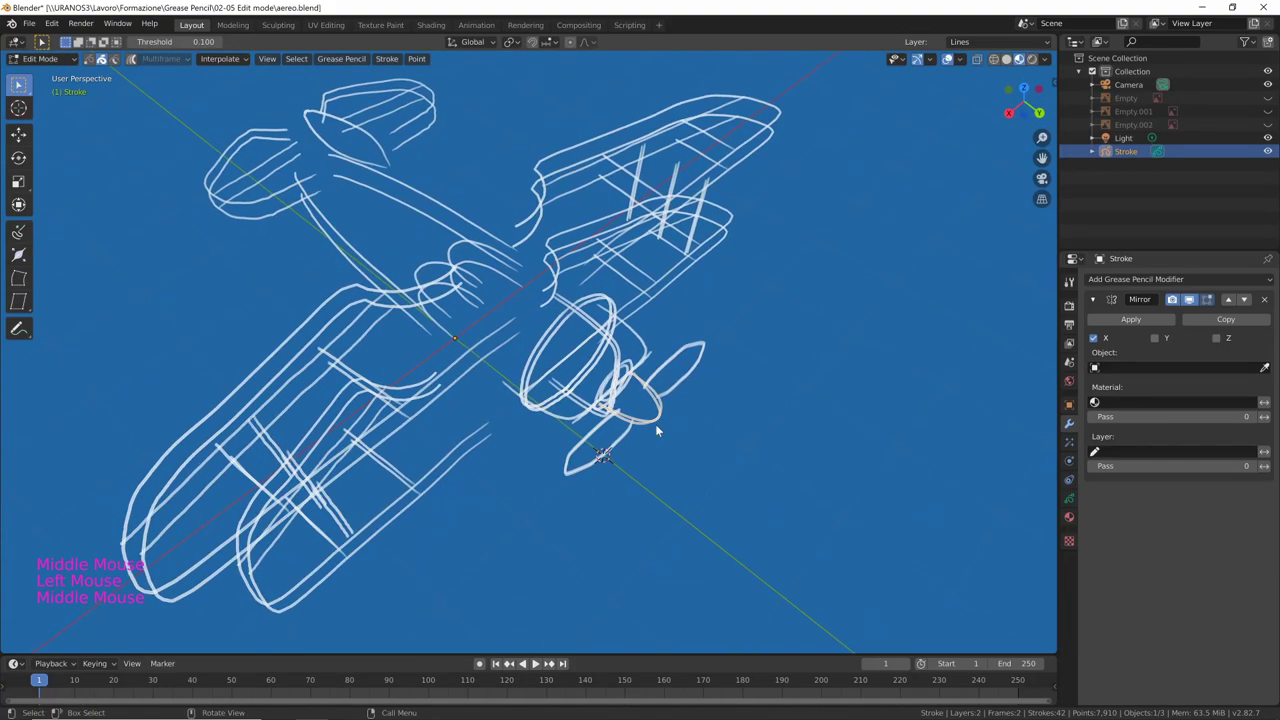
{"action": "middle_click", "coordinate": [714, 441]}
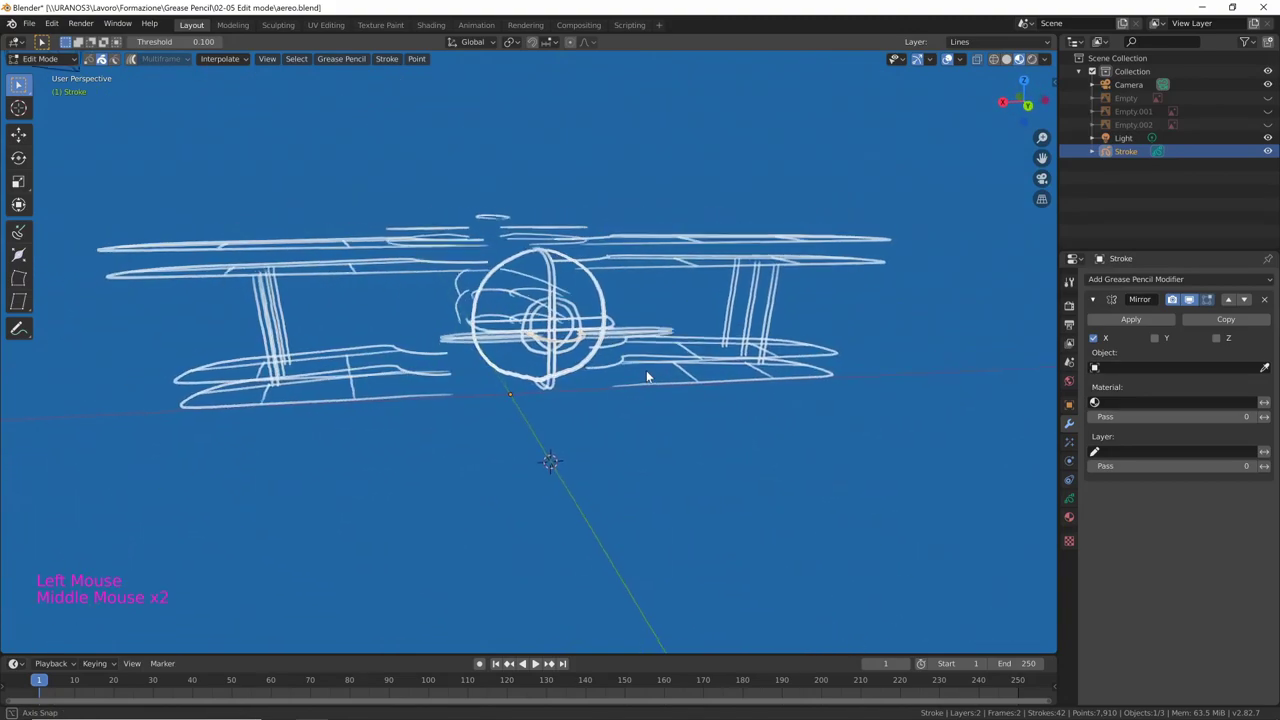
{"action": "key", "text": "shift+d"}
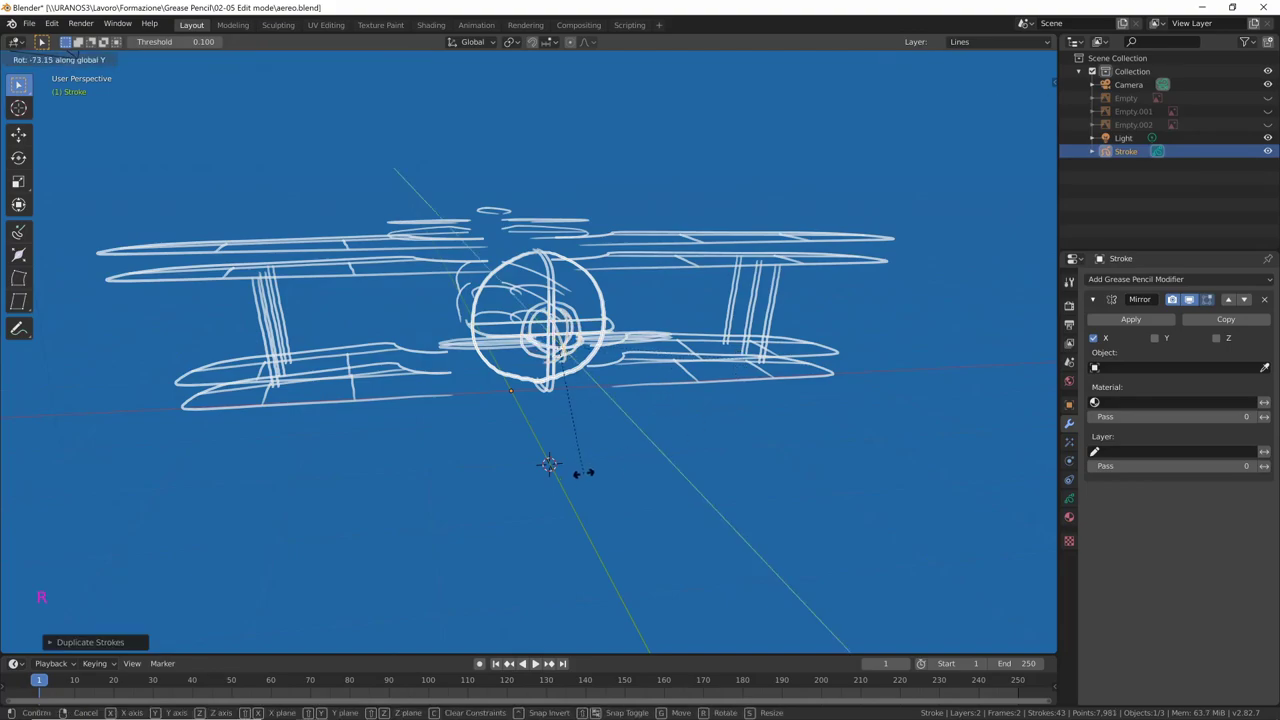
Duplicate strut strokes and rotate them into place beneath the lower wing
{"action": "middle_click", "coordinate": [680, 407]}
{"action": "left_click", "coordinate": [687, 330]}
{"action": "middle_click", "coordinate": [700, 390]}
{"action": "left_click", "coordinate": [661, 394]}
{"action": "middle_click", "coordinate": [683, 405]}
{"action": "middle_click", "coordinate": [680, 392]}
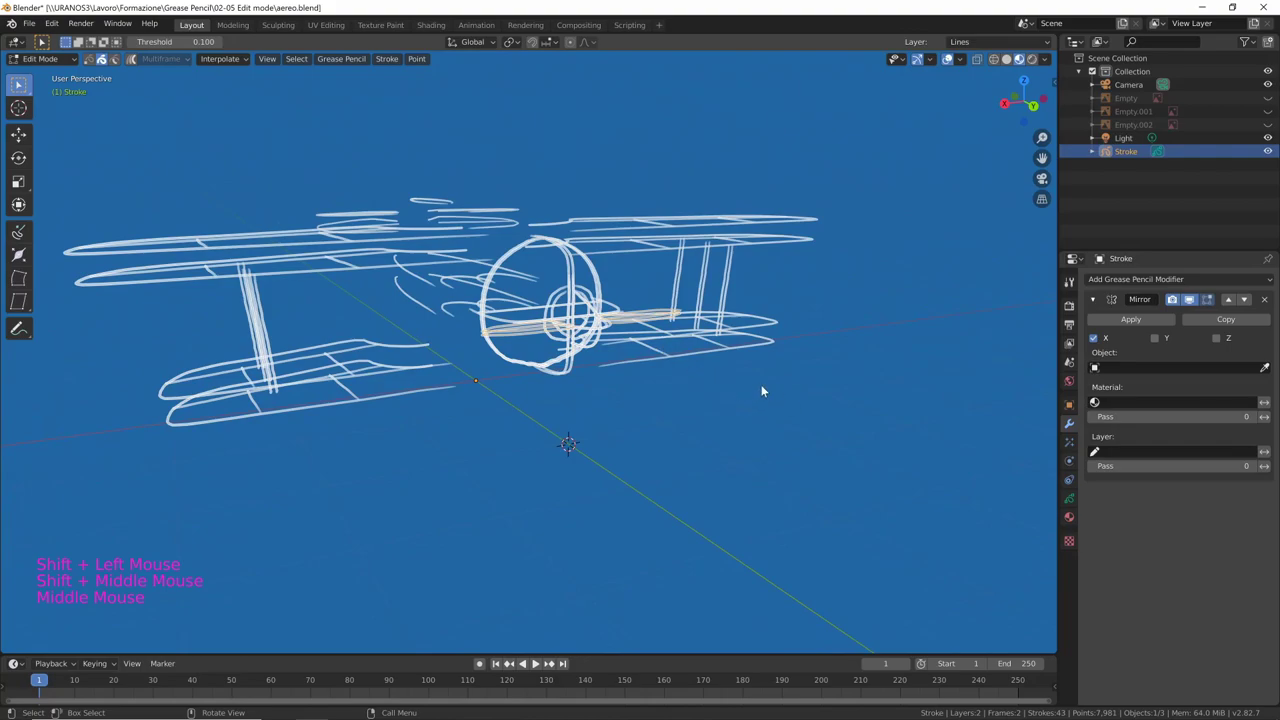
{"action": "key", "text": "shift+d"}
{"action": "key", "text": "r"}
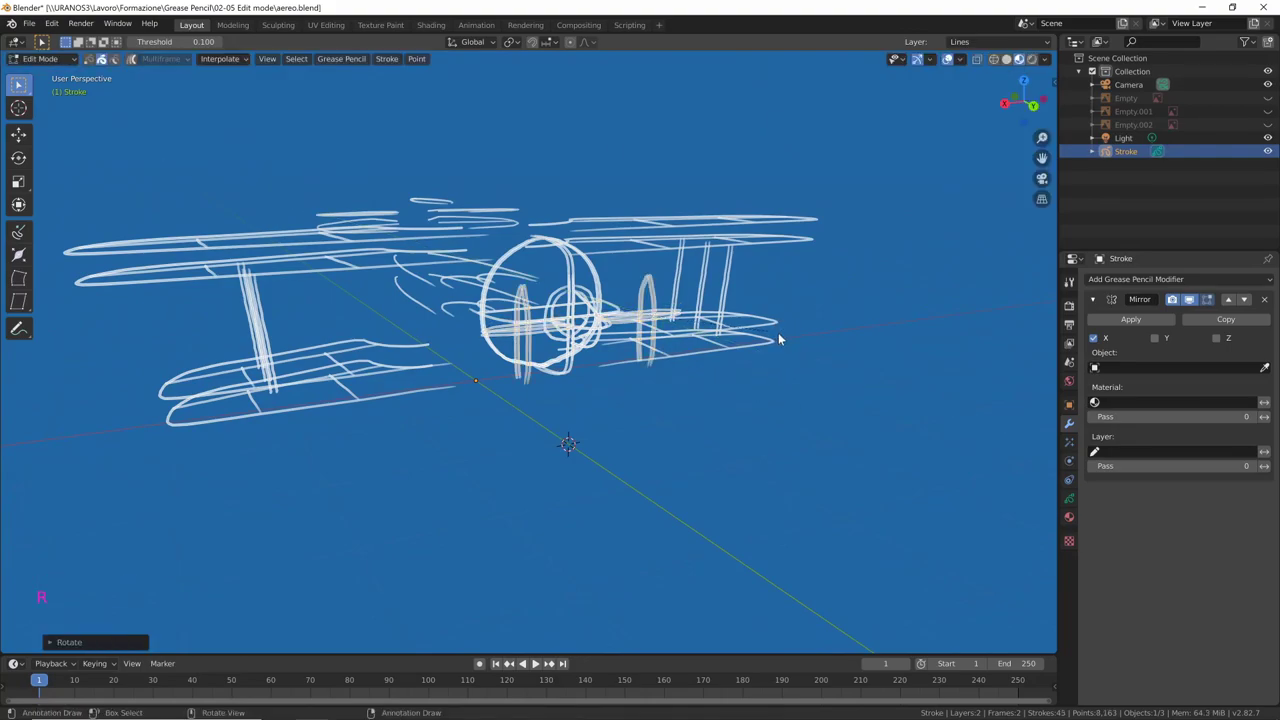
Position the duplicated propeller blade strokes, pointing one upward, checking from top and side views
{"action": "key", "text": "g"}
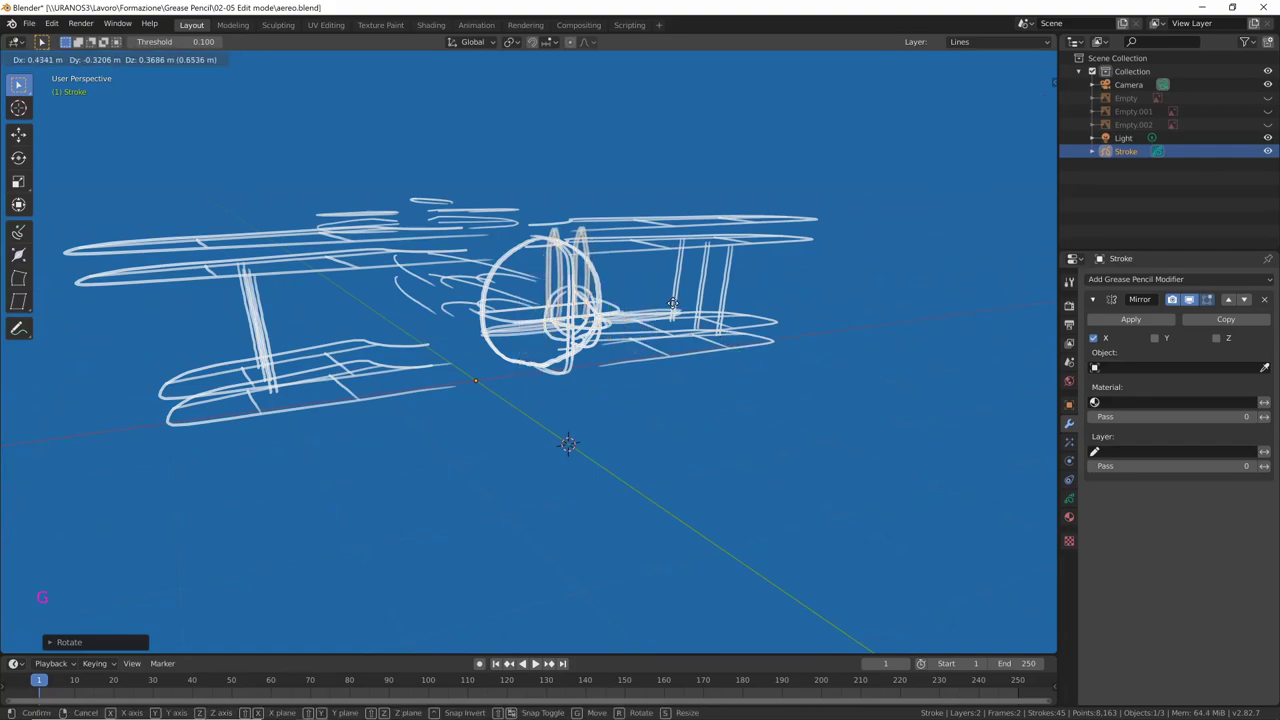
{"action": "middle_click", "coordinate": [750, 369]}
{"action": "key", "text": "KP_7"}
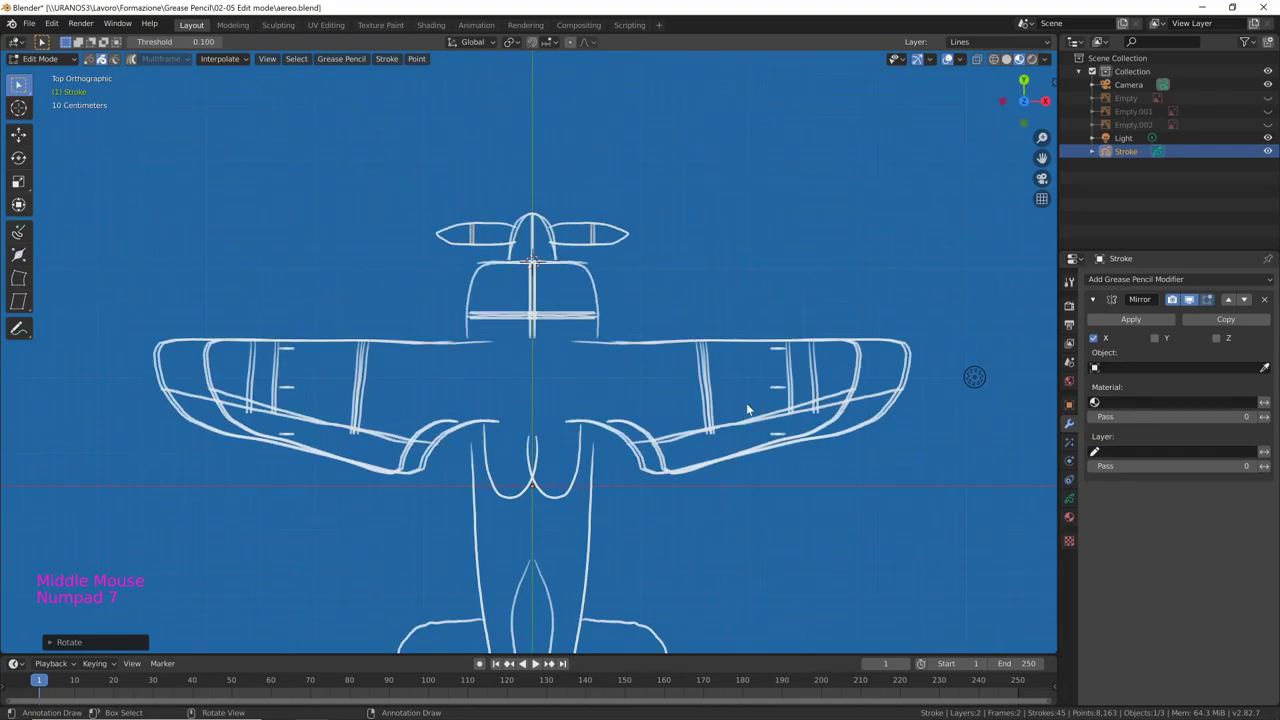
{"action": "key", "text": "g"}
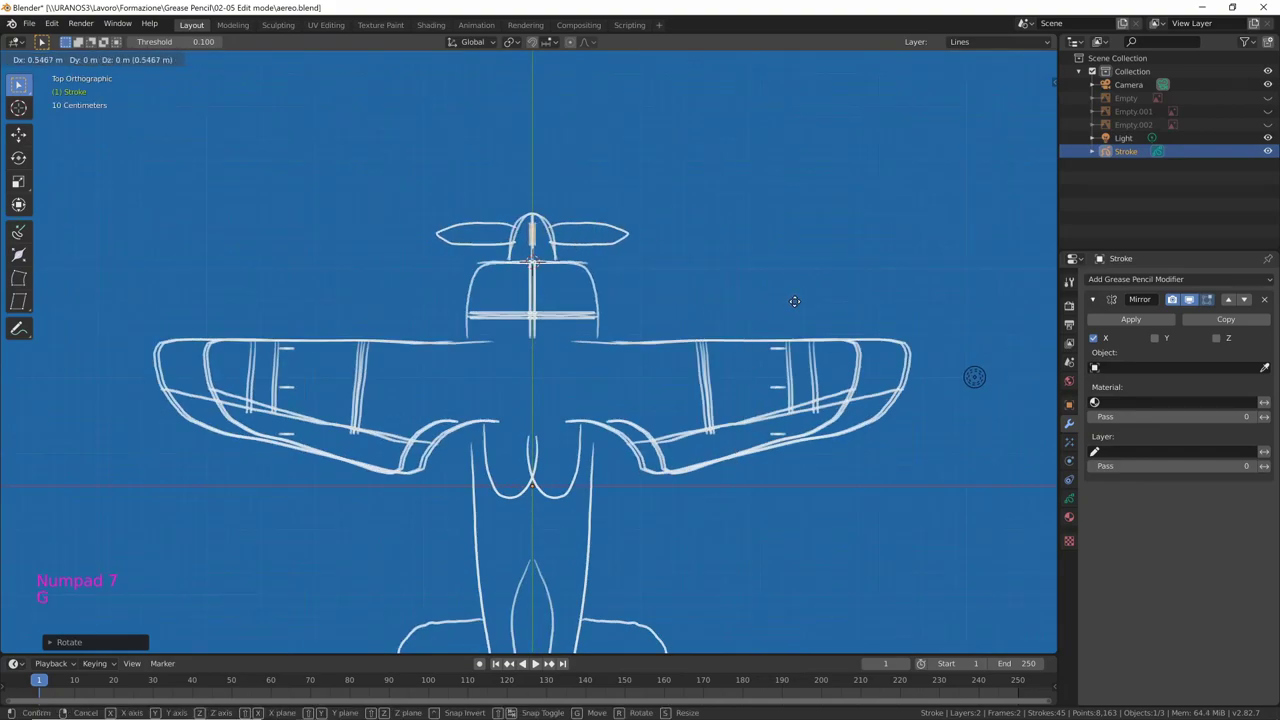
{"action": "middle_click", "coordinate": [773, 336]}
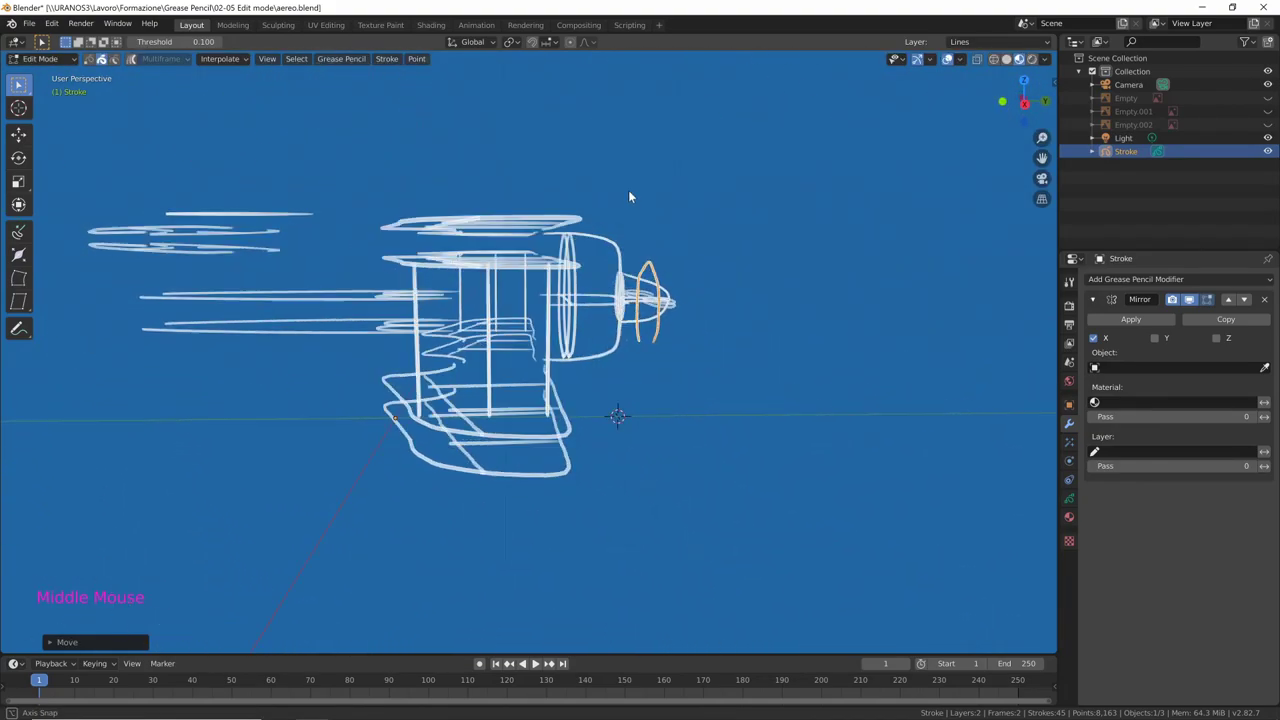
{"action": "key", "text": "g"}
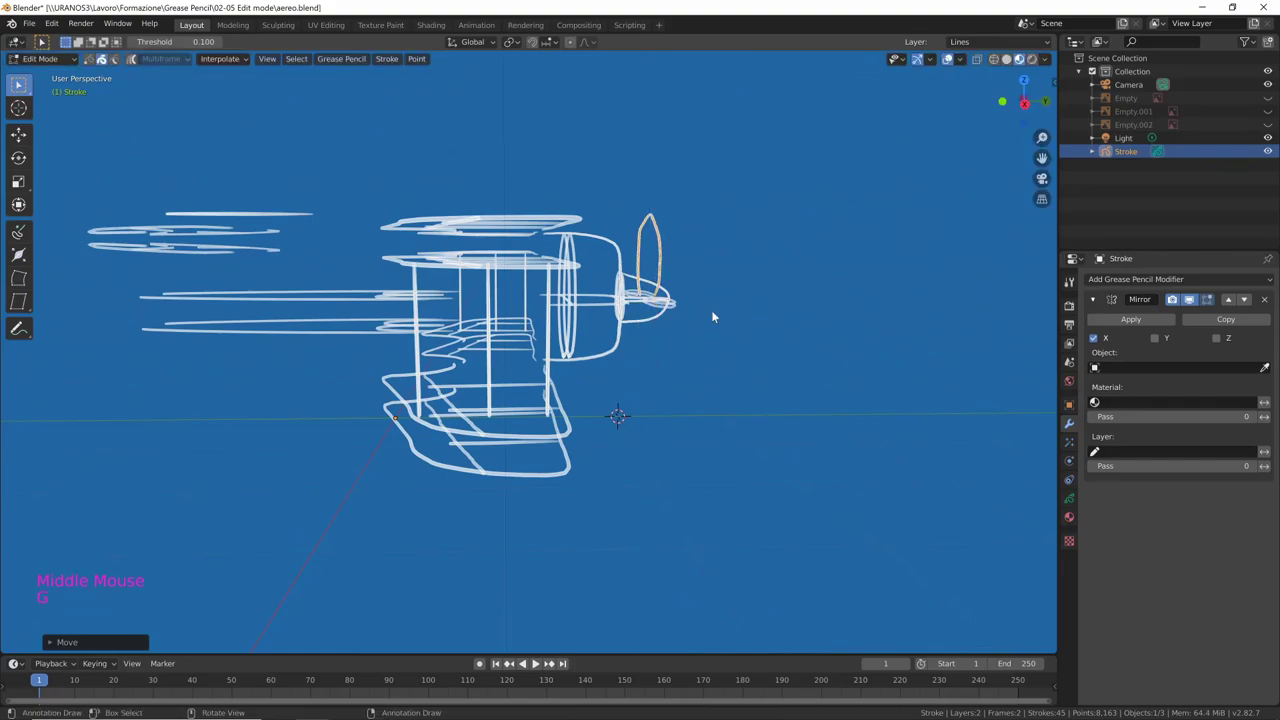
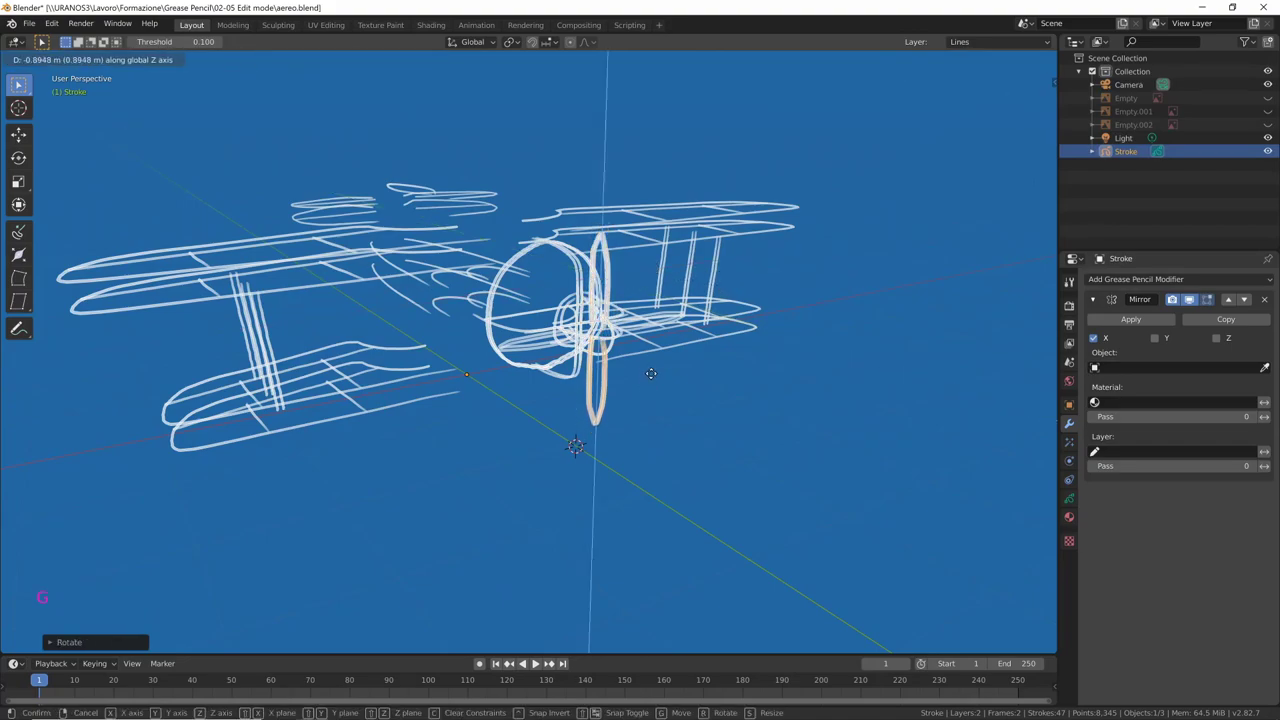
Duplicate the fuselage ring strokes and spread the copies back along the plane's length
{"action": "middle_click", "coordinate": [686, 374]}
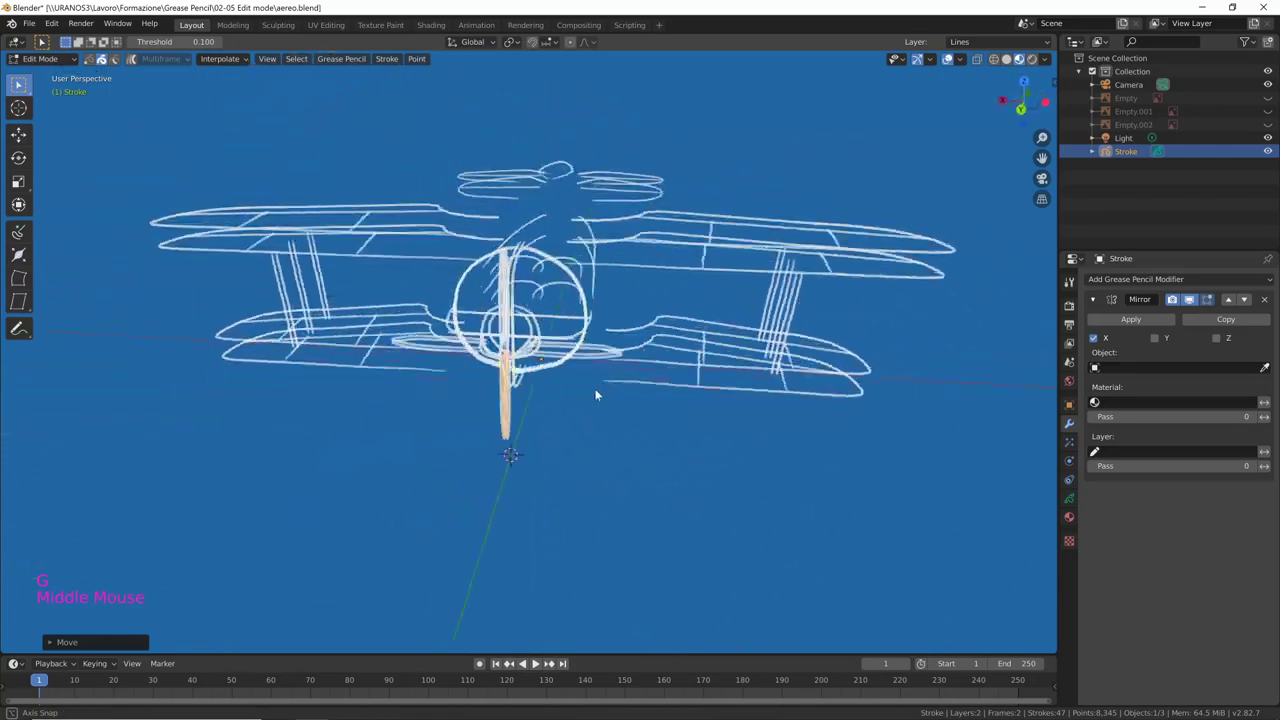
{"action": "left_click", "coordinate": [564, 294]}
{"action": "left_click", "coordinate": [558, 302]}
{"action": "middle_click", "coordinate": [597, 334]}
{"action": "middle_click", "coordinate": [611, 338]}
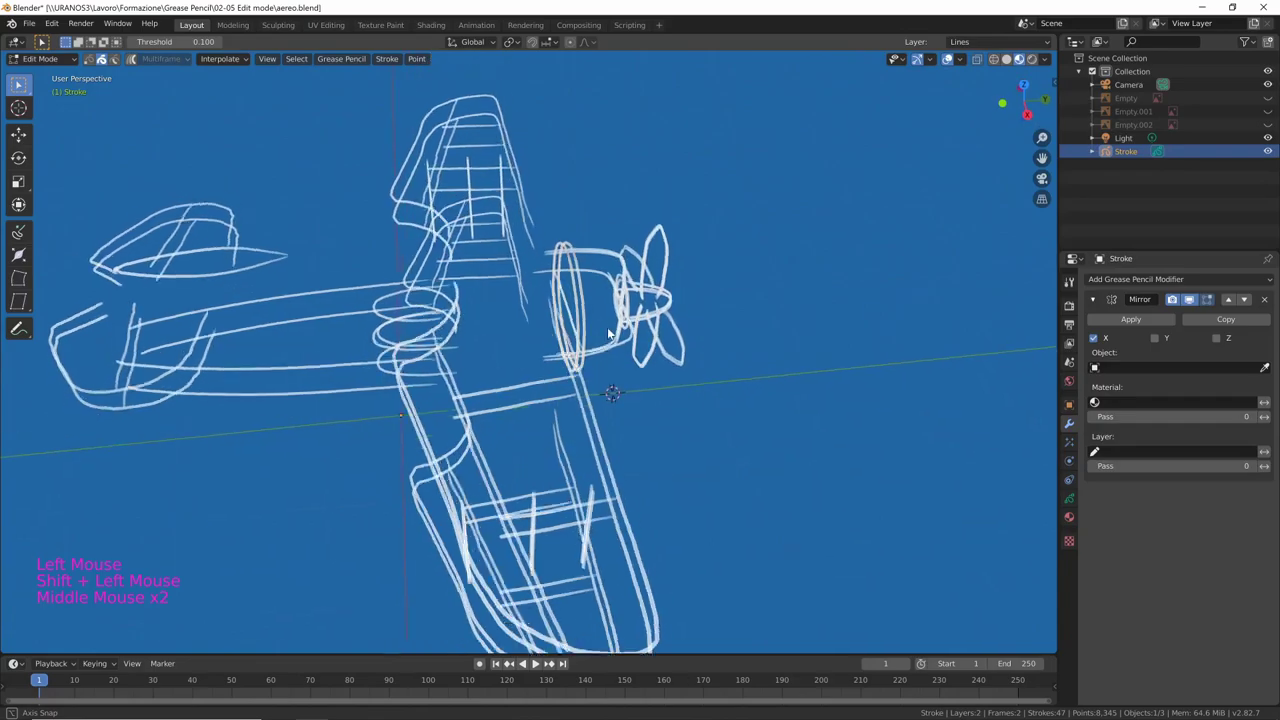
{"action": "key", "text": "shift+d"}
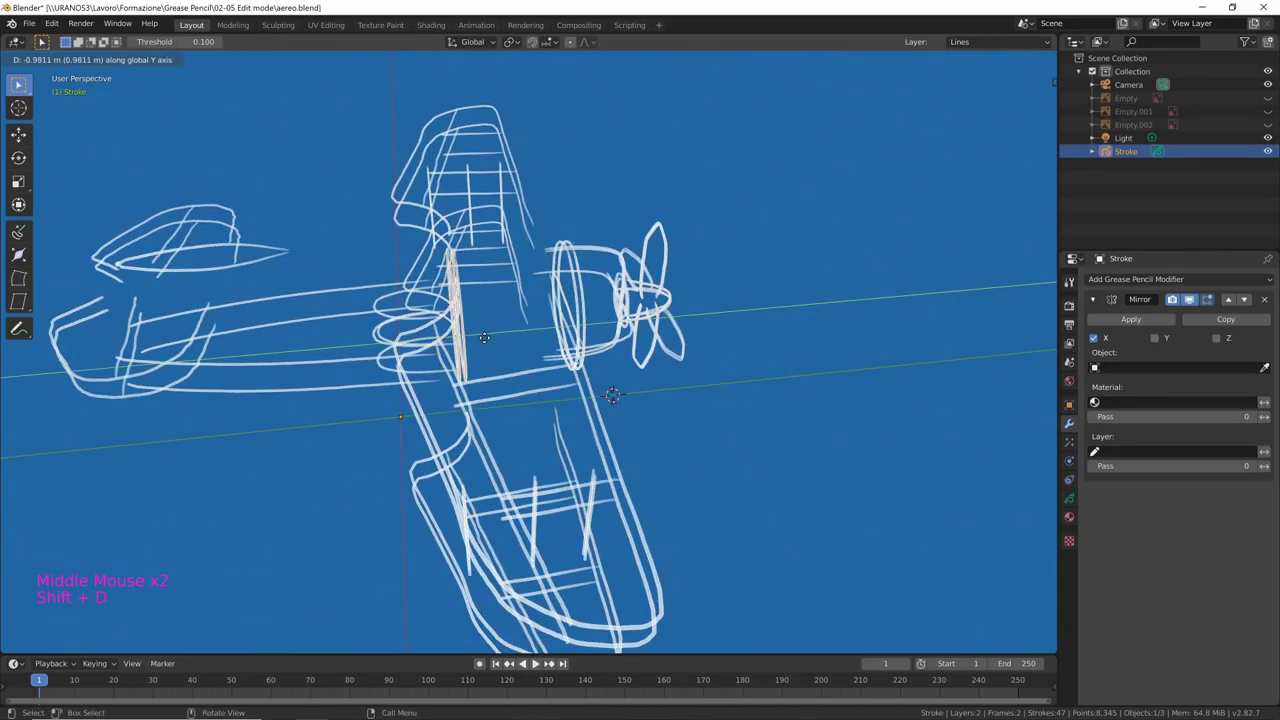
{"action": "middle_click", "coordinate": [578, 482]}
{"action": "key", "text": "shift+d"}
{"action": "middle_click", "coordinate": [409, 374]}
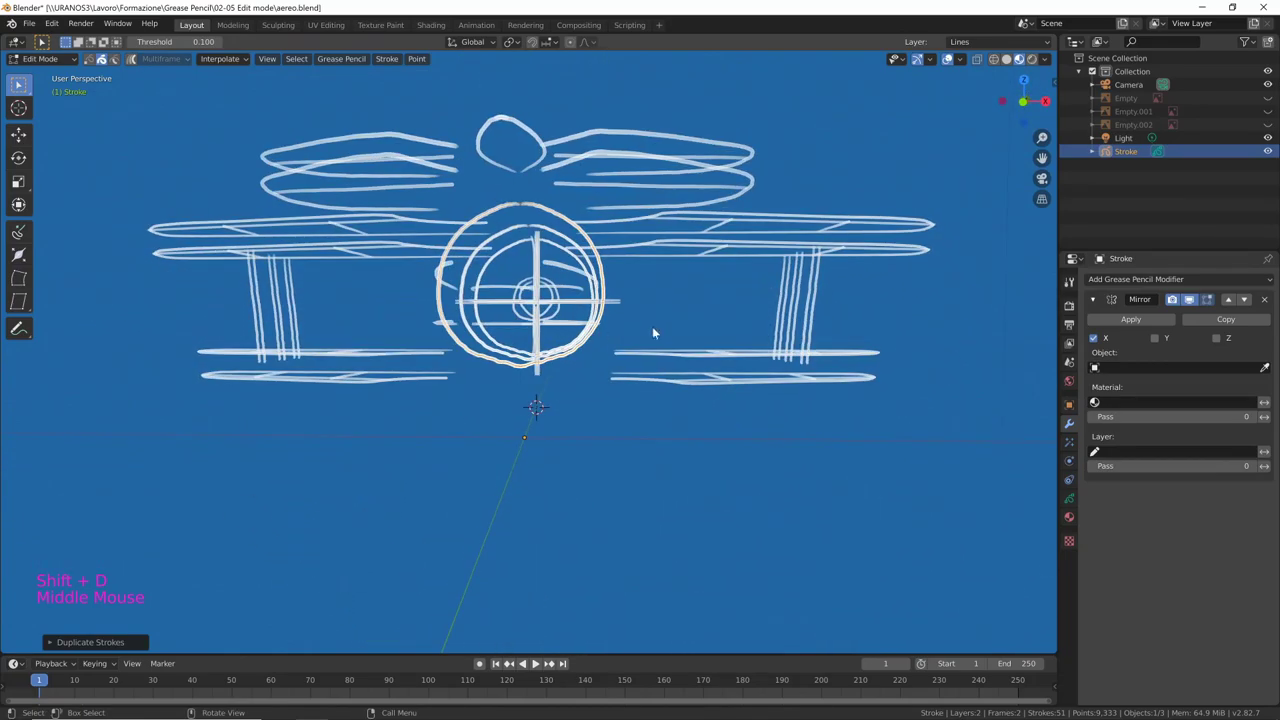
{"action": "key", "text": "s"}
{"action": "middle_click", "coordinate": [678, 339]}
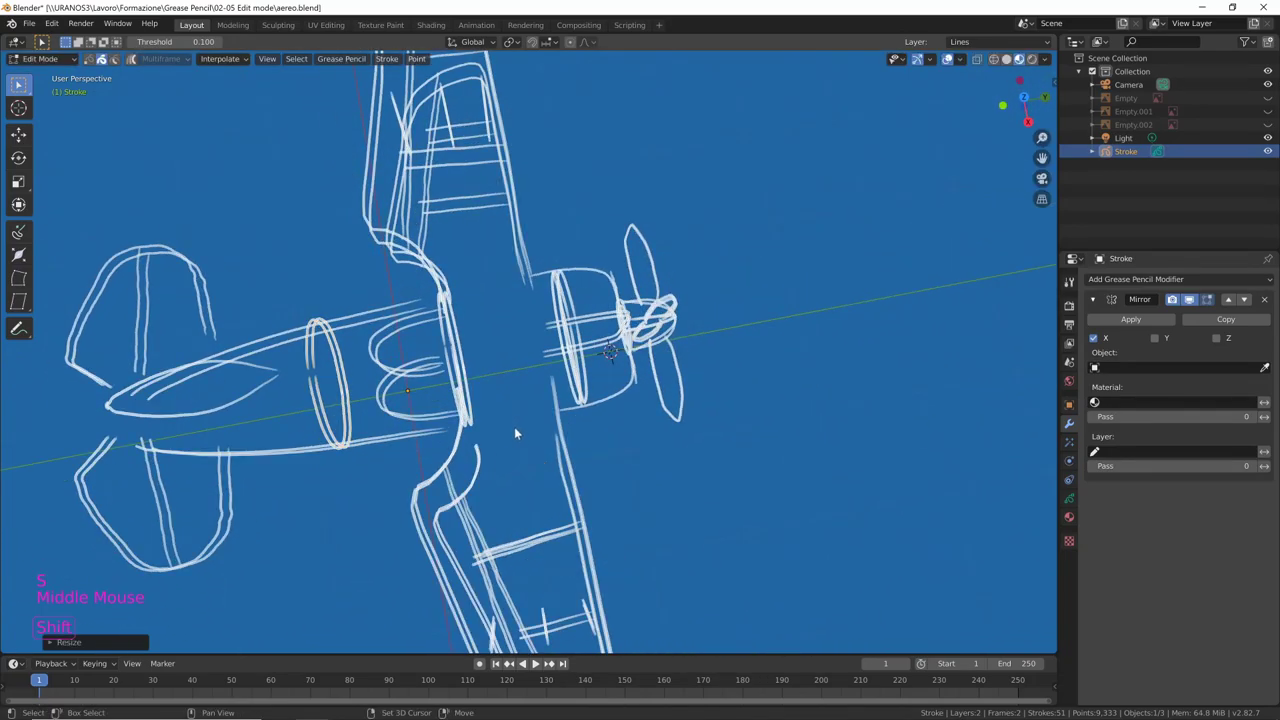
{"action": "key", "text": "shift+d"}
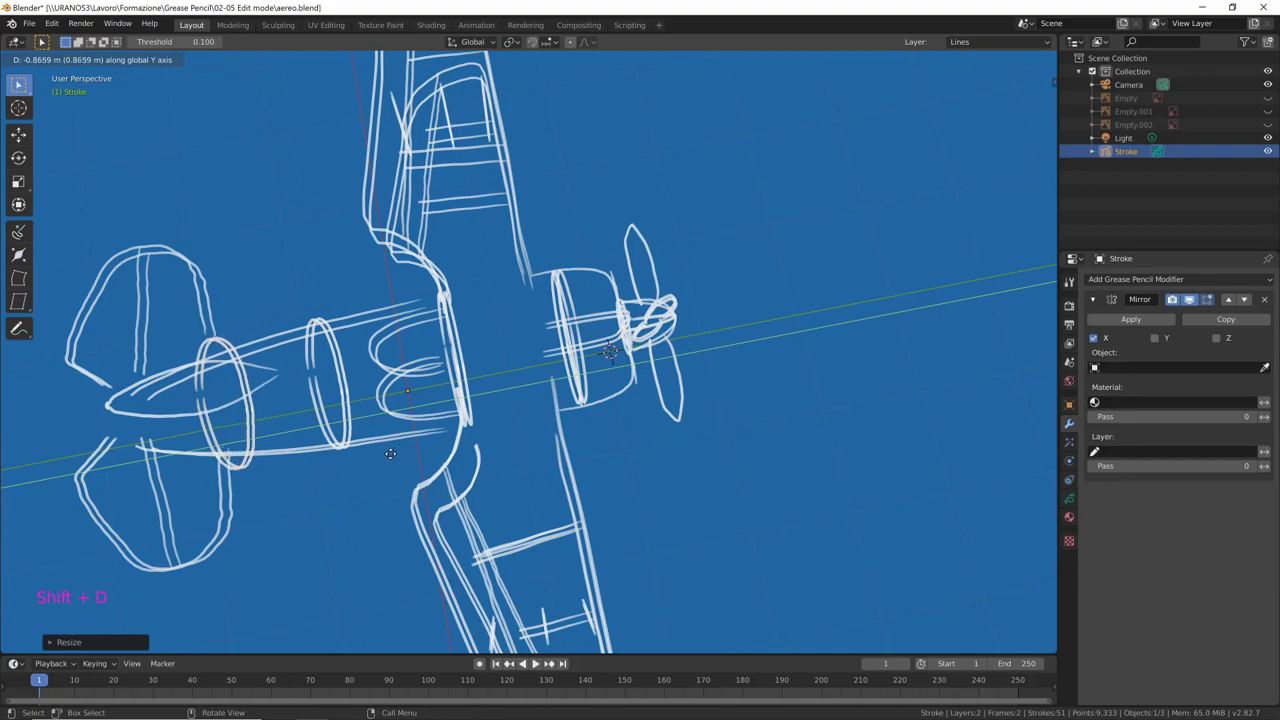
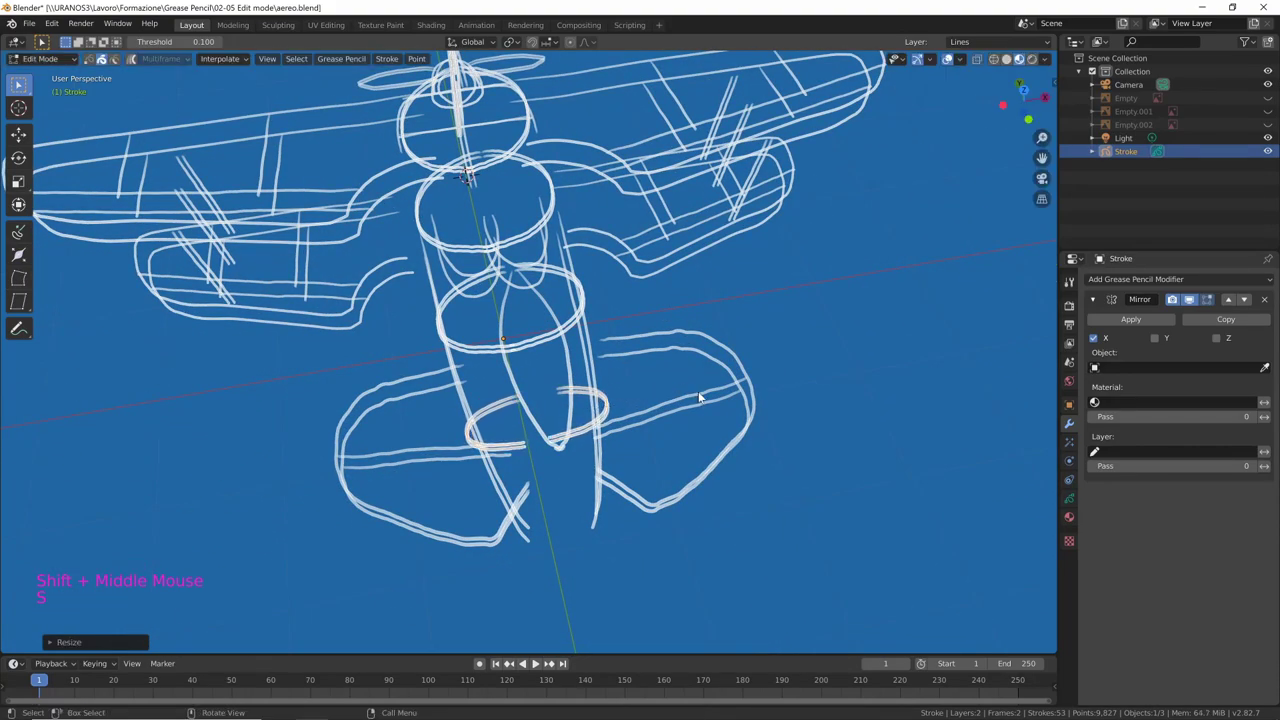
Slide the last ring to the tail, shrink it to fit, and return to Object Mode
{"action": "key", "text": "g"}
{"action": "middle_click", "coordinate": [680, 428]}
{"action": "key", "text": "shift+d"}
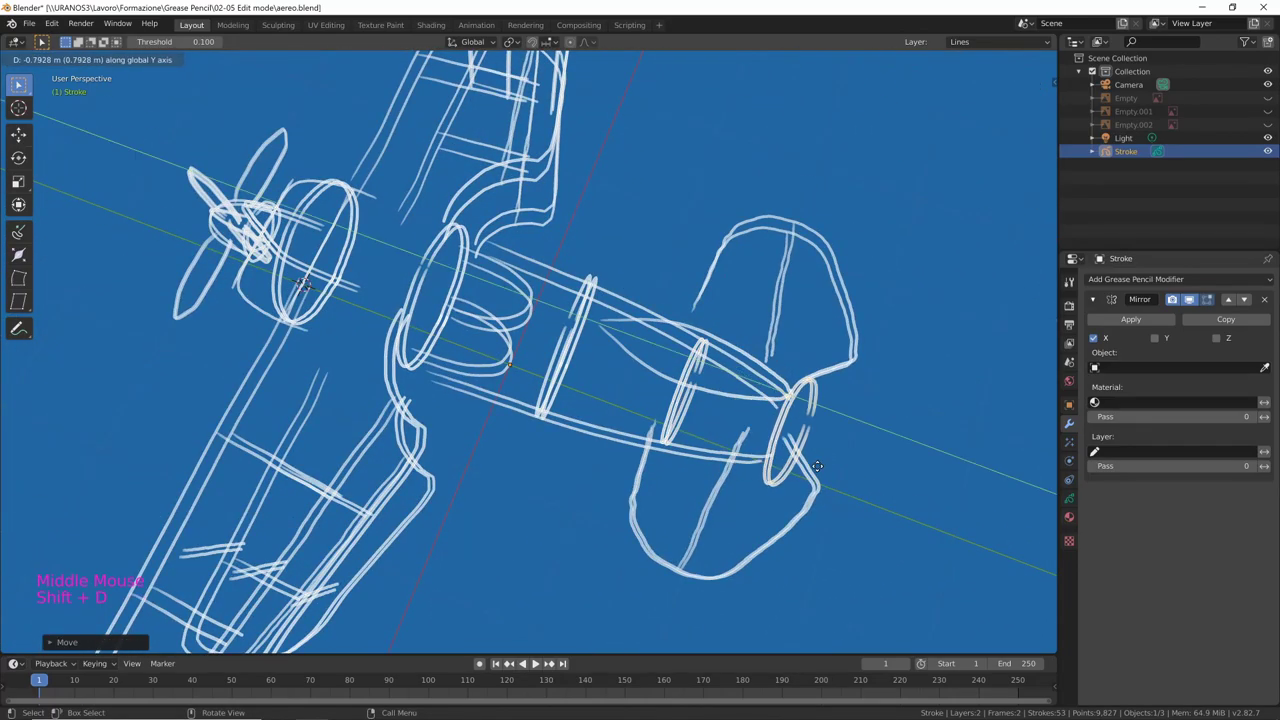
{"action": "middle_click", "coordinate": [830, 474]}
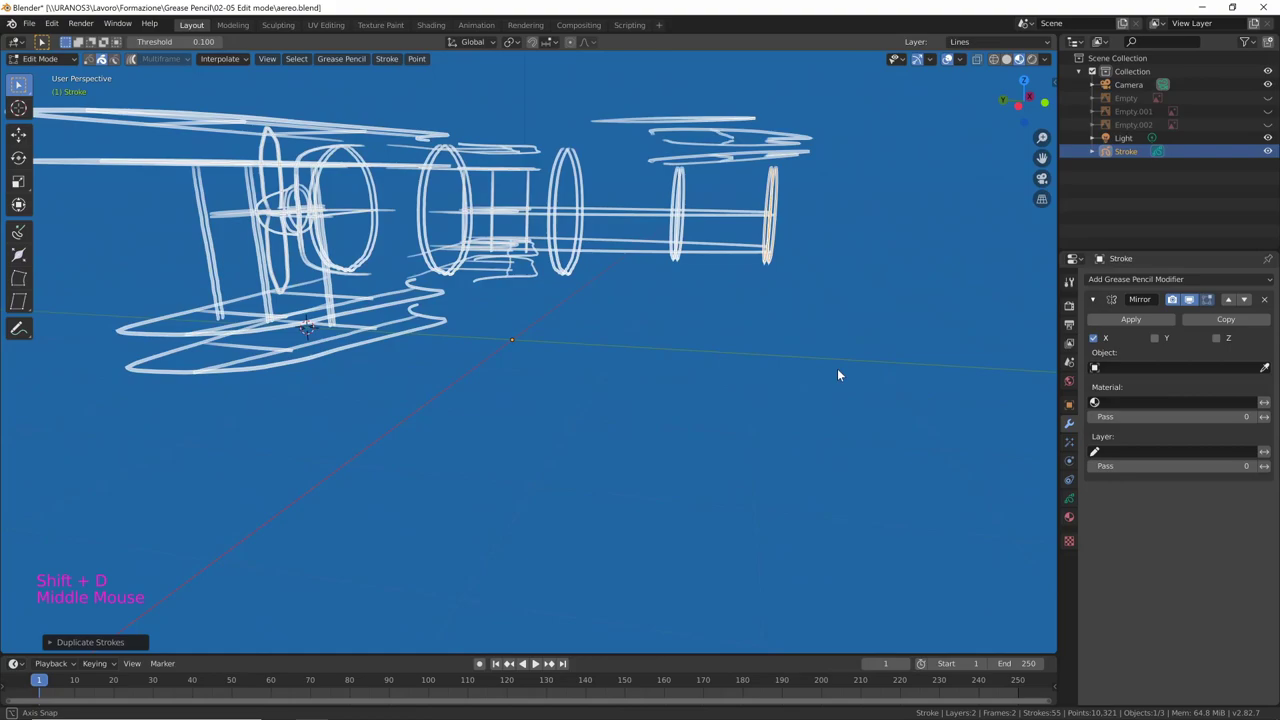
{"action": "key", "text": "s"}
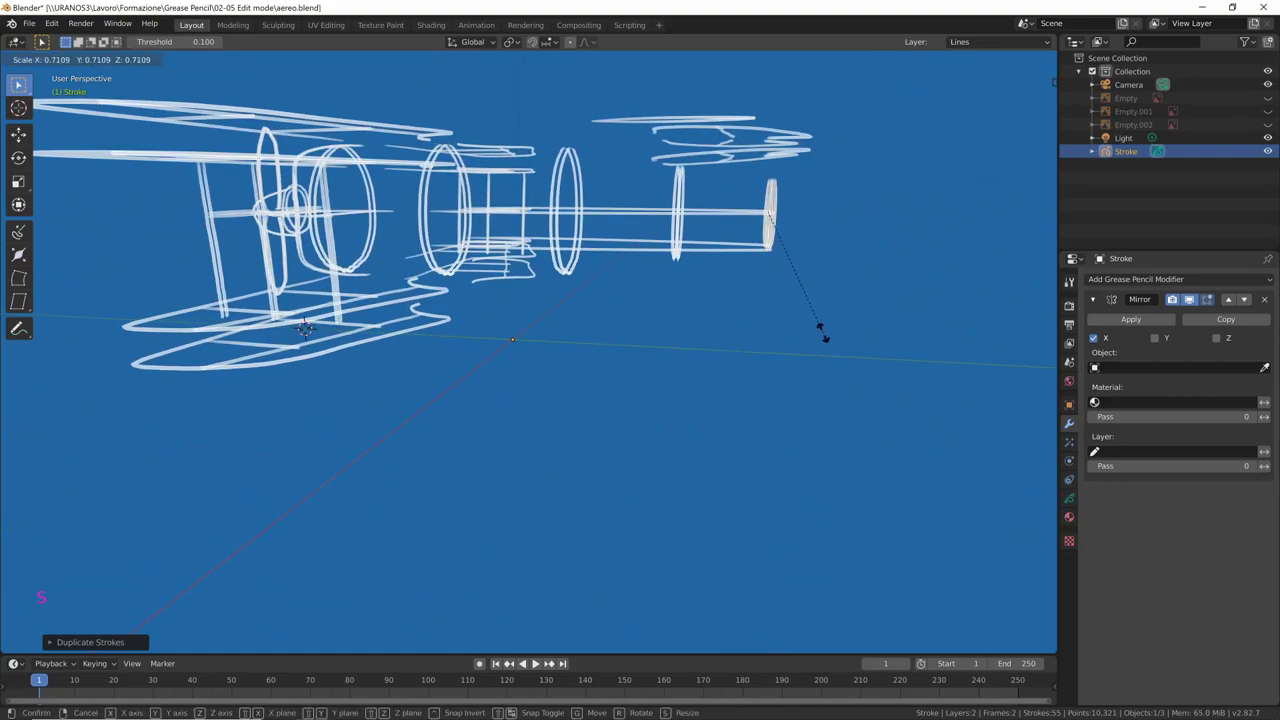
{"action": "middle_click", "coordinate": [839, 333]}
{"action": "middle_click", "coordinate": [700, 413]}
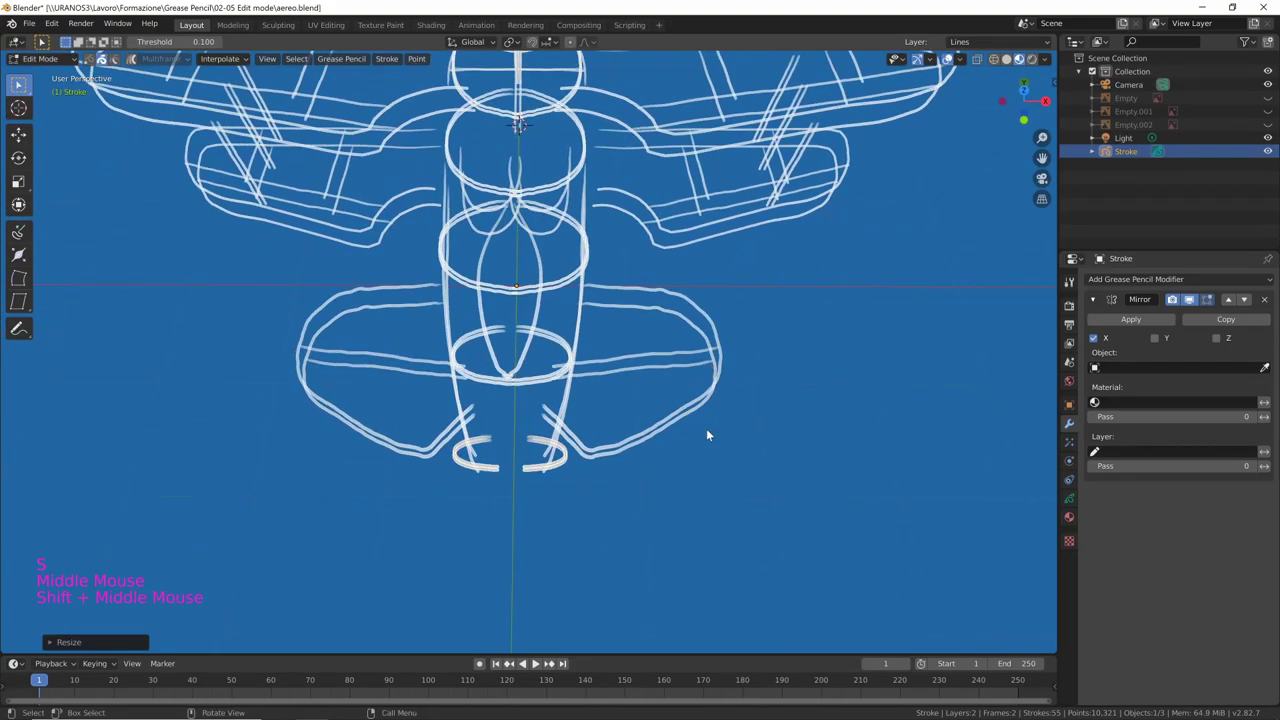
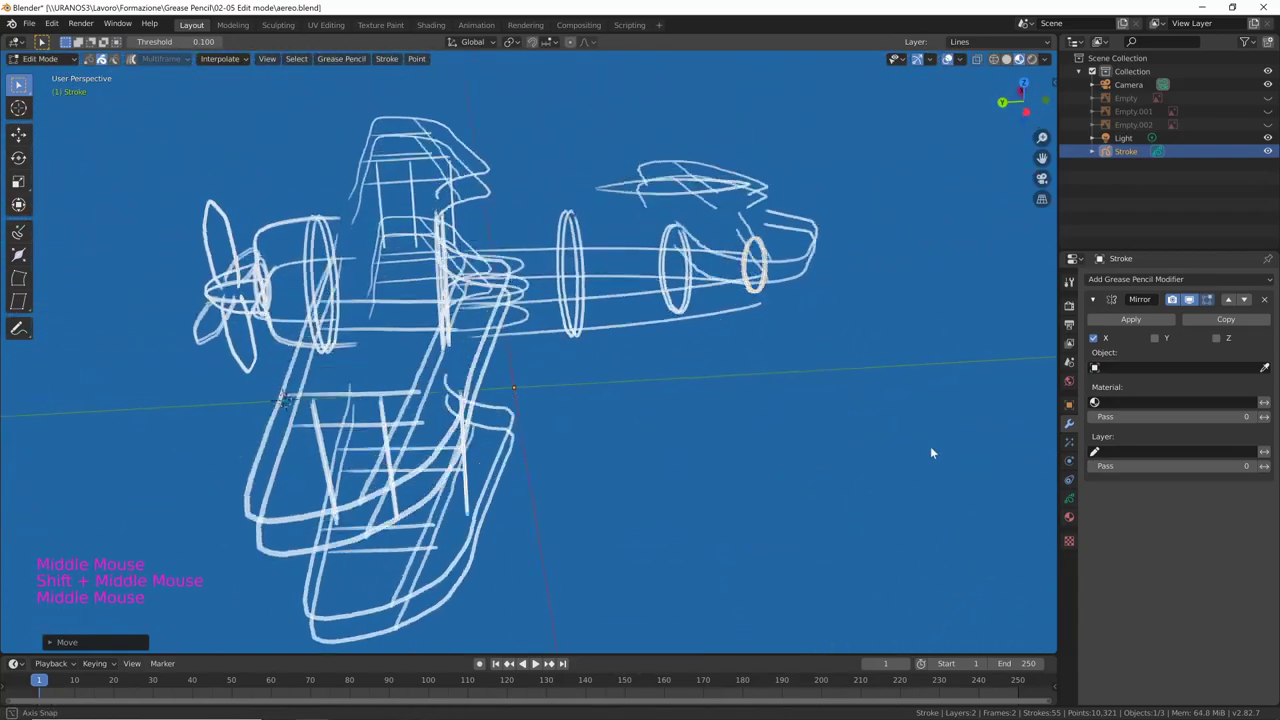
{"action": "left_click", "coordinate": [678, 320]}
{"action": "middle_click", "coordinate": [773, 358]}
{"action": "middle_click", "coordinate": [730, 436]}
{"action": "middle_click", "coordinate": [745, 427]}
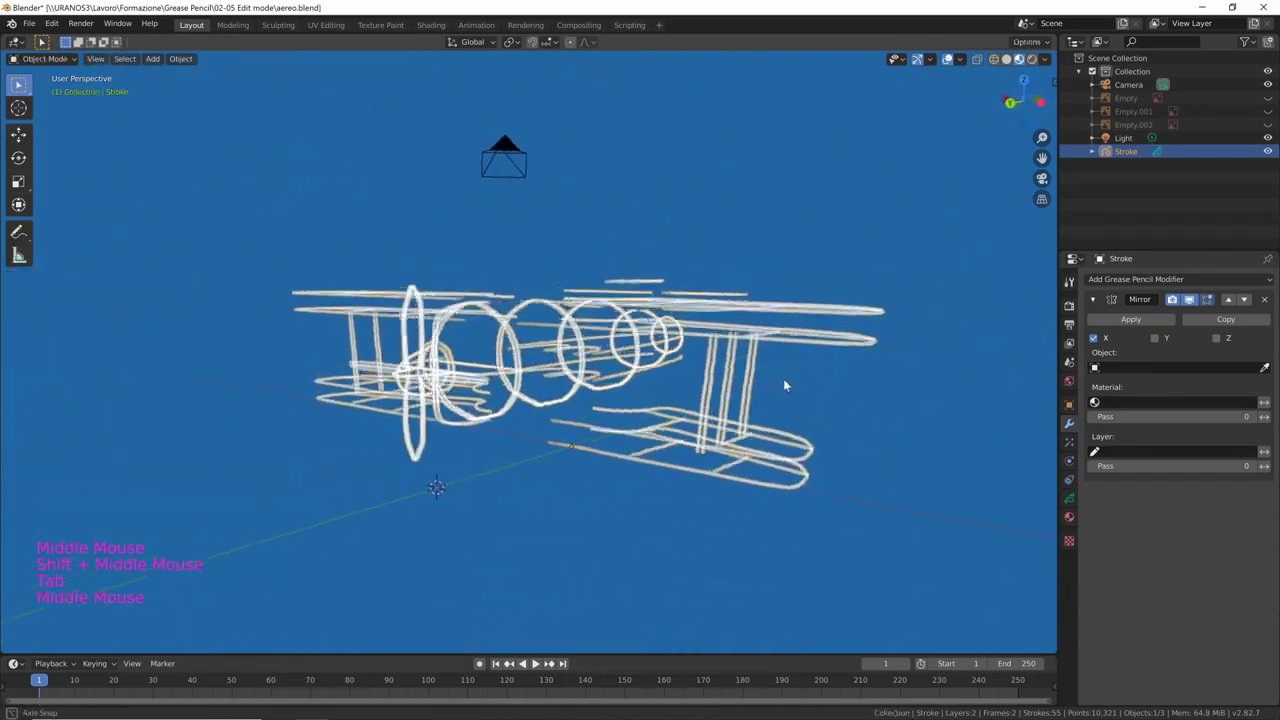
{"action": "key", "text": "ctrl+s"}
{"action": "middle_click", "coordinate": [786, 413]}
{"action": "middle_click", "coordinate": [760, 427]}
{"action": "middle_click", "coordinate": [739, 440]}
{"action": "middle_click", "coordinate": [737, 447]}
{"action": "middle_click", "coordinate": [780, 432]}
{"action": "middle_click", "coordinate": [675, 512]}
{"action": "middle_click", "coordinate": [693, 515]}
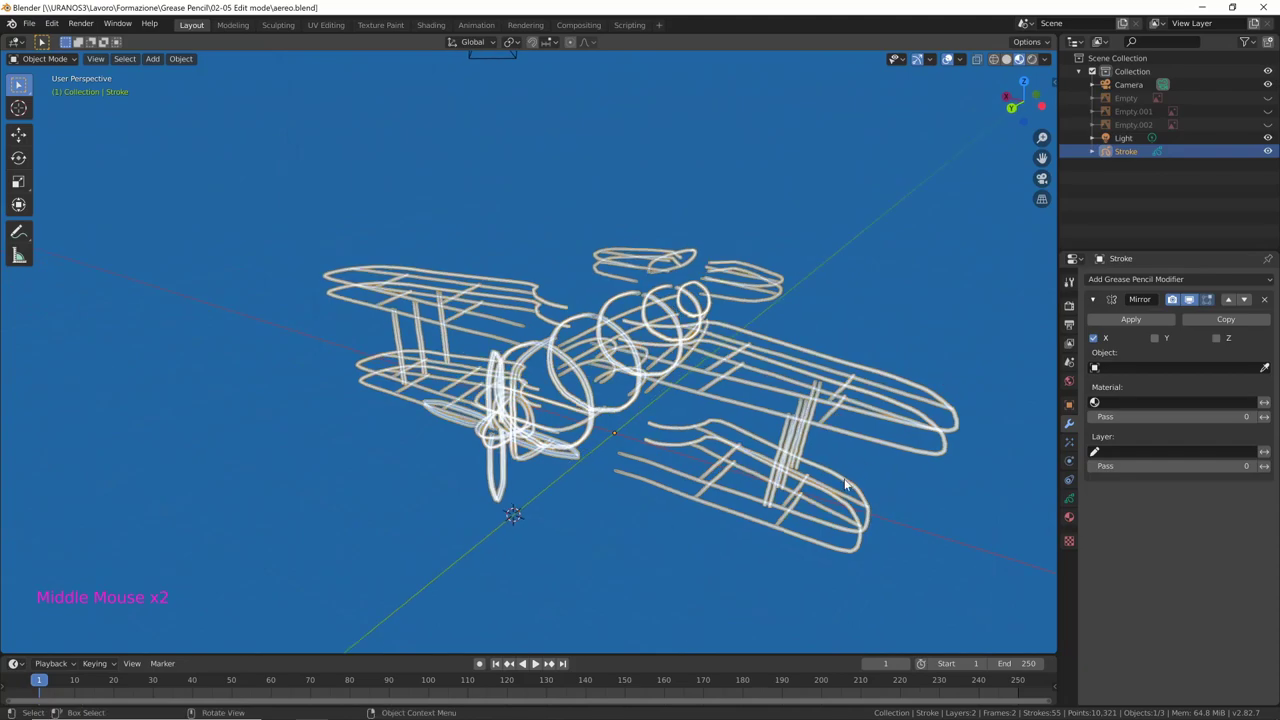
{"action": "middle_click", "coordinate": [869, 471]}
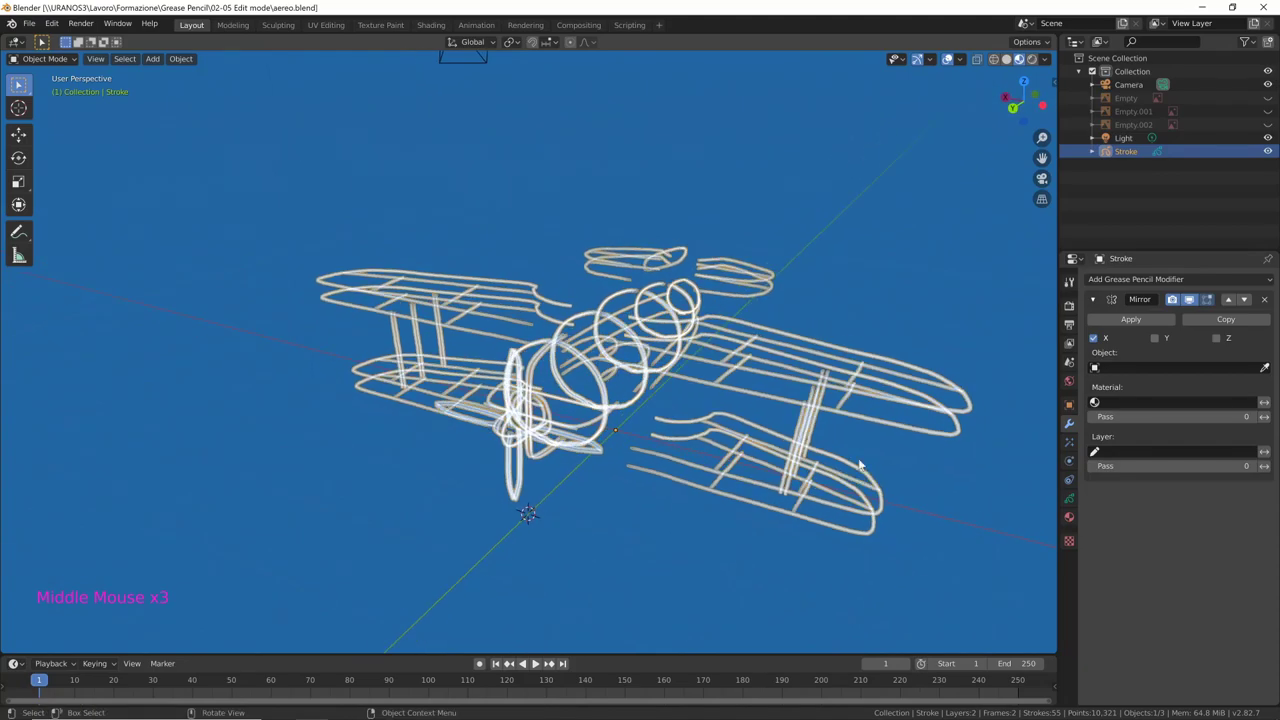
{"action": "middle_click", "coordinate": [901, 486]}
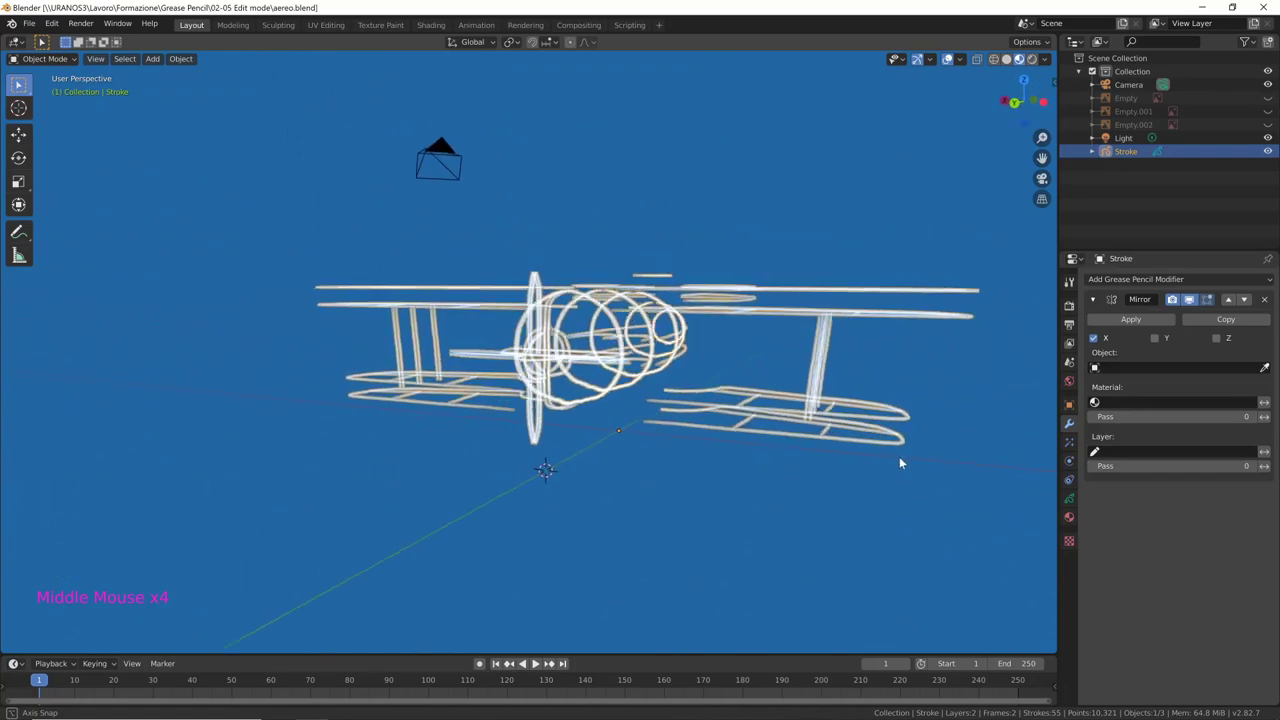
{"action": "middle_click", "coordinate": [899, 461]}
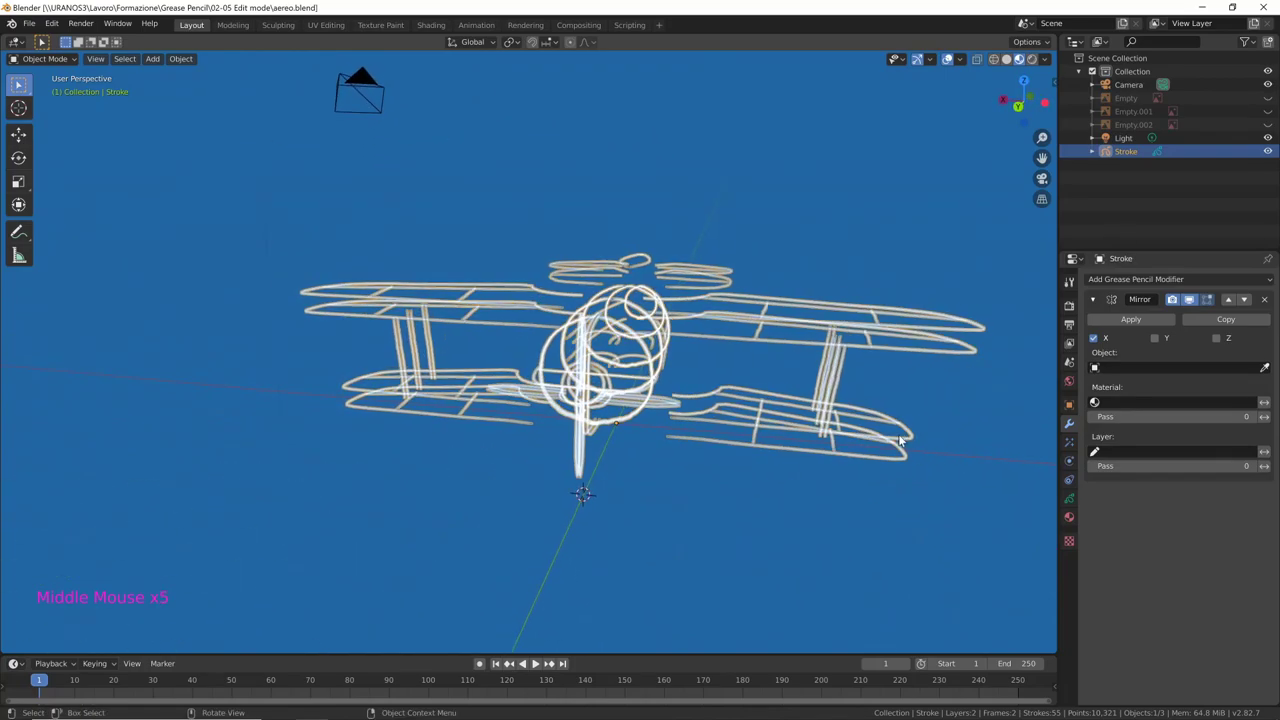
{"action": "key", "text": "ctrl+Tab"}
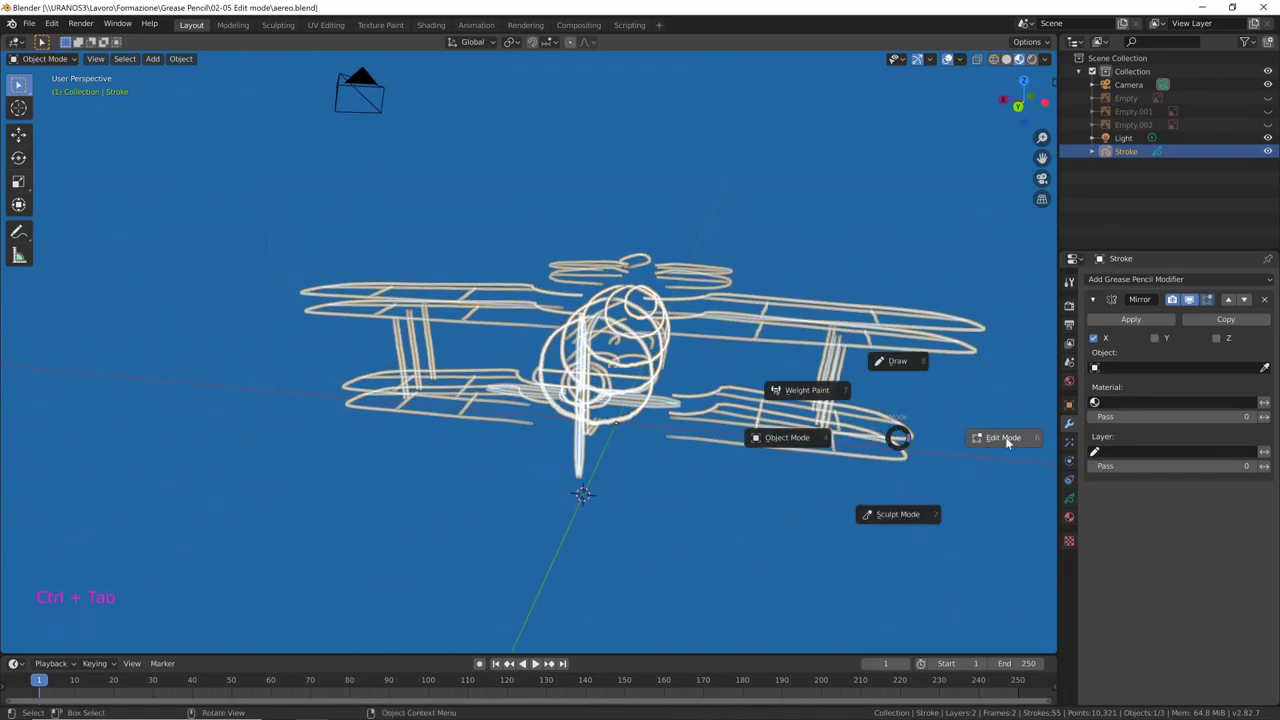
In Edit Mode from front view, duplicate the wing struts as a second pair further along the wings
{"action": "middle_click", "coordinate": [897, 416]}
{"action": "right_click", "coordinate": [863, 353]}
{"action": "middle_click", "coordinate": [893, 385]}
{"action": "key", "text": "KP_1"}
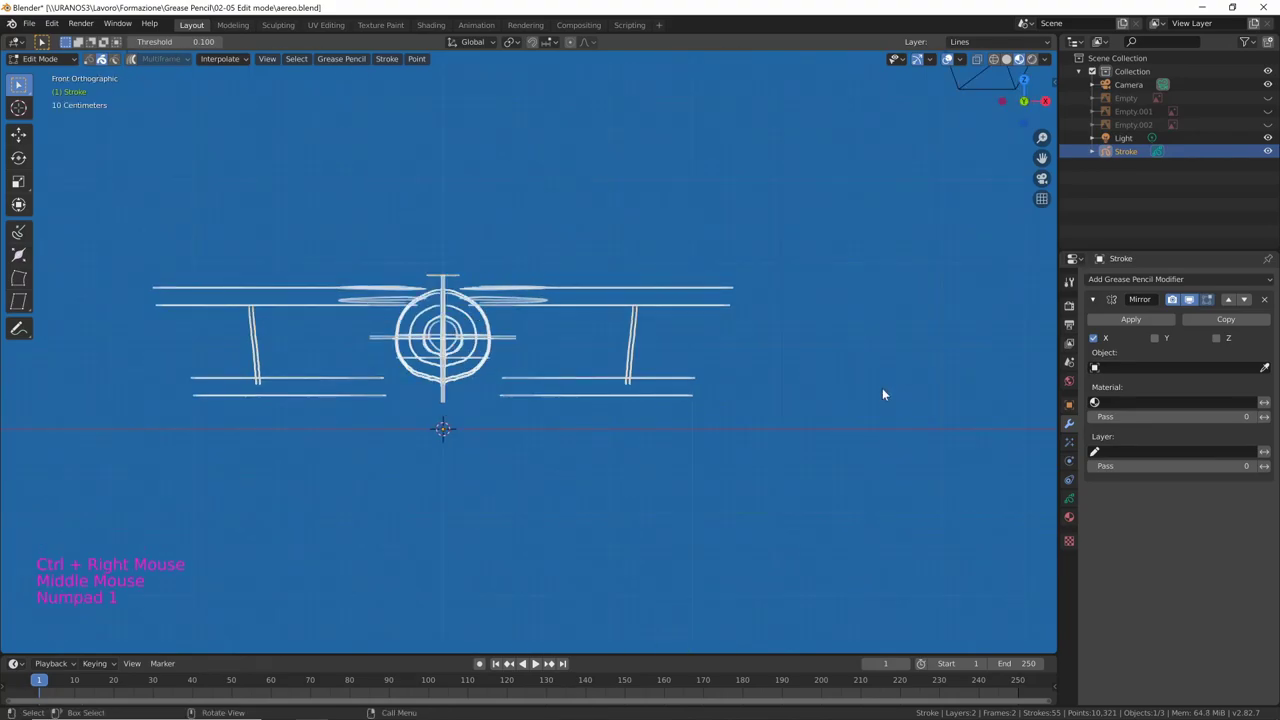
{"action": "key", "text": "shift+d"}
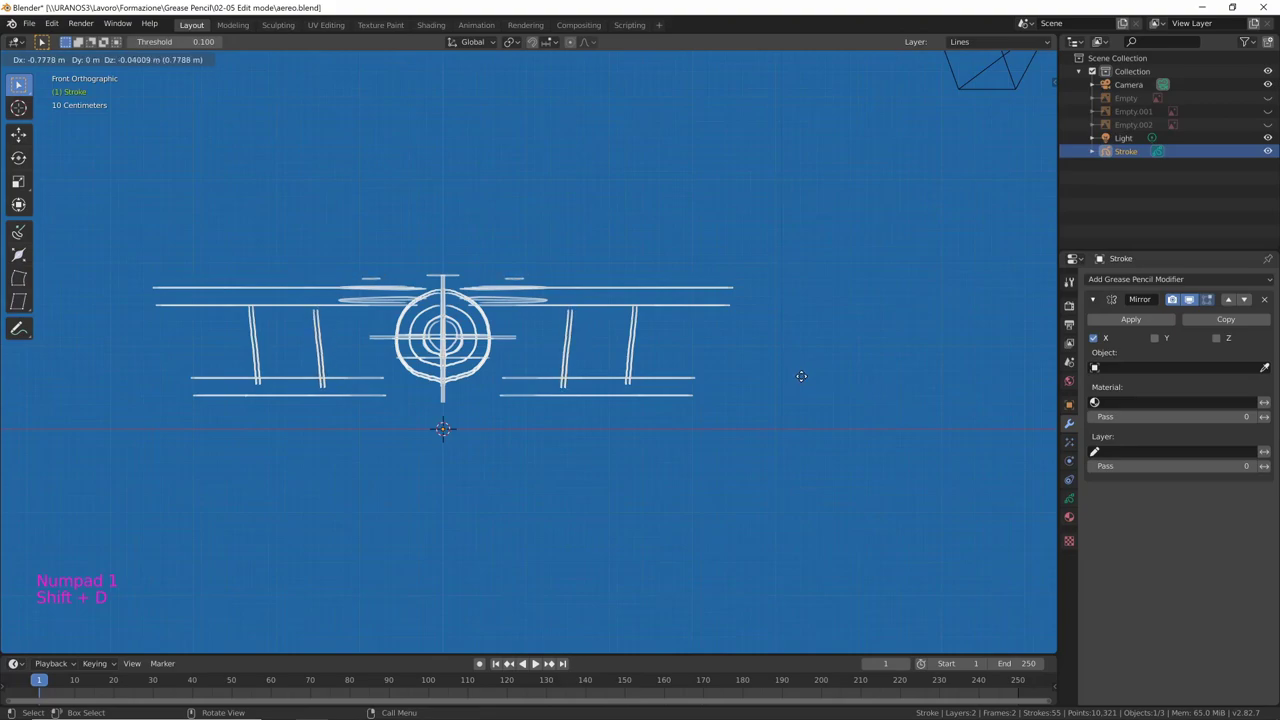
{"action": "middle_click", "coordinate": [795, 388]}
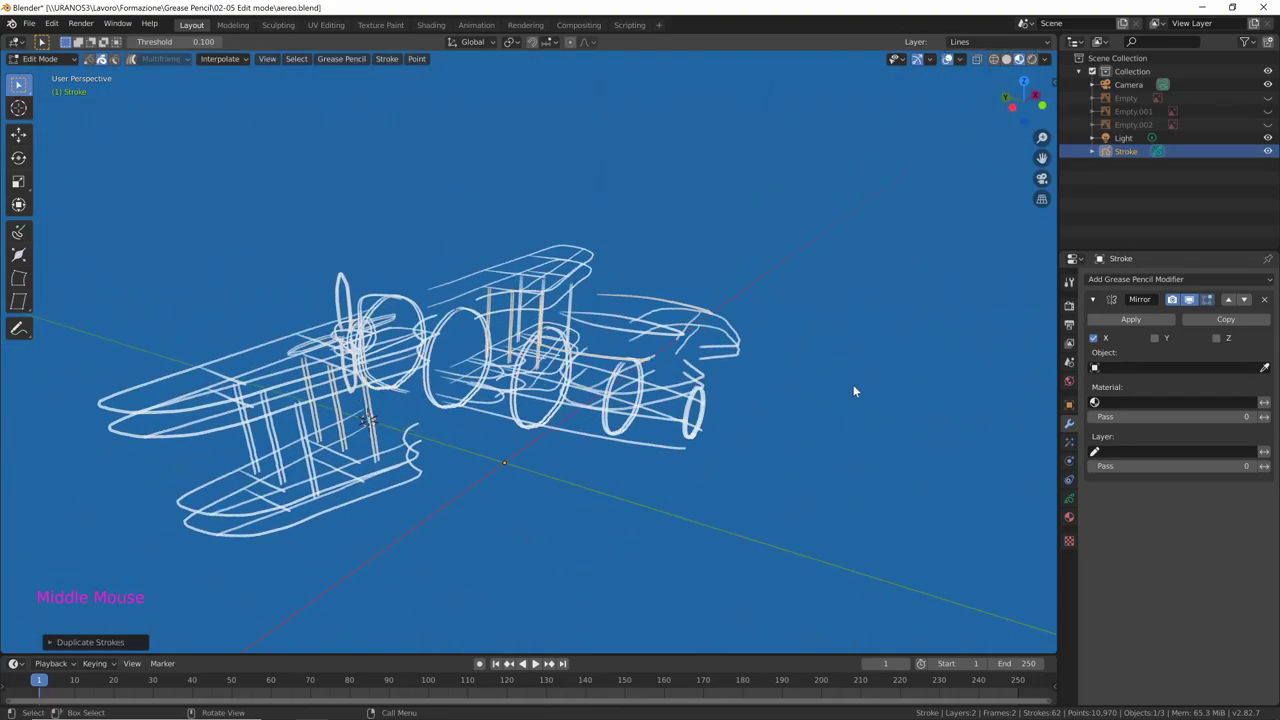
Select a strut stroke and constrain its move to the X axis, checking alignment by orbiting
{"action": "left_click", "coordinate": [687, 307]}
{"action": "key", "text": "x"}
{"action": "middle_click", "coordinate": [840, 395]}
{"action": "middle_click", "coordinate": [673, 381]}
{"action": "middle_click", "coordinate": [649, 401]}
{"action": "middle_click", "coordinate": [723, 439]}
{"action": "middle_click", "coordinate": [708, 418]}
{"action": "middle_click", "coordinate": [764, 434]}
From side view, rotate, move and duplicate strokes into tapering fuselage lines toward the tail
{"action": "left_click", "coordinate": [579, 413]}
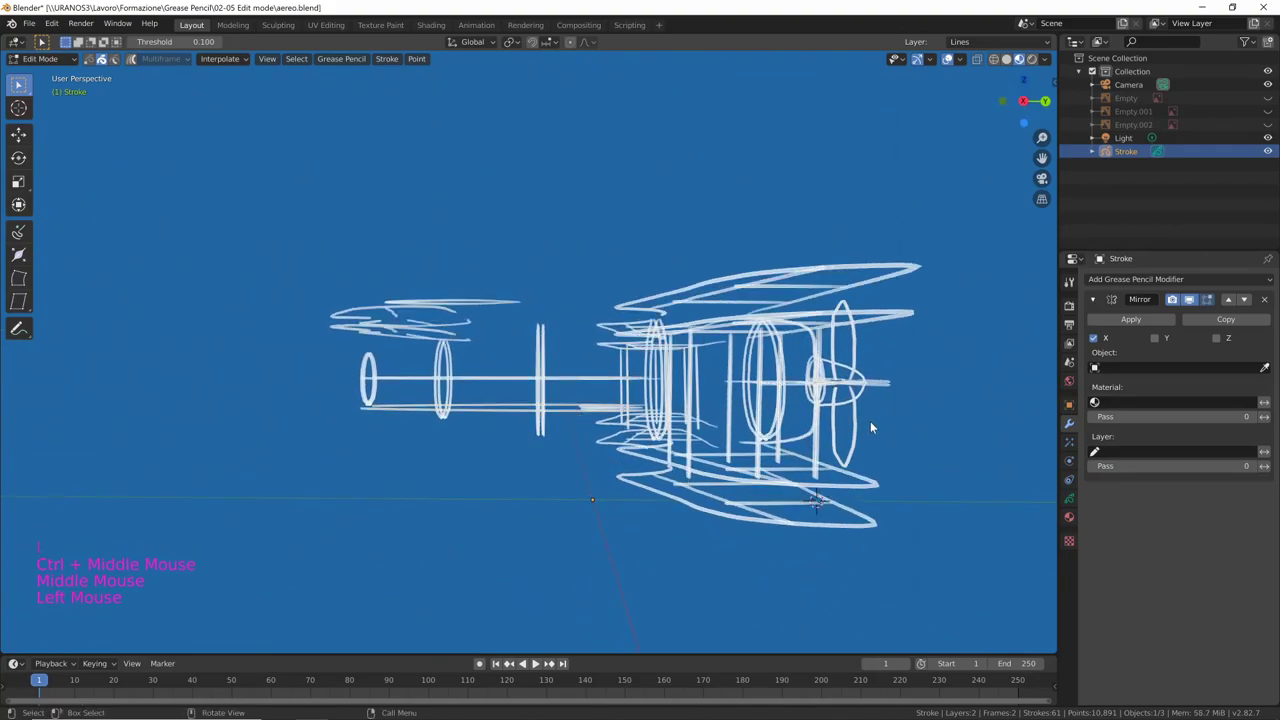
{"action": "key", "text": "r"}
{"action": "key", "text": "r"}
{"action": "middle_click", "coordinate": [843, 462]}
{"action": "key", "text": "ctrl+z"}
{"action": "key", "text": "KP_3"}
{"action": "key", "text": "r"}
{"action": "key", "text": "g"}
{"action": "key", "text": "shift+d"}
{"action": "key", "text": "r"}
{"action": "key", "text": "g"}
{"action": "middle_click", "coordinate": [654, 429]}
{"action": "middle_click", "coordinate": [501, 360]}
{"action": "left_click", "coordinate": [478, 377]}
{"action": "middle_click", "coordinate": [542, 398]}
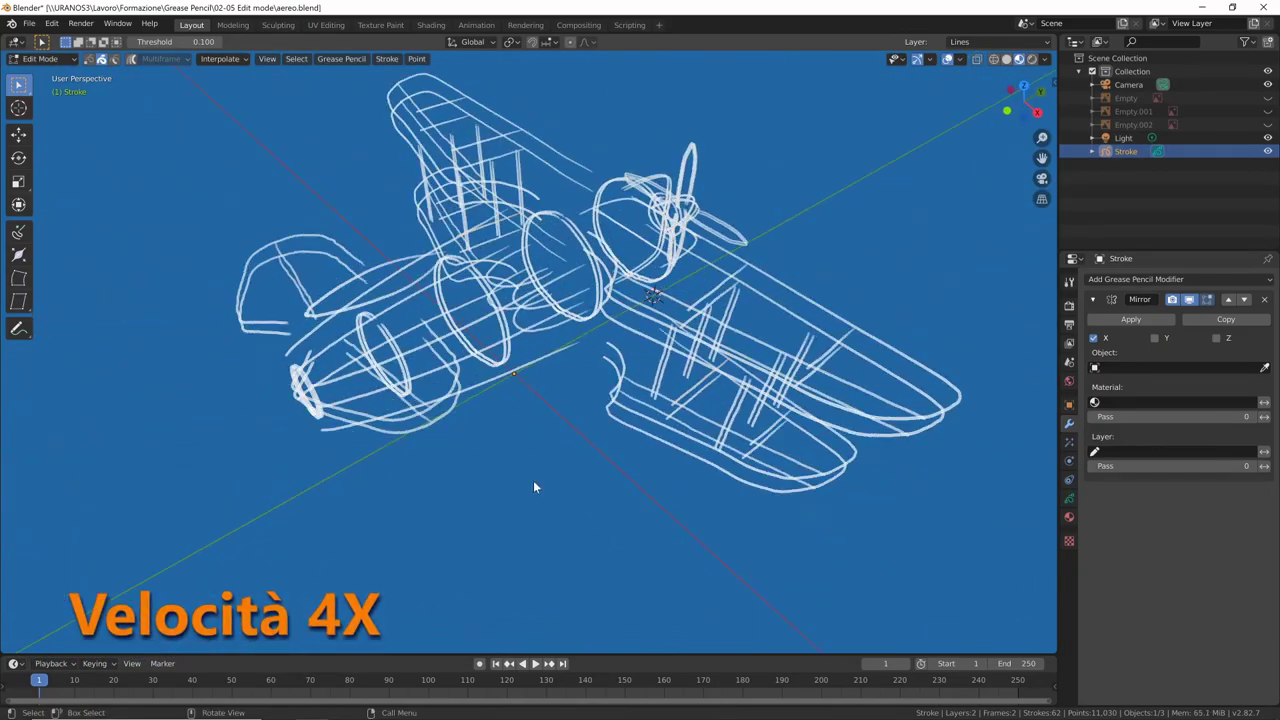
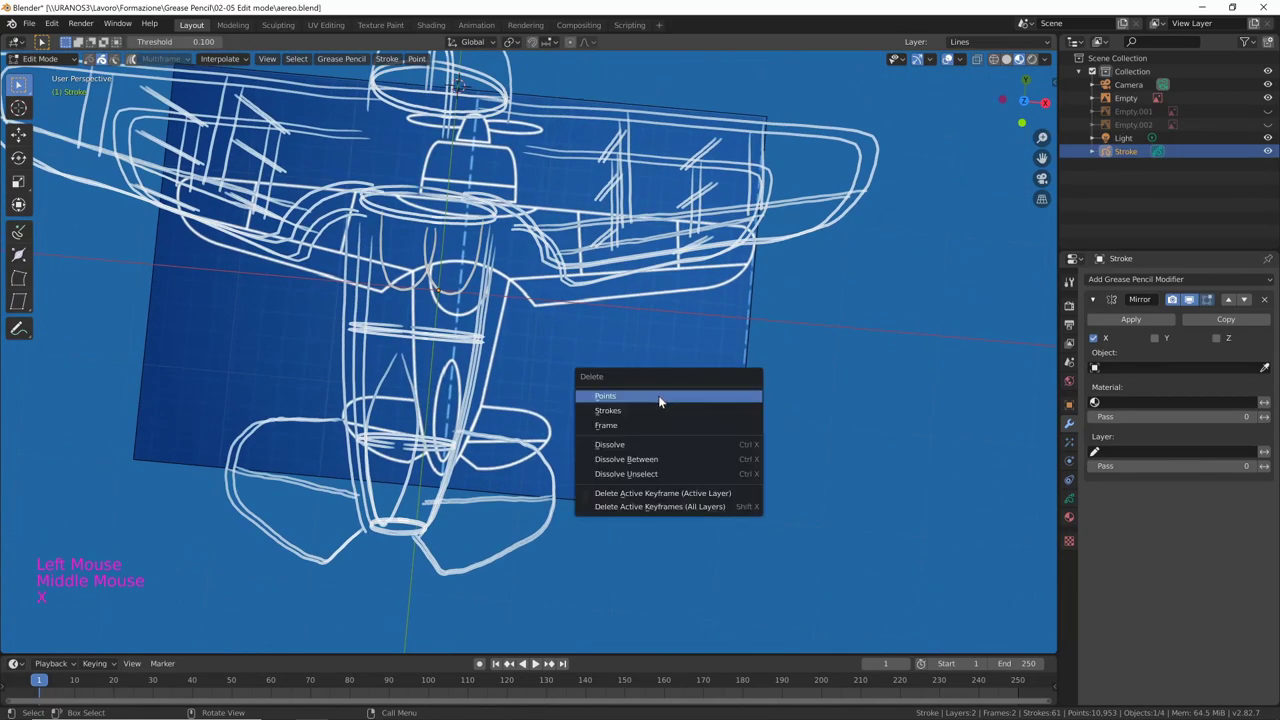
Delete the stray curved stroke near the wing root and switch back to drawing from top view
{"action": "key", "text": "i"}
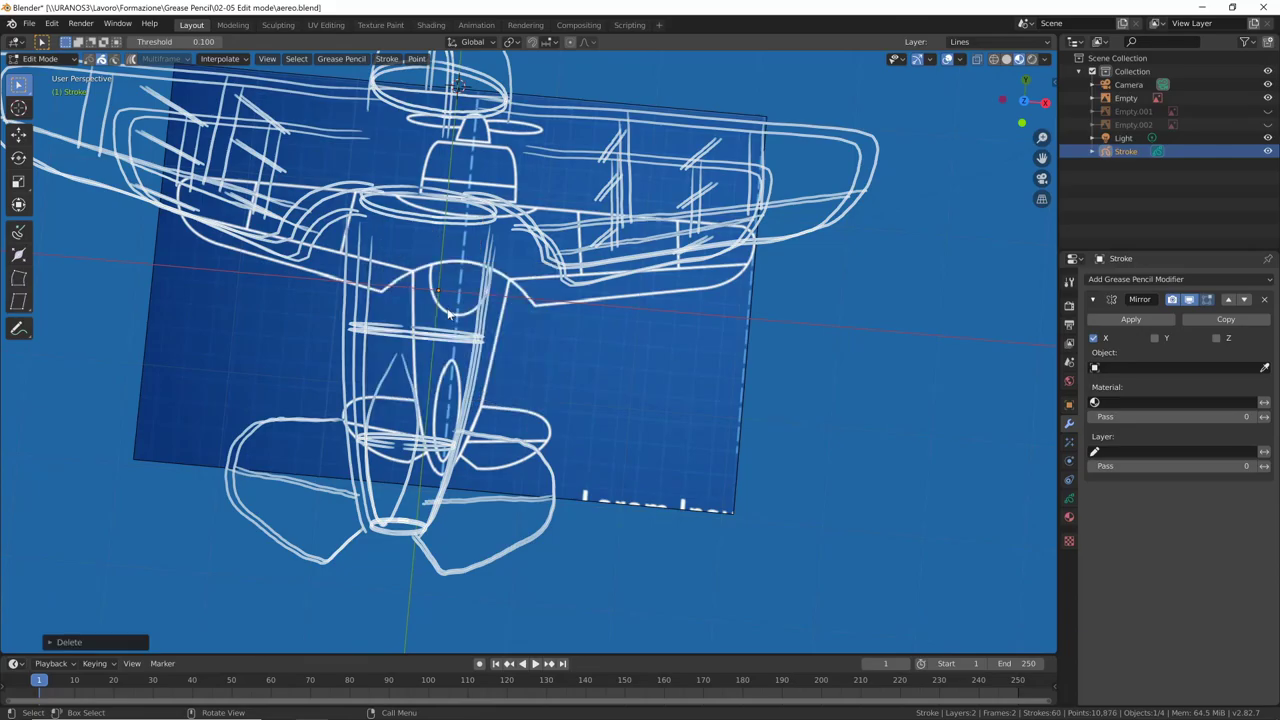
{"action": "middle_click", "coordinate": [723, 448]}
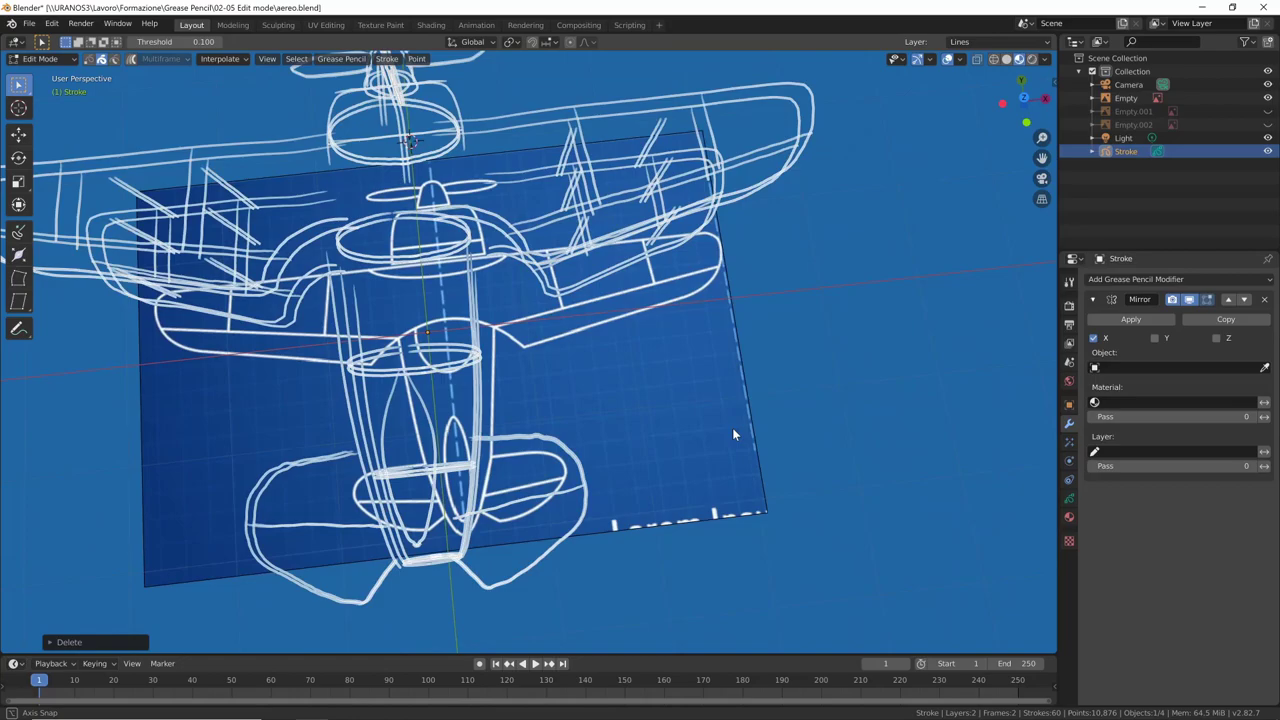
{"action": "key", "text": "KP_7"}
{"action": "middle_click", "coordinate": [669, 344]}
{"action": "key", "text": "ctrl+Tab"}
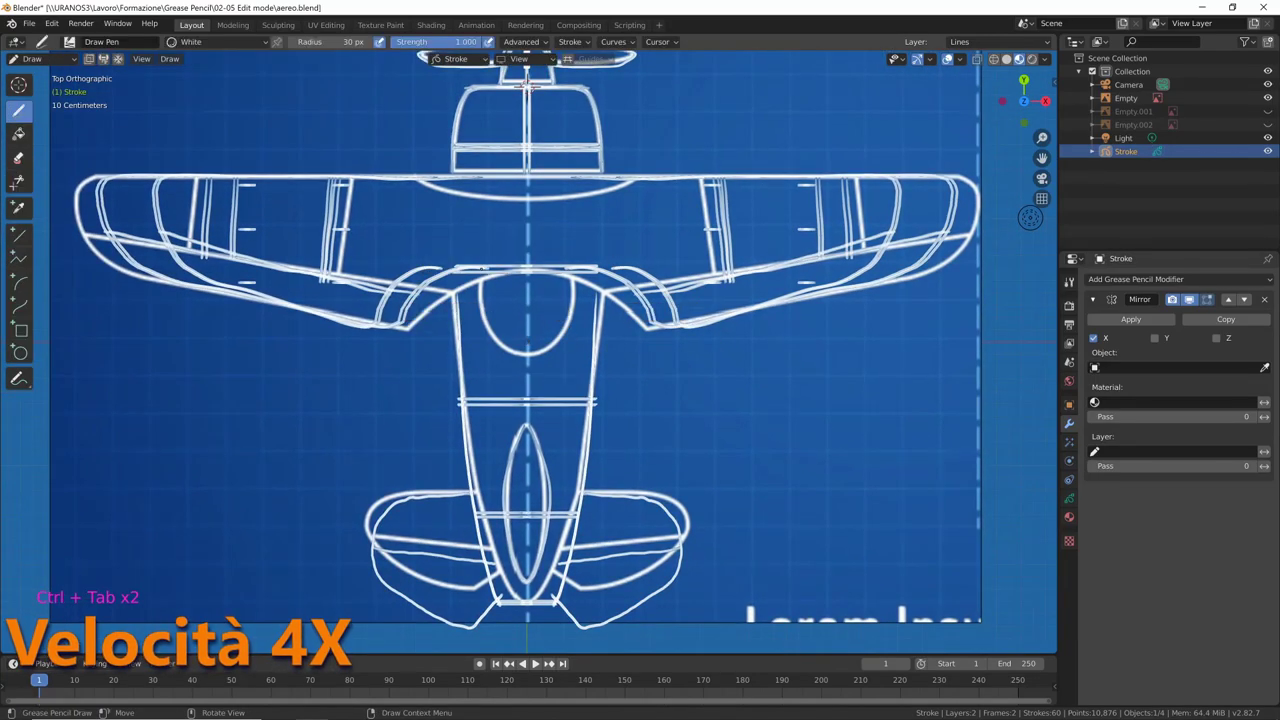
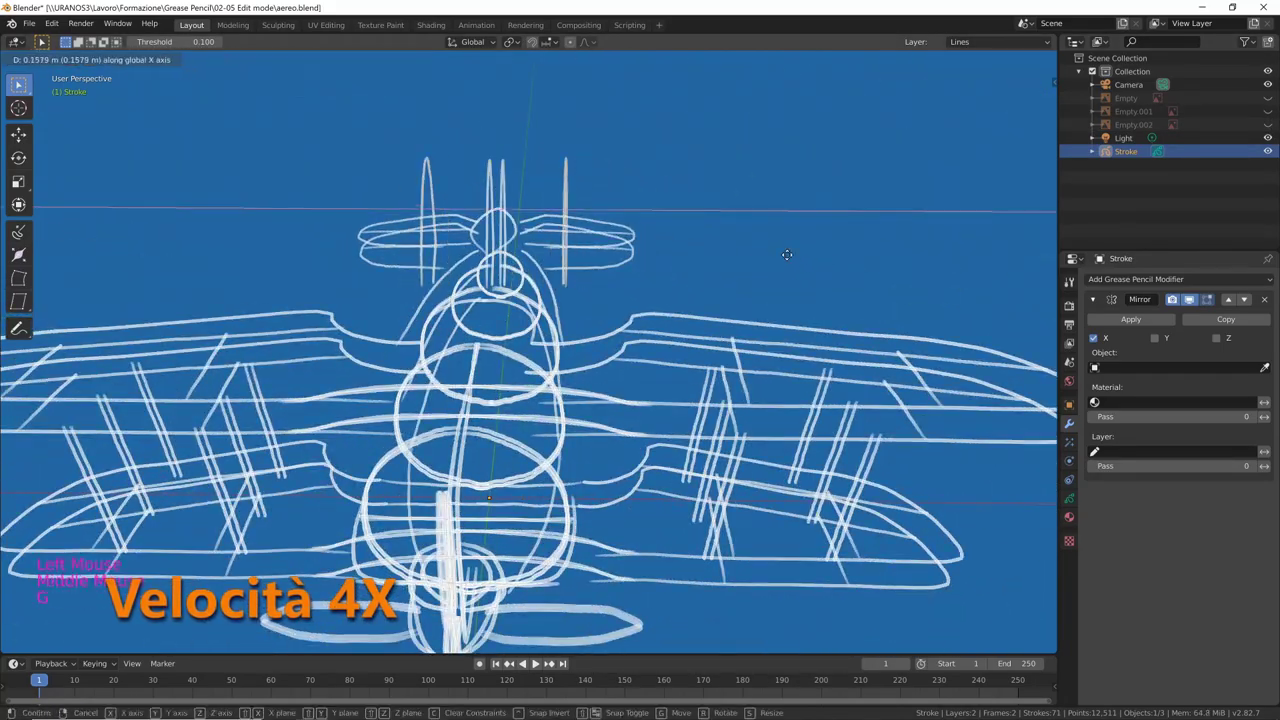
Confirm the X-axis move of the selected strokes and nudge their position and scale
{"action": "middle_click", "coordinate": [828, 288]}
{"action": "middle_click", "coordinate": [779, 296]}
{"action": "middle_click", "coordinate": [741, 321]}
{"action": "middle_click", "coordinate": [754, 335]}
{"action": "left_click", "coordinate": [637, 295]}
{"action": "middle_click", "coordinate": [692, 302]}
{"action": "key", "text": "g"}
{"action": "key", "text": "s"}
{"action": "key", "text": "g"}
{"action": "key", "text": "s"}
{"action": "key", "text": "g"}
{"action": "middle_click", "coordinate": [756, 310]}
Duplicate a stroke, rotate, scale and place it from side view, then inspect the biplane all round
{"action": "key", "text": "shift+d"}
{"action": "key", "text": "KP_3"}
{"action": "key", "text": "r"}
{"action": "key", "text": "s"}
{"action": "key", "text": "g"}
{"action": "middle_click", "coordinate": [744, 390]}
{"action": "middle_click", "coordinate": [859, 453]}
{"action": "middle_click", "coordinate": [869, 425]}
{"action": "middle_click", "coordinate": [889, 400]}
{"action": "middle_click", "coordinate": [766, 439]}
{"action": "middle_click", "coordinate": [843, 420]}
{"action": "middle_click", "coordinate": [768, 431]}
{"action": "middle_click", "coordinate": [785, 452]}
{"action": "middle_click", "coordinate": [872, 421]}
{"action": "middle_click", "coordinate": [864, 408]}
{"action": "middle_click", "coordinate": [845, 415]}
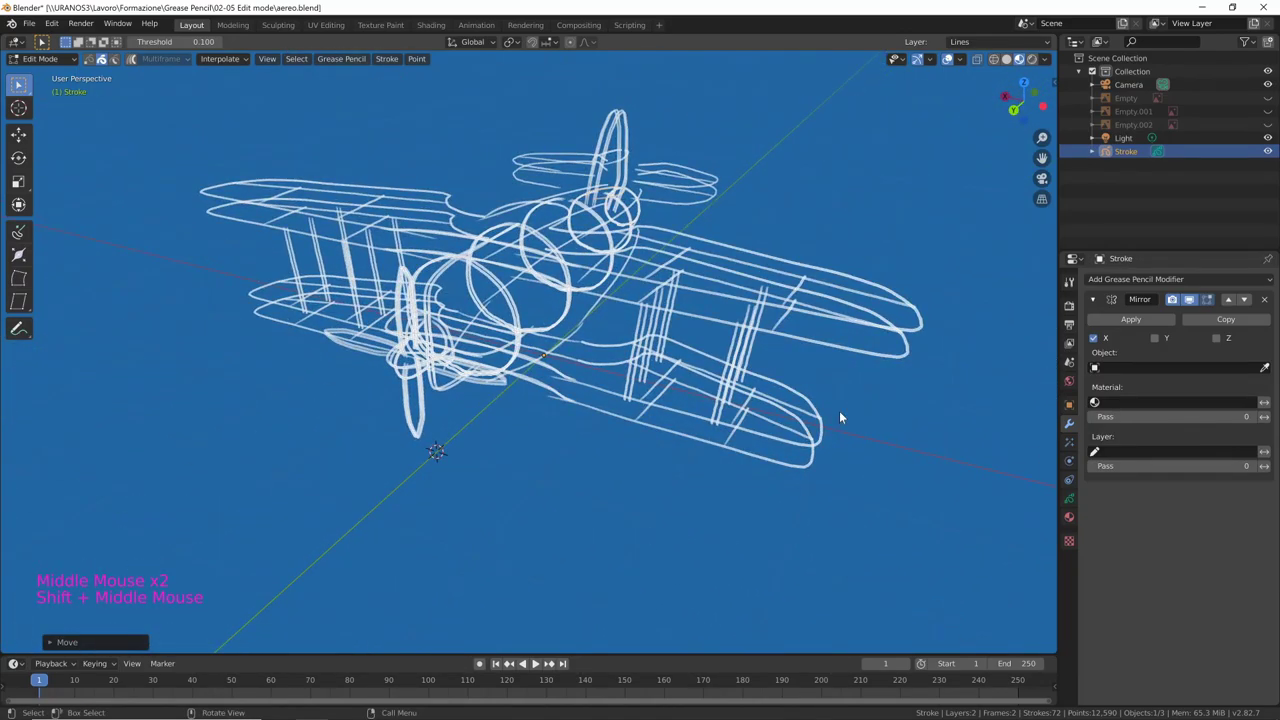
{"action": "middle_click", "coordinate": [790, 439]}
{"action": "middle_click", "coordinate": [808, 448]}
{"action": "middle_click", "coordinate": [794, 473]}
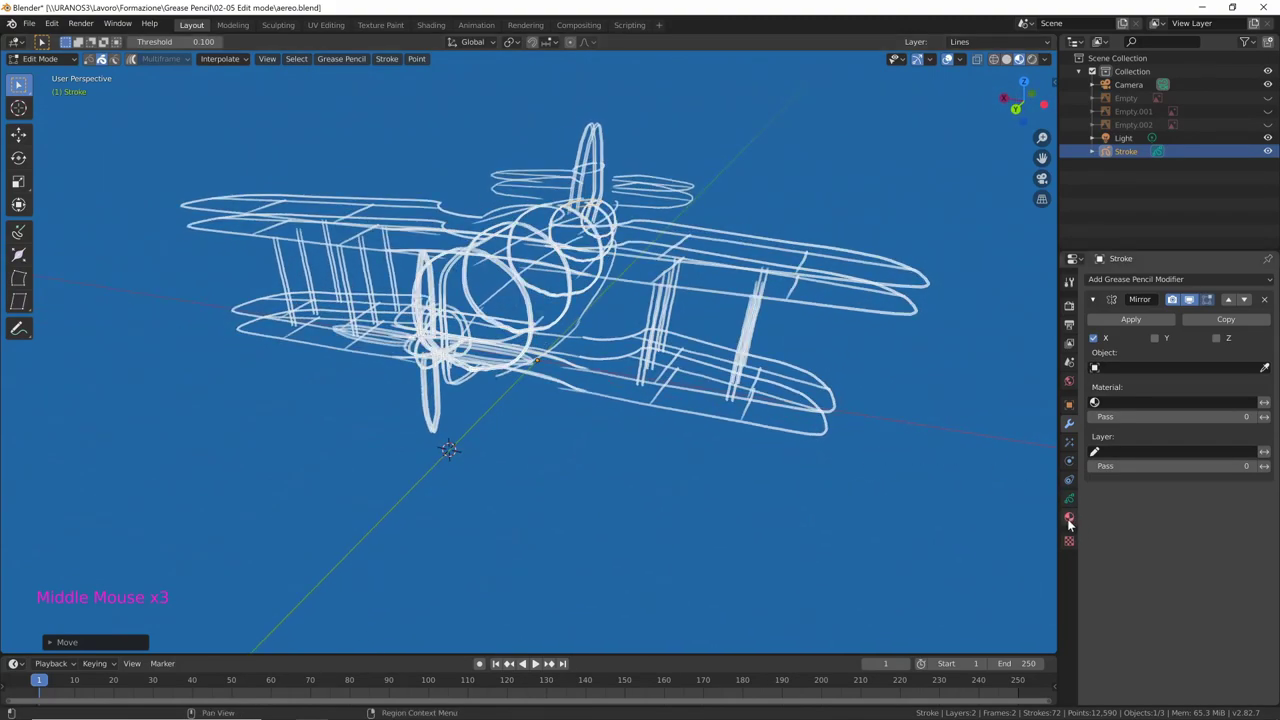
Enable Fill on the White material in Material Properties and leave editing for Object Mode
{"action": "left_click", "coordinate": [1072, 520]}
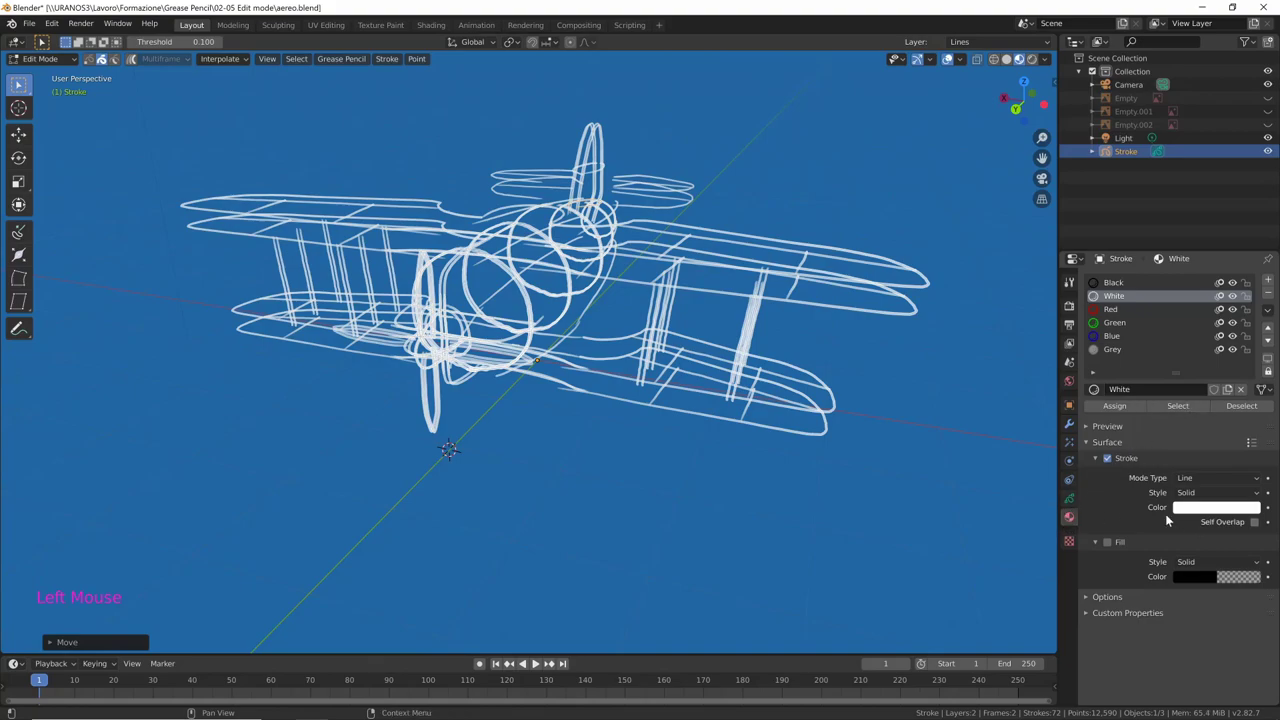
{"action": "left_click", "coordinate": [1112, 545]}
{"action": "middle_click", "coordinate": [950, 573]}
{"action": "key", "text": "ctrl+Tab"}
{"action": "middle_click", "coordinate": [819, 549]}
Set the fill colour to white at about 0.5 alpha and check the translucent result around the plane
{"action": "double_click", "coordinate": [1112, 529]}
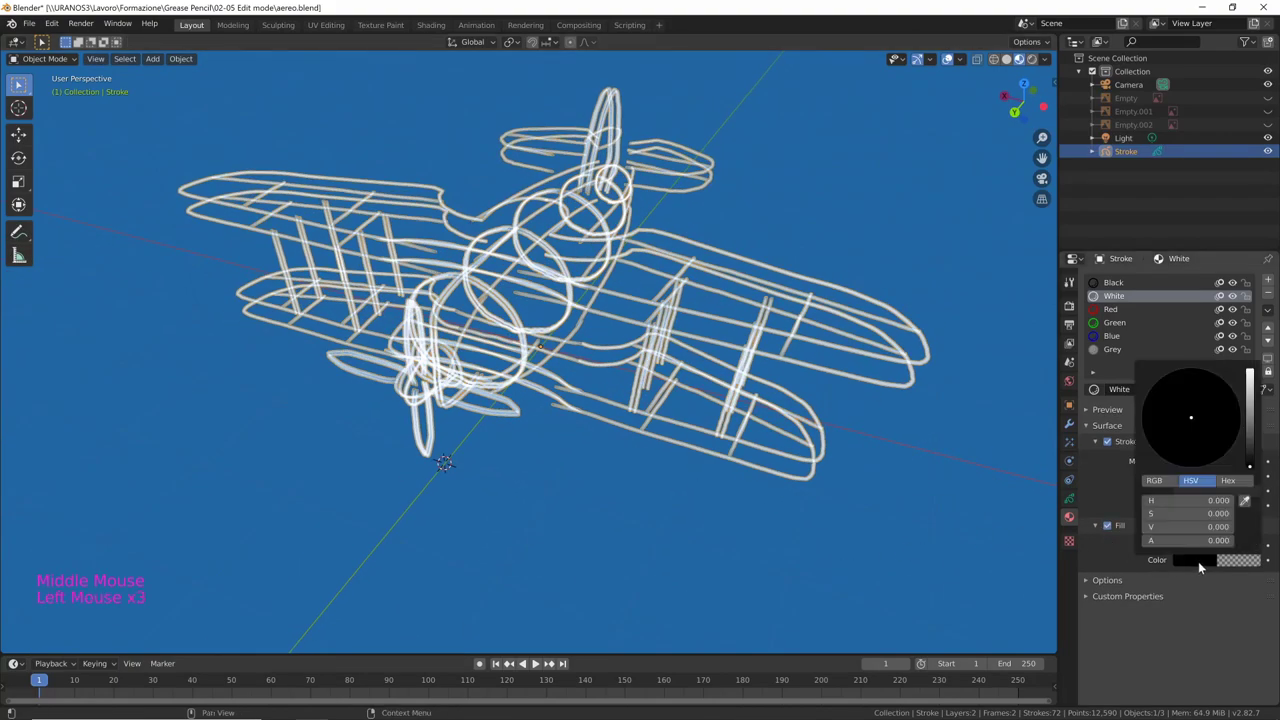
{"action": "left_click", "coordinate": [1253, 409]}
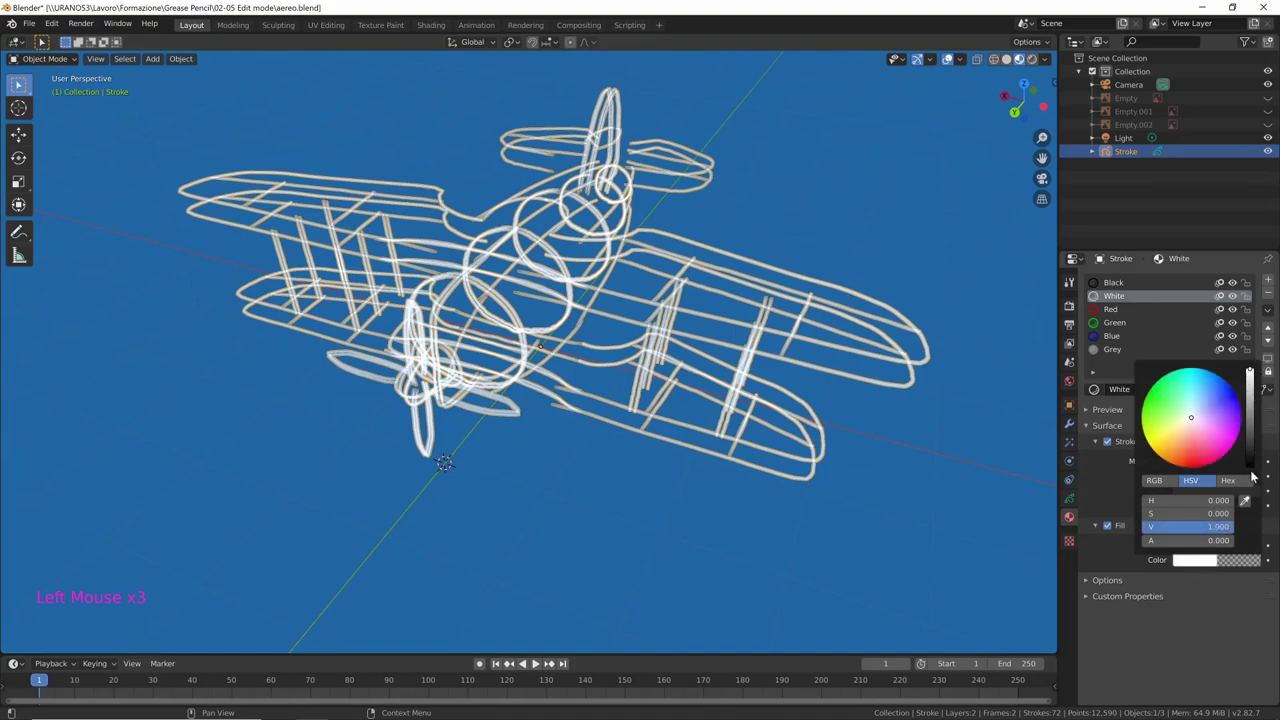
{"action": "left_click", "coordinate": [1247, 564]}
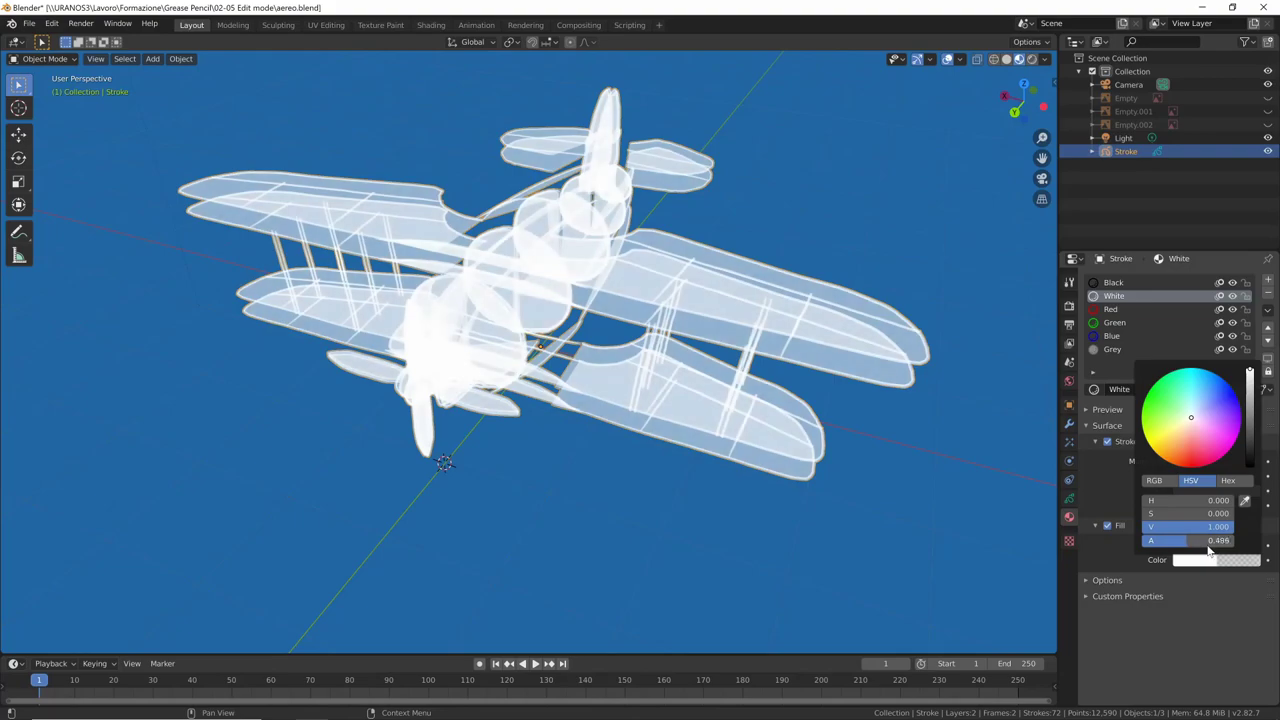
{"action": "middle_click", "coordinate": [867, 564]}
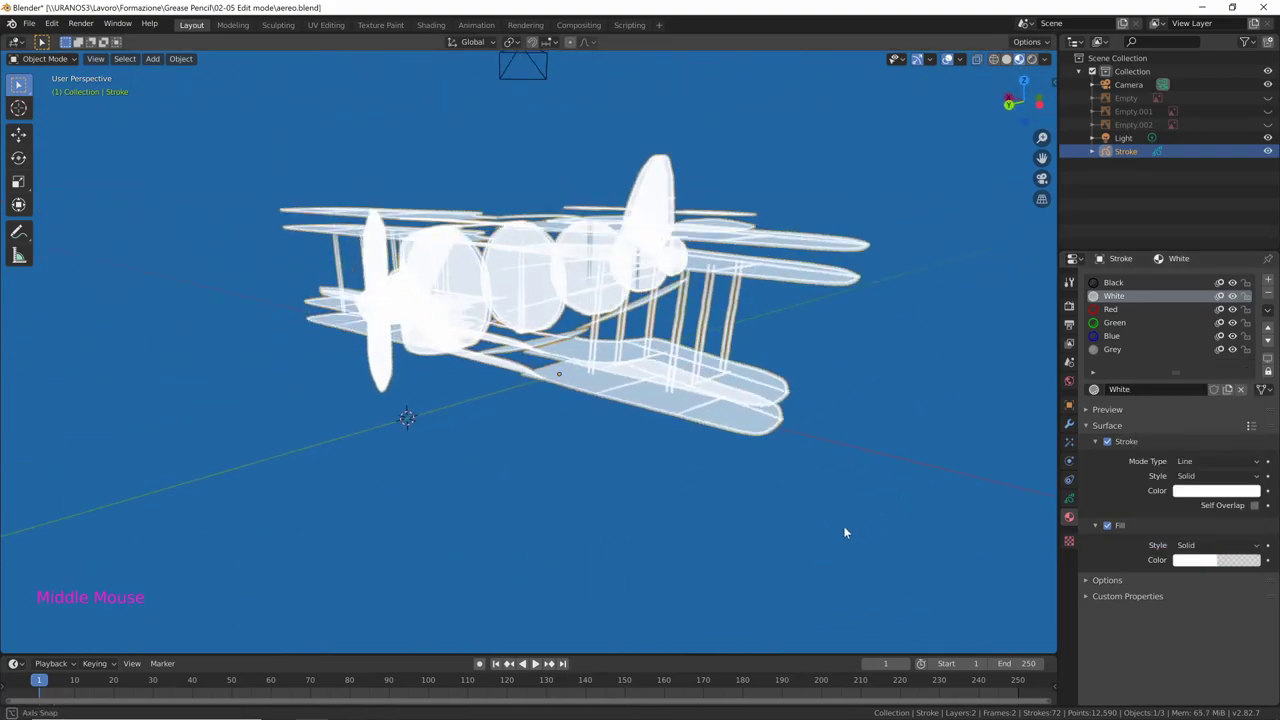
{"action": "middle_click", "coordinate": [817, 451]}
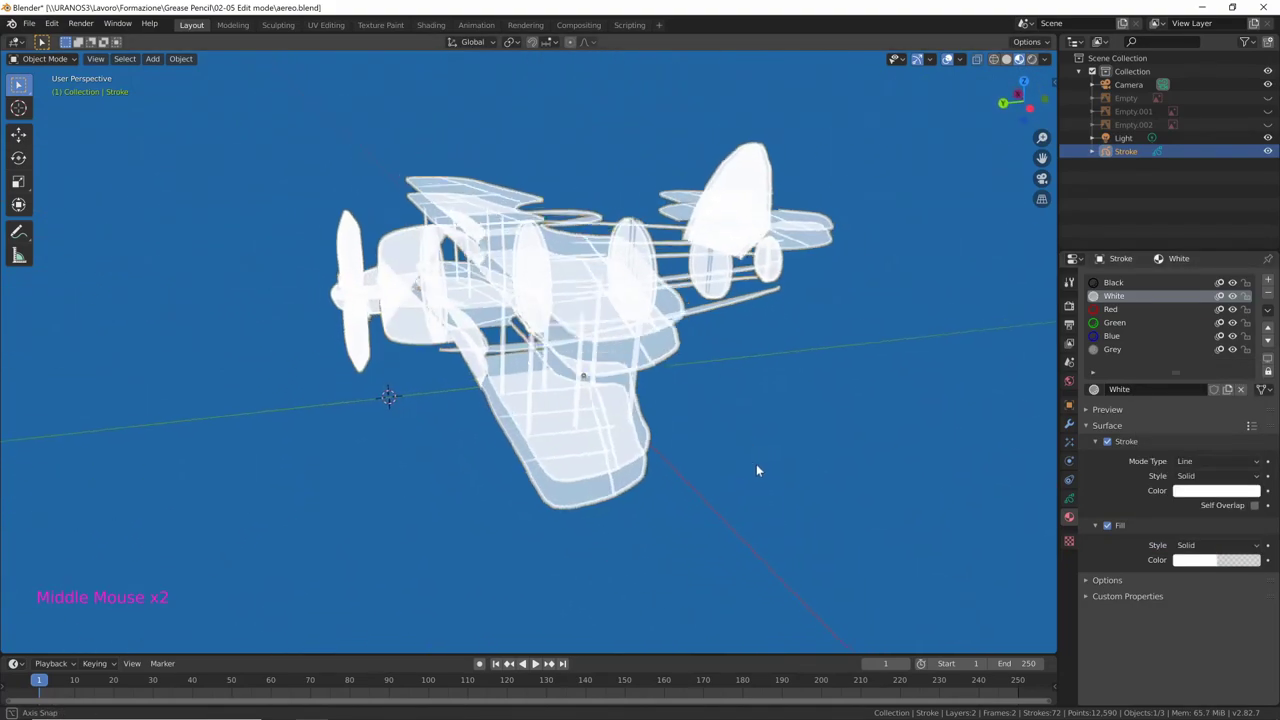
{"action": "middle_click", "coordinate": [779, 395]}
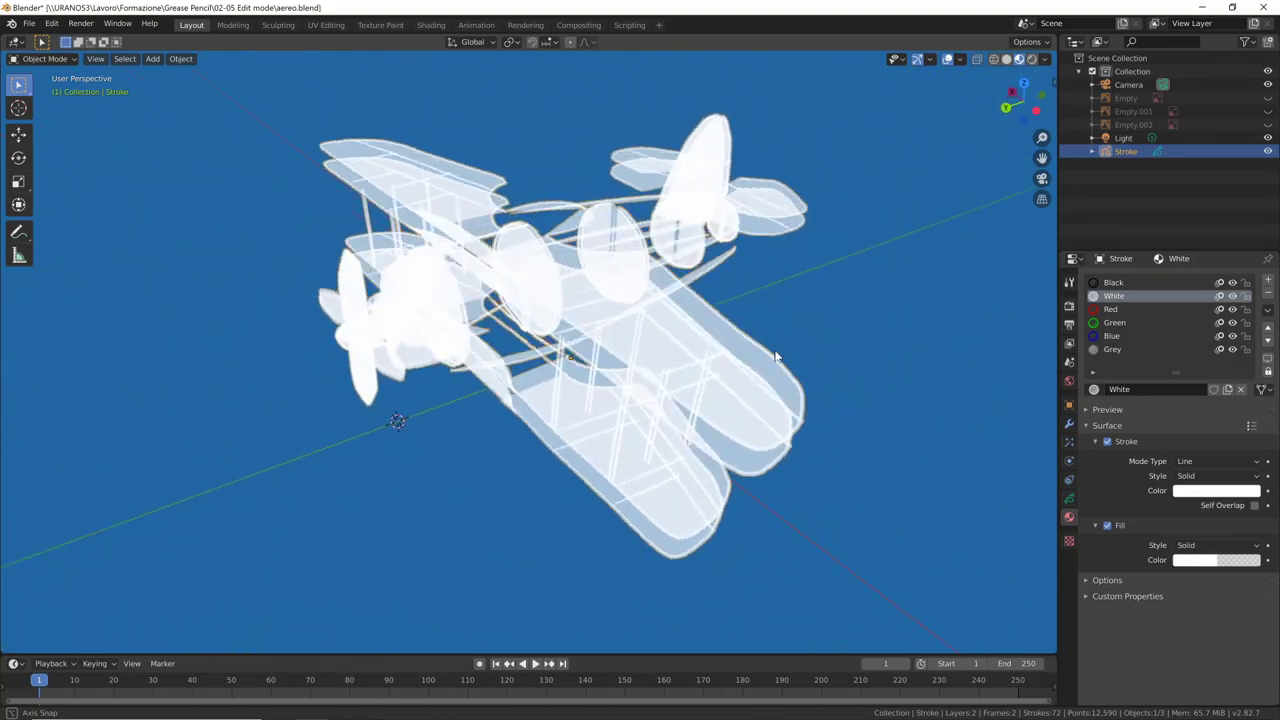
{"action": "middle_click", "coordinate": [808, 469]}
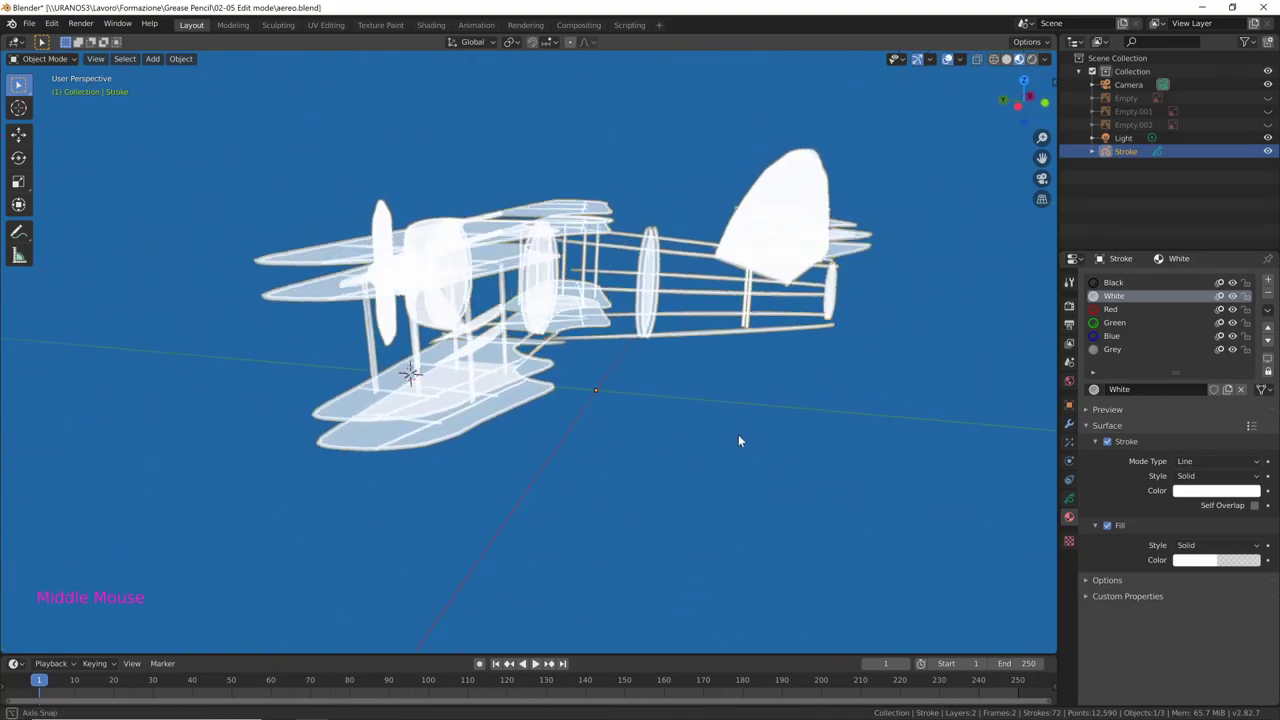
{"action": "middle_click", "coordinate": [849, 484]}
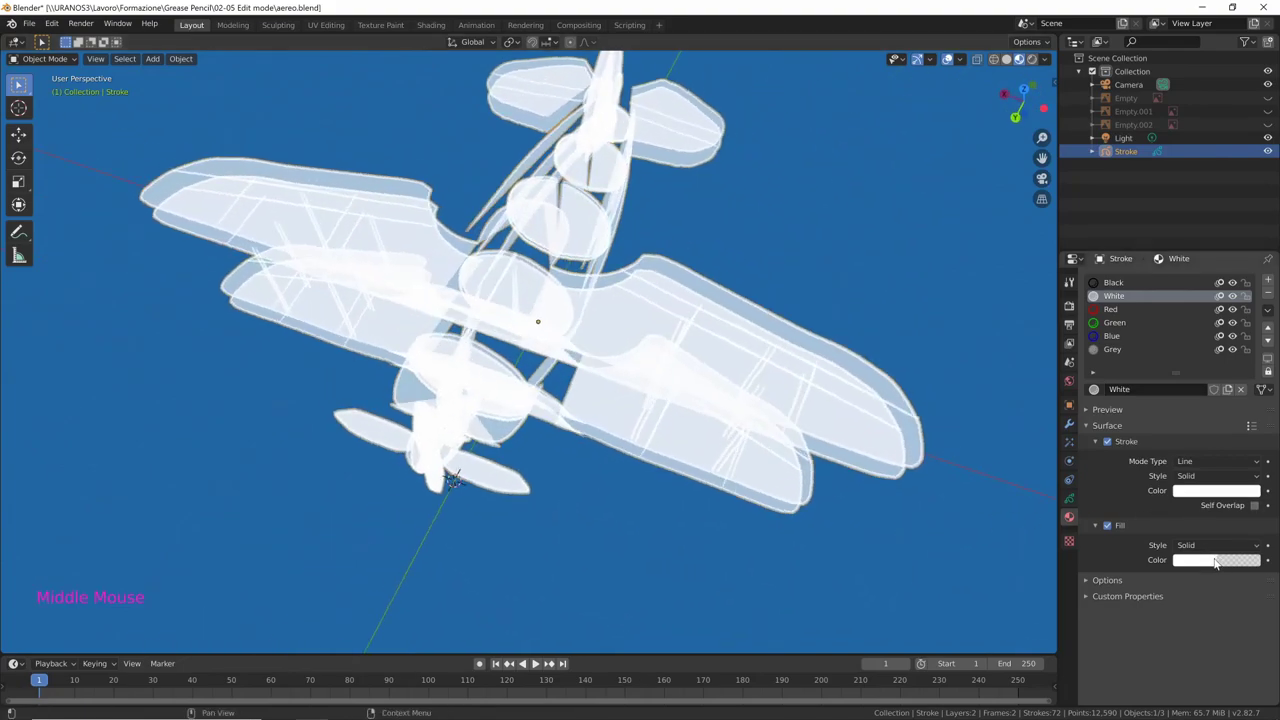
{"action": "left_click", "coordinate": [1223, 562]}
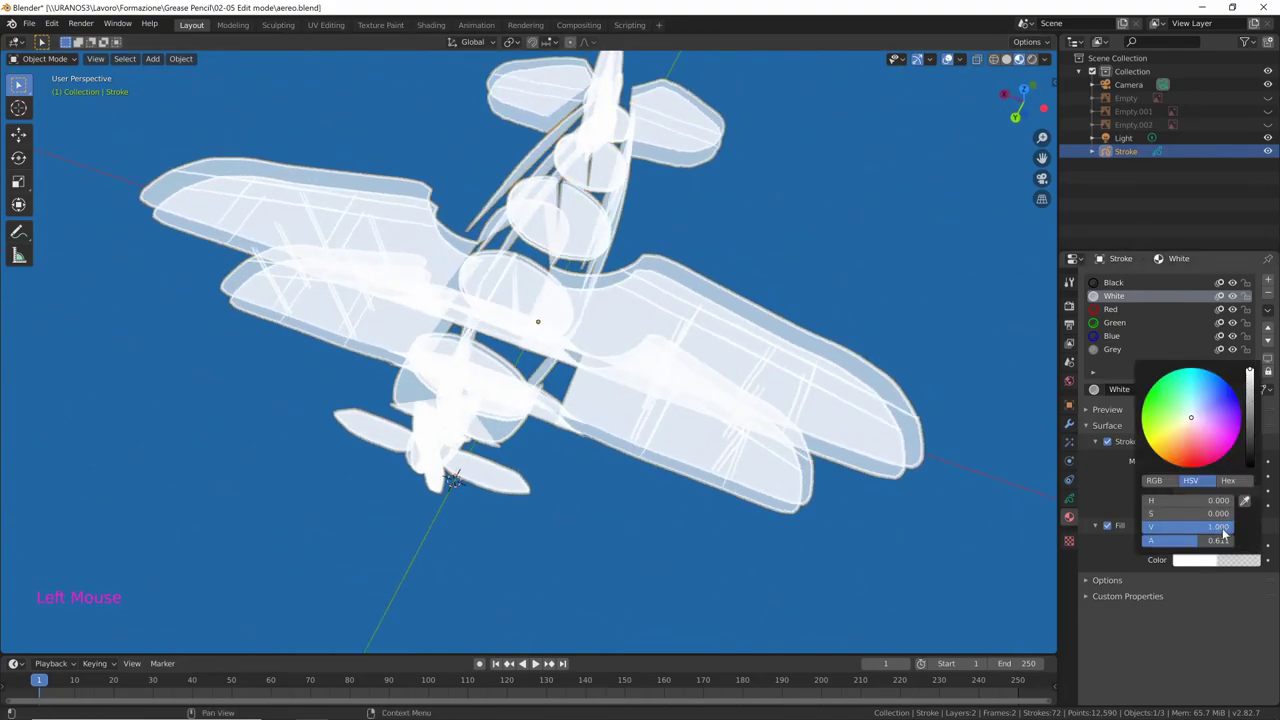
{"action": "middle_click", "coordinate": [849, 506]}
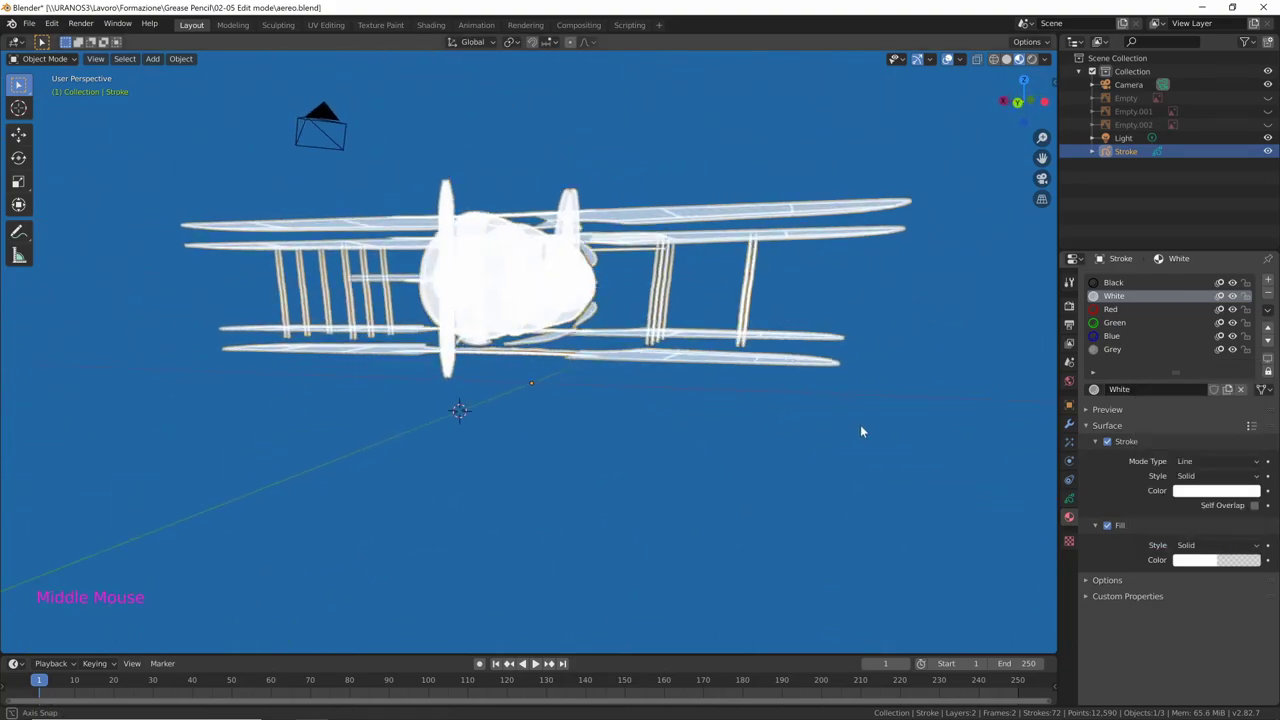
Orbit around the biplane to review the grey outlines over the translucent fills
{"action": "middle_click", "coordinate": [872, 447]}
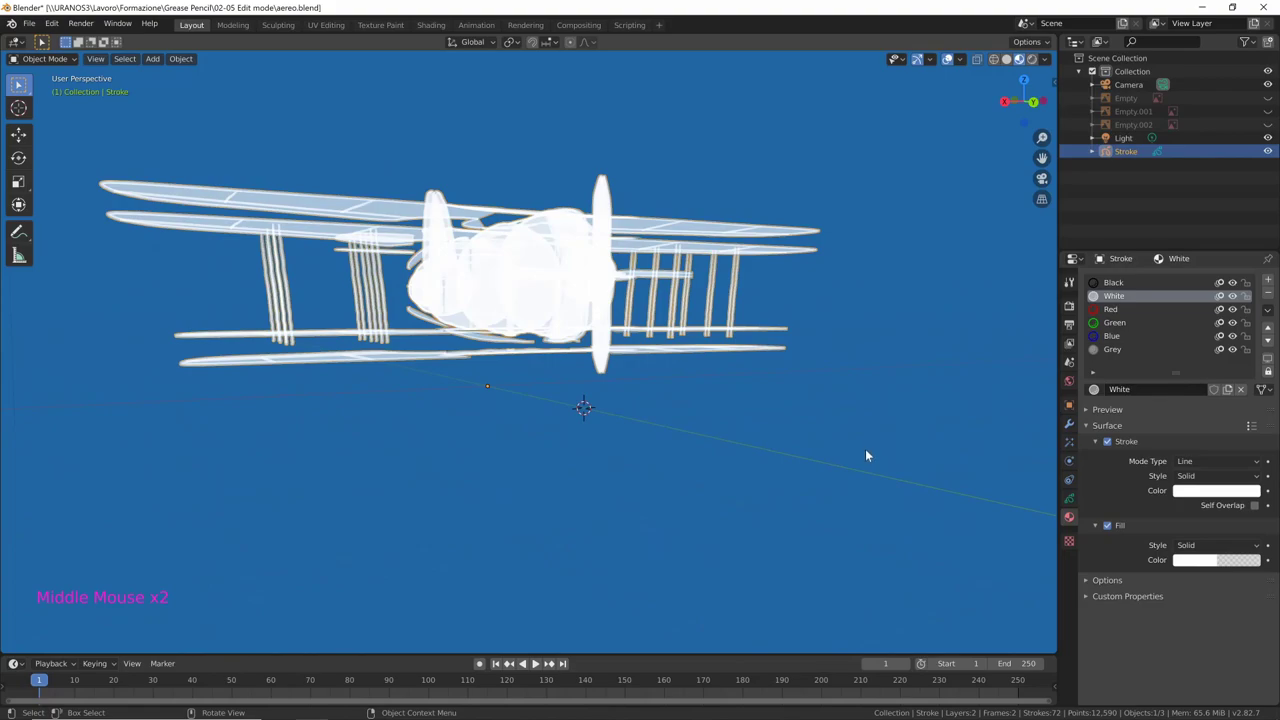
{"action": "middle_click", "coordinate": [869, 456]}
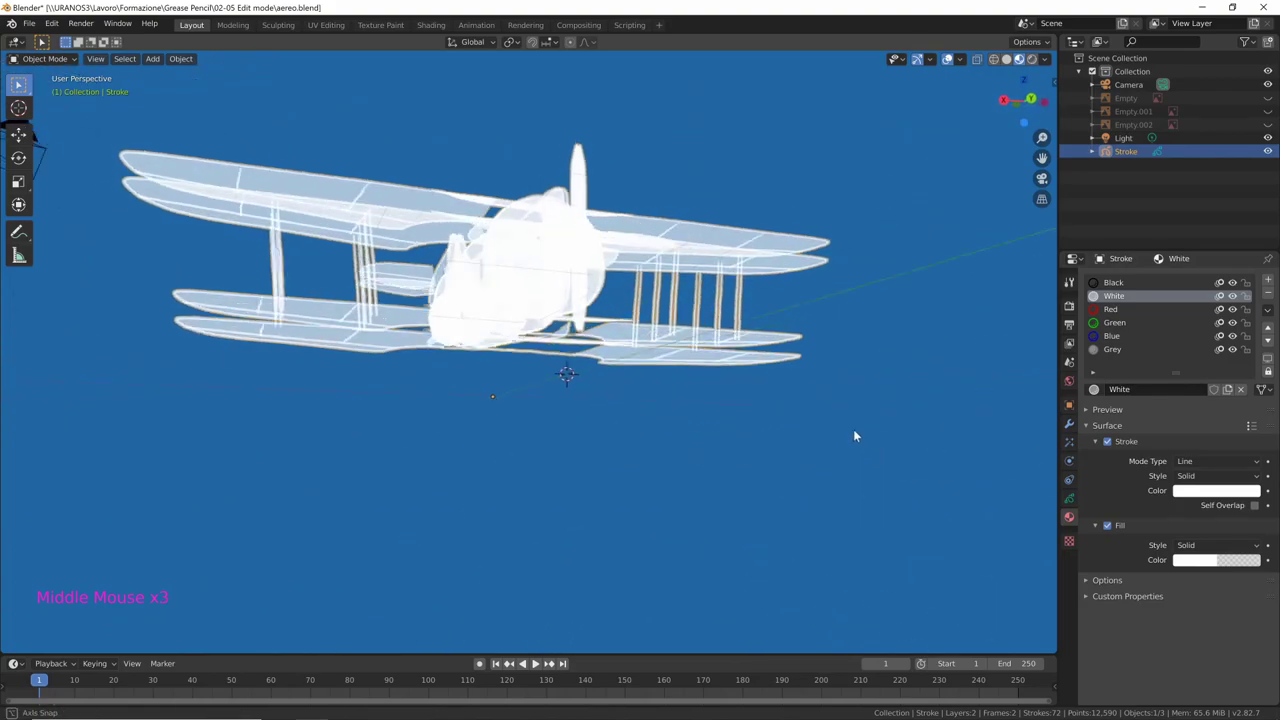
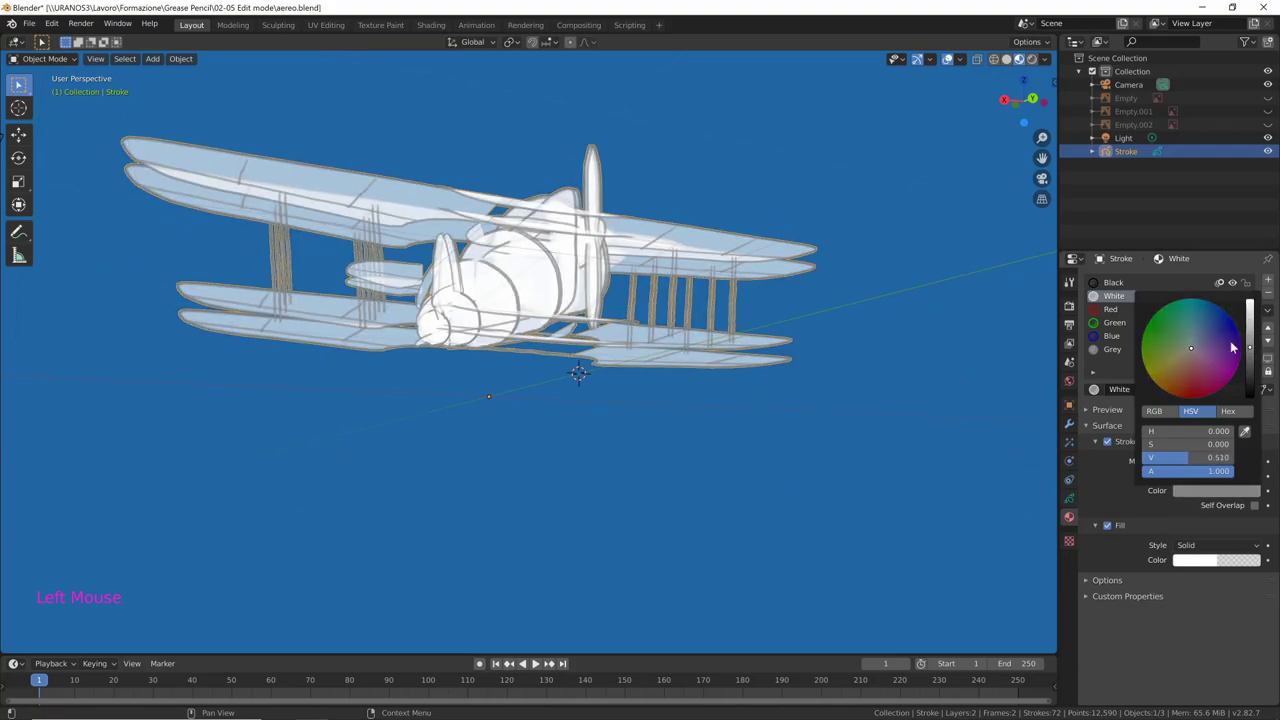
{"action": "middle_click", "coordinate": [817, 465]}
{"action": "middle_click", "coordinate": [748, 452]}
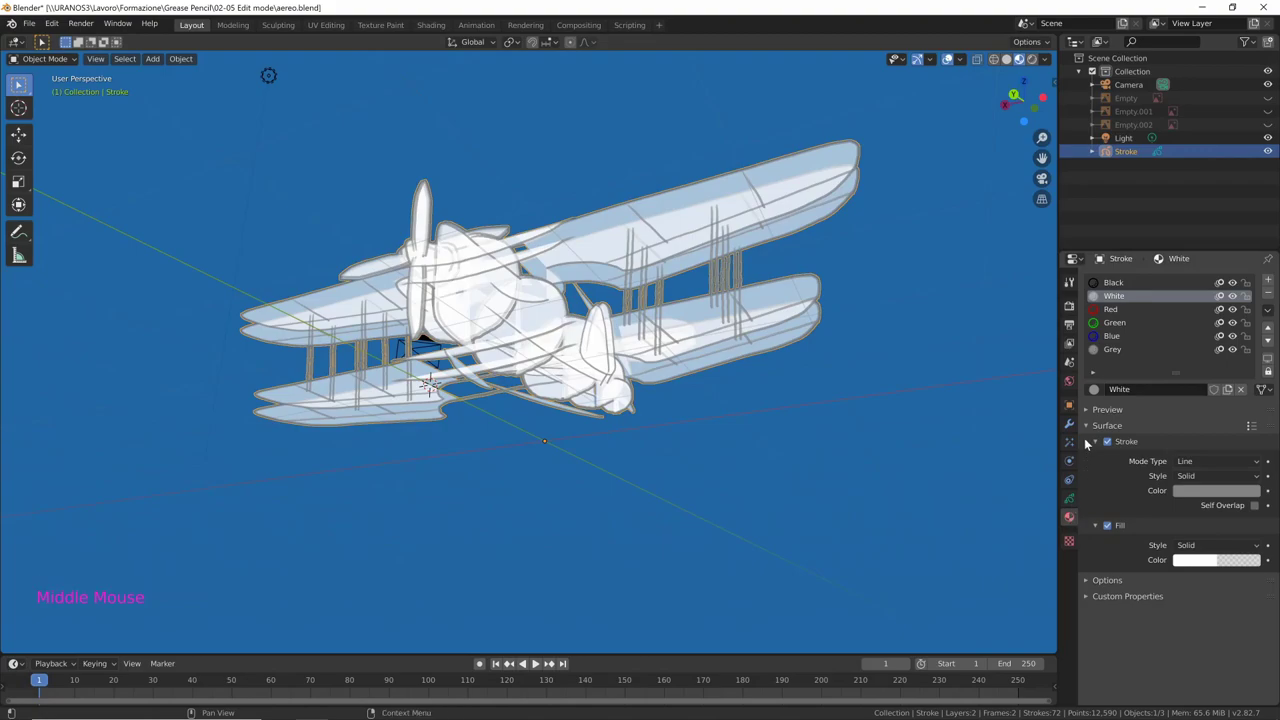
{"action": "middle_click", "coordinate": [862, 514]}
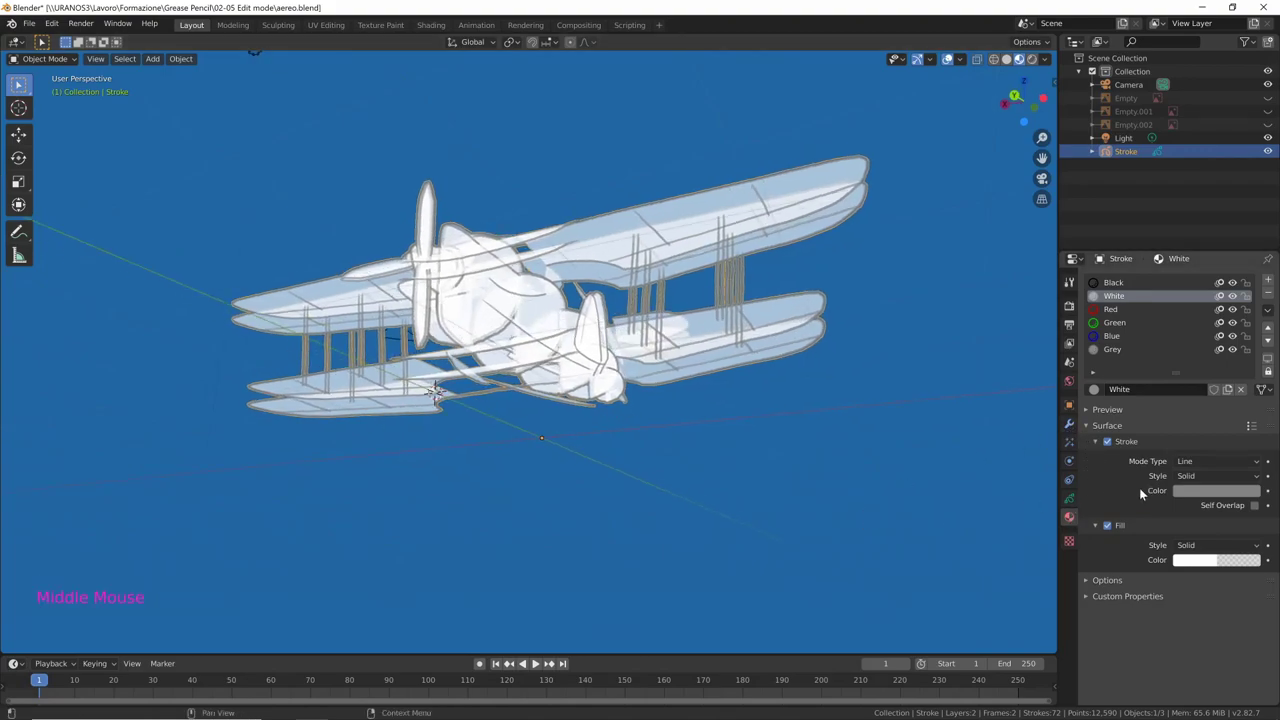
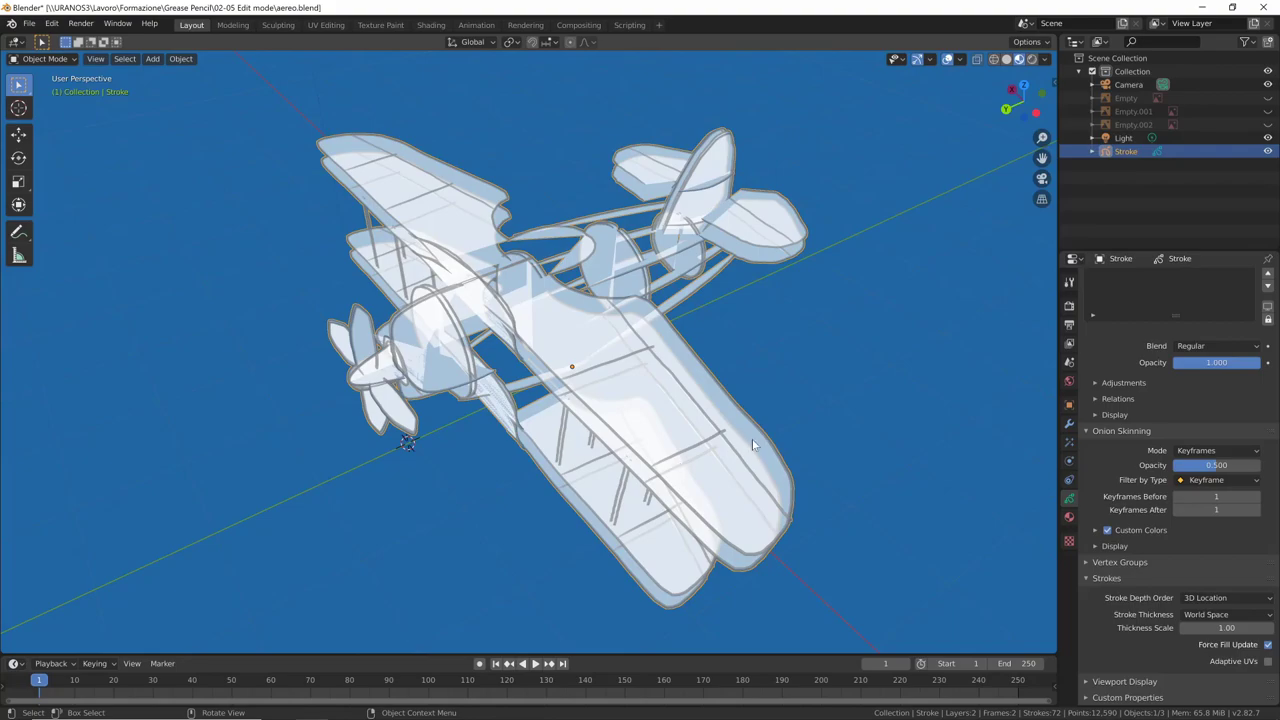
{"action": "middle_click", "coordinate": [713, 554]}
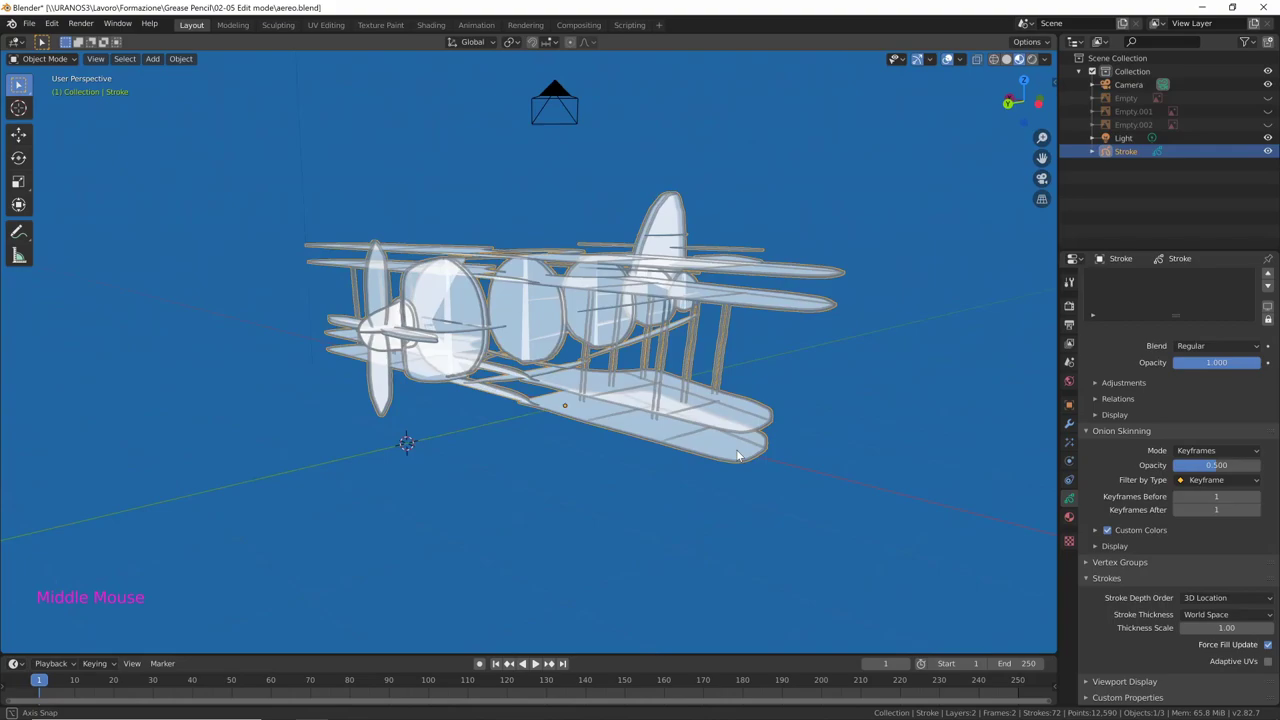
{"action": "middle_click", "coordinate": [784, 463]}
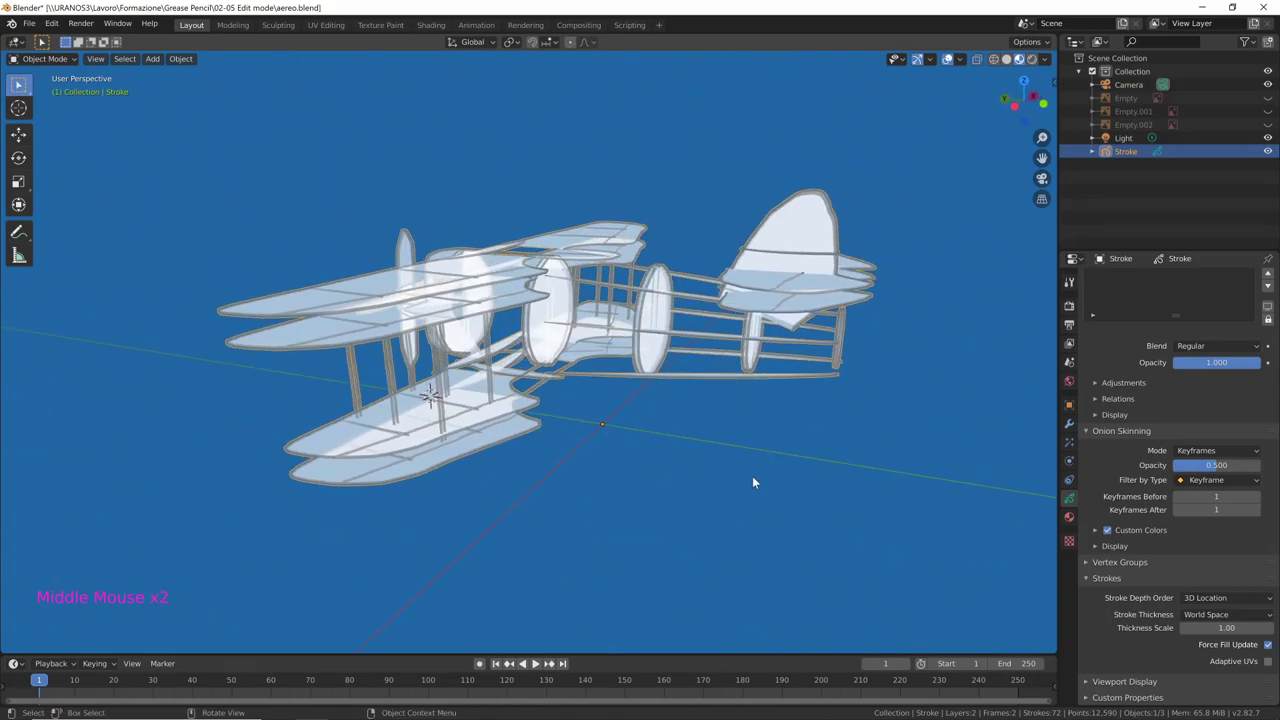
{"action": "middle_click", "coordinate": [759, 493]}
{"action": "middle_click", "coordinate": [773, 499]}
{"action": "middle_click", "coordinate": [765, 499]}
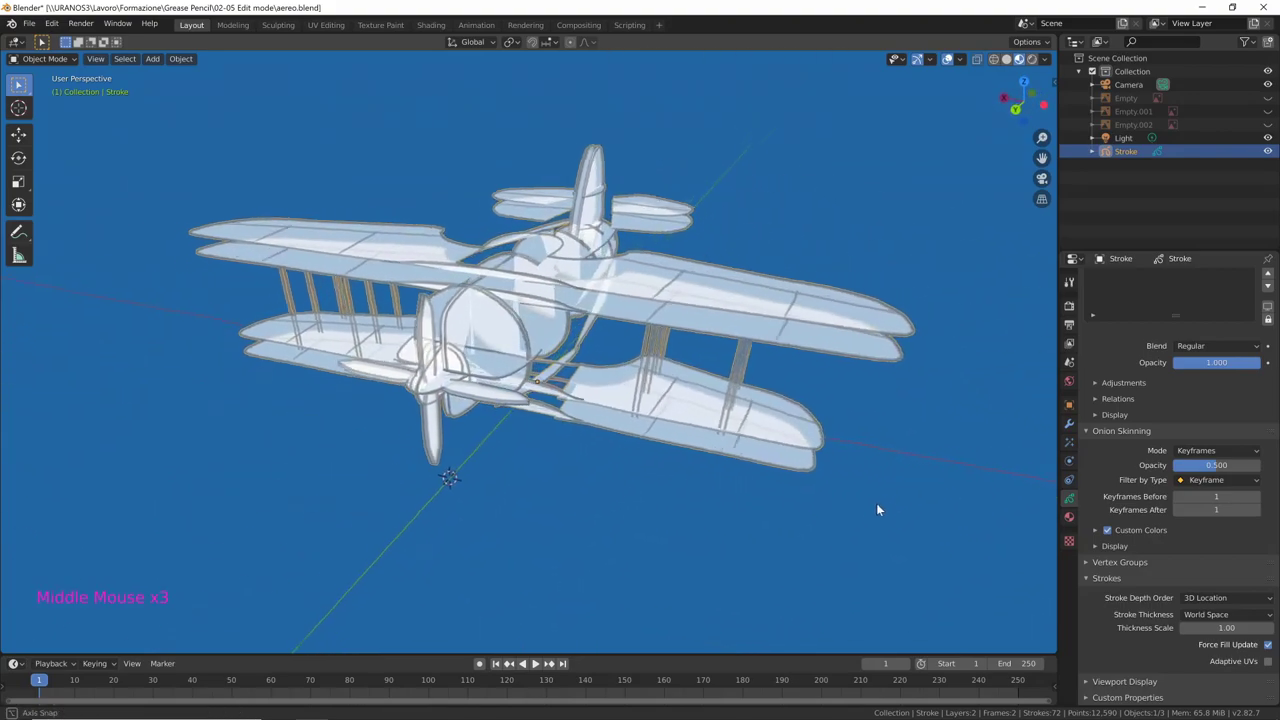
{"action": "middle_click", "coordinate": [860, 504]}
{"action": "middle_click", "coordinate": [885, 479]}
{"action": "middle_click", "coordinate": [913, 502]}
{"action": "middle_click", "coordinate": [914, 504]}
{"action": "middle_click", "coordinate": [875, 447]}
{"action": "middle_click", "coordinate": [893, 464]}
{"action": "middle_click", "coordinate": [915, 455]}
{"action": "middle_click", "coordinate": [880, 475]}
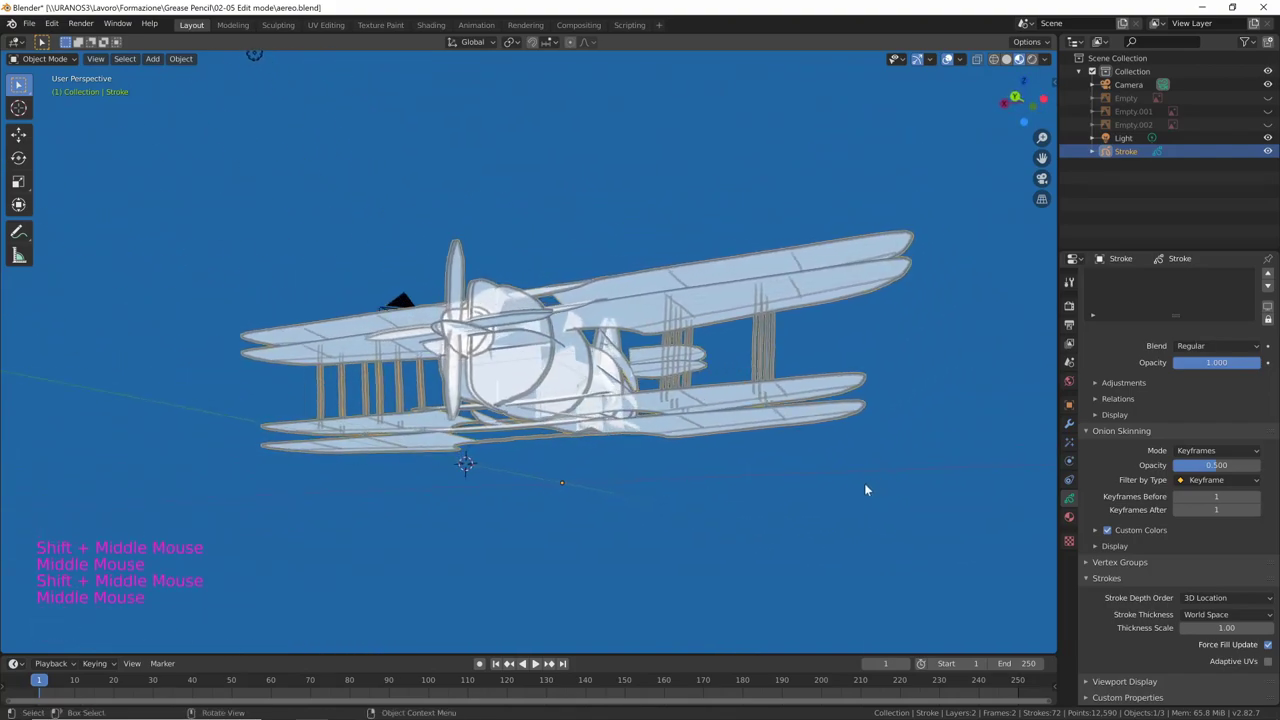